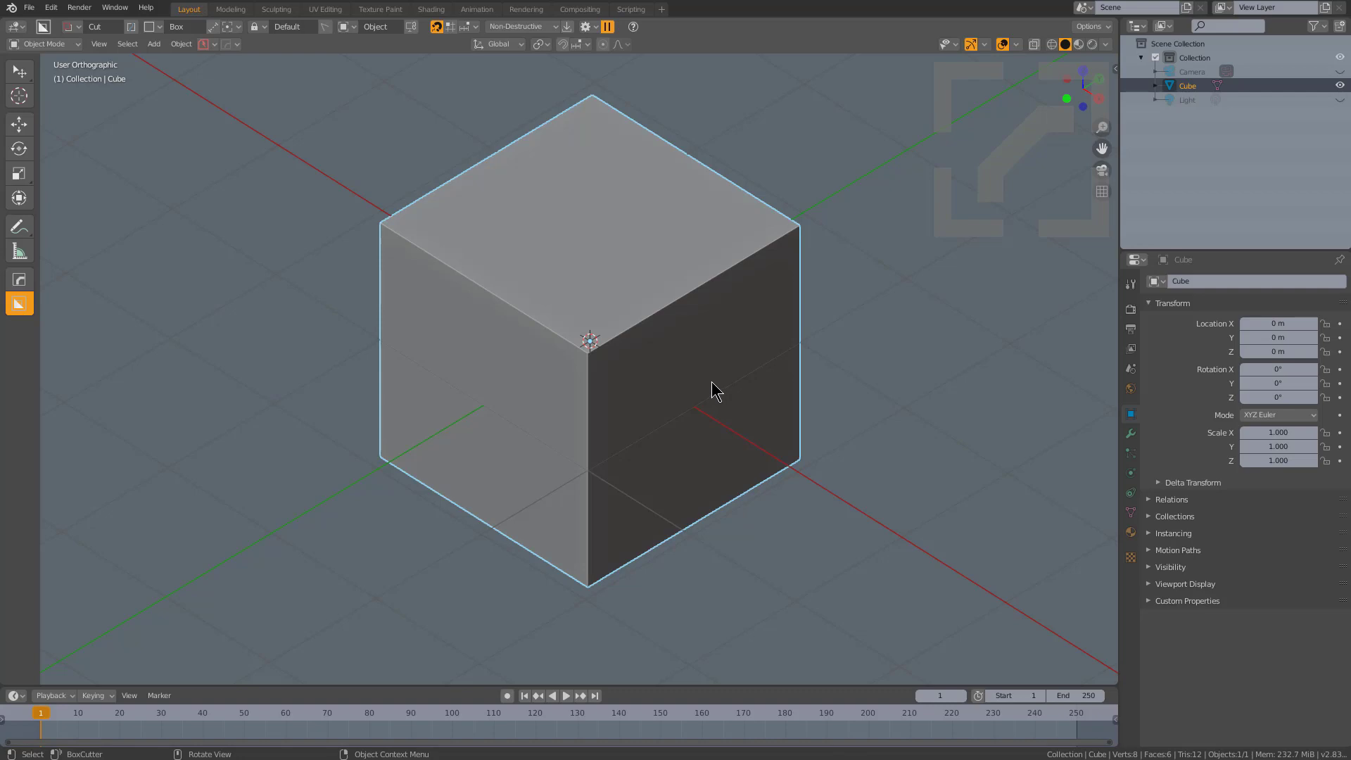
# Subtract the overlapping cube from the block's corner as a HardOps boolean Difference and nudge the cutter into place.
pyautogui.press('q')
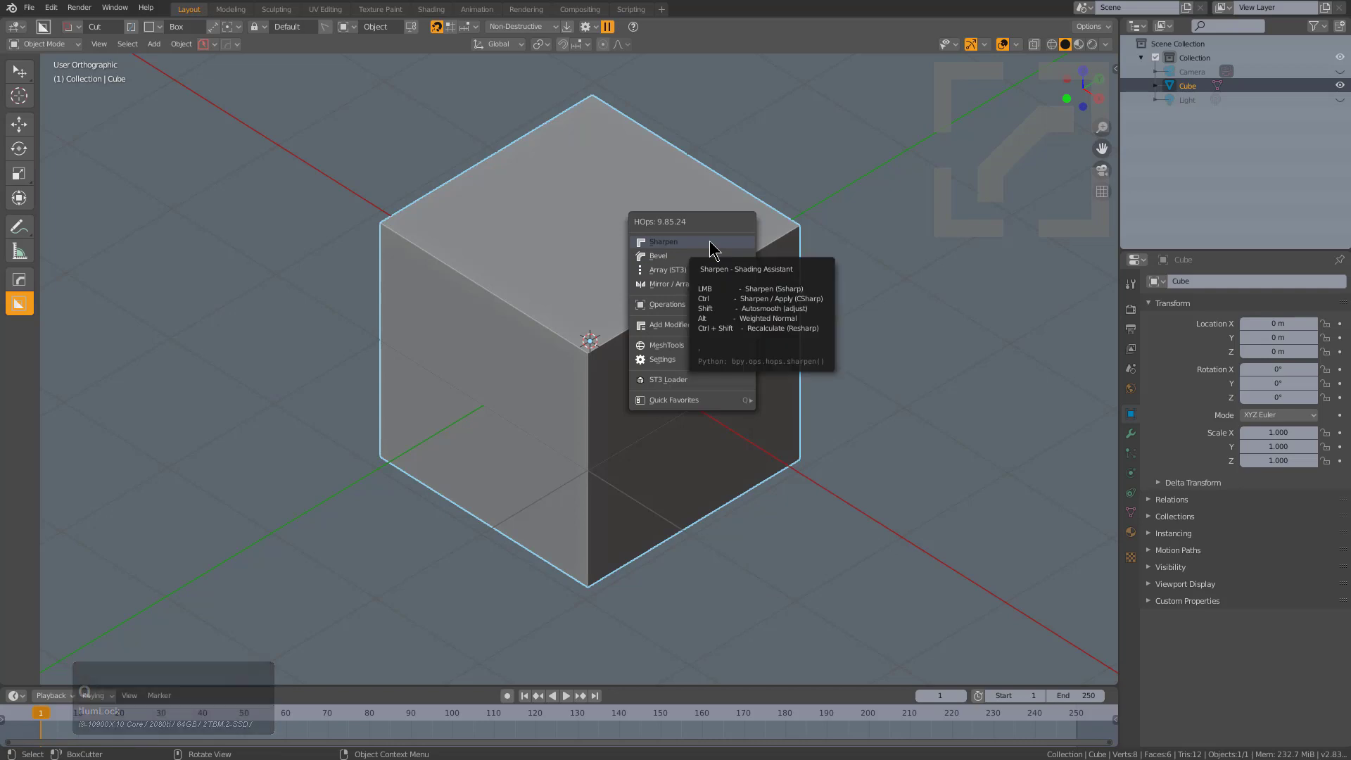
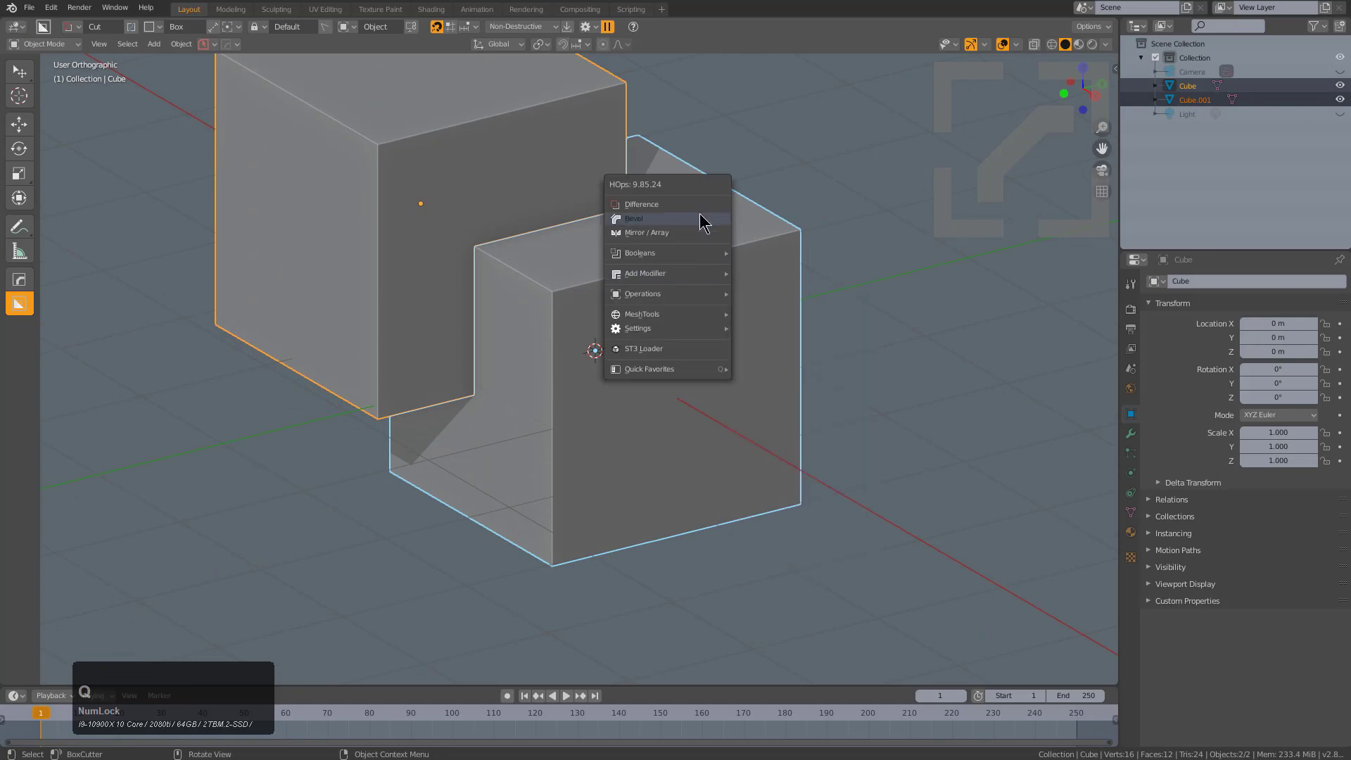
pyautogui.click(700, 217)
pyautogui.click(697, 204)
pyautogui.middleClick(587, 256)
pyautogui.press('g')
pyautogui.click(583, 268)
pyautogui.middleClick(645, 321)
pyautogui.scroll(3)
# Re-run the Q menu cut, hide the cutter box and check the rounded notch in Edit Mode.
pyautogui.press('q')
pyautogui.click(641, 306)
pyautogui.scroll(3)
pyautogui.click(448, 304)
pyautogui.press('h')
pyautogui.middleClick(639, 318)
pyautogui.click(641, 267)
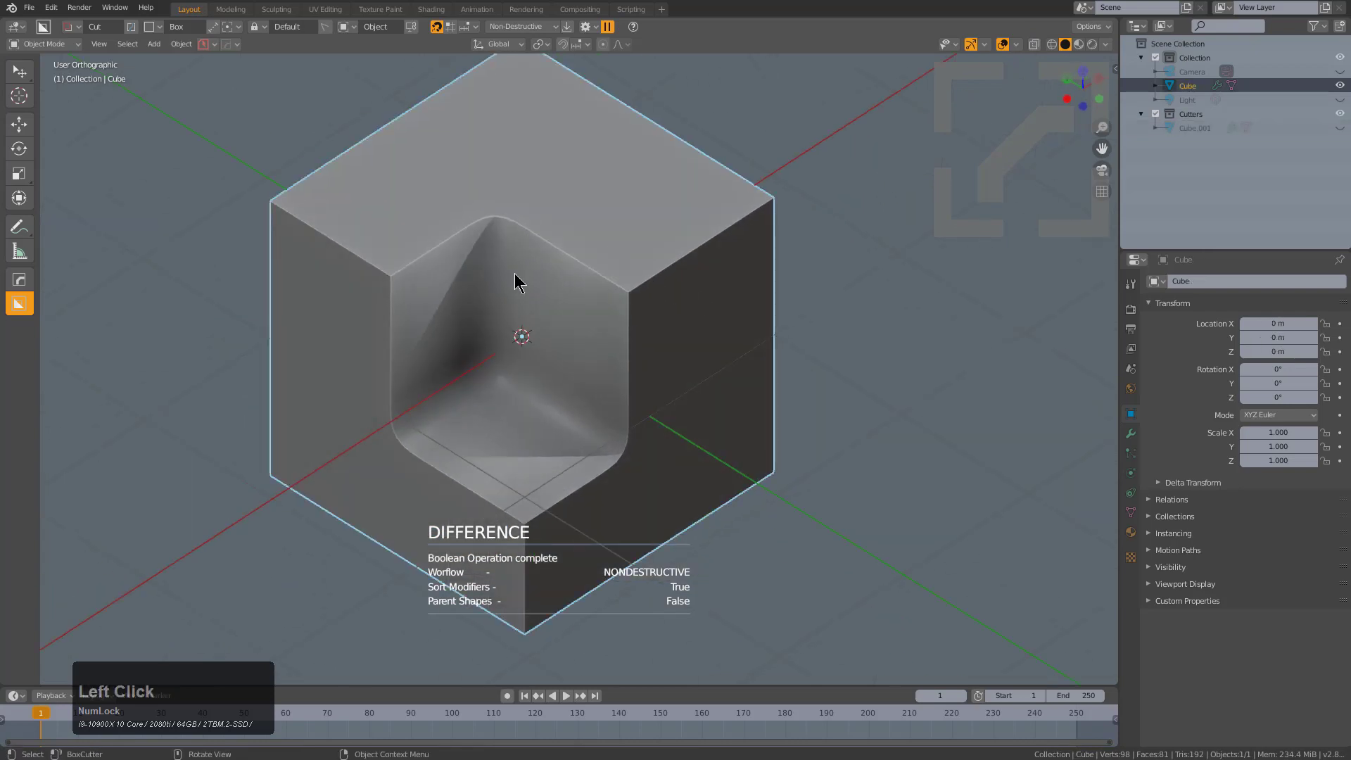
pyautogui.press('Tab')
pyautogui.middleClick(643, 286)
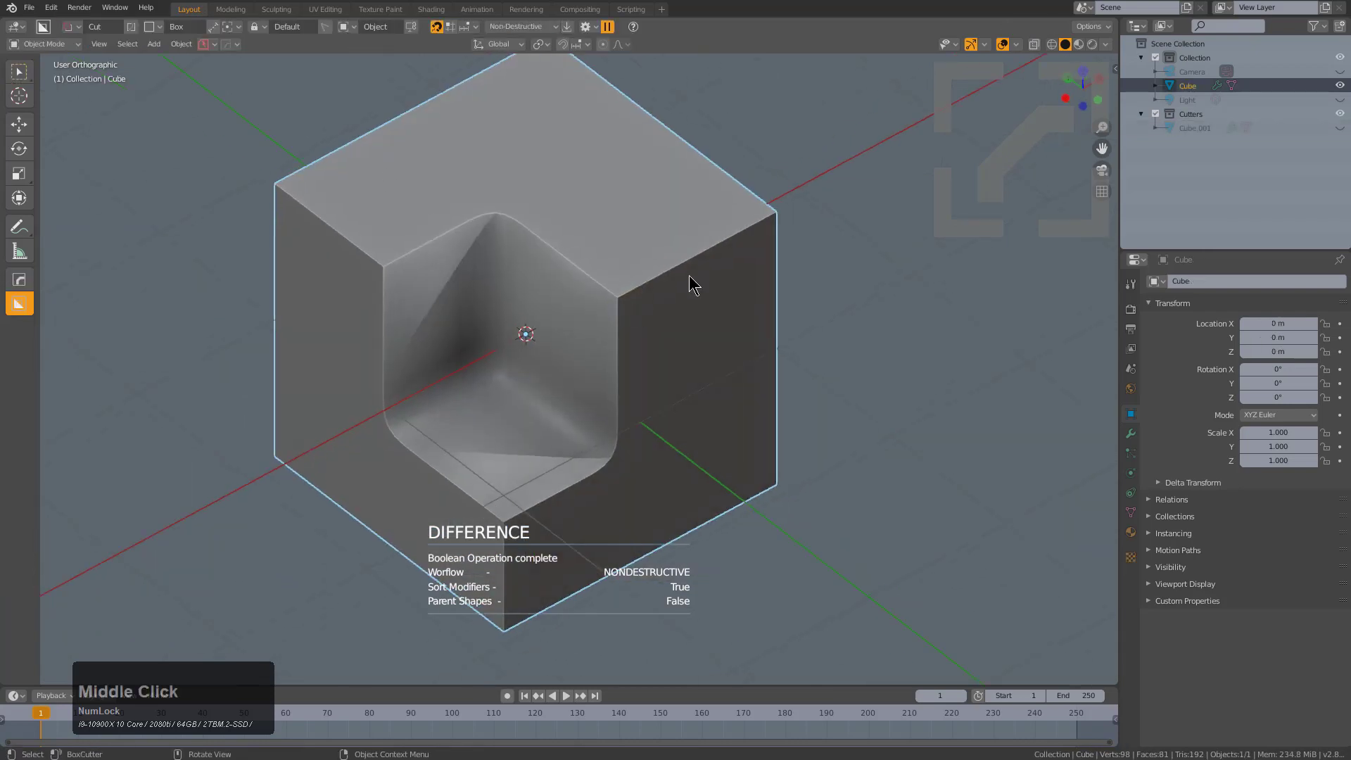
# Set up additional box cutters for the stepped channel across the block's top.
pyautogui.press('q')
pyautogui.press('Tab')
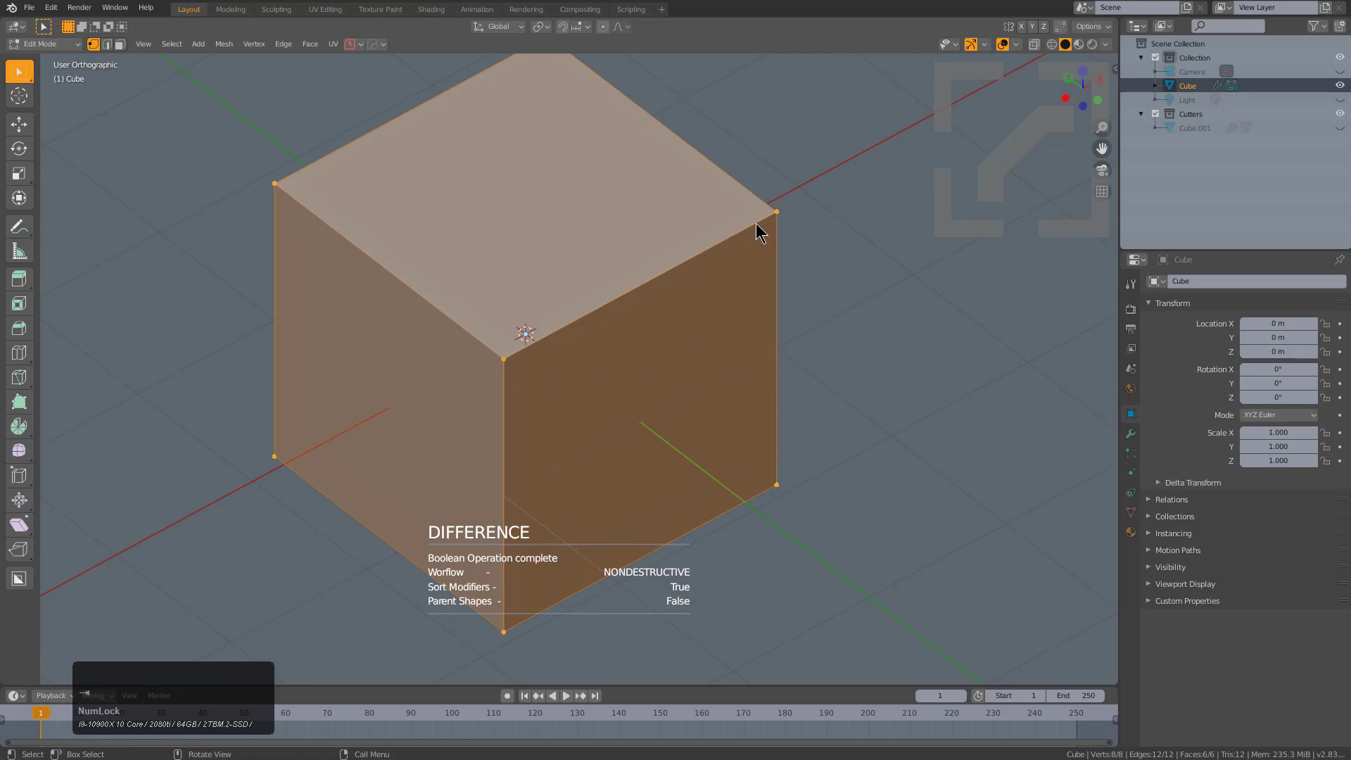
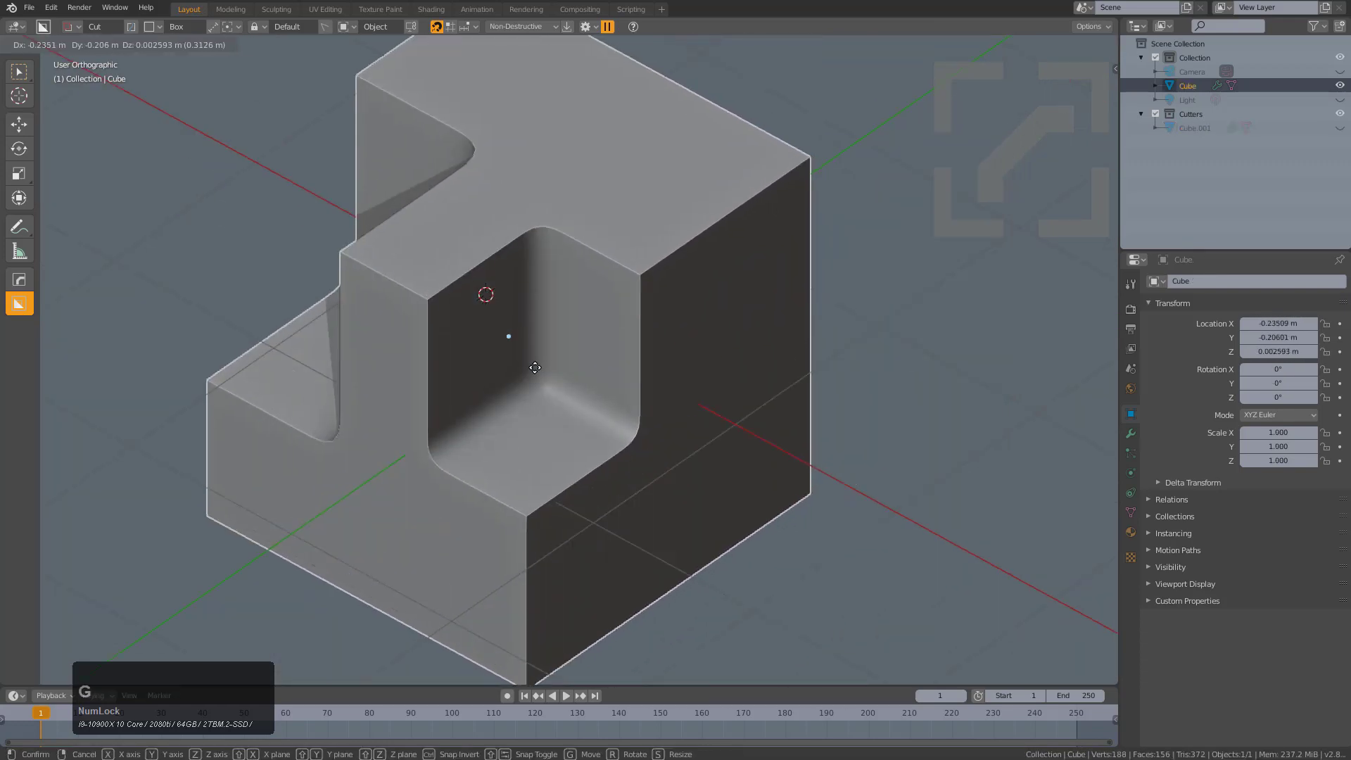
pyautogui.rightClick(686, 347)
pyautogui.middleClick(660, 376)
pyautogui.scroll(3)
pyautogui.scroll(-3)
pyautogui.middleClick(605, 349)
pyautogui.scroll(3)
# Bevel a selected channel edge in Edit Mode with Ctrl+B to step the cut.
pyautogui.press('Tab')
pyautogui.press('2')
pyautogui.click(495, 328)
pyautogui.press('ctrl+b')
pyautogui.click(673, 375)
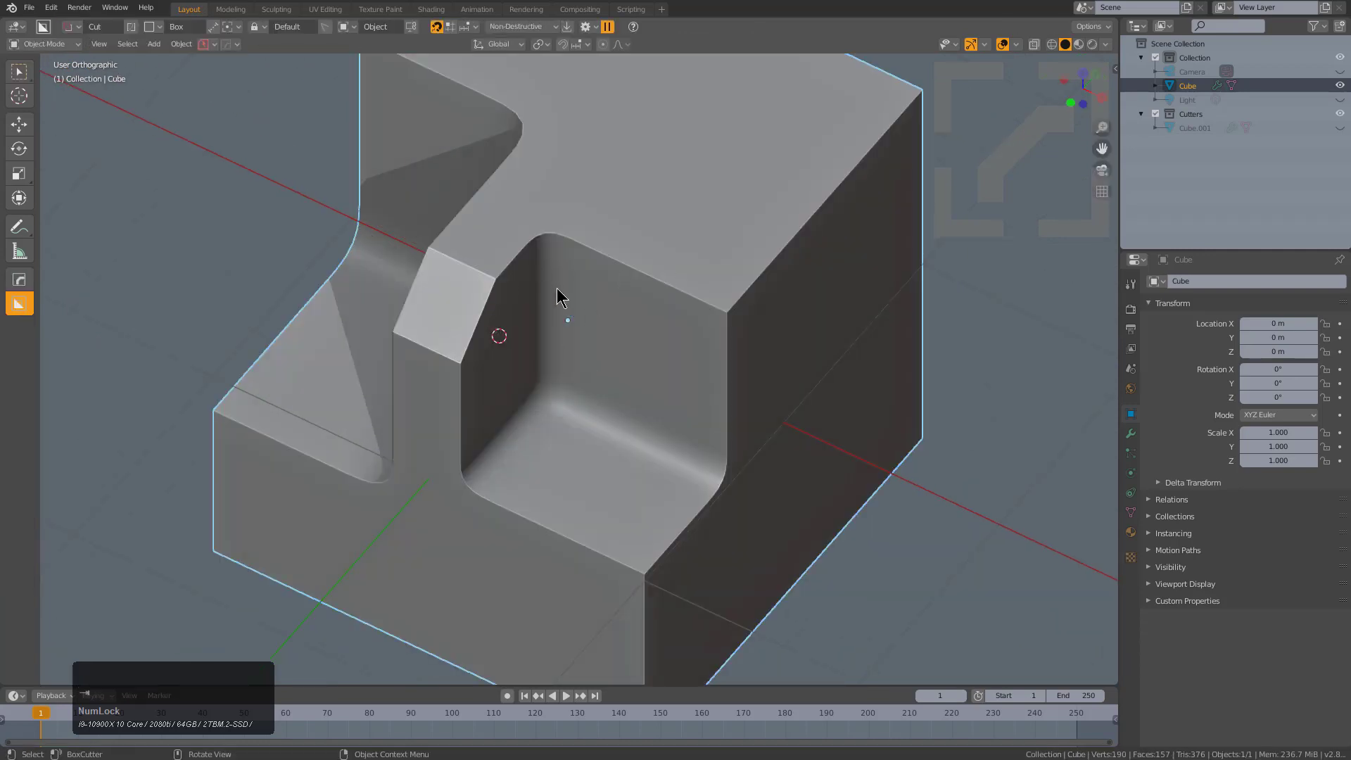
pyautogui.middleClick(647, 372)
pyautogui.scroll(3)
pyautogui.scroll(-3)
# Csharp with Ctrl to apply all boolean modifiers into the mesh and delete the cutters.
pyautogui.press('q')
pyautogui.click(680, 271)
pyautogui.middleClick(745, 341)
pyautogui.scroll(3)
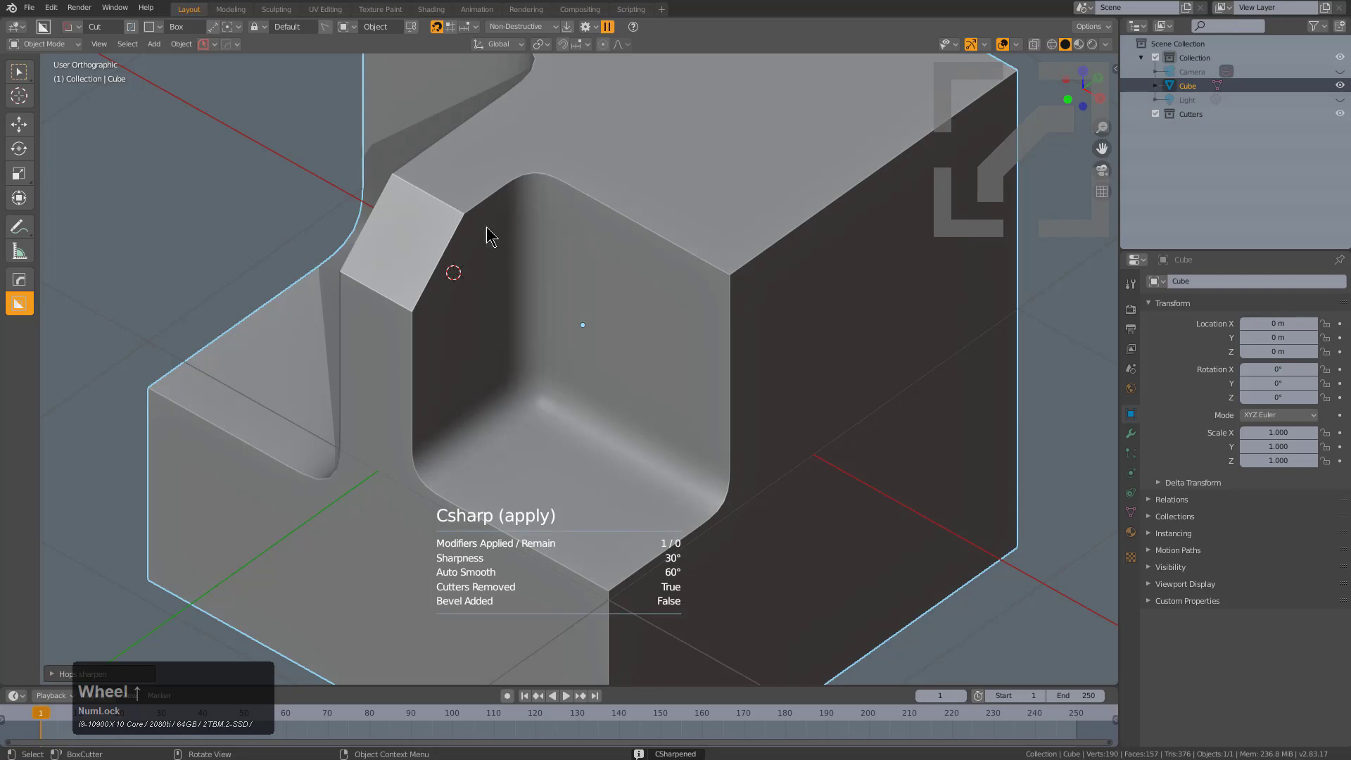
pyautogui.middleClick(619, 326)
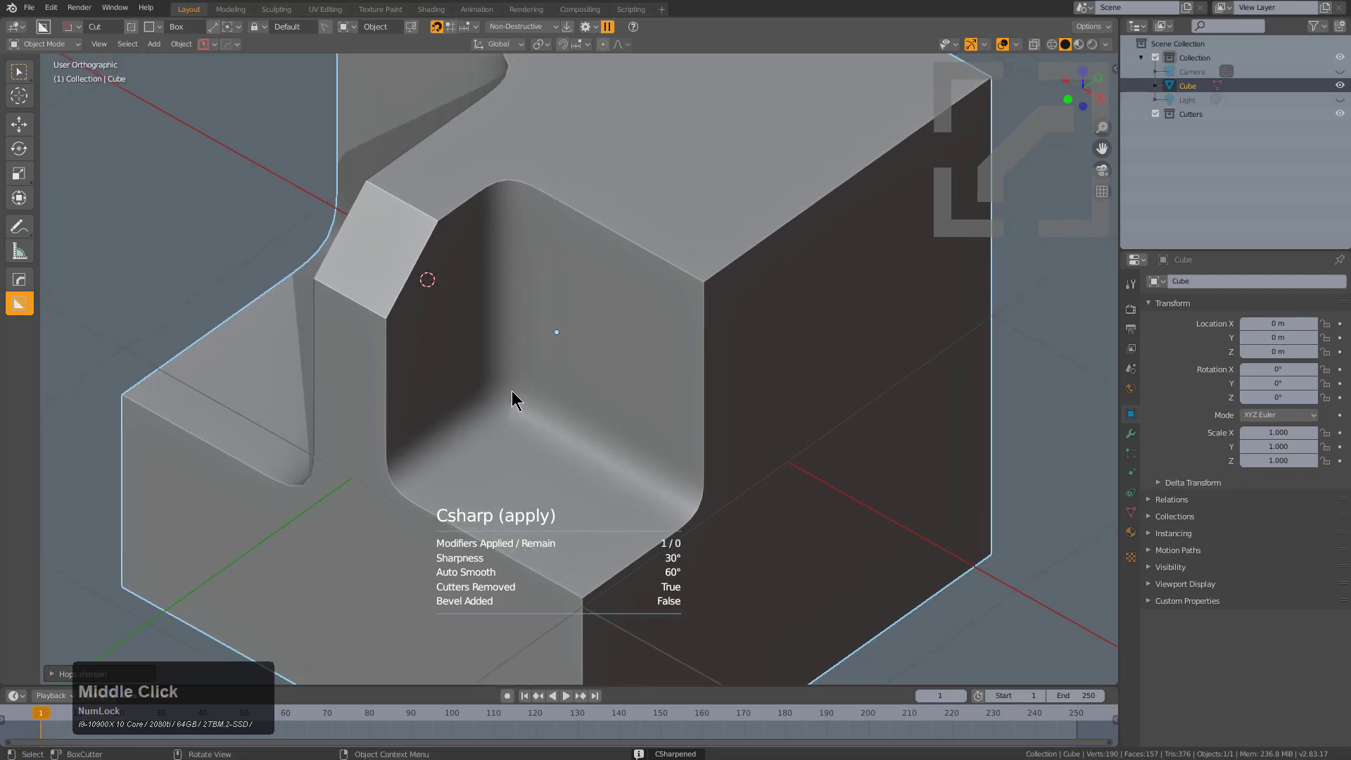
# Remove the notched test geometry and add a fresh cube in its place.
pyautogui.press('Tab')
pyautogui.middleClick(589, 290)
pyautogui.scroll(3)
pyautogui.press('alt+w')
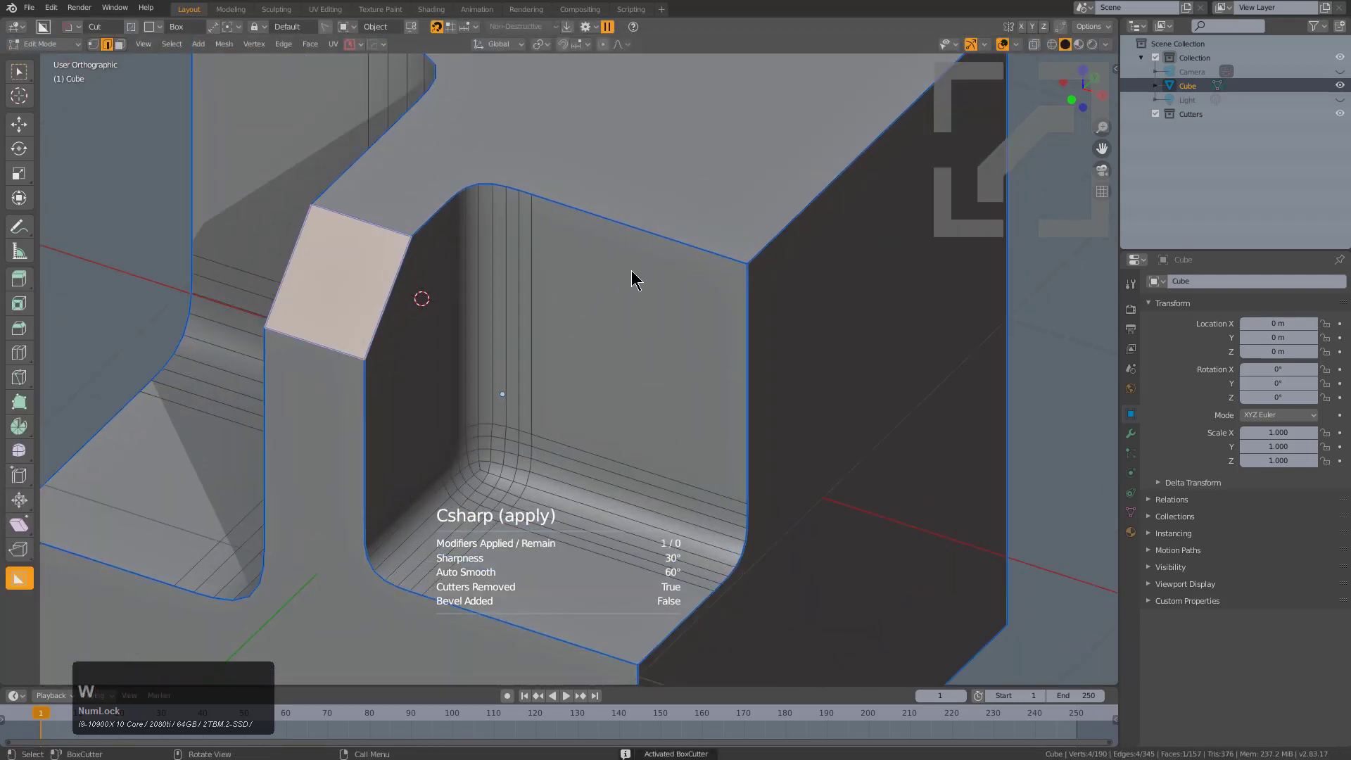
pyautogui.click(641, 278)
pyautogui.press('ctrl+x')
pyautogui.click(866, 426)
# Scale the cube into a thin 2 x 1 x 0.106 slab and mark it with HardOps.
pyautogui.click(577, 333)
pyautogui.click(911, 152)
pyautogui.press('1')
pyautogui.click(625, 354)
pyautogui.press('q')
pyautogui.click(781, 412)
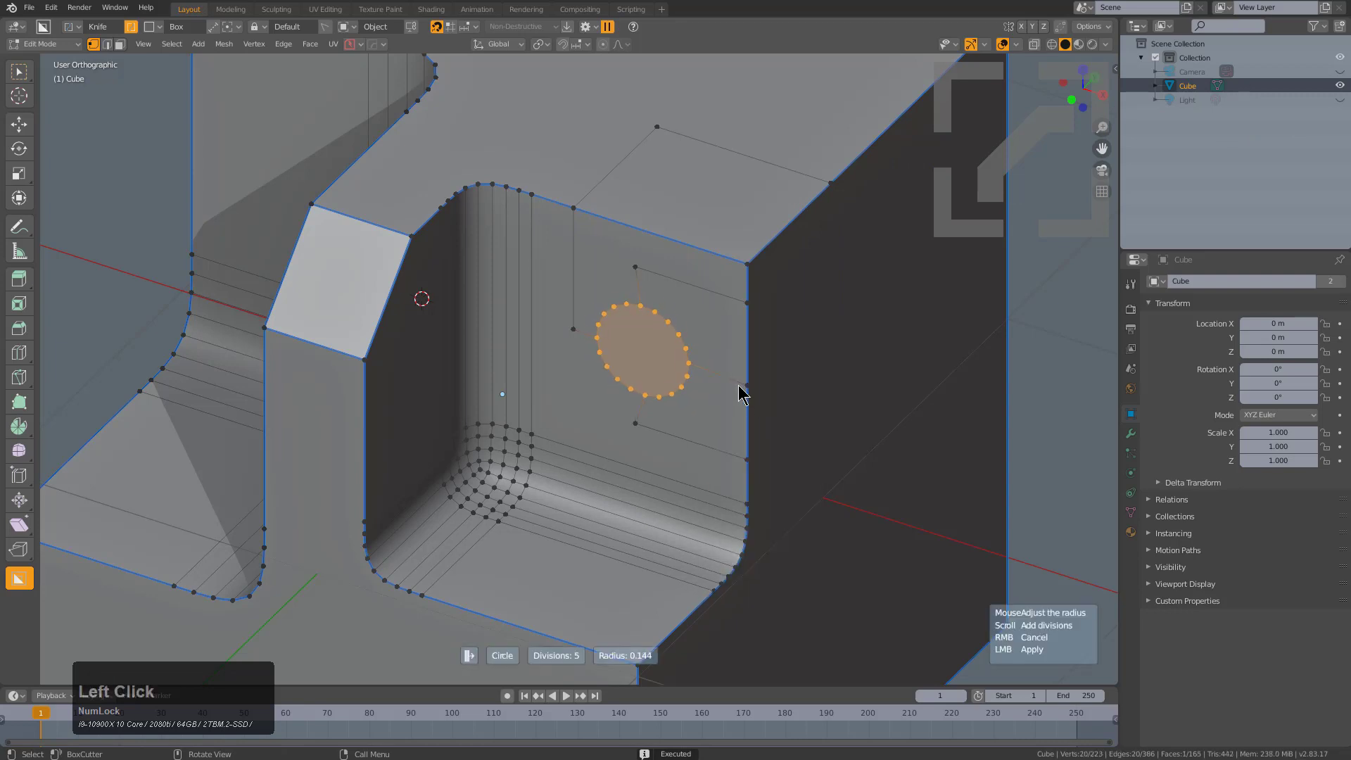
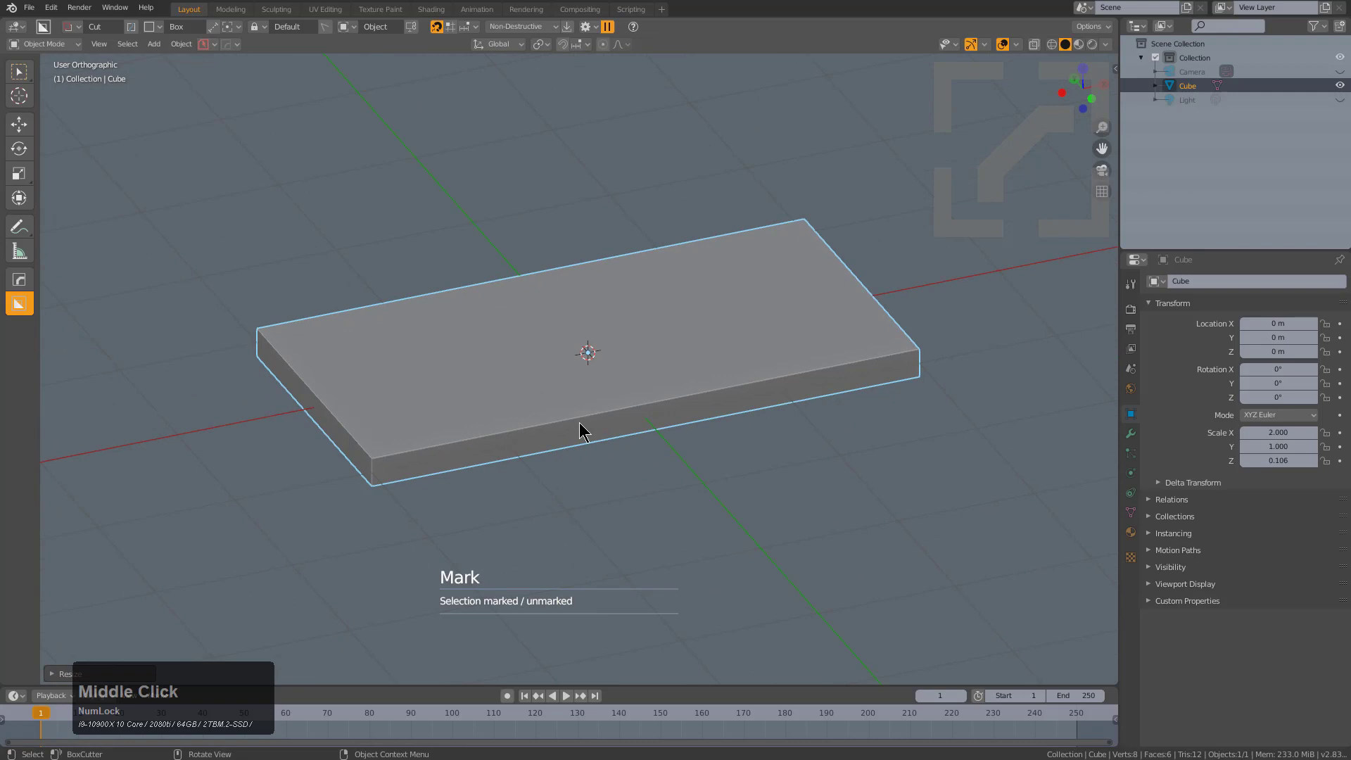
# Select one vertical corner edge of the slab and Mark it for beveling via the Q menu.
pyautogui.scroll(3)
pyautogui.press('Tab')
pyautogui.middleClick(471, 473)
pyautogui.scroll(3)
pyautogui.press('2')
pyautogui.click(431, 491)
pyautogui.press('q')
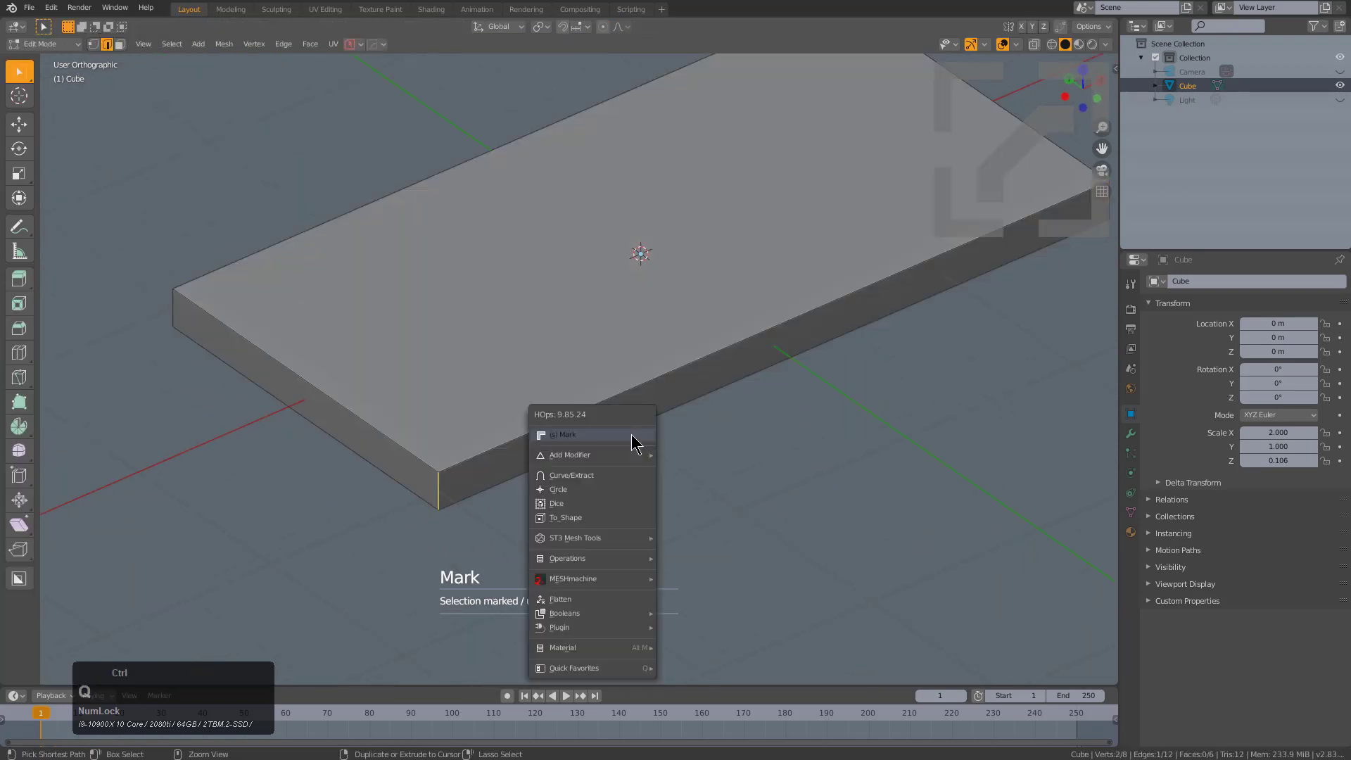
pyautogui.click(629, 435)
# Apply the slab's scale with Ctrl+A > Scale in Object Mode.
pyautogui.scroll(3)
pyautogui.scroll(3)
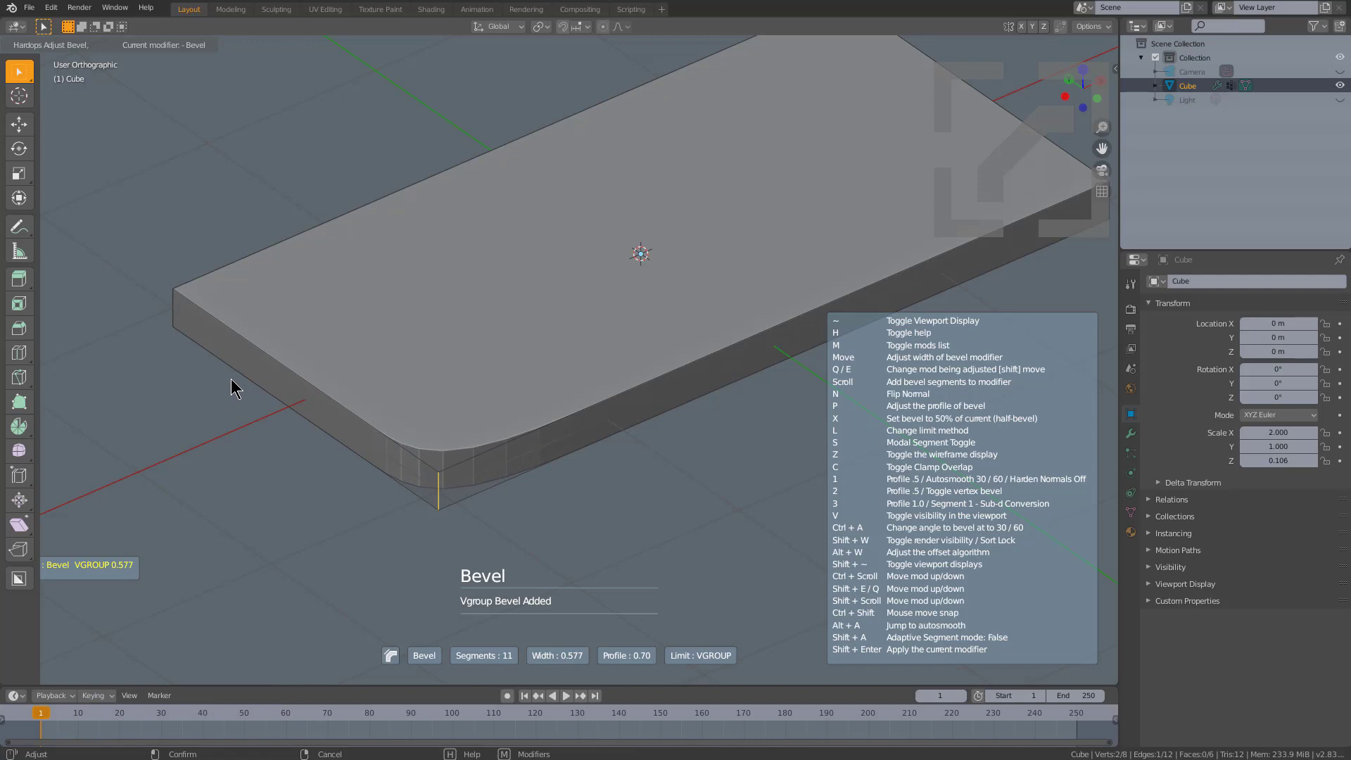
pyautogui.rightClick(229, 380)
pyautogui.press('ctrl+a')
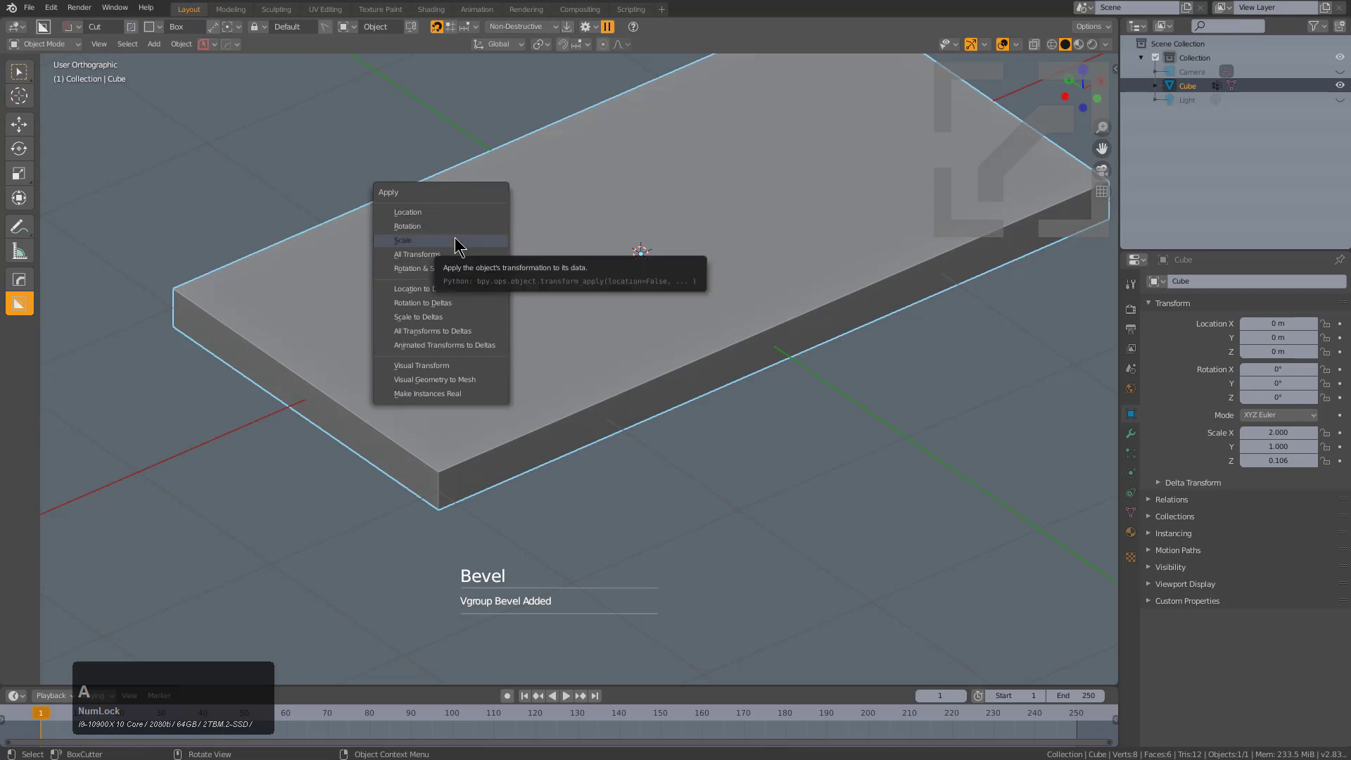
pyautogui.click(453, 238)
# Add the vgroup Bevel on the marked corner and raise its segments to round it.
pyautogui.press('Tab')
pyautogui.press('q')
pyautogui.click(694, 403)
pyautogui.scroll(3)
pyautogui.scroll(3)
pyautogui.click(303, 396)
pyautogui.press('Tab')
pyautogui.scroll(-3)
pyautogui.middleClick(624, 380)
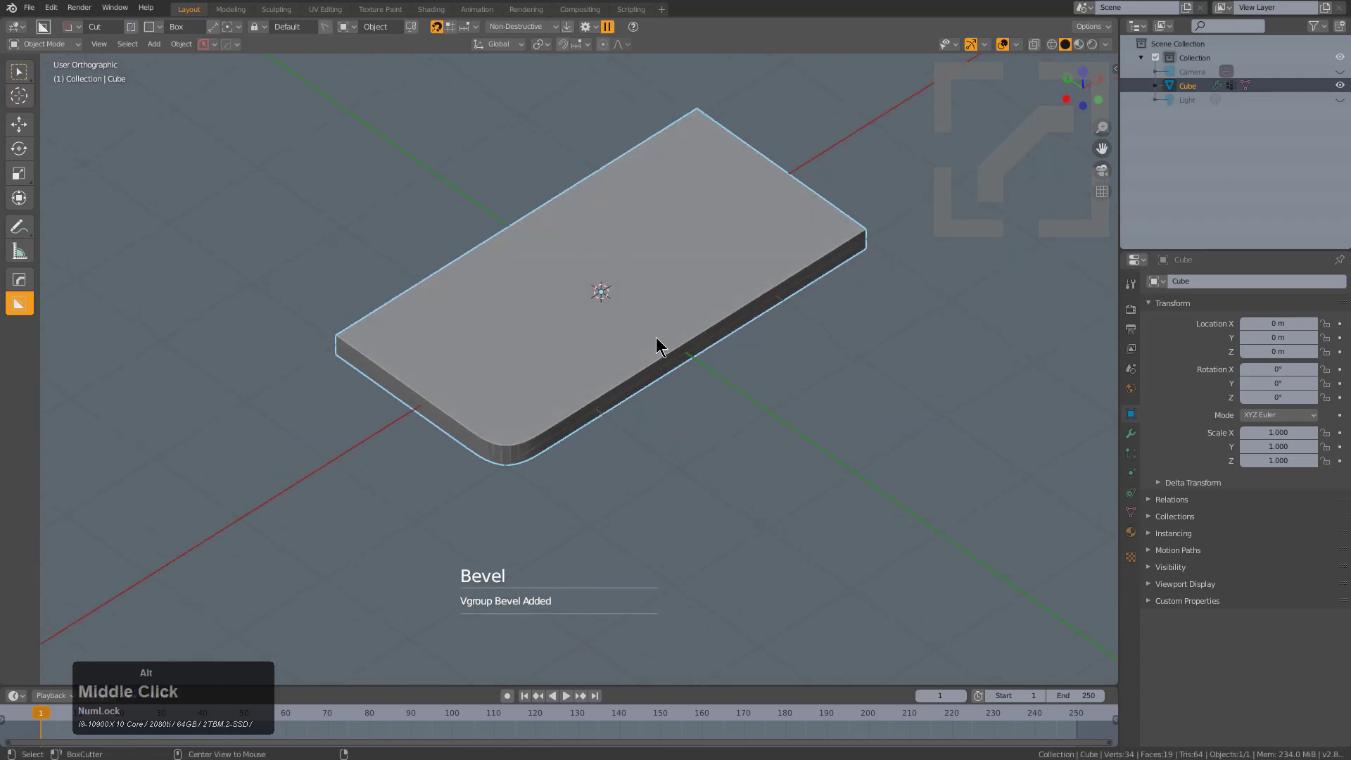
# Mirror the slab along -Y and -X with the HardOps mirror gizmo so all four corners are rounded.
pyautogui.press('alt+x')
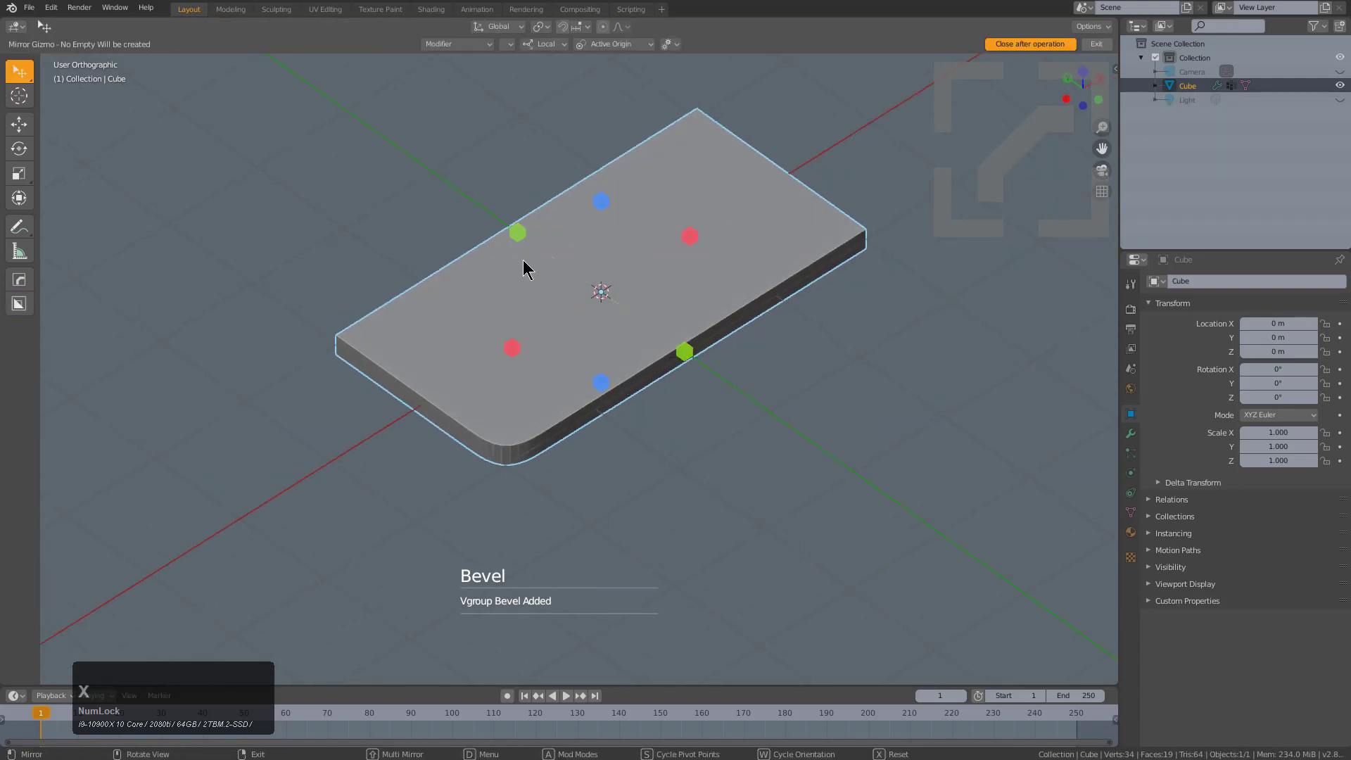
pyautogui.scroll(3)
pyautogui.middleClick(681, 396)
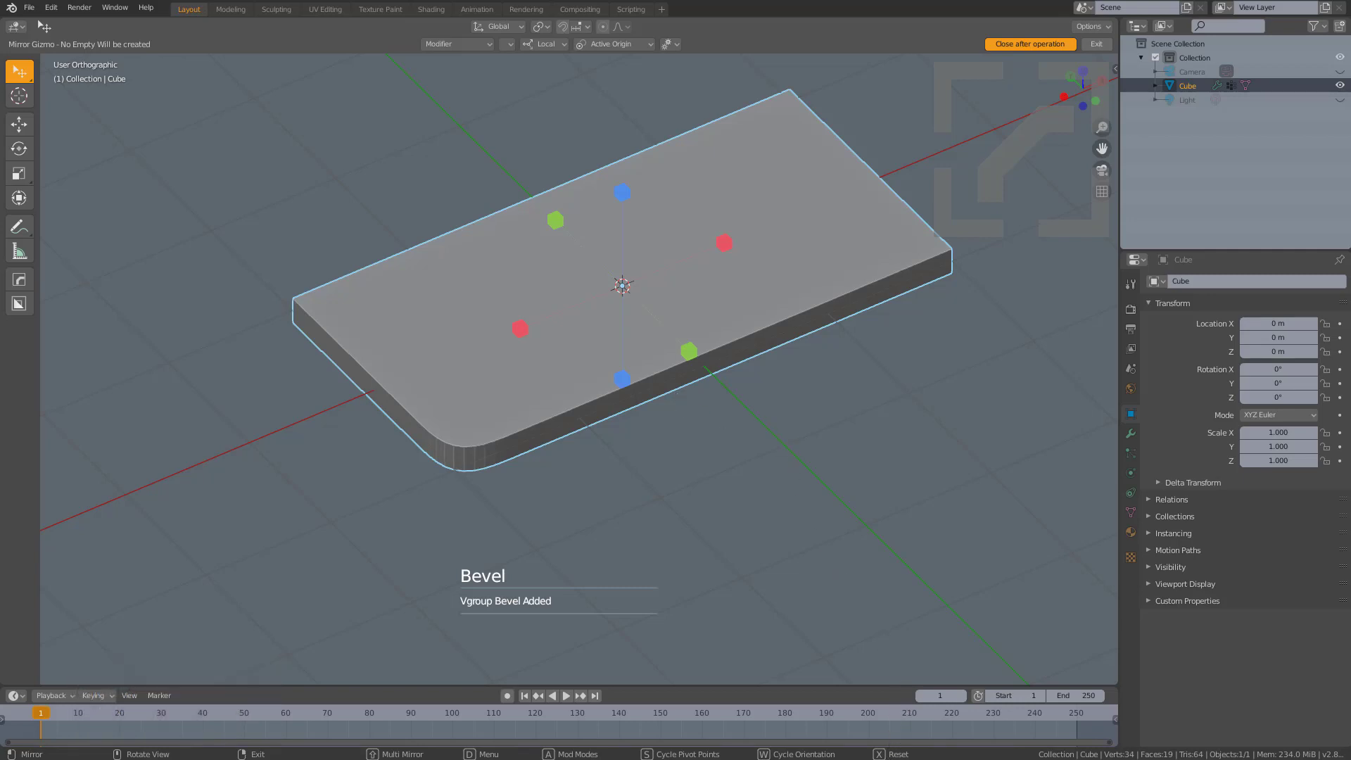
pyautogui.press('x')
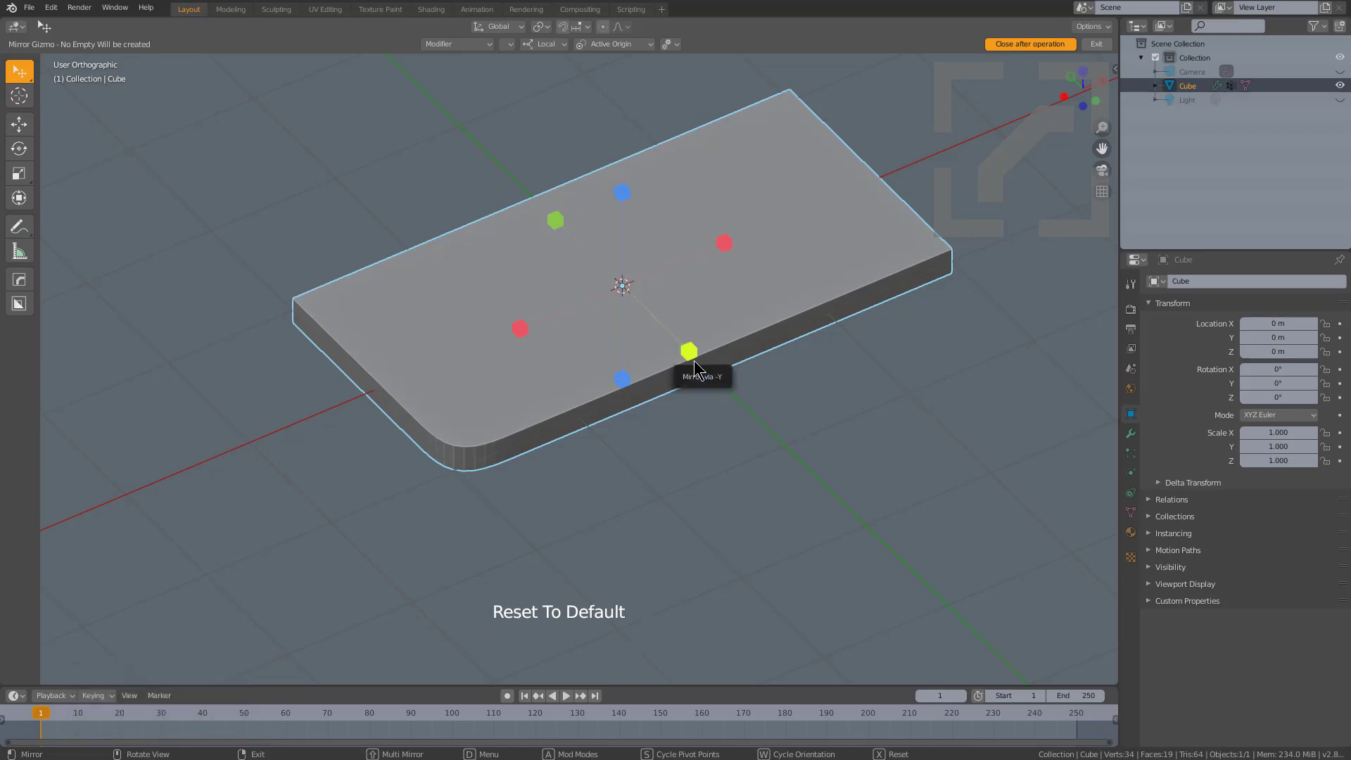
pyautogui.press('x')
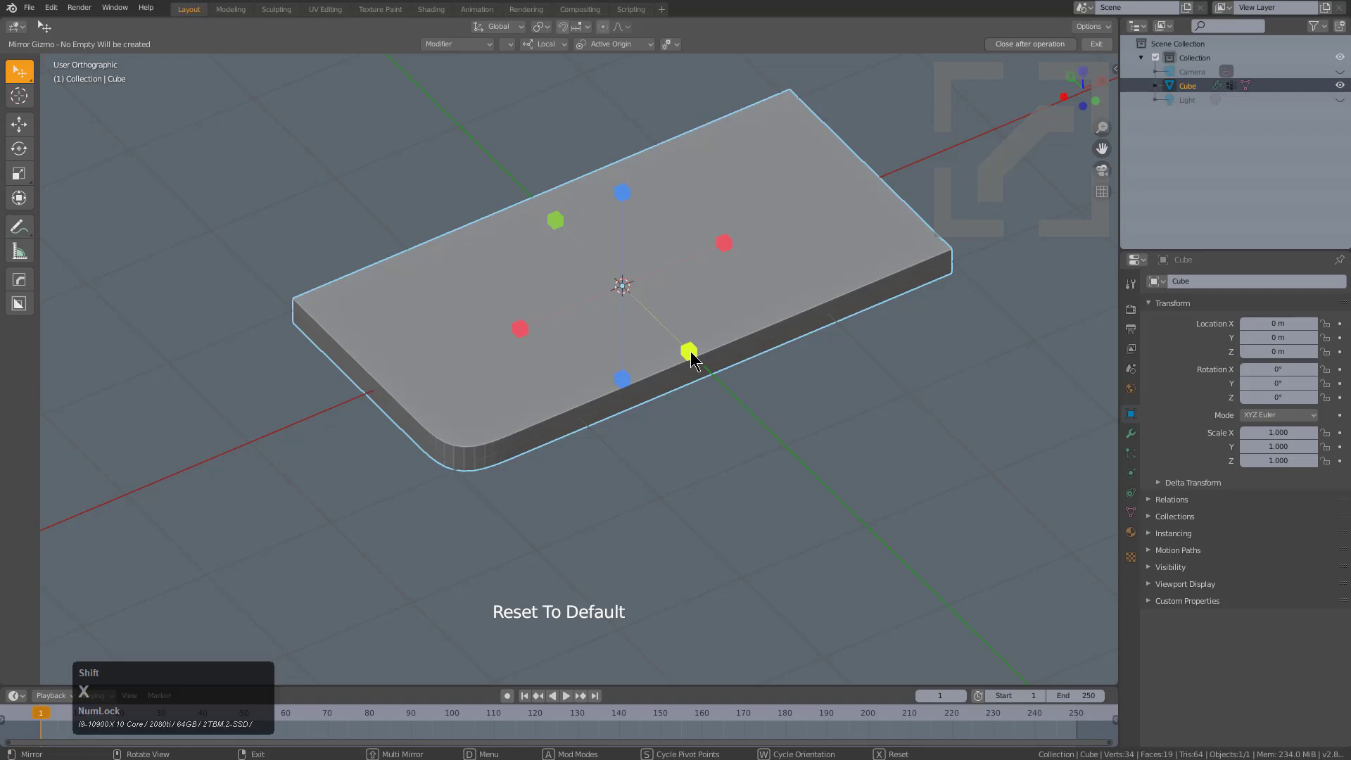
pyautogui.click(689, 352)
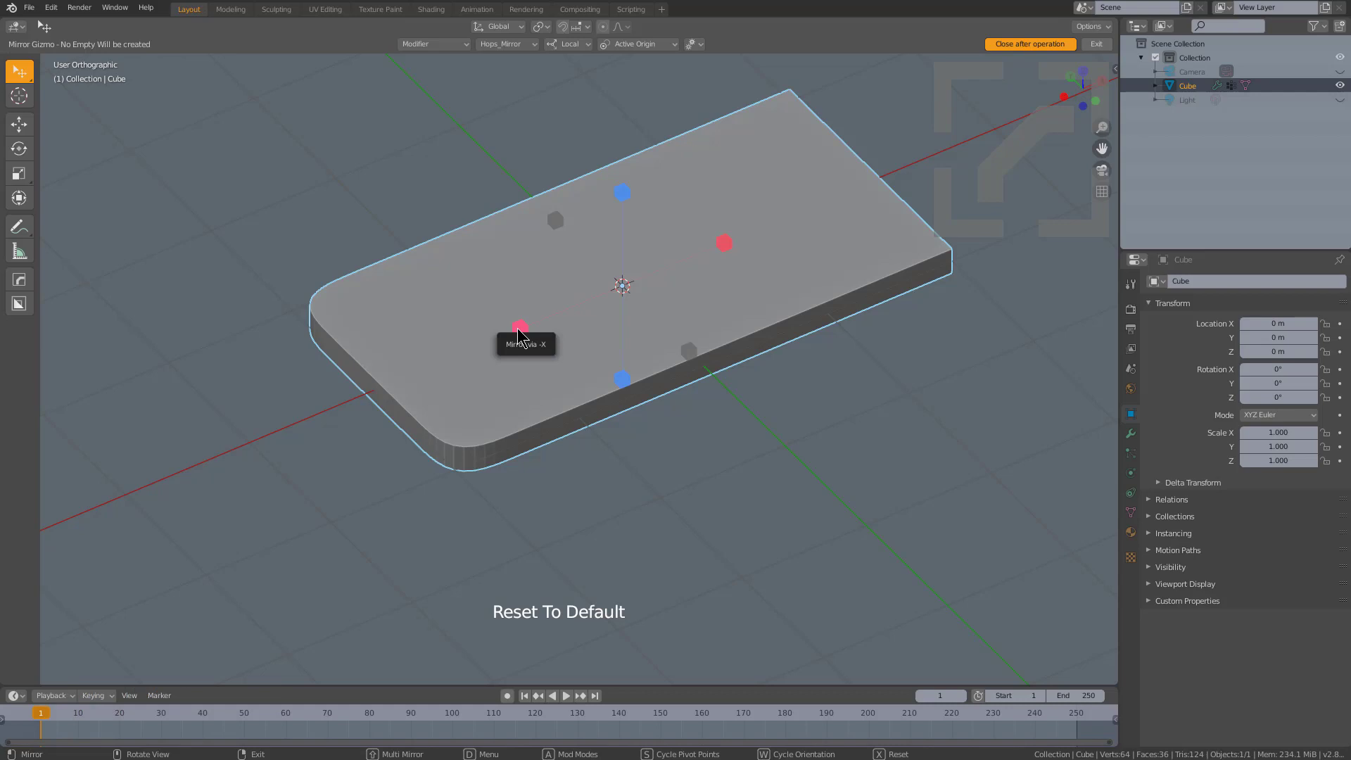
pyautogui.click(515, 328)
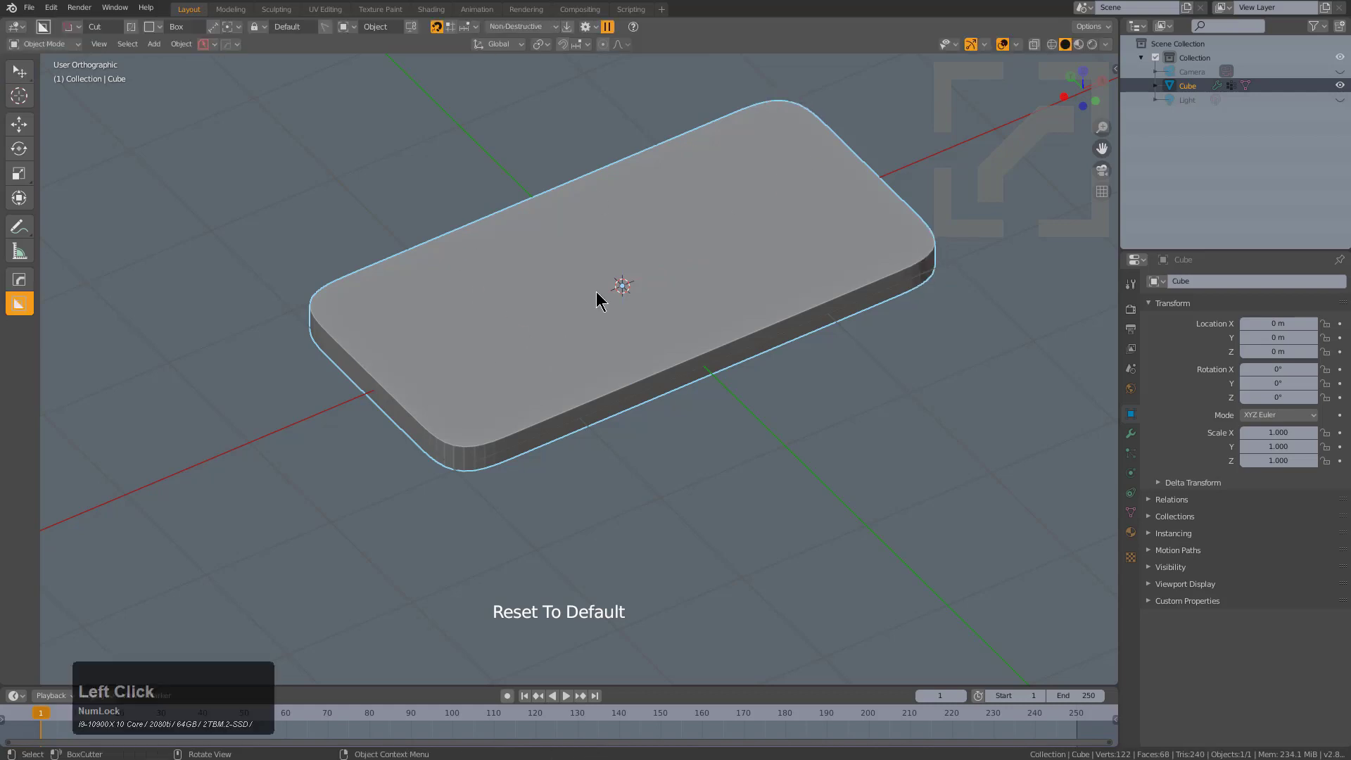
pyautogui.middleClick(547, 321)
pyautogui.scroll(3)
pyautogui.scroll(-3)
pyautogui.middleClick(634, 338)
pyautogui.scroll(3)
# Sharpen the slab's edges from the Q menu.
pyautogui.press('q')
pyautogui.click(560, 377)
pyautogui.middleClick(590, 424)
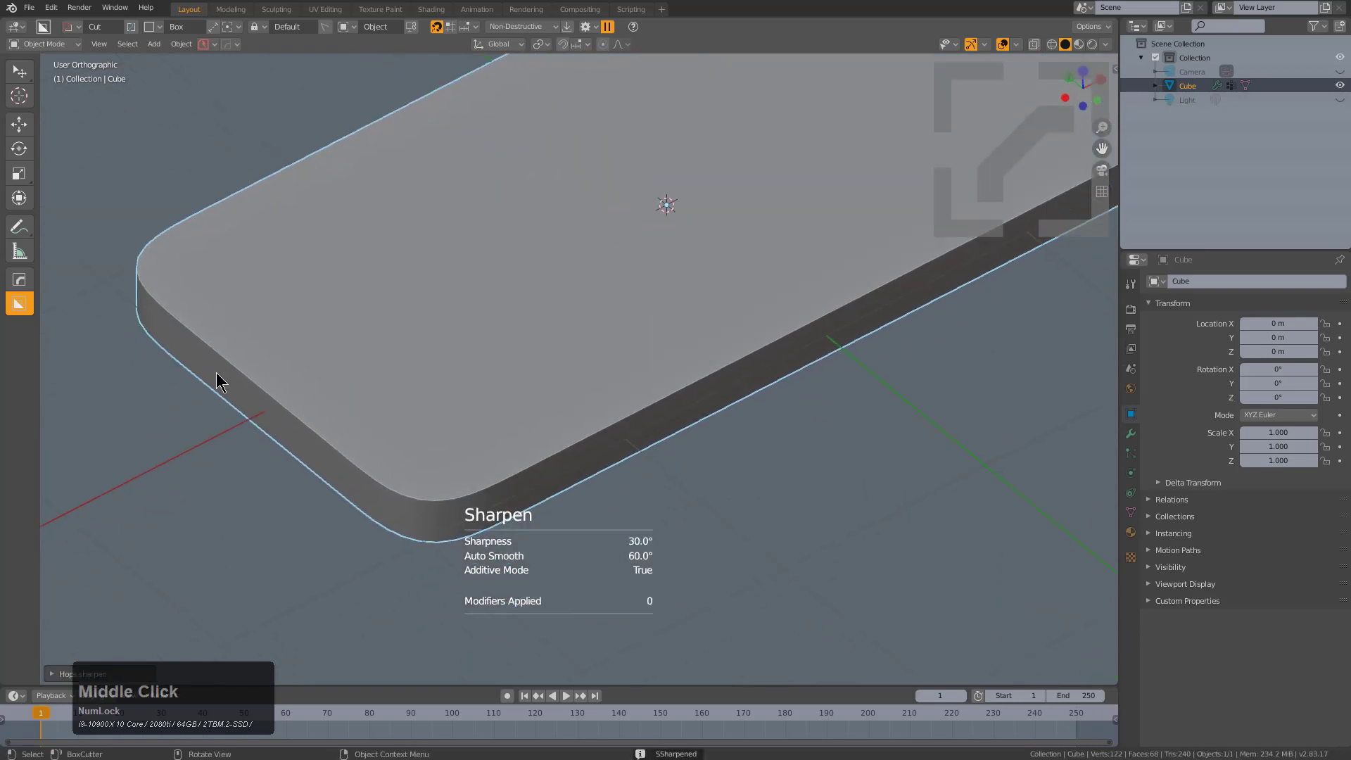
pyautogui.press('q')
pyautogui.click(517, 359)
pyautogui.click(776, 394)
pyautogui.middleClick(708, 419)
# Inspect the slab's top face in Edit Mode, then hover Operations > SmartApply in the Q menu.
pyautogui.press('Tab')
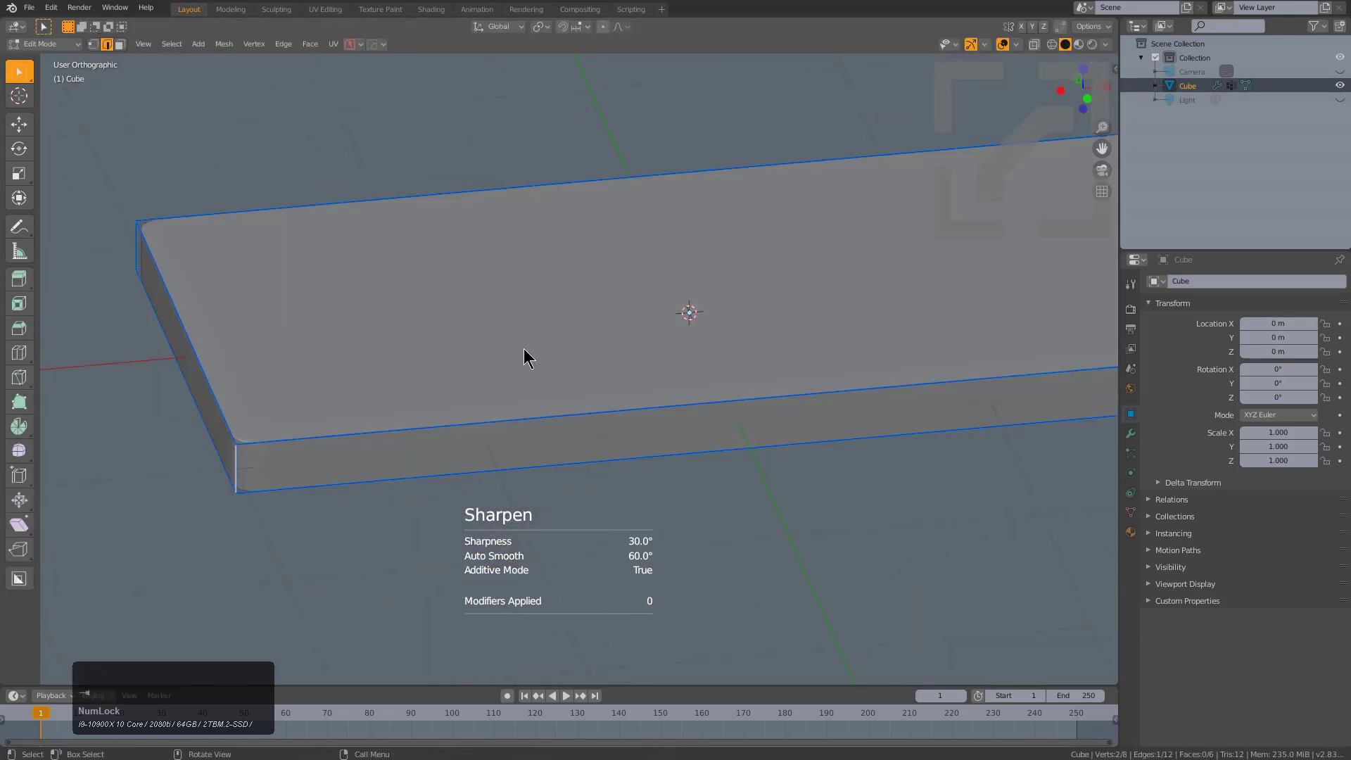
pyautogui.middleClick(526, 342)
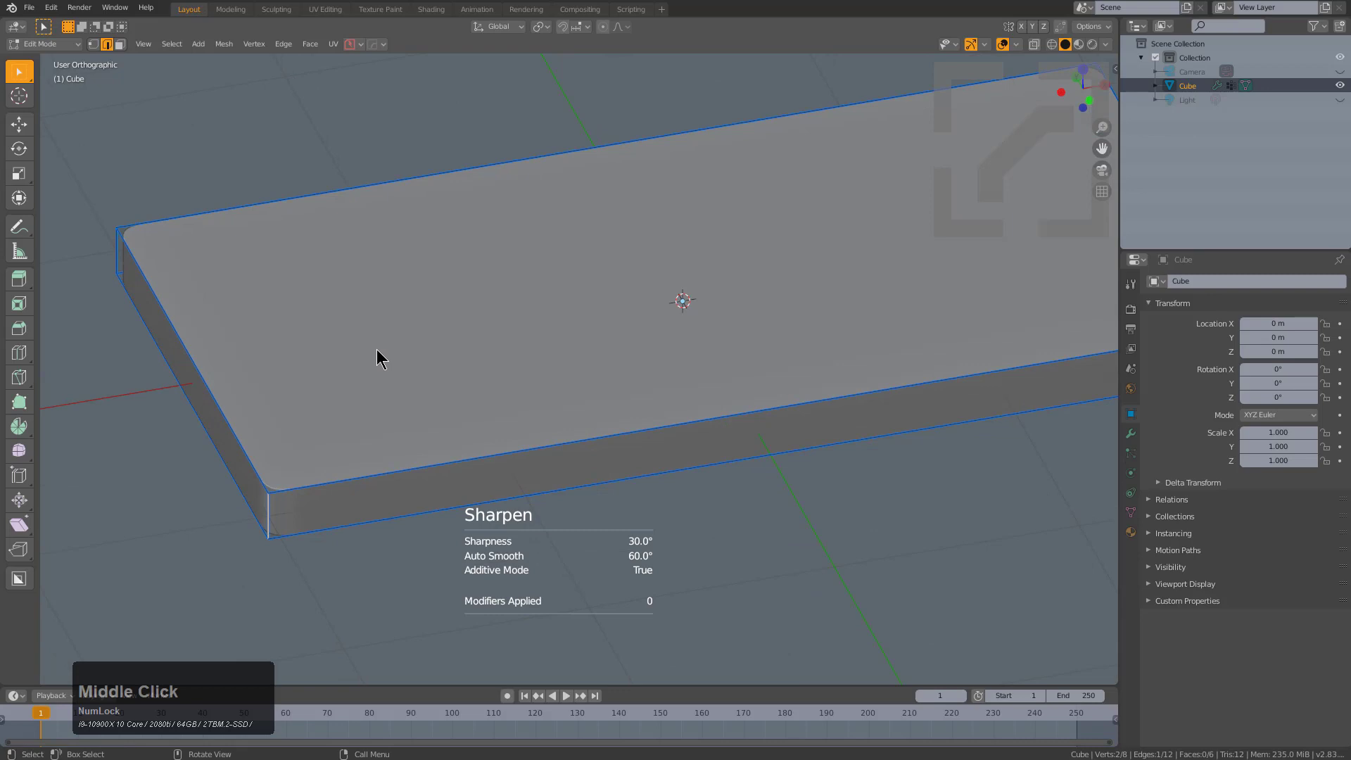
pyautogui.click(379, 351)
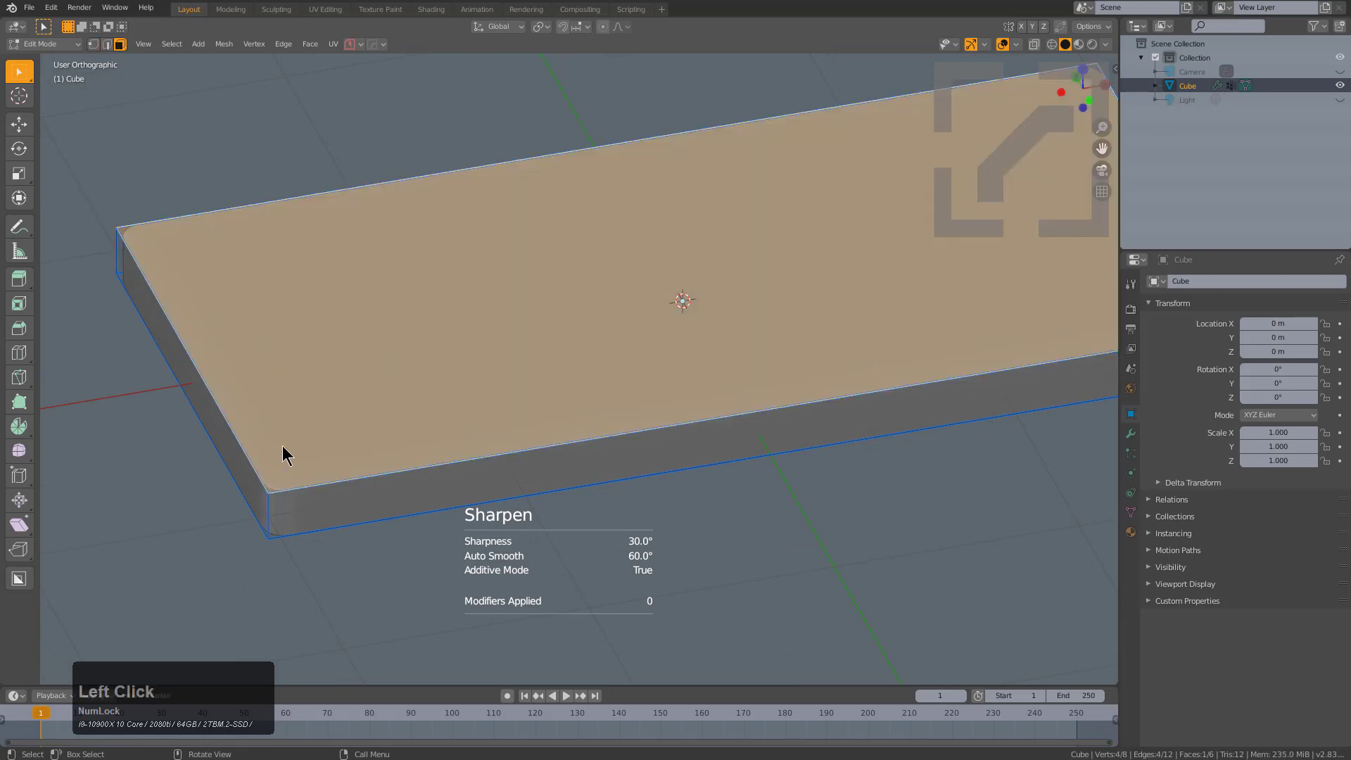
pyautogui.middleClick(647, 391)
pyautogui.scroll(-3)
pyautogui.middleClick(636, 384)
pyautogui.scroll(-3)
pyautogui.press('q')
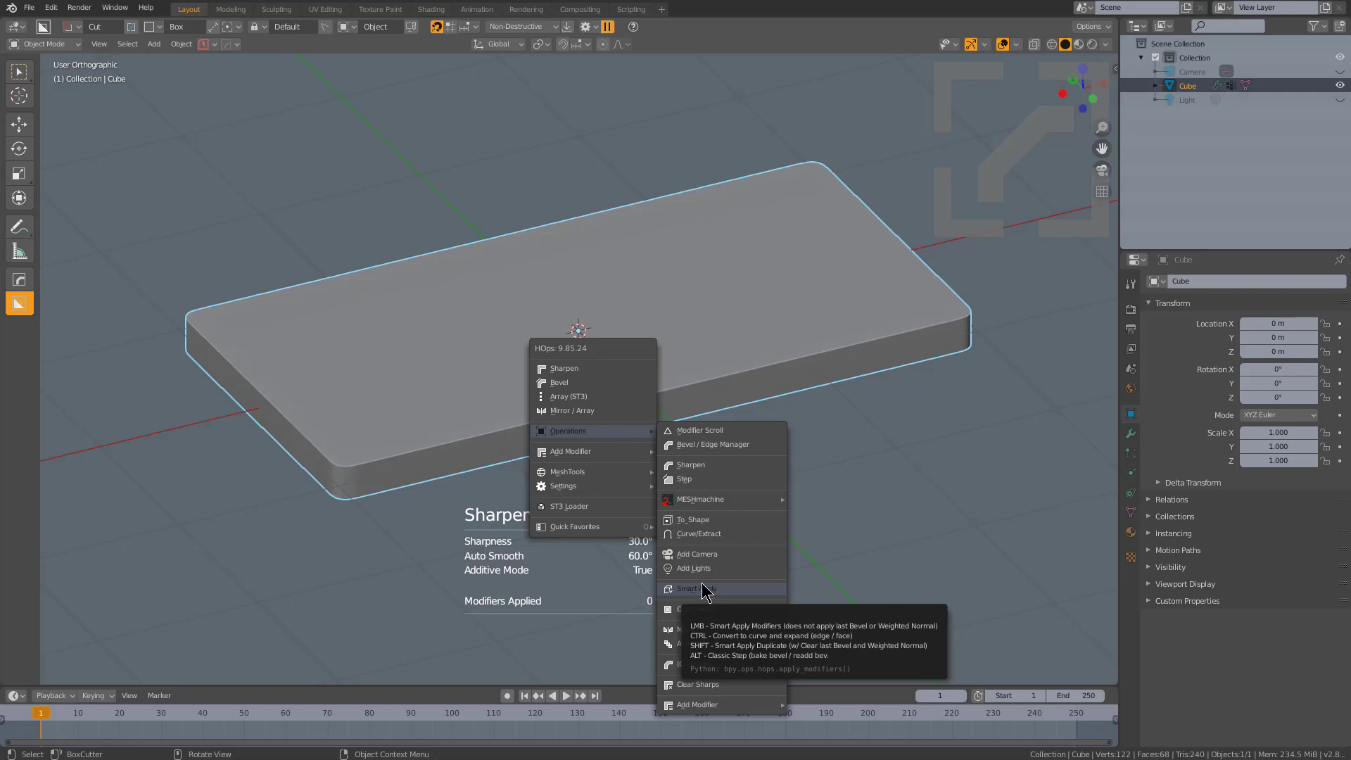
# Shift Smart Apply to clone the slab with modifiers applied and switch to face selection.
pyautogui.press('q')
pyautogui.click(709, 588)
pyautogui.middleClick(495, 418)
pyautogui.scroll(3)
pyautogui.press('3')
pyautogui.click(422, 456)
# Isolate the clone's top surface, discarding the rest of its geometry.
pyautogui.middleClick(589, 440)
pyautogui.click(481, 368)
pyautogui.click(487, 244)
pyautogui.click(748, 177)
pyautogui.doubleClick(605, 231)
pyautogui.click(792, 280)
pyautogui.middleClick(771, 337)
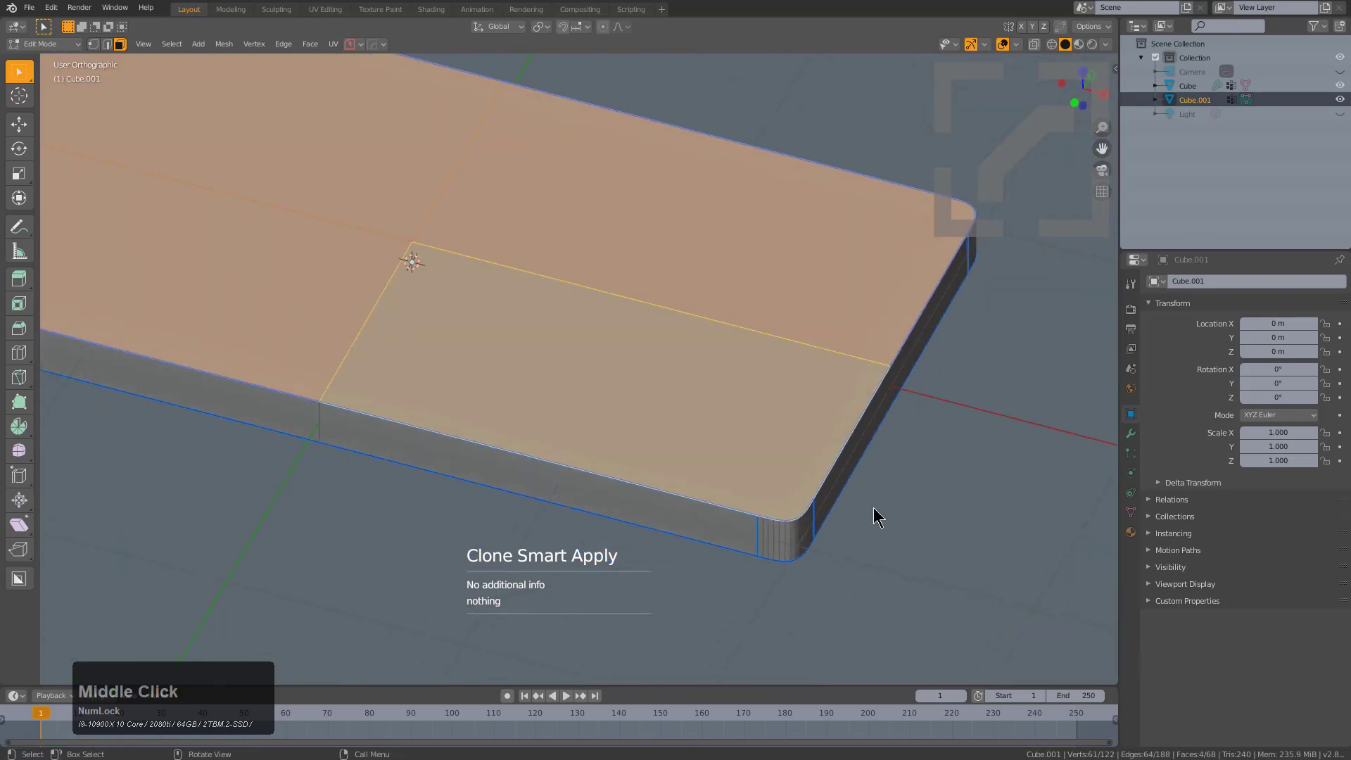
pyautogui.scroll(3)
pyautogui.click(887, 533)
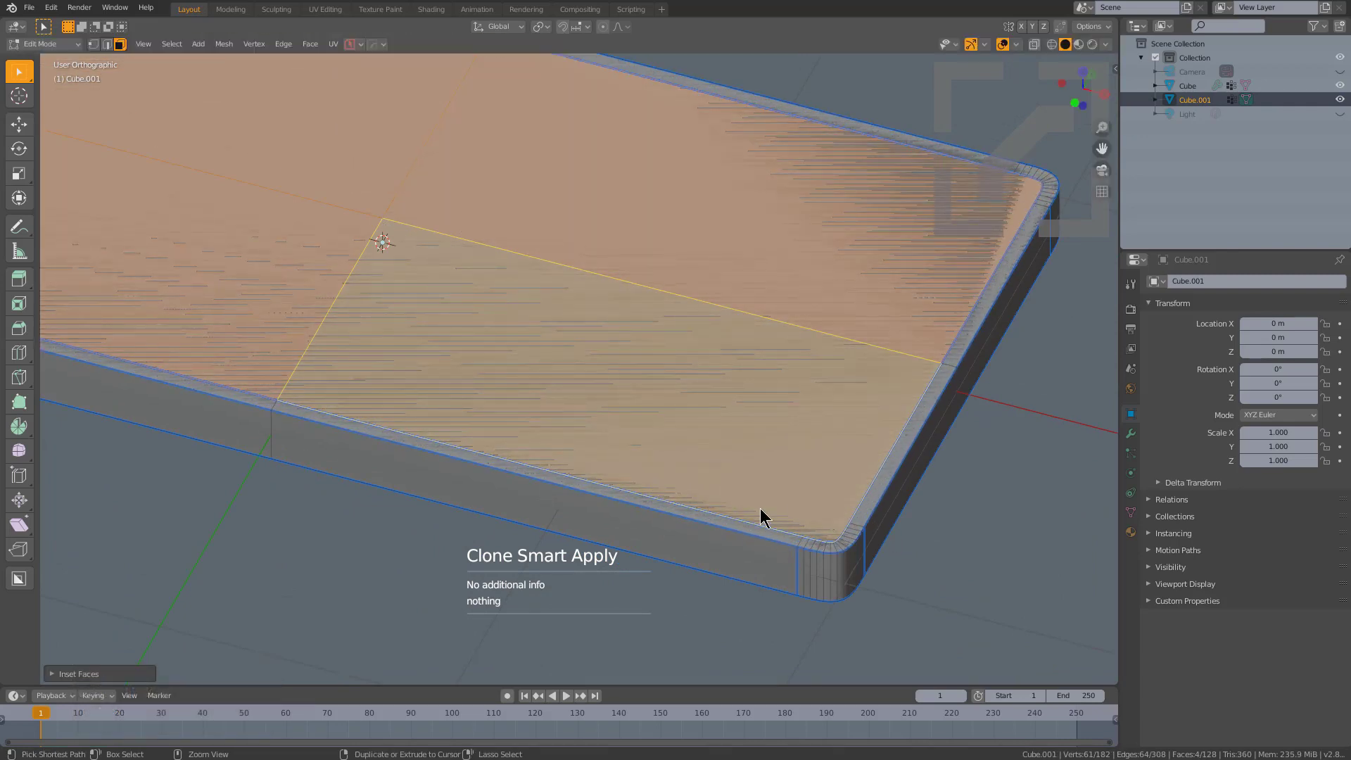
# Inset the top and delete the outer ring so only the inner top area remains.
pyautogui.press('i')
pyautogui.press('x')
pyautogui.click(761, 514)
pyautogui.middleClick(600, 361)
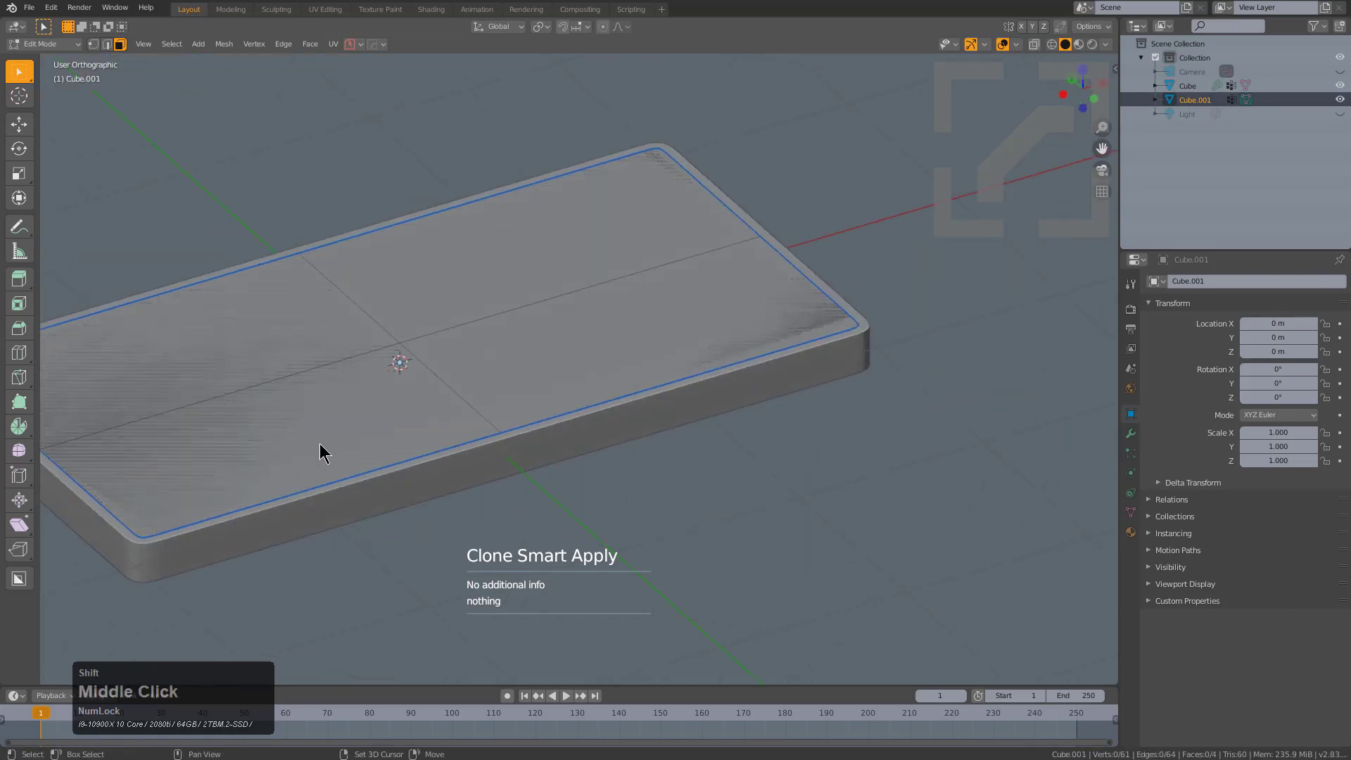
pyautogui.scroll(3)
# Solidify the inner top into a cutter and Boolean Difference it into the slab to form the tray recess.
pyautogui.press('q')
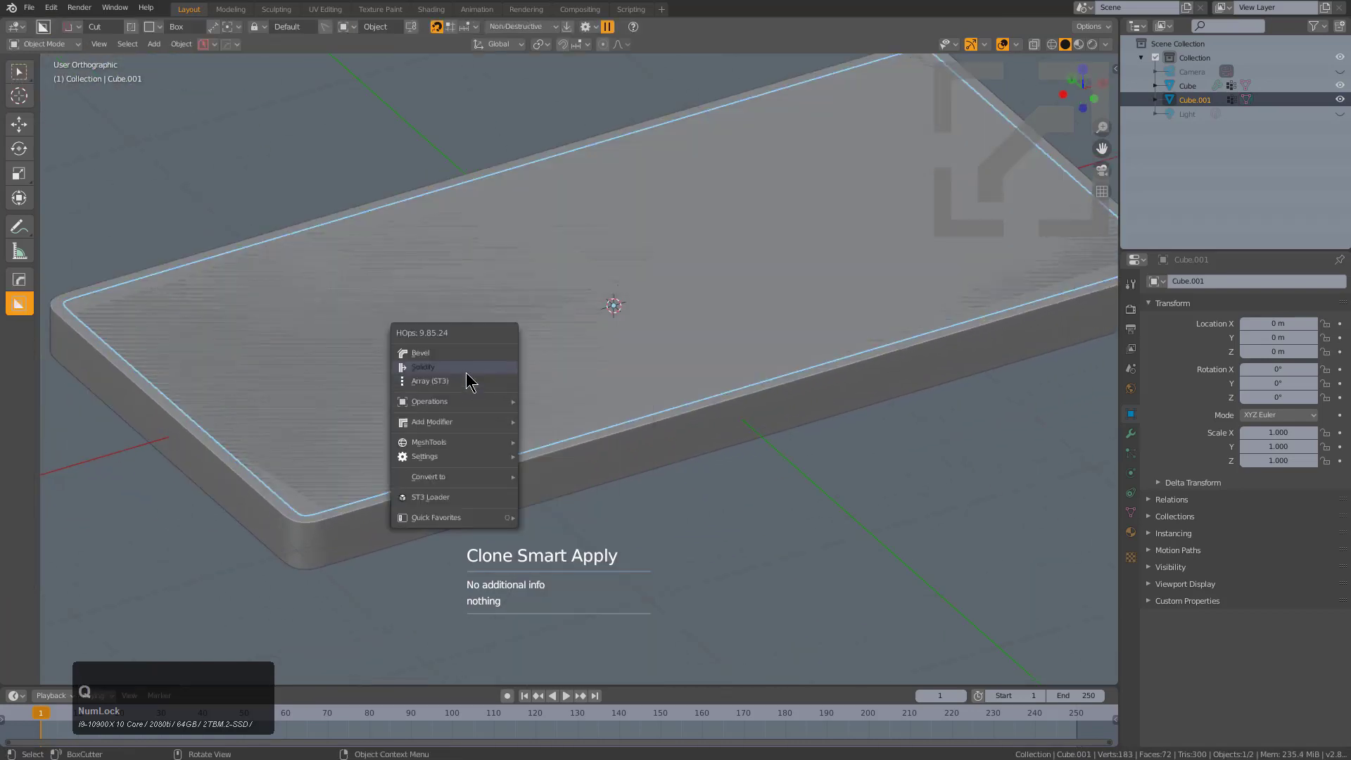
pyautogui.click(469, 372)
pyautogui.press('2')
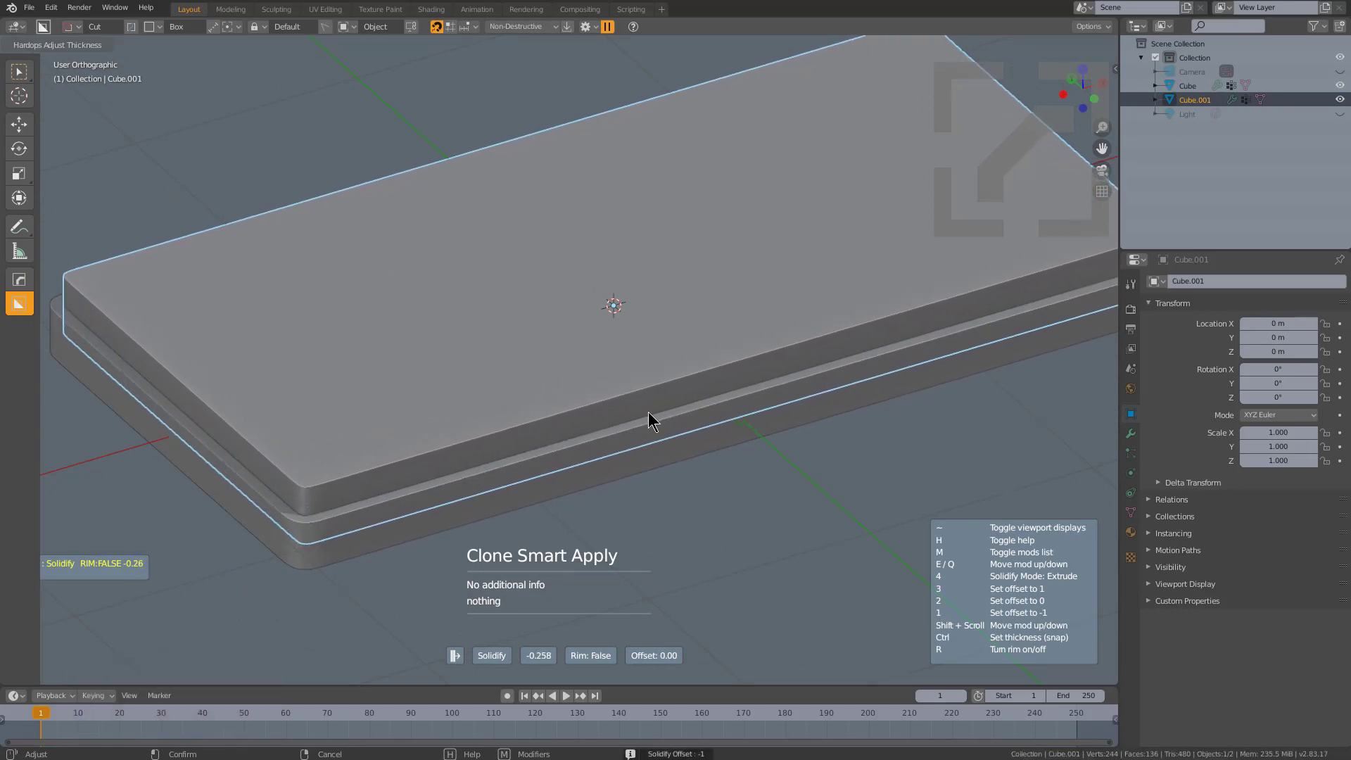
pyautogui.click(692, 410)
pyautogui.press('q')
pyautogui.click(752, 409)
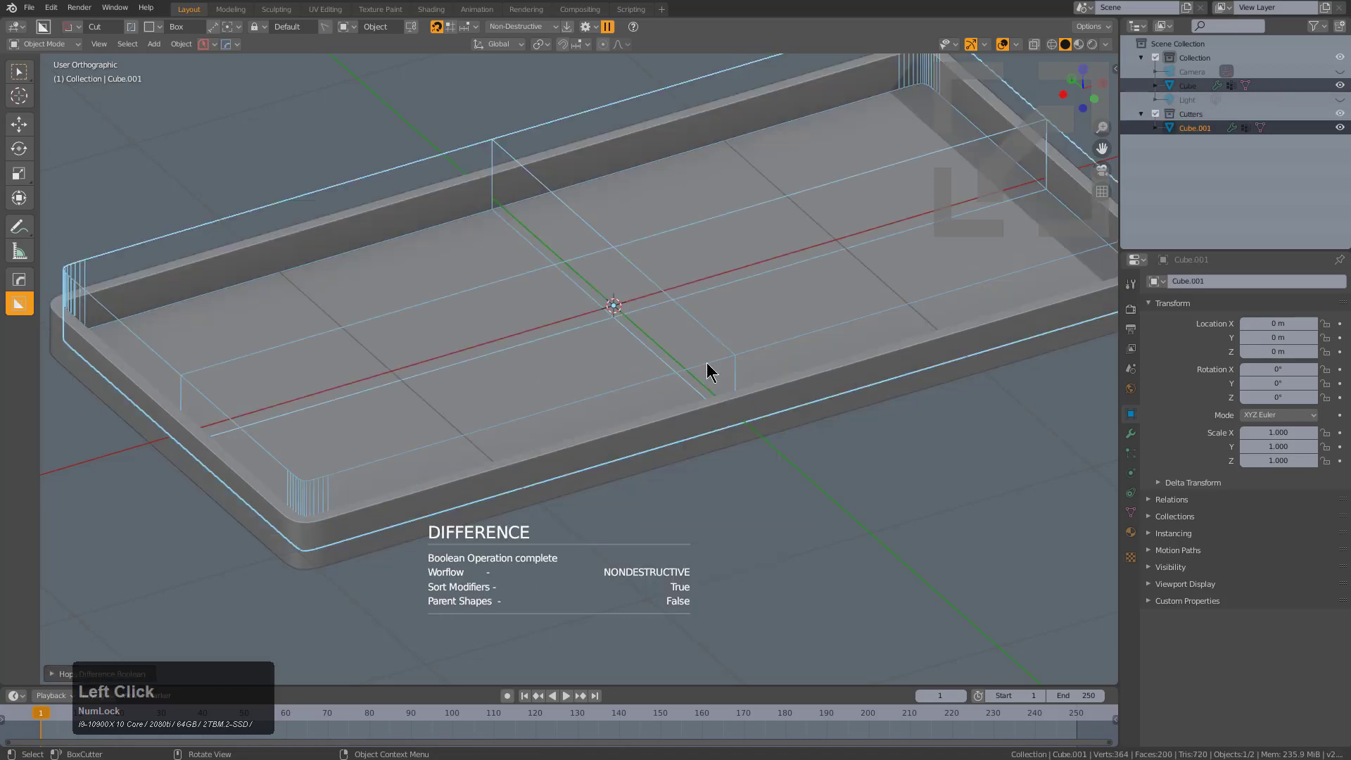
# Select the tray cube and reposition the viewport around it.
pyautogui.click(738, 351)
pyautogui.click(738, 352)
pyautogui.press('h')
pyautogui.scroll(-3)
pyautogui.moveTo(636, 371); pyautogui.dragTo(478, 373)
pyautogui.click(477, 373)
# Review the cube's modifier stack with HardOps Modifier Scroll from the Q menu.
pyautogui.press('q')
pyautogui.click(529, 399)
pyautogui.scroll(3)
pyautogui.scroll(-3)
pyautogui.scroll(3)
pyautogui.scroll(3)
pyautogui.scroll(-3)
pyautogui.scroll(3)
pyautogui.scroll(-3)
pyautogui.scroll(3)
pyautogui.scroll(-3)
pyautogui.scroll(3)
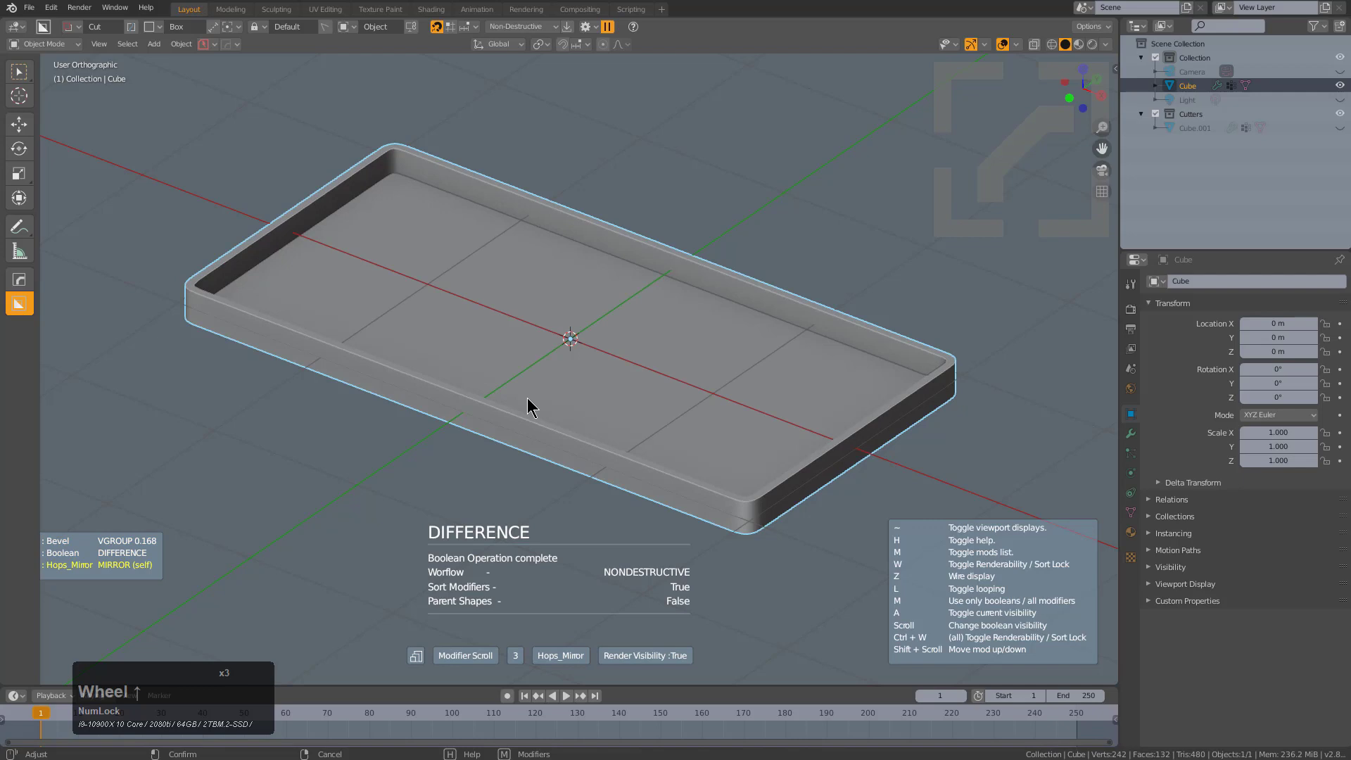
pyautogui.scroll(3)
pyautogui.click(528, 396)
pyautogui.middleClick(536, 403)
pyautogui.scroll(-3)
pyautogui.middleClick(583, 359)
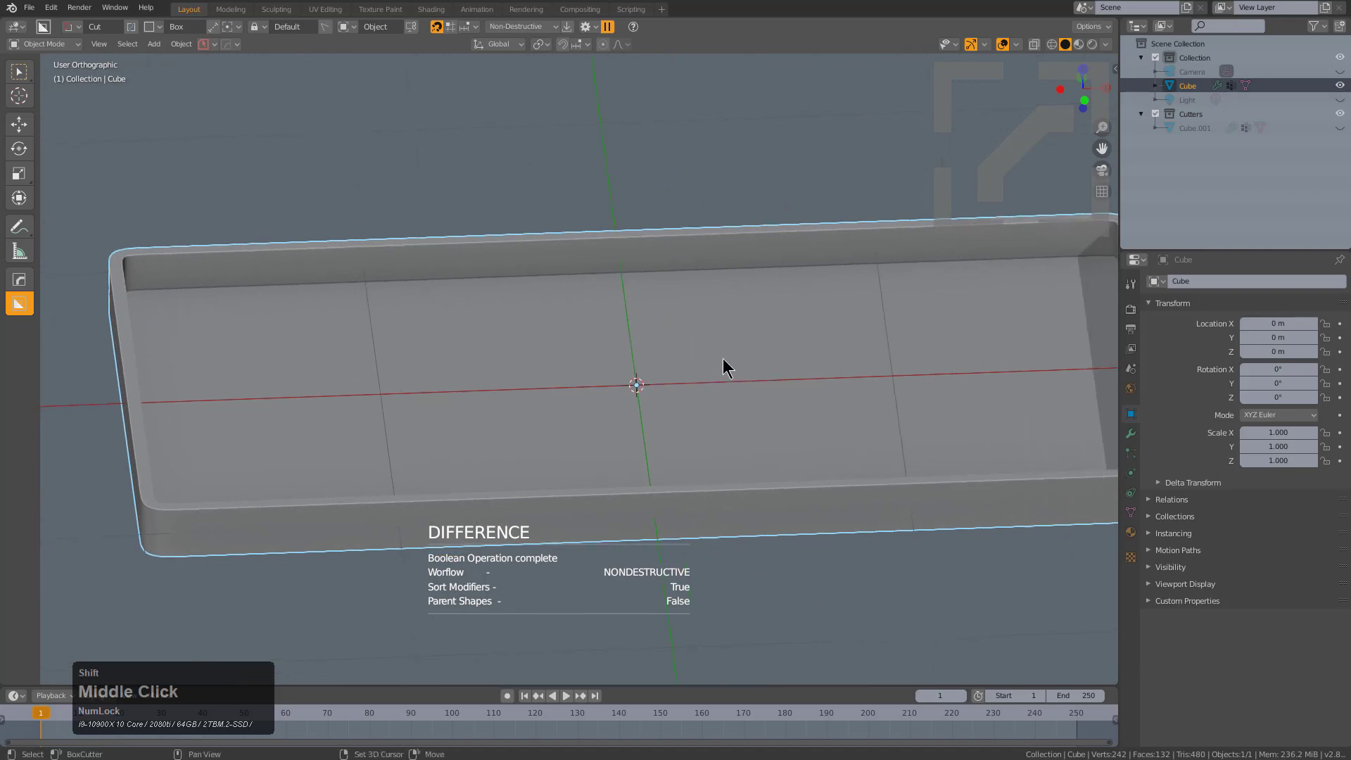
# In Front Orthographic, select the Cube.001 cutter and begin a BoxCutter Ngon draw along its side.
pyautogui.press('q')
pyautogui.click(724, 363)
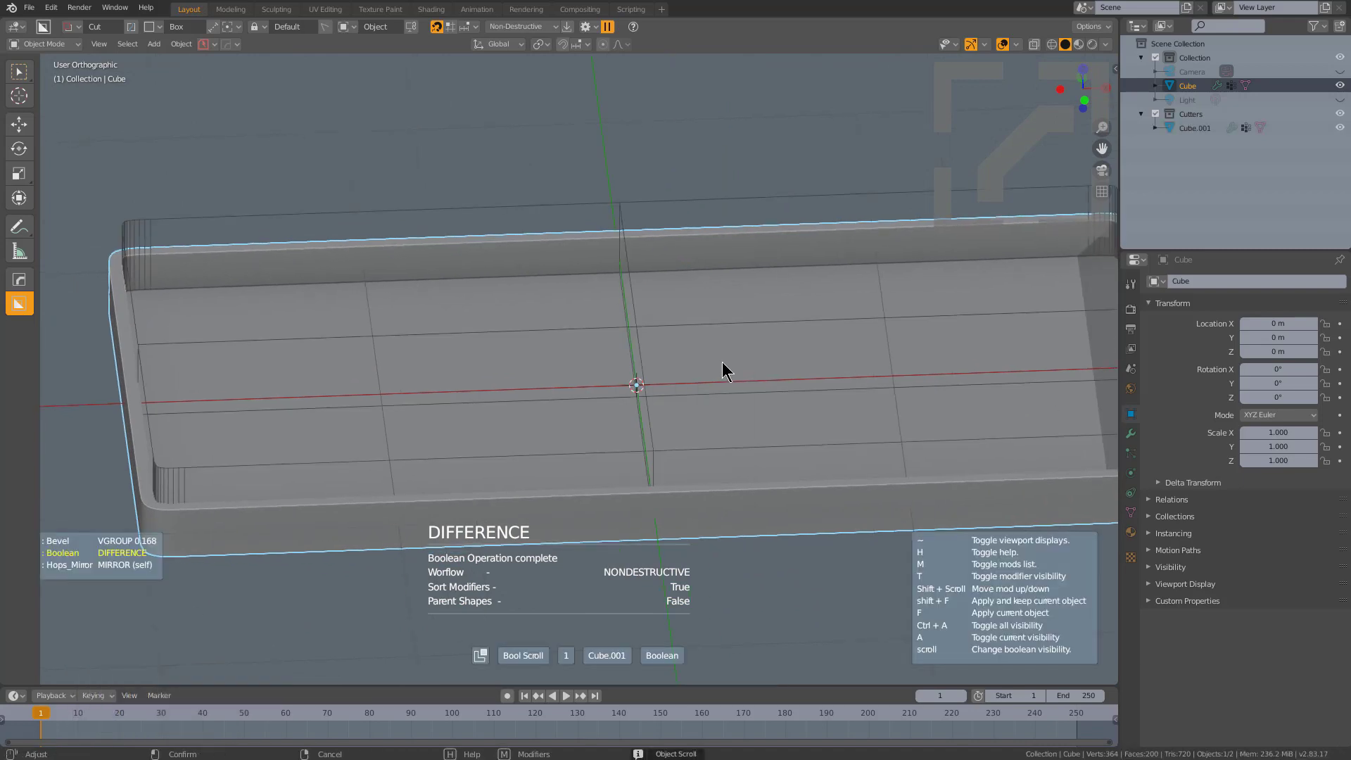
pyautogui.scroll(-3)
pyautogui.press('KP_1')
pyautogui.press('d')
pyautogui.click(622, 418)
# Draw the row of wedge-shaped BoxCutter ngon grooves across the tray floor.
pyautogui.click(184, 346)
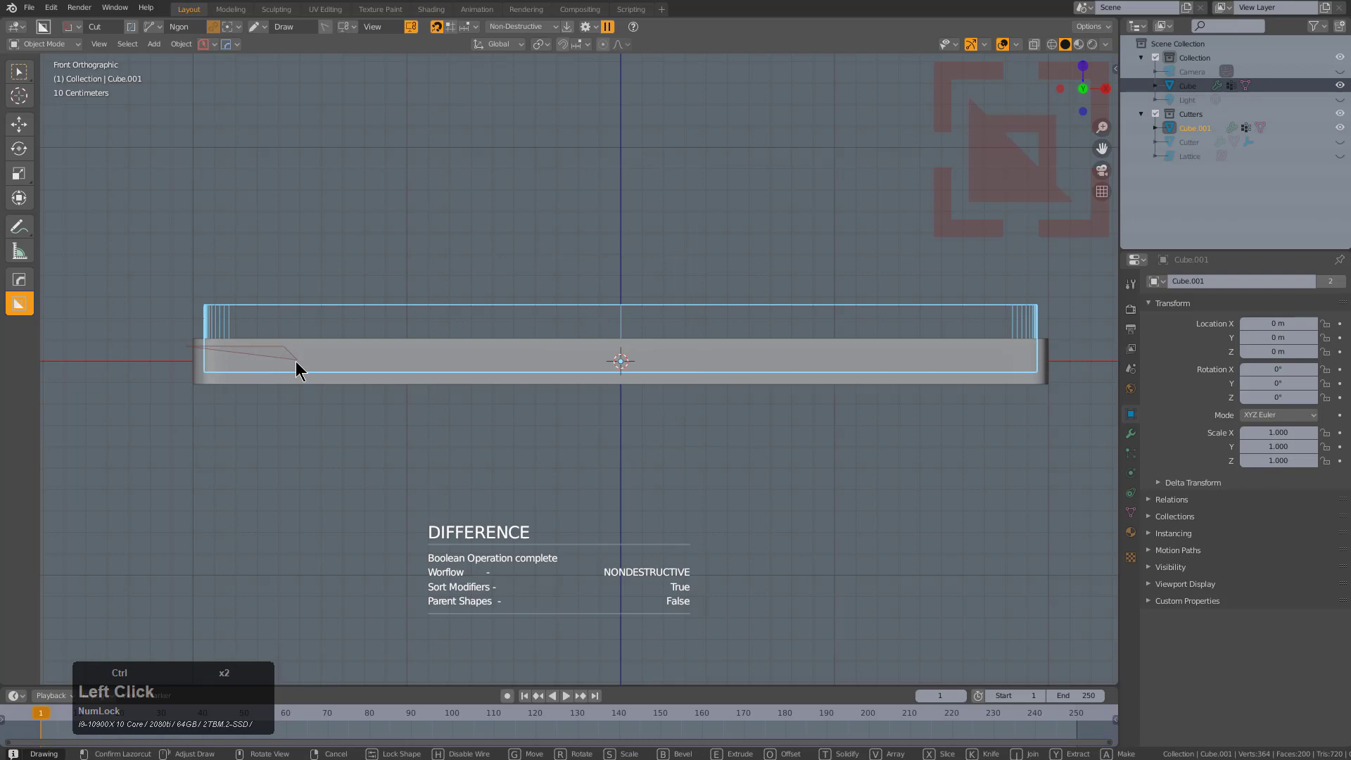
pyautogui.doubleClick(383, 367)
pyautogui.click(390, 349)
pyautogui.click(481, 354)
pyautogui.doubleClick(486, 365)
pyautogui.click(568, 369)
pyautogui.click(579, 350)
pyautogui.doubleClick(656, 354)
pyautogui.click(673, 430)
pyautogui.click(145, 438)
pyautogui.doubleClick(145, 438)
pyautogui.click(463, 357)
pyautogui.middleClick(576, 397)
pyautogui.middleClick(648, 379)
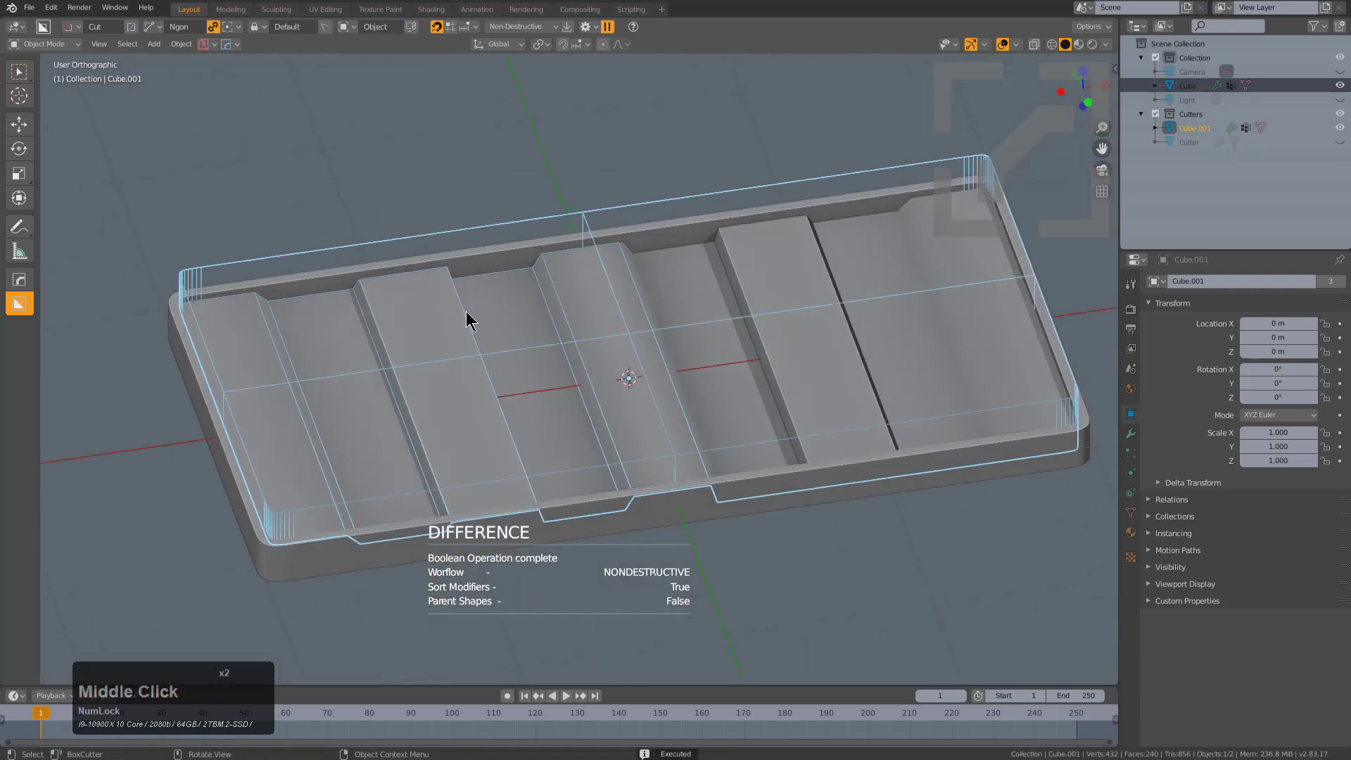
pyautogui.middleClick(658, 469)
pyautogui.scroll(3)
pyautogui.click(542, 228)
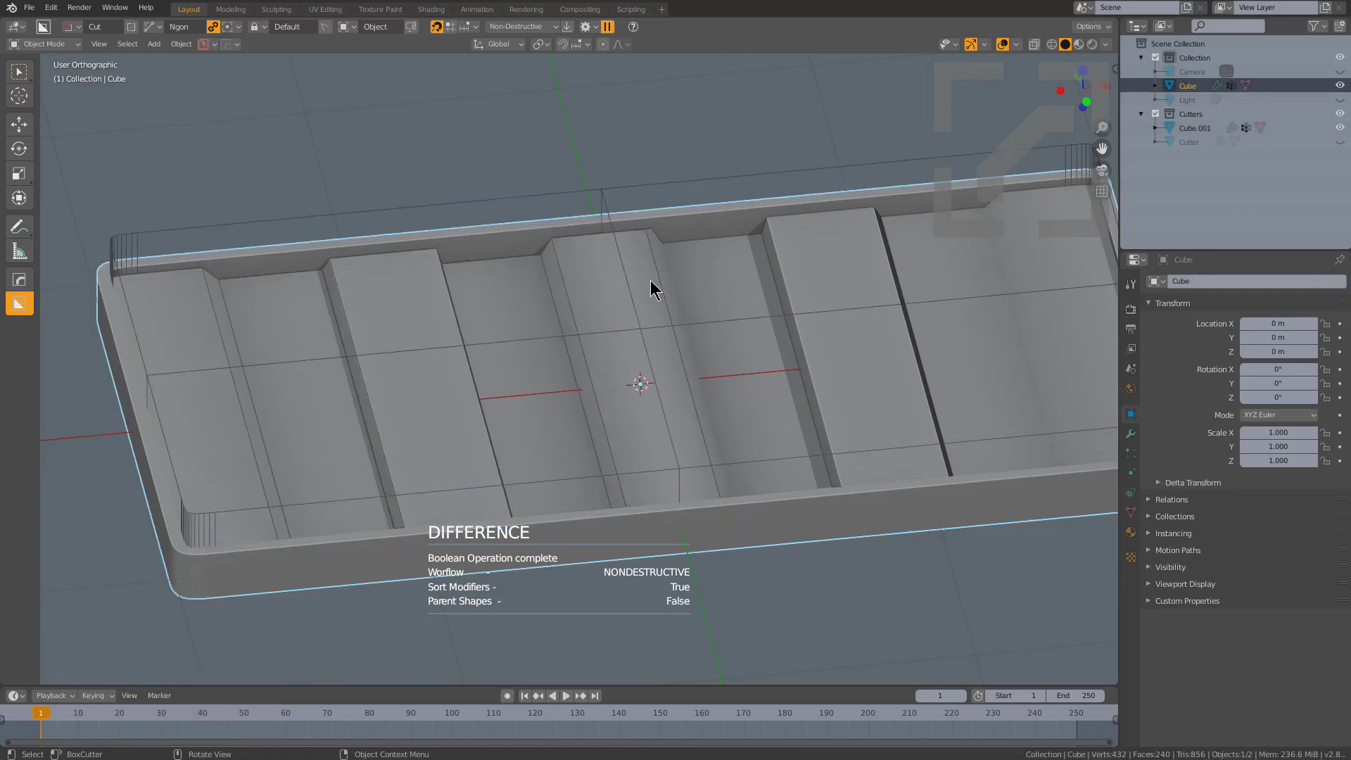
# Run HardOps Sharpen / Autosmooth on the grooved cube, scrolling to set the smoothing angle.
pyautogui.press('q')
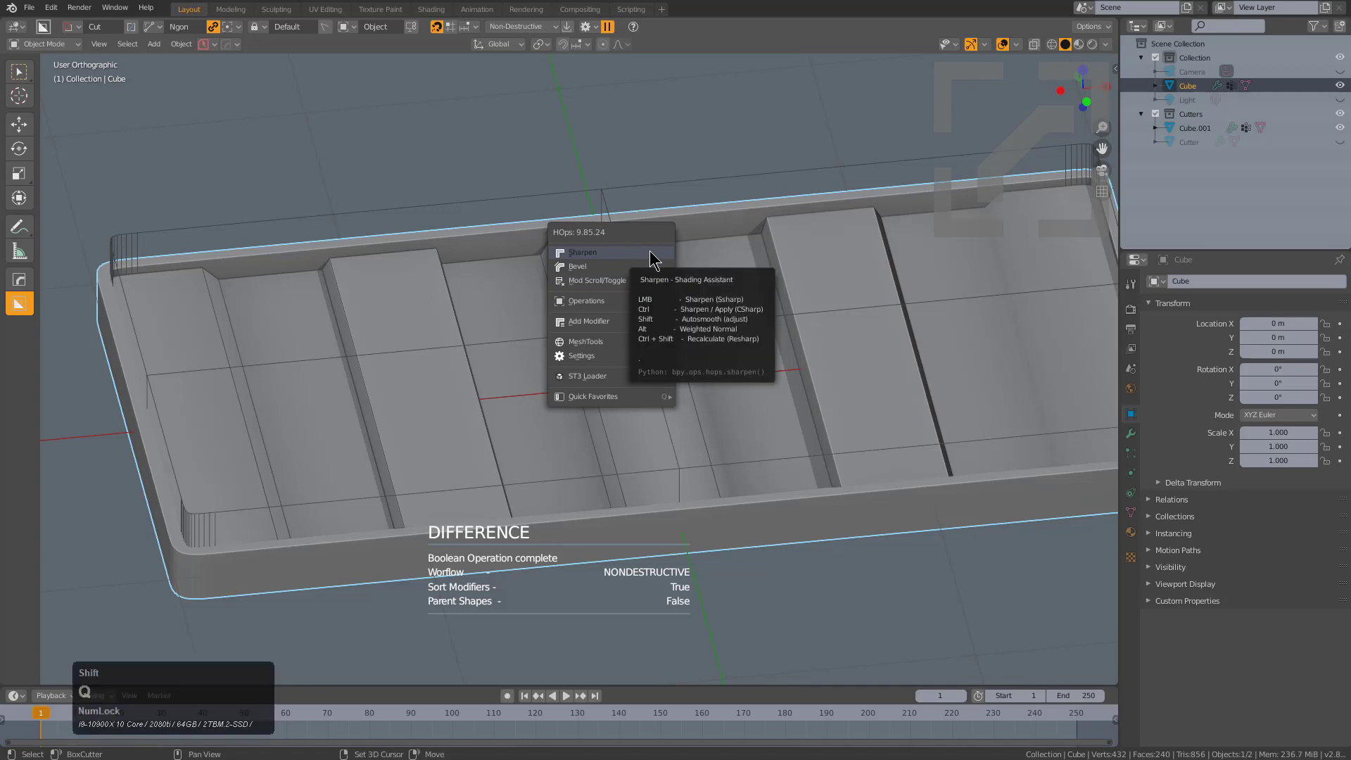
pyautogui.press('shift+Num_Lock')
pyautogui.click(651, 252)
pyautogui.scroll(-3)
pyautogui.scroll(3)
pyautogui.scroll(-3)
pyautogui.scroll(3)
pyautogui.scroll(-3)
pyautogui.scroll(3)
pyautogui.scroll(3)
pyautogui.scroll(-3)
pyautogui.scroll(3)
pyautogui.scroll(-3)
pyautogui.scroll(3)
pyautogui.scroll(-3)
pyautogui.scroll(3)
pyautogui.scroll(-3)
pyautogui.scroll(3)
pyautogui.scroll(-3)
pyautogui.click(180, 580)
pyautogui.middleClick(585, 371)
# Add a plane over the tray's middle and thicken it into a thin slab with HardOps Solidify.
pyautogui.press('1')
pyautogui.click(621, 446)
pyautogui.press('shift+a')
pyautogui.click(678, 467)
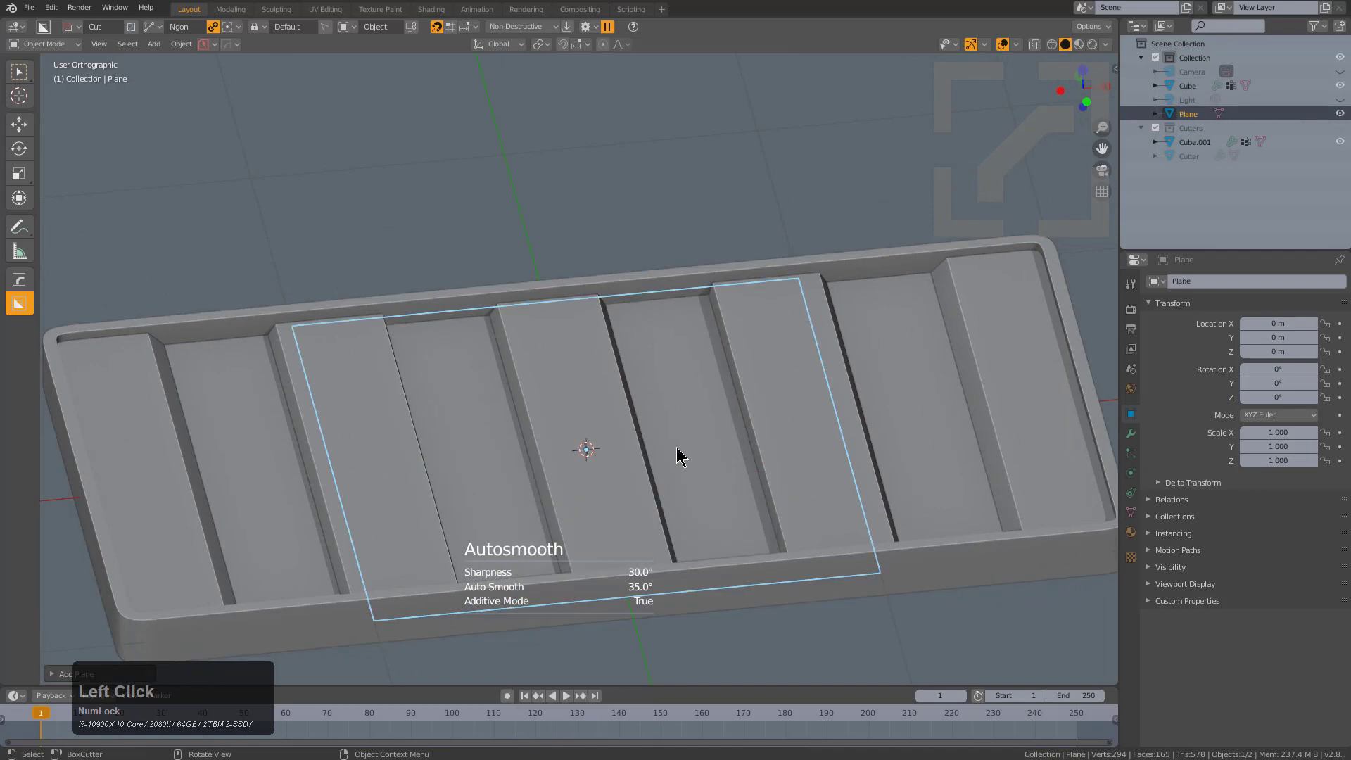
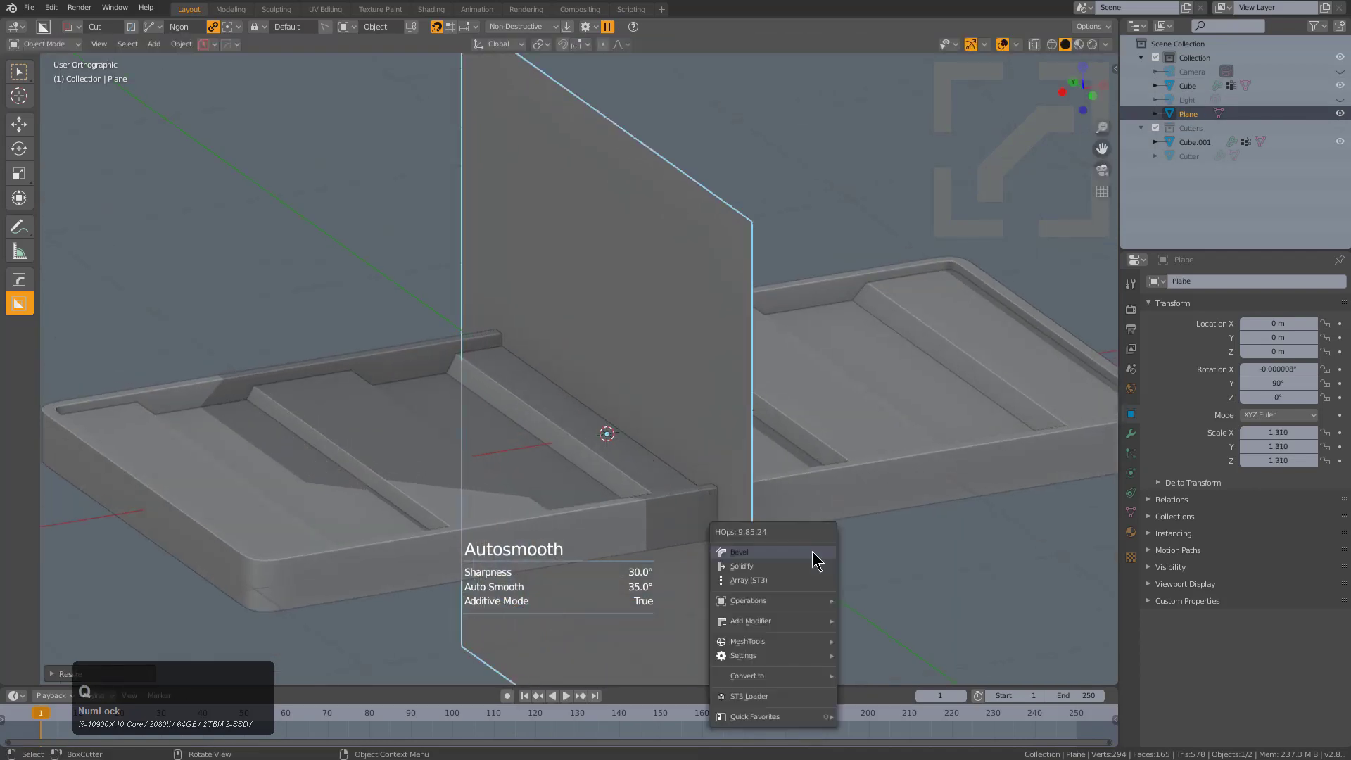
pyautogui.click(806, 562)
pyautogui.press('2')
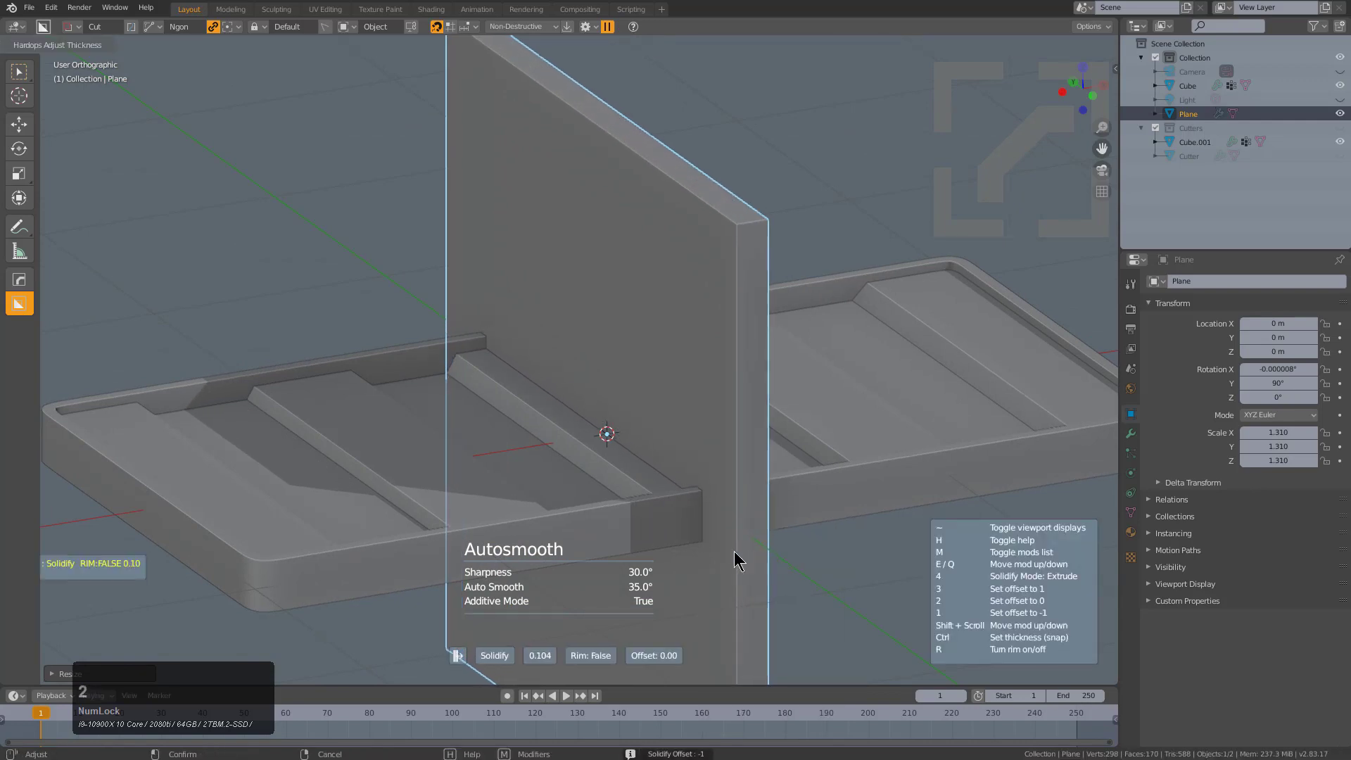
pyautogui.click(777, 550)
# Use the HardOps Q menu to make the slab a Boolean Difference cutter on the tray.
pyautogui.press('q')
pyautogui.click(784, 480)
pyautogui.scroll(-3)
pyautogui.middleClick(705, 477)
pyautogui.scroll(-3)
pyautogui.click(691, 448)
pyautogui.middleClick(732, 435)
pyautogui.press('q')
pyautogui.click(714, 462)
pyautogui.scroll(-3)
pyautogui.click(714, 463)
# Move the cutter along Z, extrude it upward in Edit Mode and apply its transforms.
pyautogui.press('2')
pyautogui.click(627, 307)
pyautogui.press('g')
pyautogui.press('z')
pyautogui.click(644, 529)
pyautogui.scroll(3)
pyautogui.middleClick(636, 491)
pyautogui.scroll(3)
pyautogui.press('e')
pyautogui.press('z')
pyautogui.click(665, 382)
pyautogui.press('Tab')
pyautogui.press('ctrl+a')
pyautogui.click(620, 523)
pyautogui.press('Tab')
pyautogui.middleClick(638, 423)
# Scale the cutter along X so the thin cut spans the tray's width.
pyautogui.press('3')
pyautogui.click(616, 407)
pyautogui.press('s')
pyautogui.press('x')
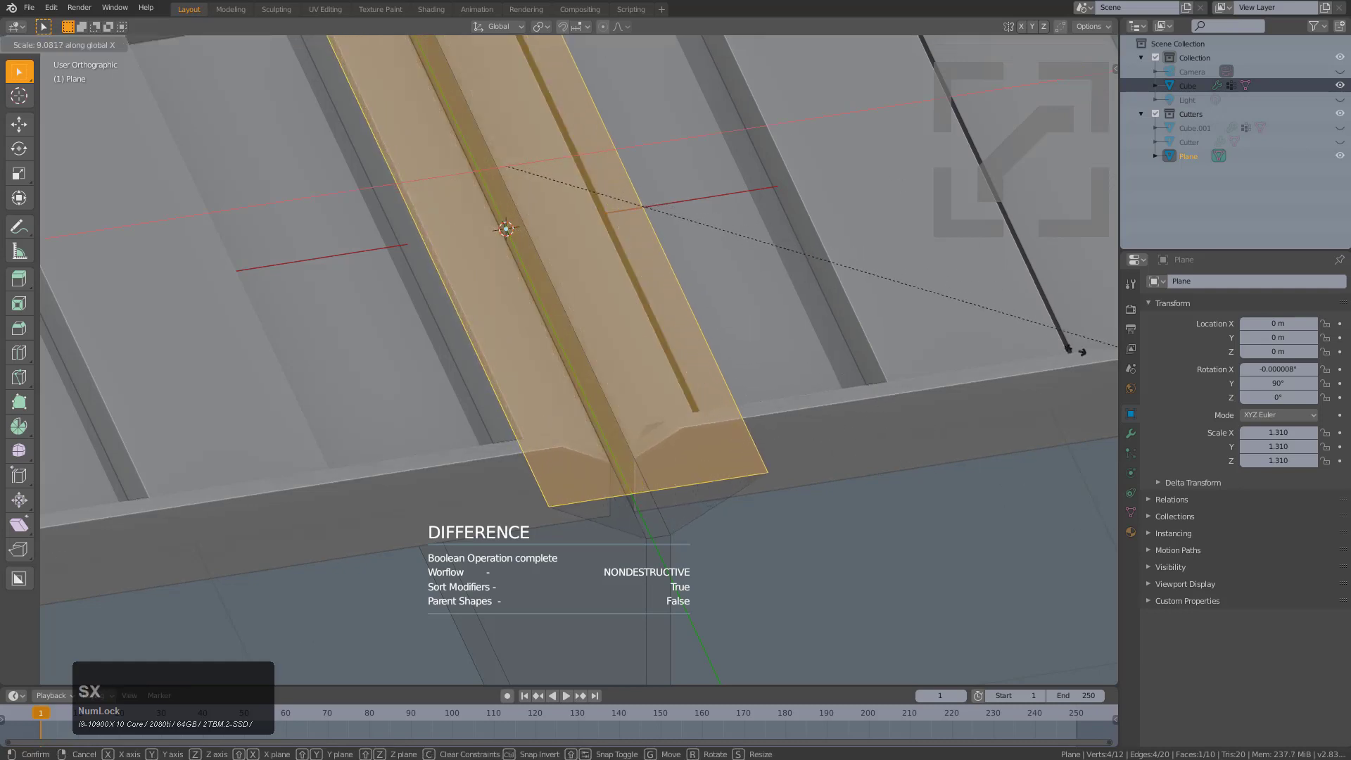
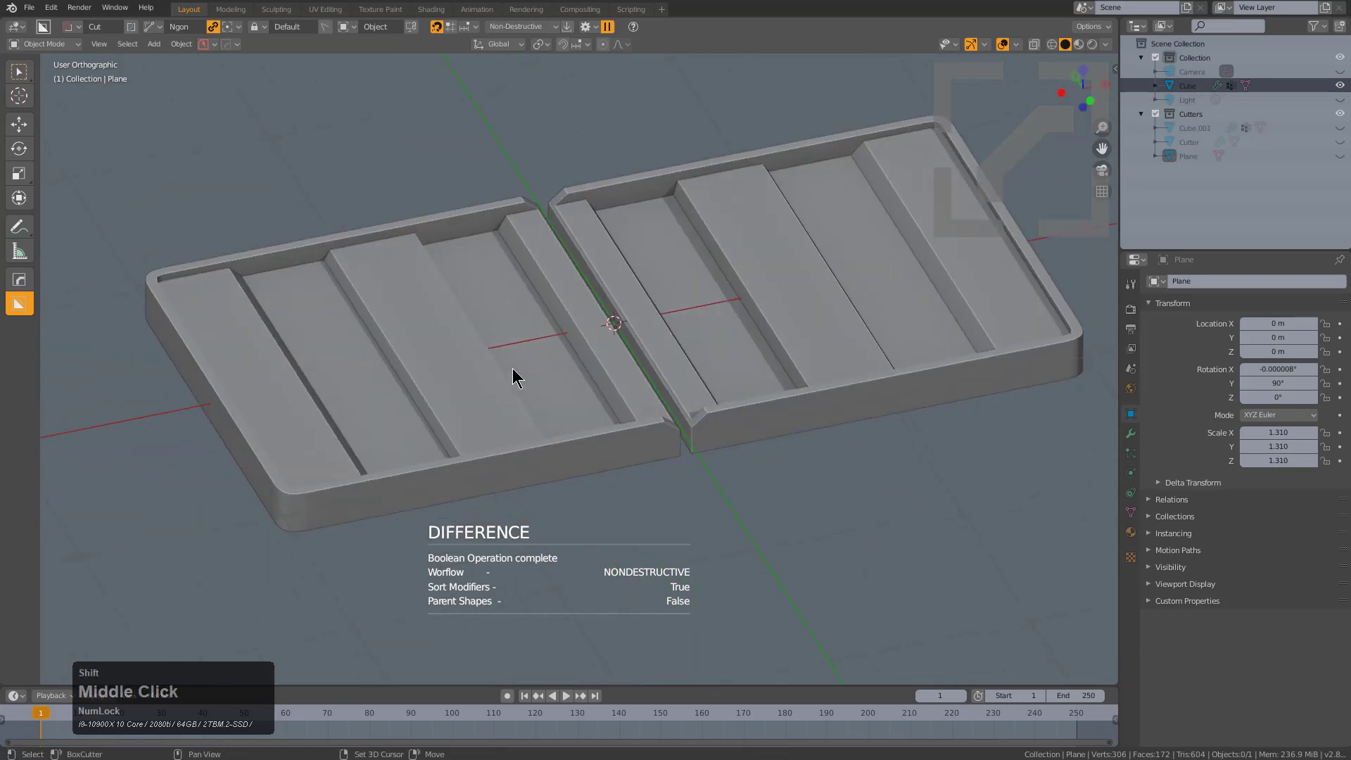
pyautogui.scroll(3)
pyautogui.click(434, 325)
pyautogui.middleClick(555, 312)
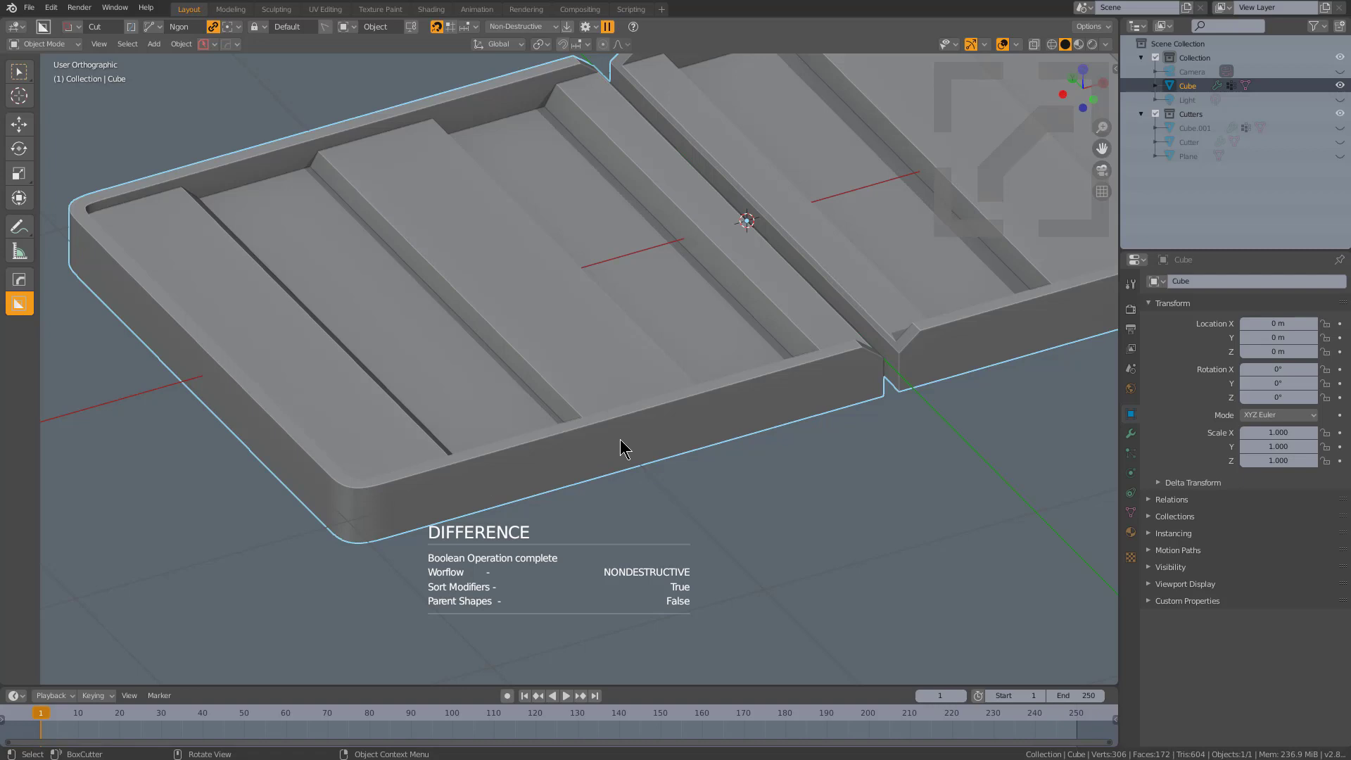
pyautogui.middleClick(621, 444)
# Cut a small rectangular notch into the tray rim beside the channel with BoxCutter.
pyautogui.press('d')
pyautogui.click(554, 507)
pyautogui.click(489, 494)
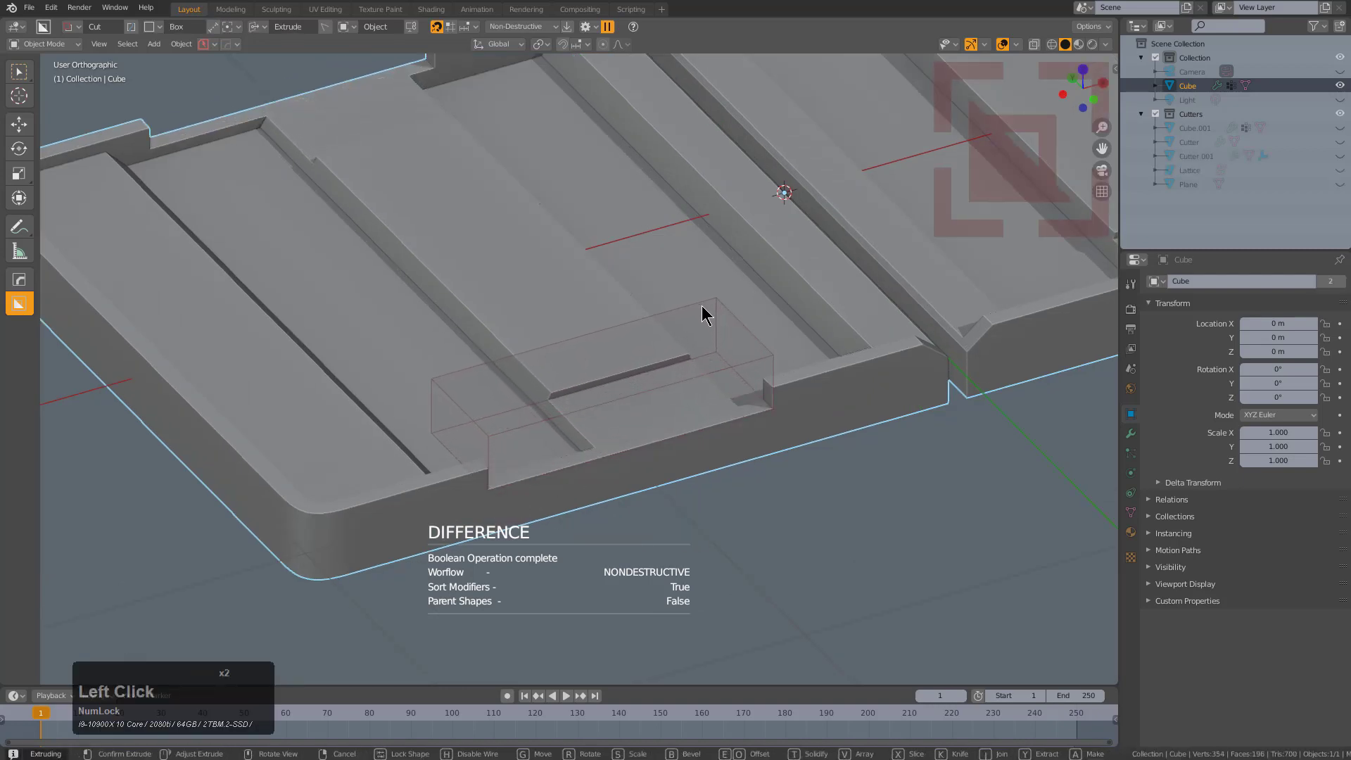
pyautogui.click(706, 308)
pyautogui.scroll(-3)
pyautogui.press('alt+a')
pyautogui.click(606, 429)
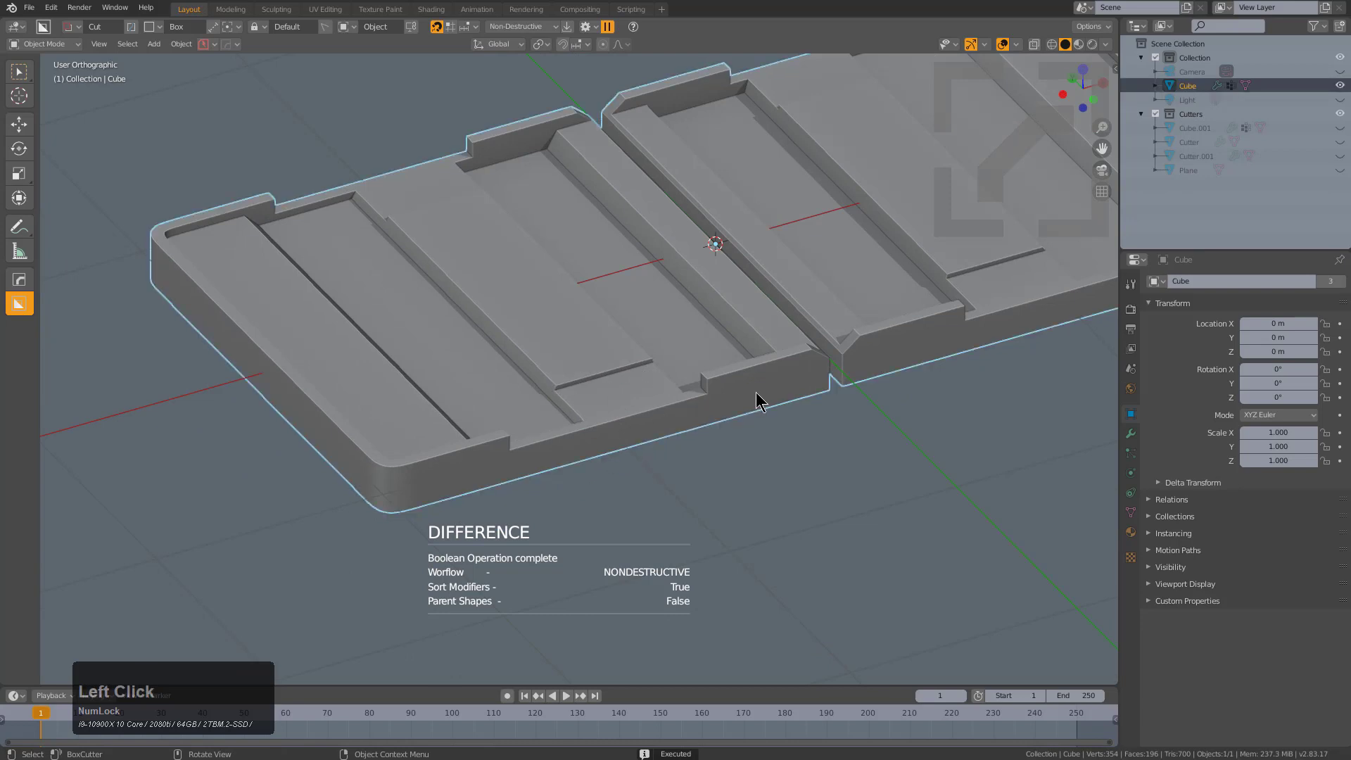
# Bring Cube.002 into Edit Mode with face selection active.
pyautogui.press('q')
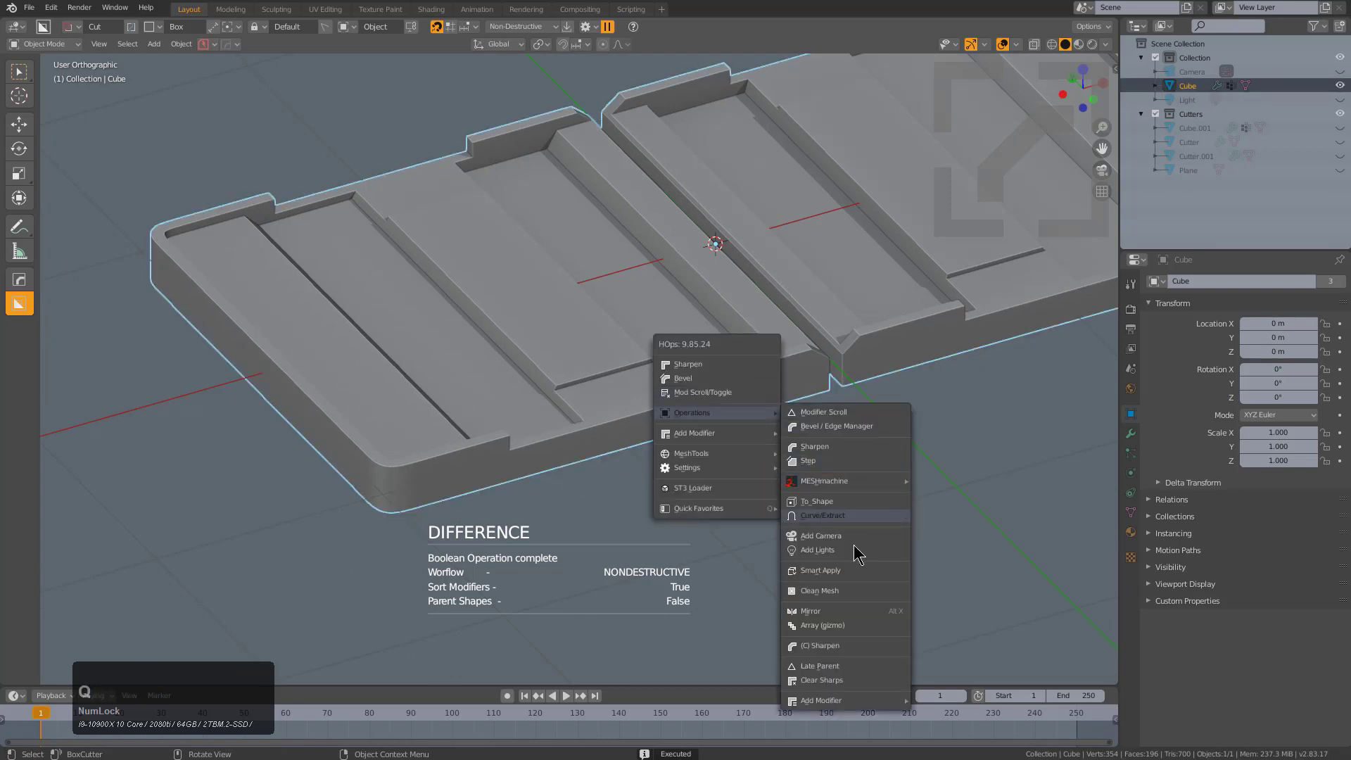
pyautogui.press('shift+q')
pyautogui.press('shift+q')
pyautogui.click(857, 577)
pyautogui.scroll(3)
pyautogui.press('3')
pyautogui.click(822, 403)
# Select the faces running along the tray's center seam on Cube.002.
pyautogui.middleClick(491, 467)
pyautogui.click(392, 505)
pyautogui.middleClick(371, 474)
pyautogui.click(491, 459)
pyautogui.middleClick(550, 457)
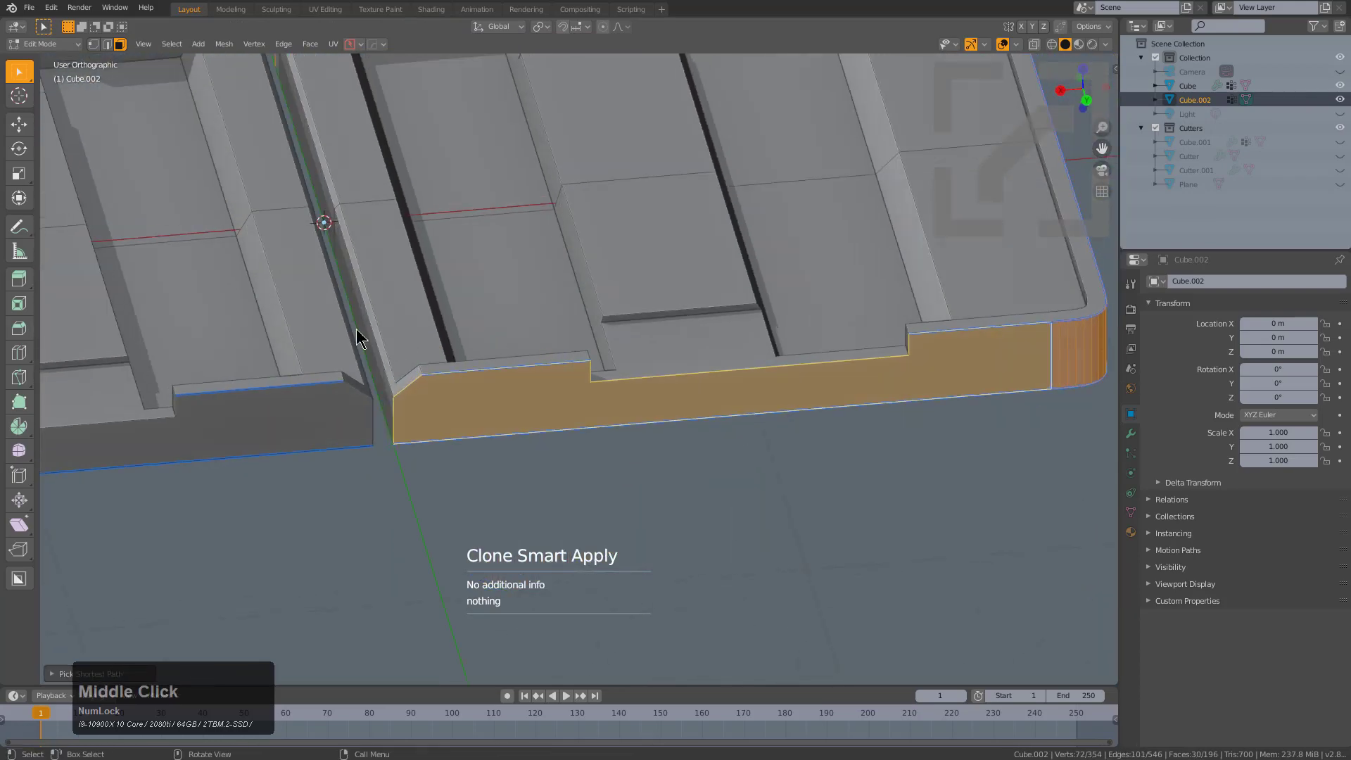
pyautogui.middleClick(757, 391)
pyautogui.scroll(3)
pyautogui.middleClick(686, 421)
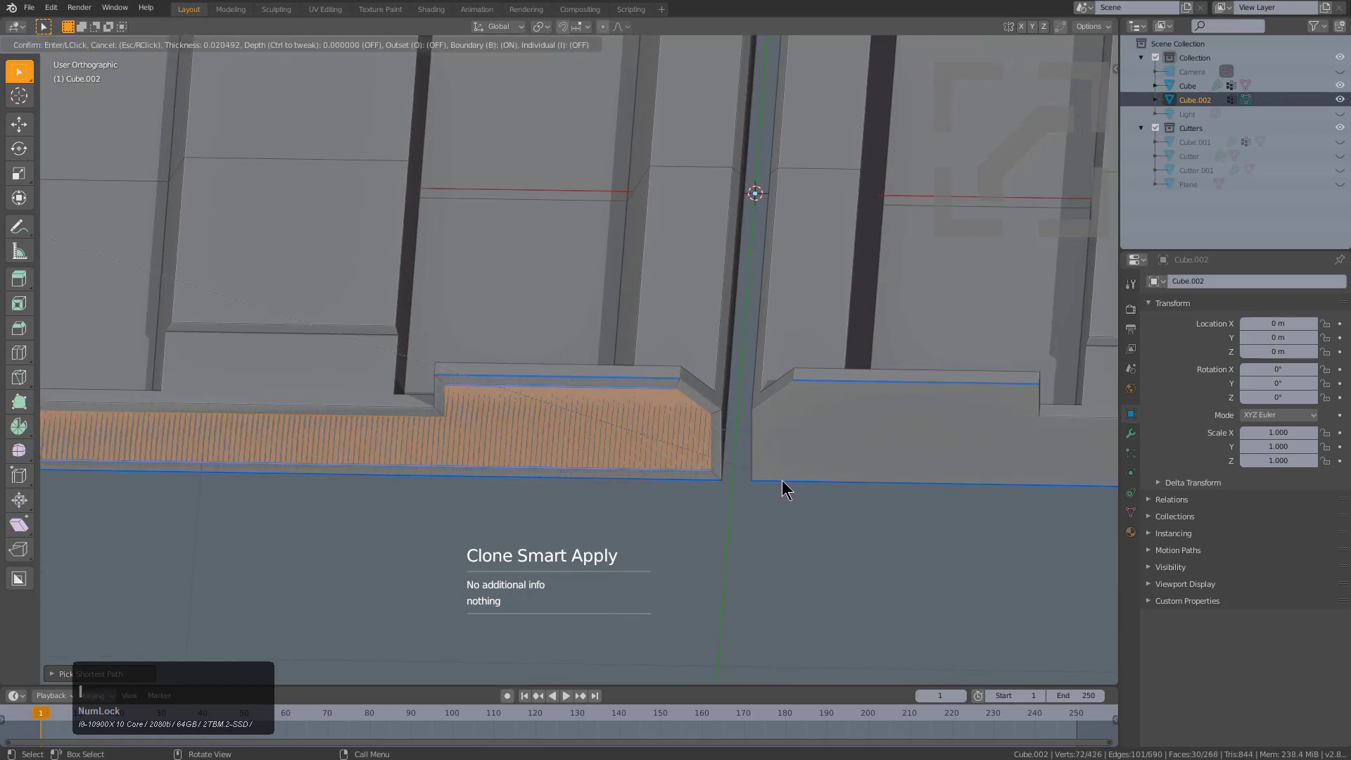
pyautogui.click(777, 486)
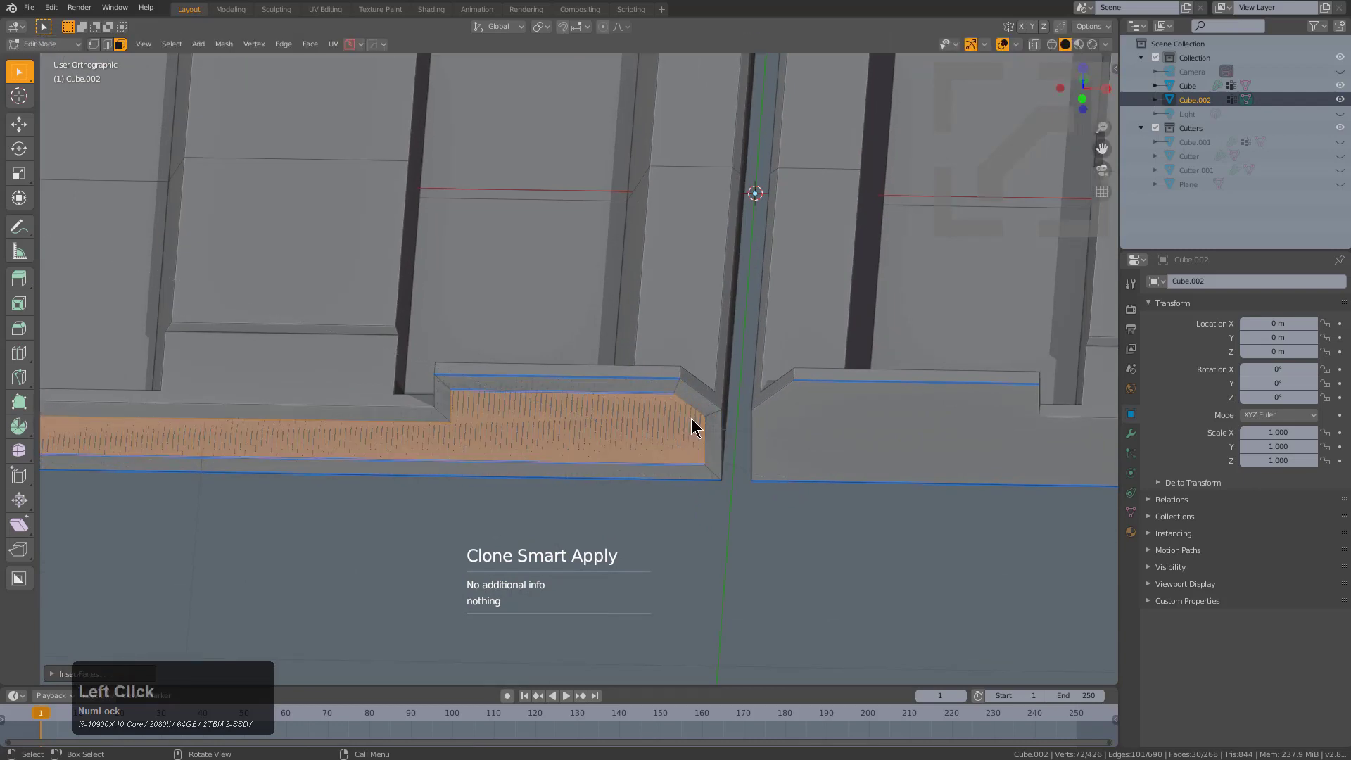
pyautogui.click(692, 424)
# Invert the selection and delete the rest, leaving only the thin seam strip.
pyautogui.press('ctrl+i')
pyautogui.press('x')
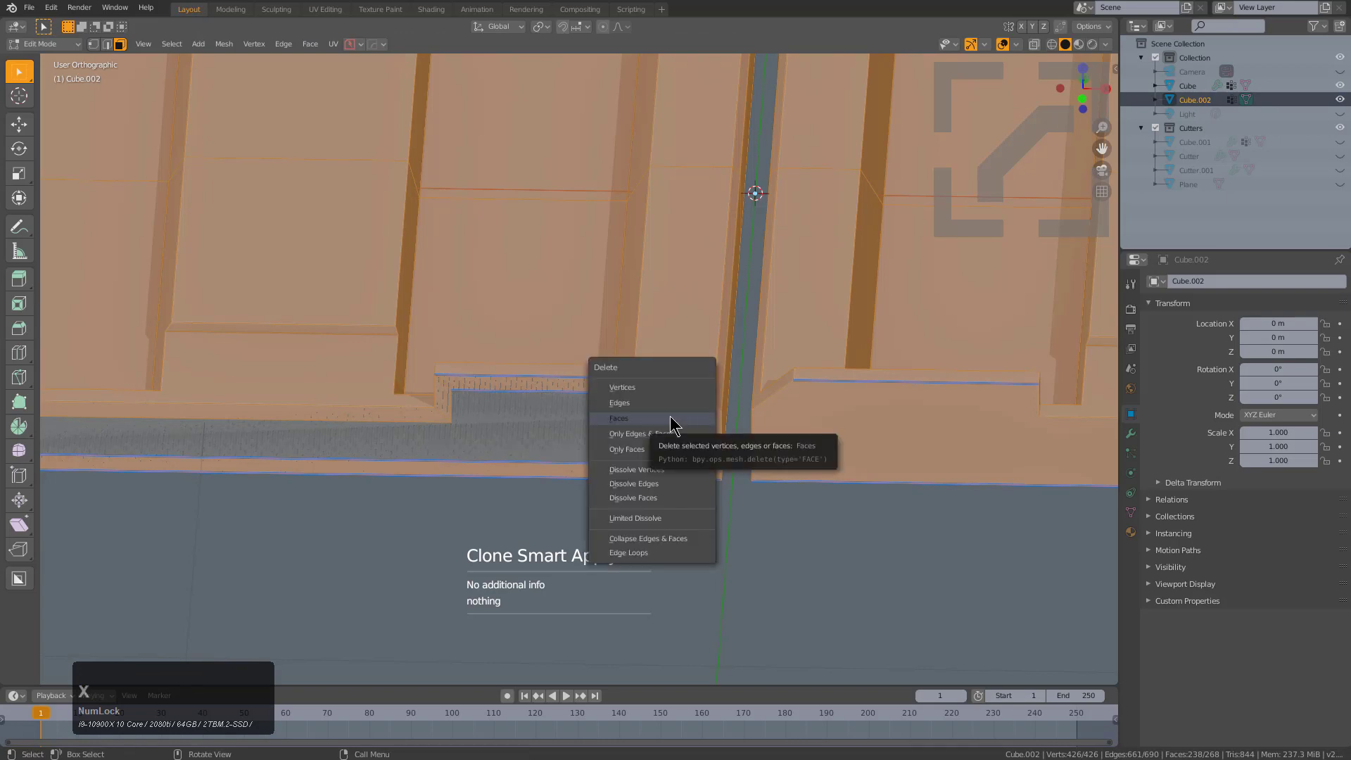
pyautogui.press('x')
pyautogui.scroll(-3)
pyautogui.middleClick(661, 416)
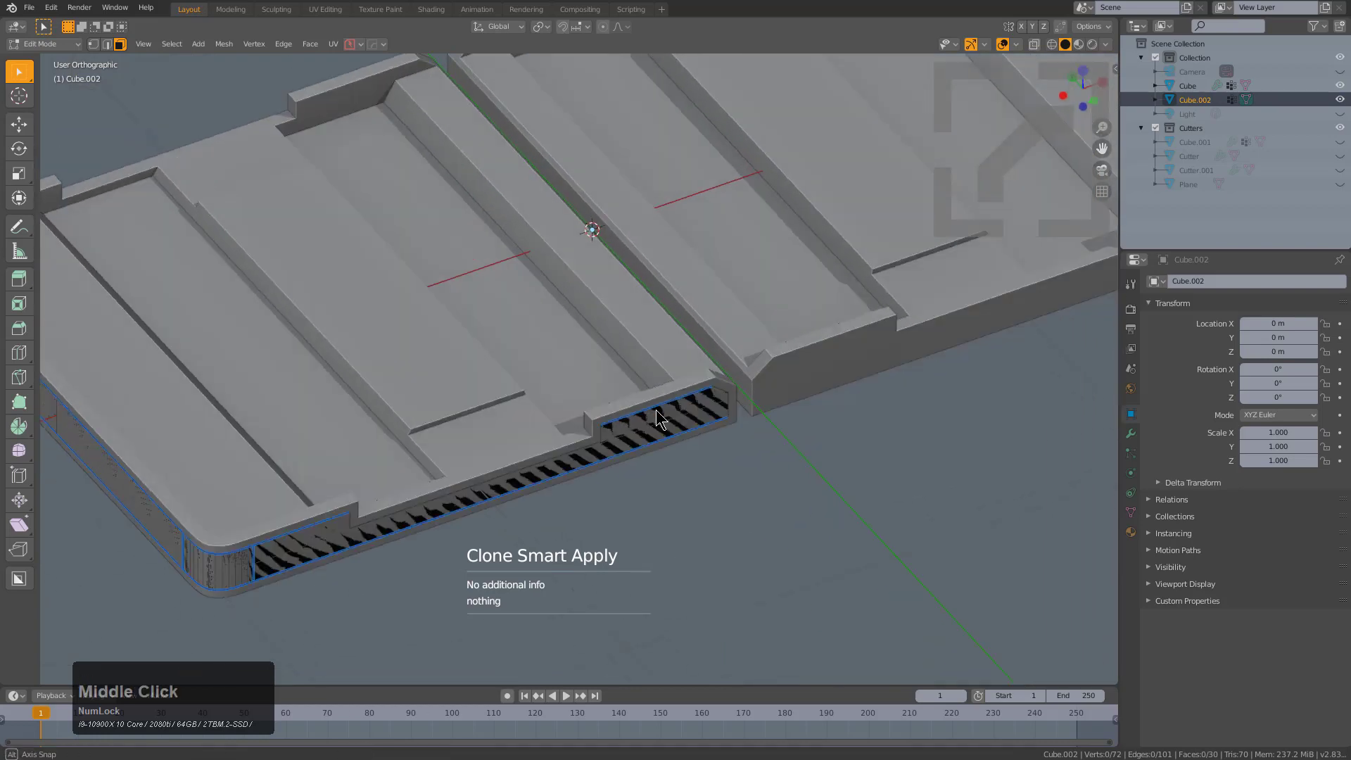
pyautogui.scroll(3)
pyautogui.middleClick(799, 480)
pyautogui.scroll(-3)
pyautogui.scroll(3)
pyautogui.middleClick(688, 443)
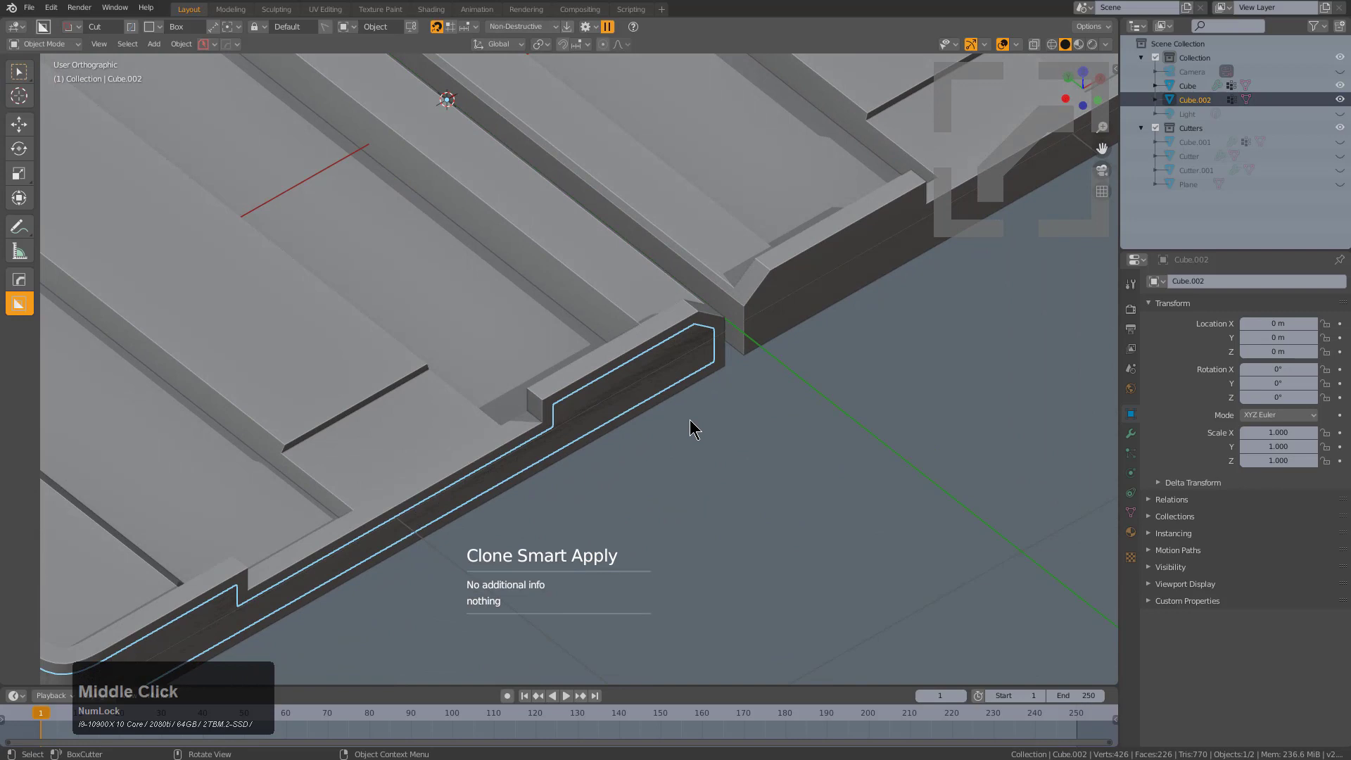
# Add a Solidify modifier to the seam strip and set its thickness.
pyautogui.press('q')
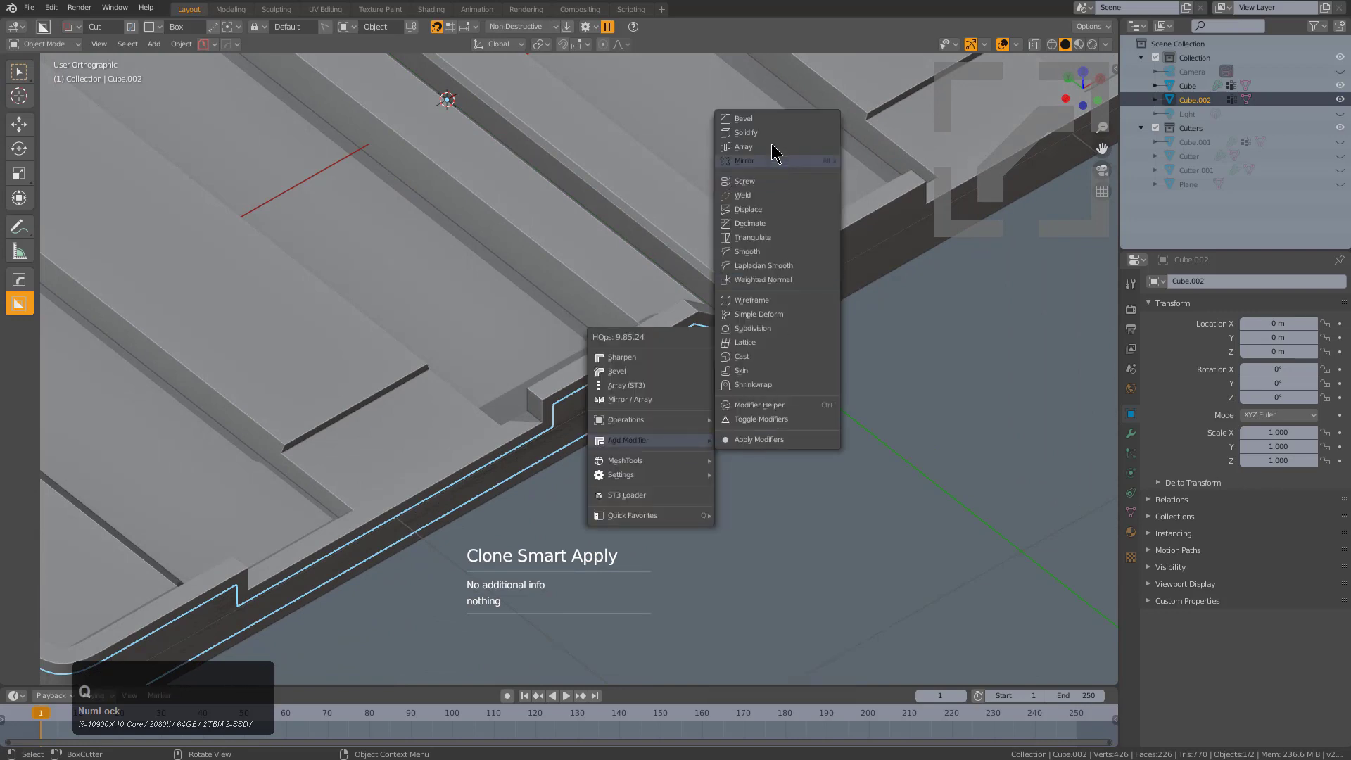
pyautogui.click(786, 136)
pyautogui.press('2')
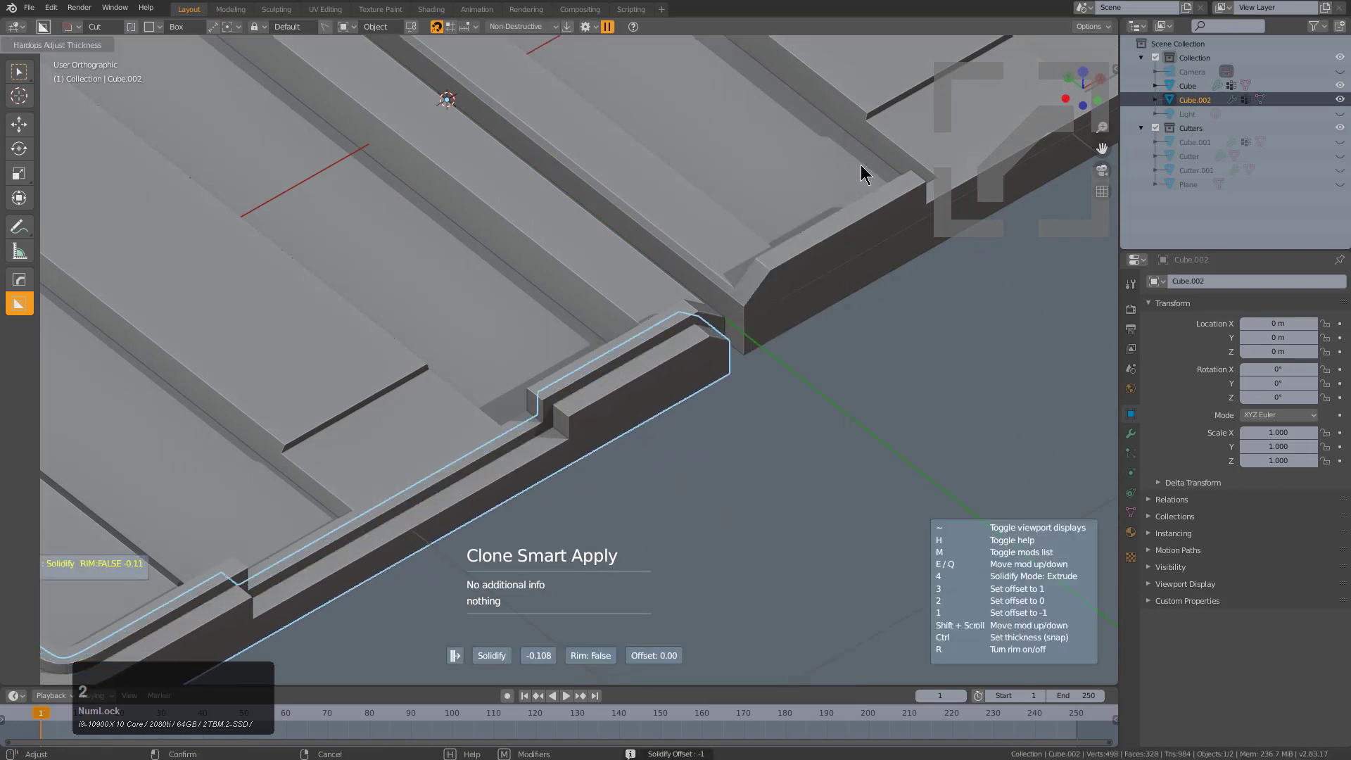
pyautogui.click(965, 209)
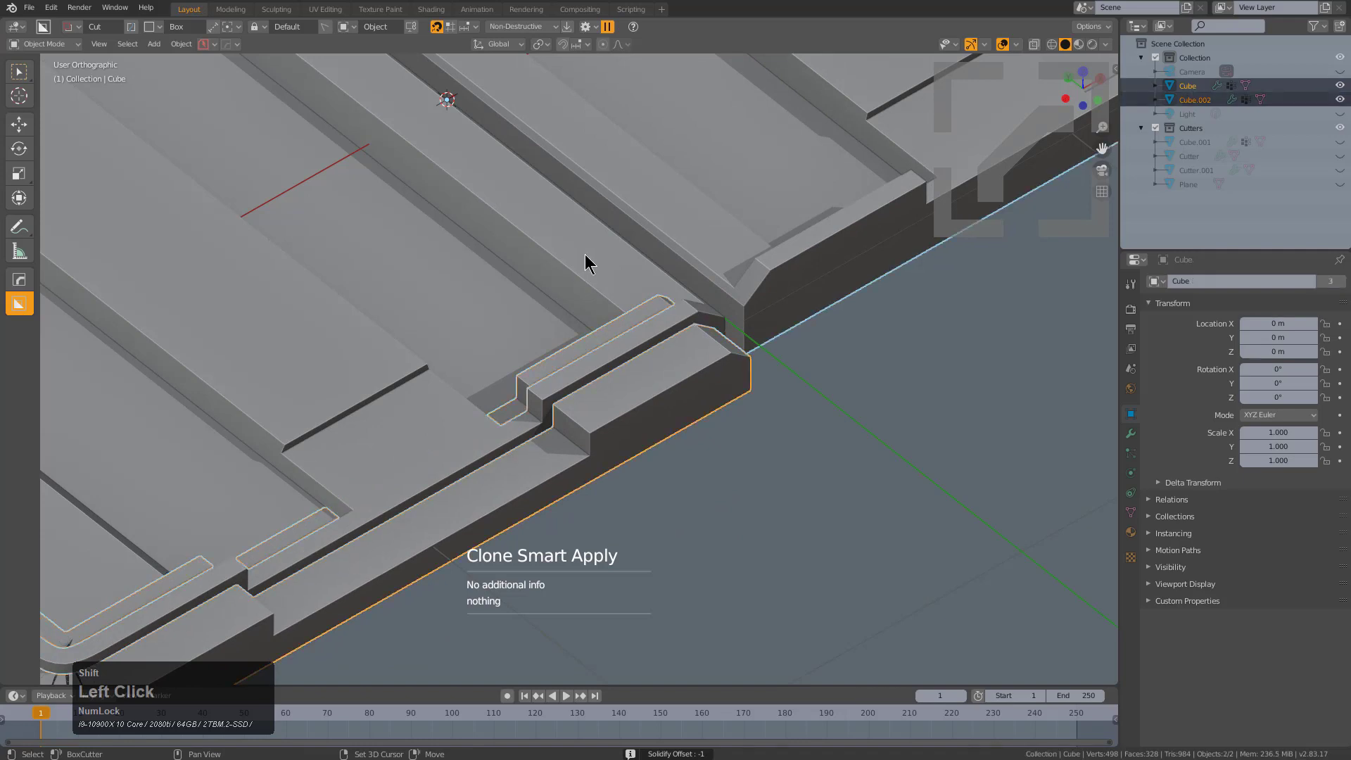
# Boolean-subtract the thickened strip from the tray as a groove and readjust its thickness.
pyautogui.press('q')
pyautogui.click(732, 187)
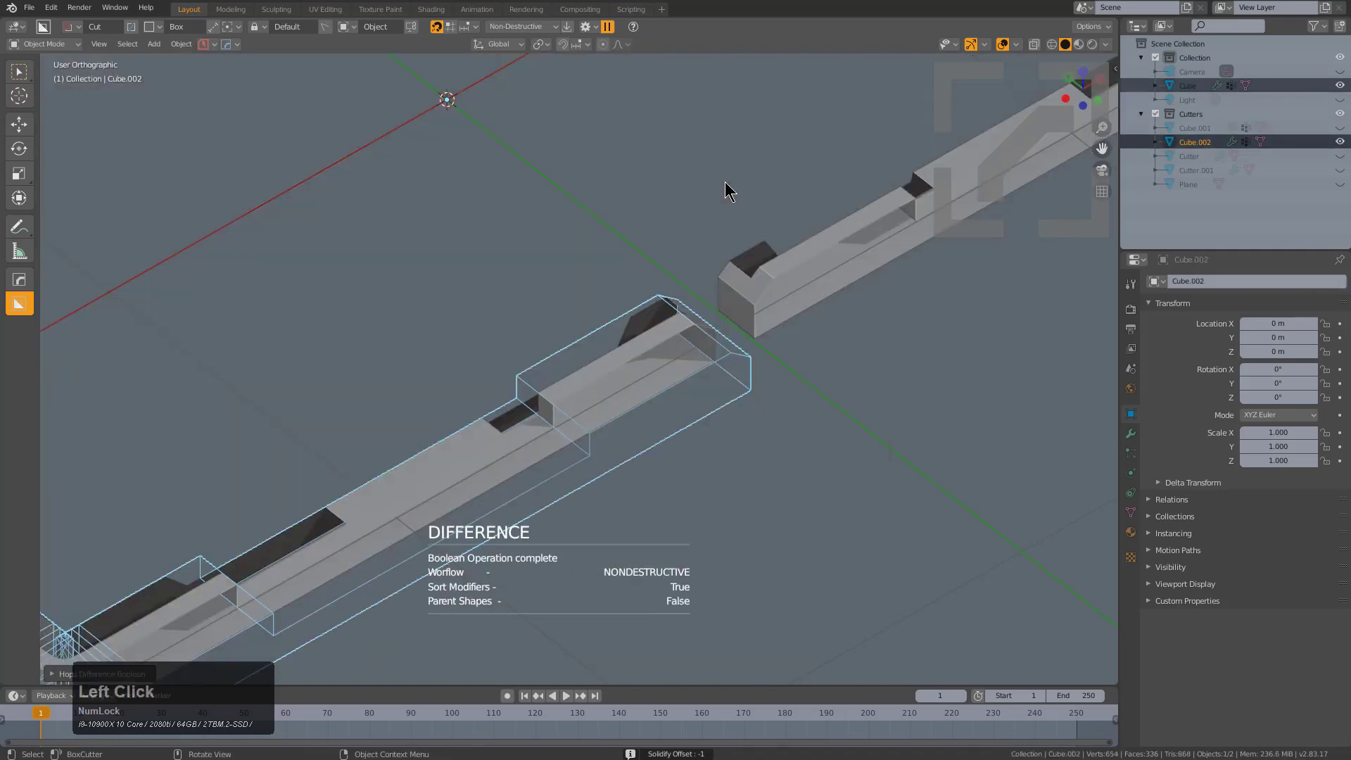
pyautogui.scroll(-3)
pyautogui.middleClick(708, 336)
pyautogui.scroll(3)
pyautogui.click(687, 371)
pyautogui.press('q')
pyautogui.click(722, 392)
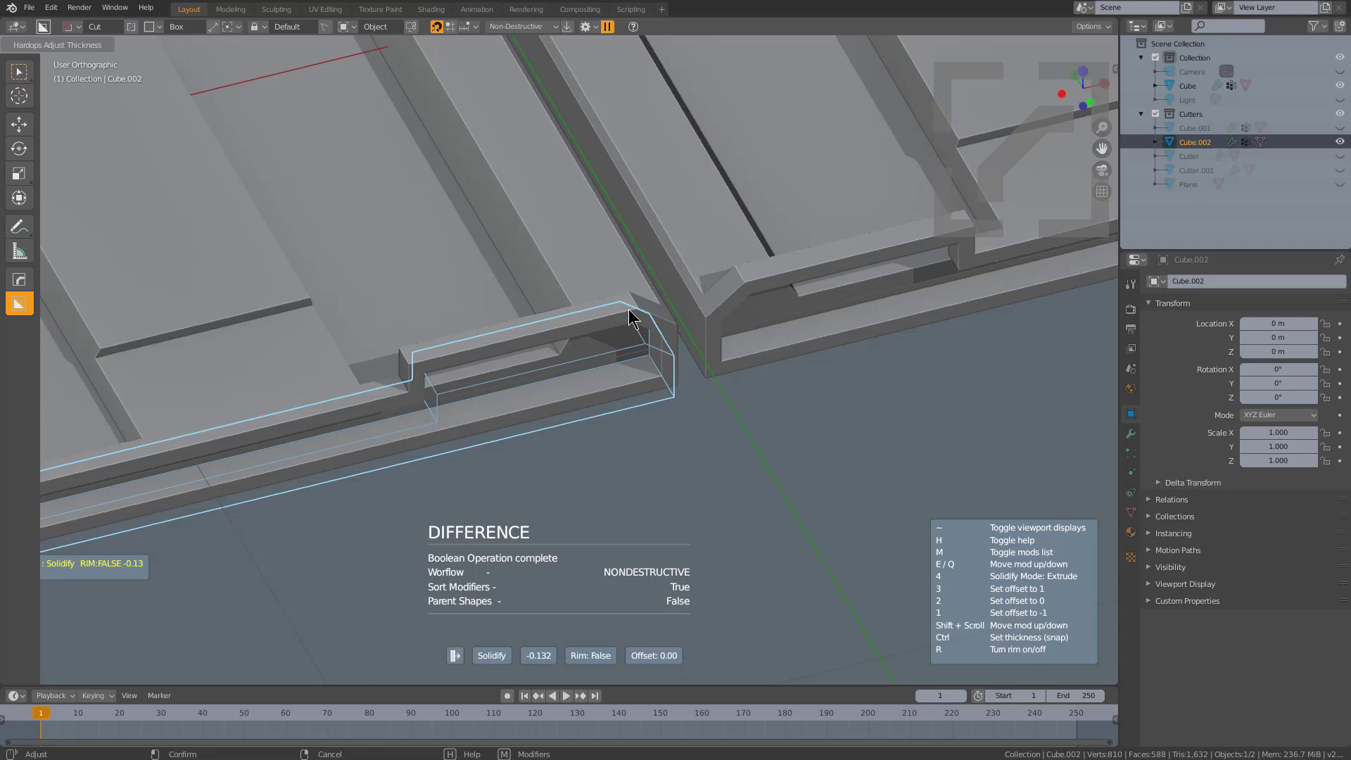
# Orbit around the groove ends and the tray's rounded corner to inspect the cut.
pyautogui.middleClick(735, 353)
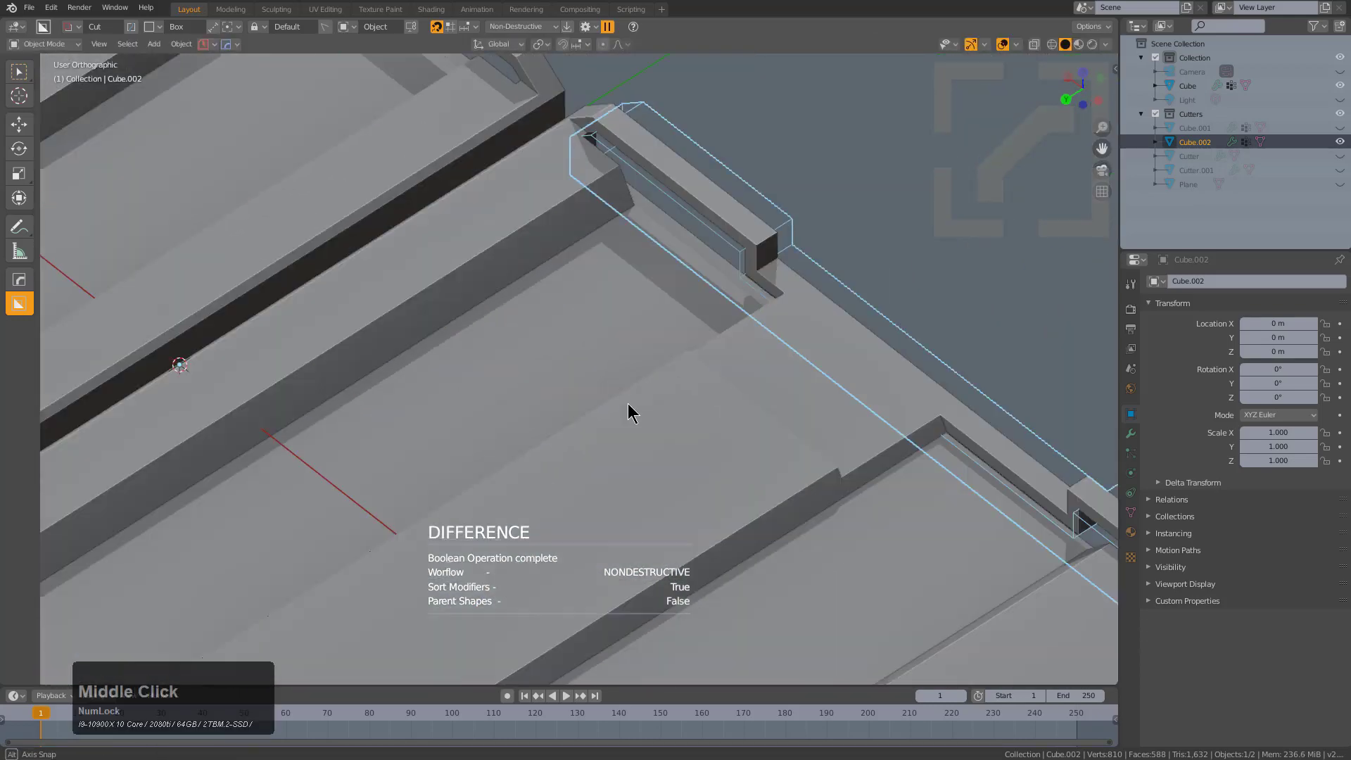
pyautogui.scroll(3)
pyautogui.moveTo(786, 363); pyautogui.dragTo(873, 315)
pyautogui.scroll(3)
pyautogui.middleClick(686, 374)
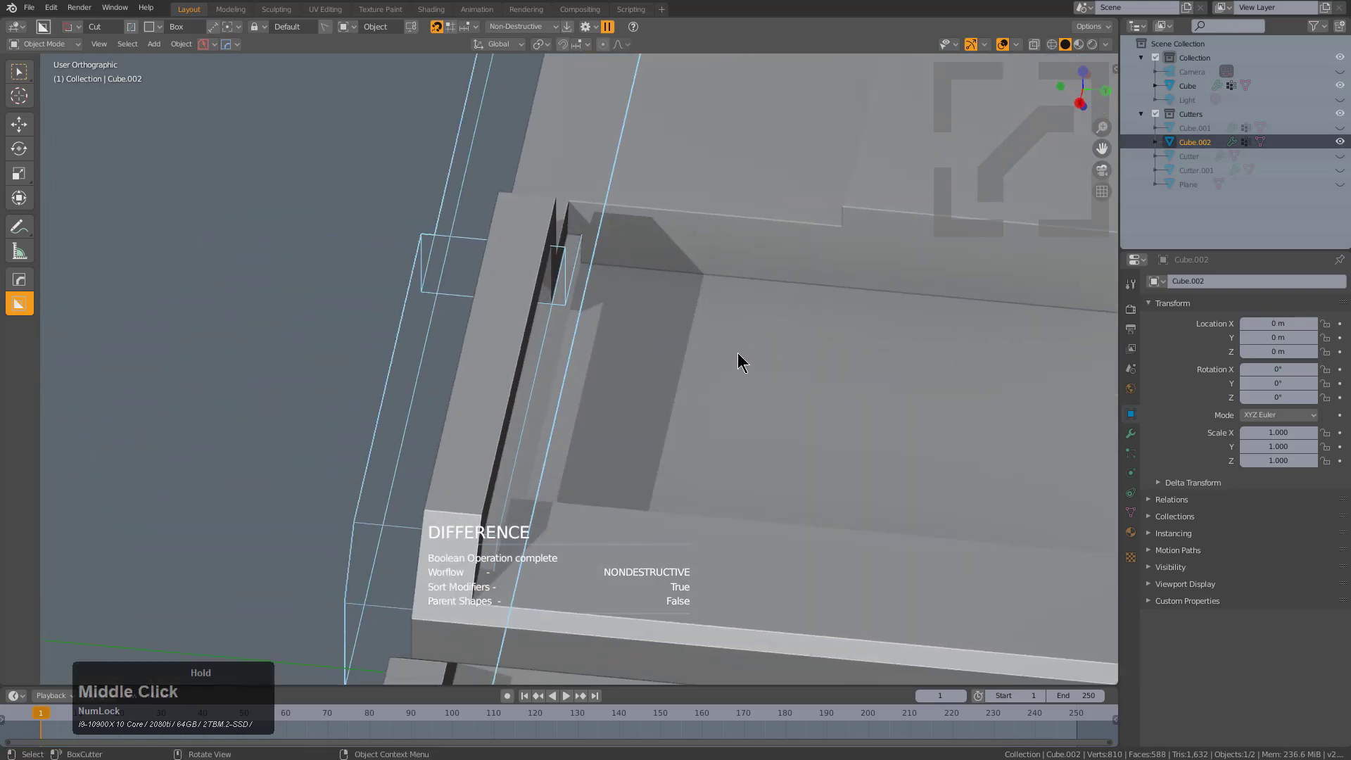
pyautogui.middleClick(699, 323)
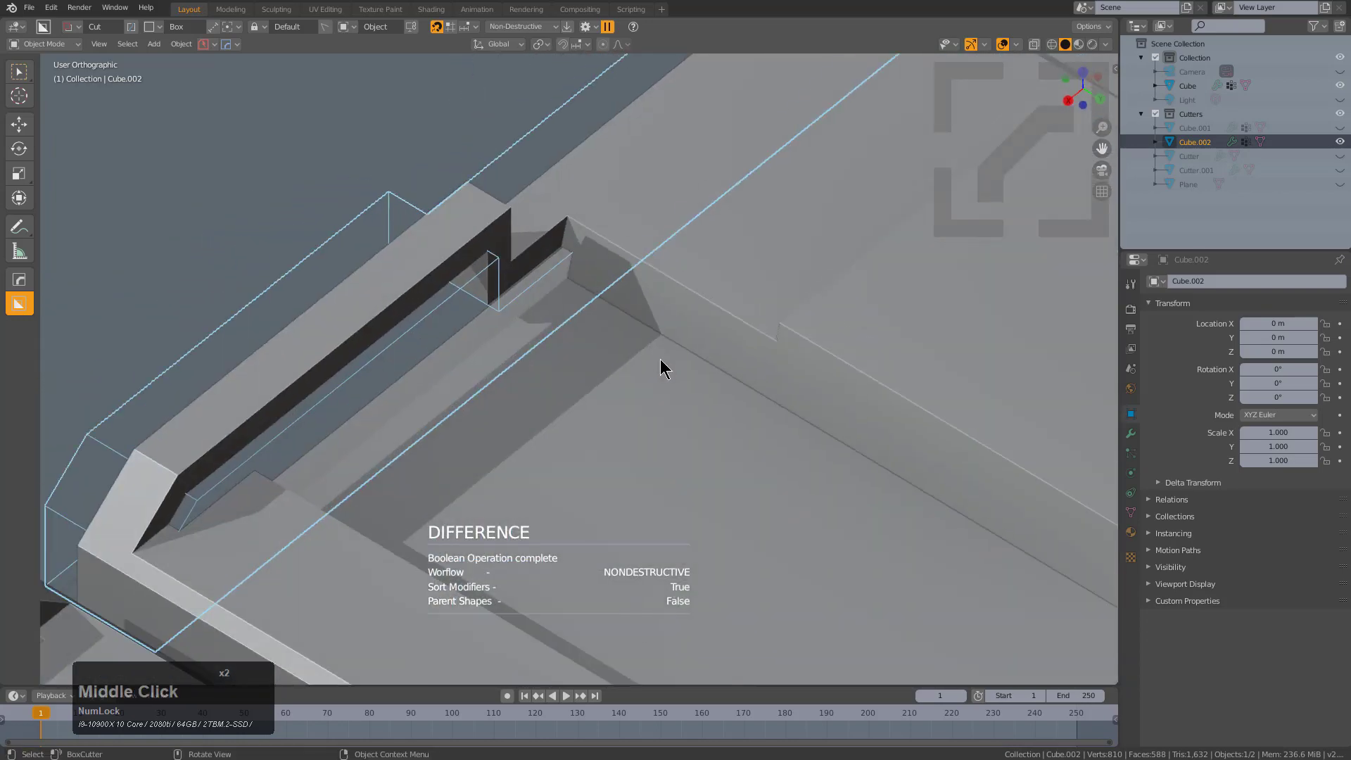
pyautogui.scroll(3)
pyautogui.scroll(-3)
pyautogui.middleClick(653, 331)
pyautogui.scroll(-3)
pyautogui.middleClick(730, 344)
pyautogui.scroll(-3)
pyautogui.middleClick(642, 382)
pyautogui.middleClick(564, 419)
pyautogui.scroll(3)
pyautogui.middleClick(427, 404)
pyautogui.scroll(3)
pyautogui.middleClick(672, 388)
pyautogui.scroll(3)
pyautogui.middleClick(653, 412)
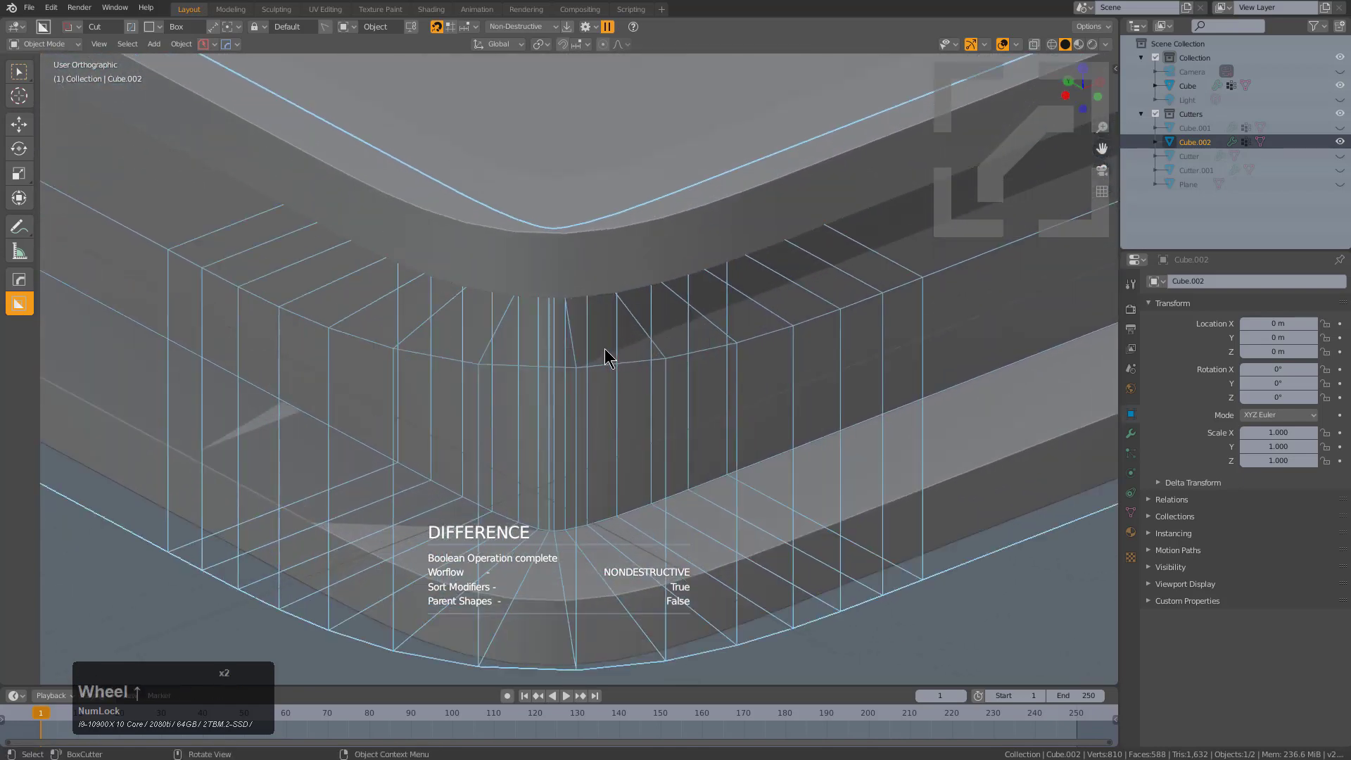
pyautogui.scroll(3)
pyautogui.middleClick(593, 346)
# Readjust the cutter's thickness once more, hide the cutter and select the tray.
pyautogui.press('q')
pyautogui.click(630, 258)
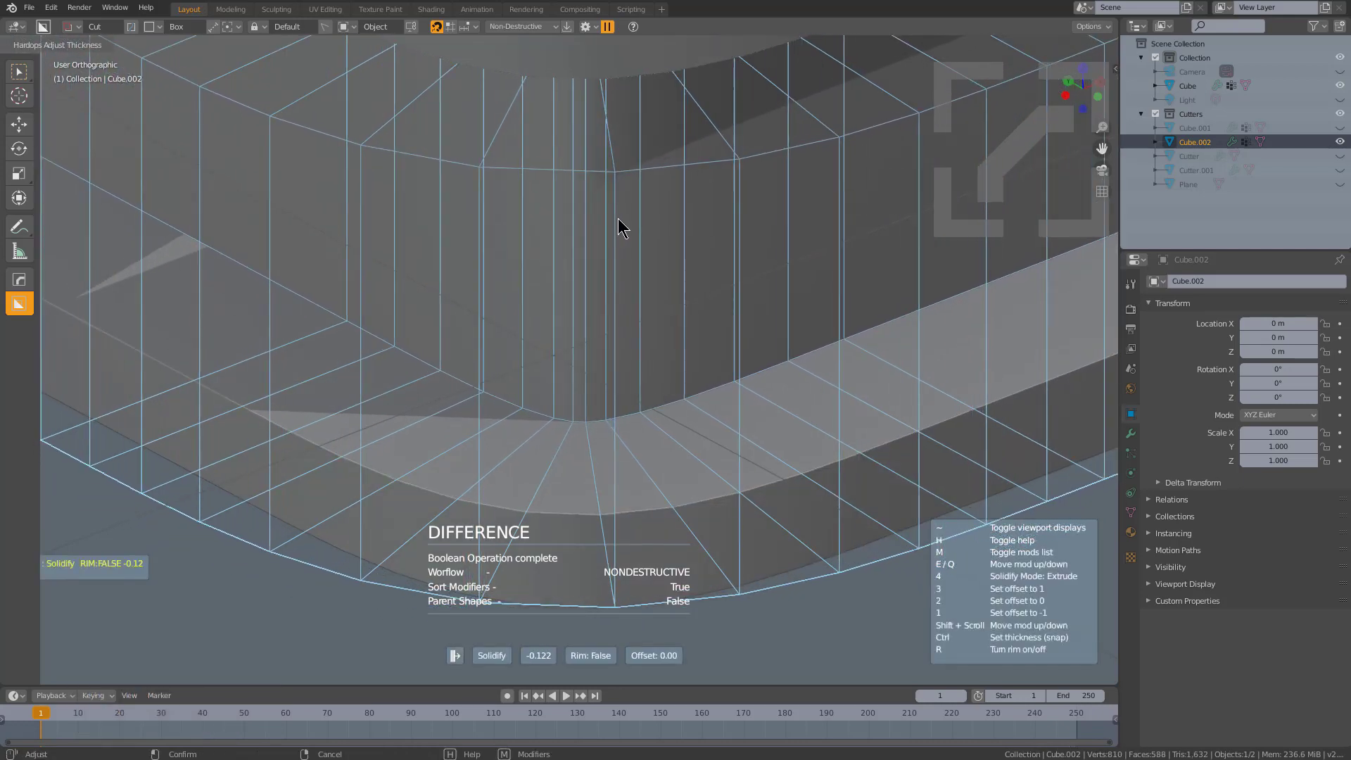
pyautogui.click(624, 218)
pyautogui.scroll(-3)
pyautogui.press('h')
pyautogui.middleClick(707, 332)
pyautogui.scroll(-3)
pyautogui.middleClick(662, 399)
pyautogui.scroll(-3)
pyautogui.middleClick(649, 385)
pyautogui.click(541, 425)
pyautogui.middleClick(574, 405)
# Cycle through the tray's modifiers with Mod Scroll, then cancel the cycling.
pyautogui.press('q')
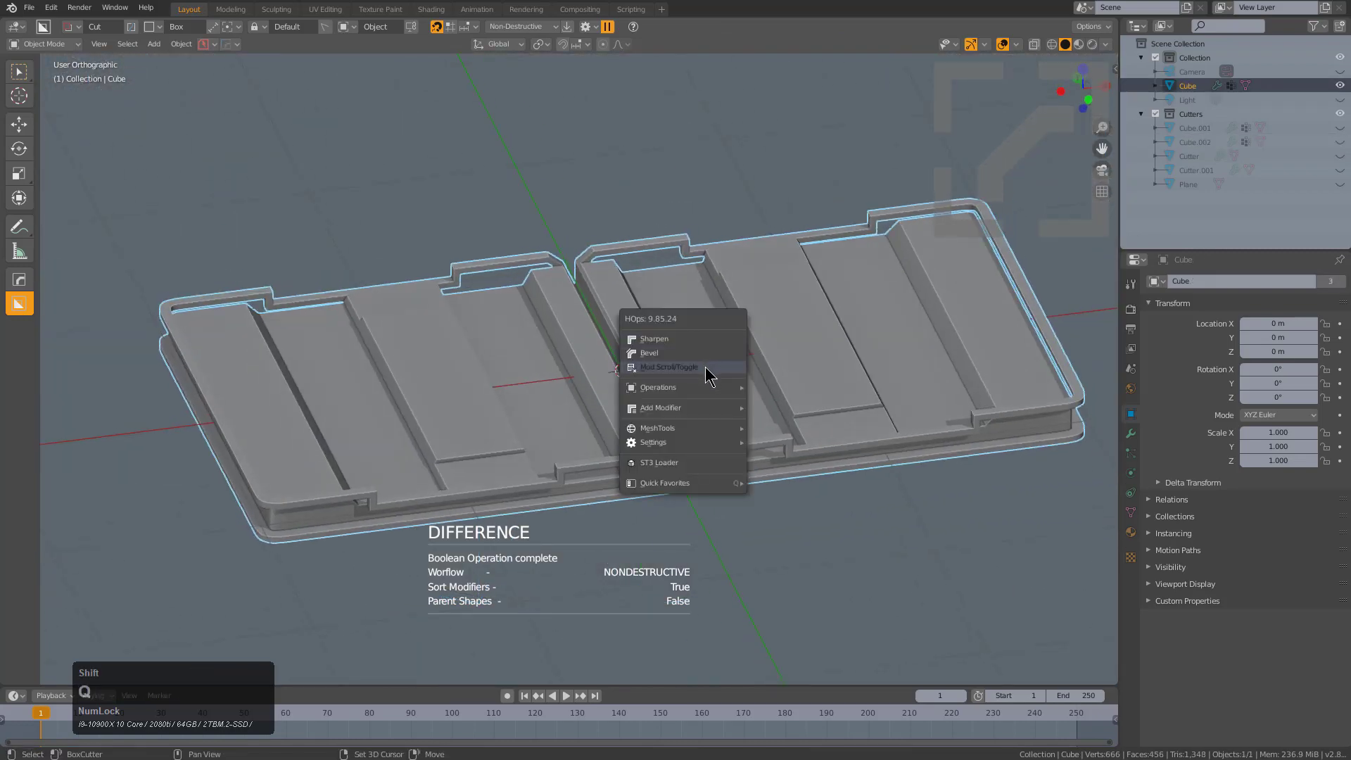
pyautogui.click(713, 375)
pyautogui.scroll(3)
pyautogui.scroll(3)
pyautogui.scroll(-3)
pyautogui.scroll(3)
pyautogui.scroll(-3)
pyautogui.scroll(3)
pyautogui.rightClick(698, 373)
# Select the tray and bring up the HardOps Q menu of operations.
pyautogui.middleClick(688, 413)
pyautogui.press('alt+a')
pyautogui.click(416, 427)
pyautogui.middleClick(493, 420)
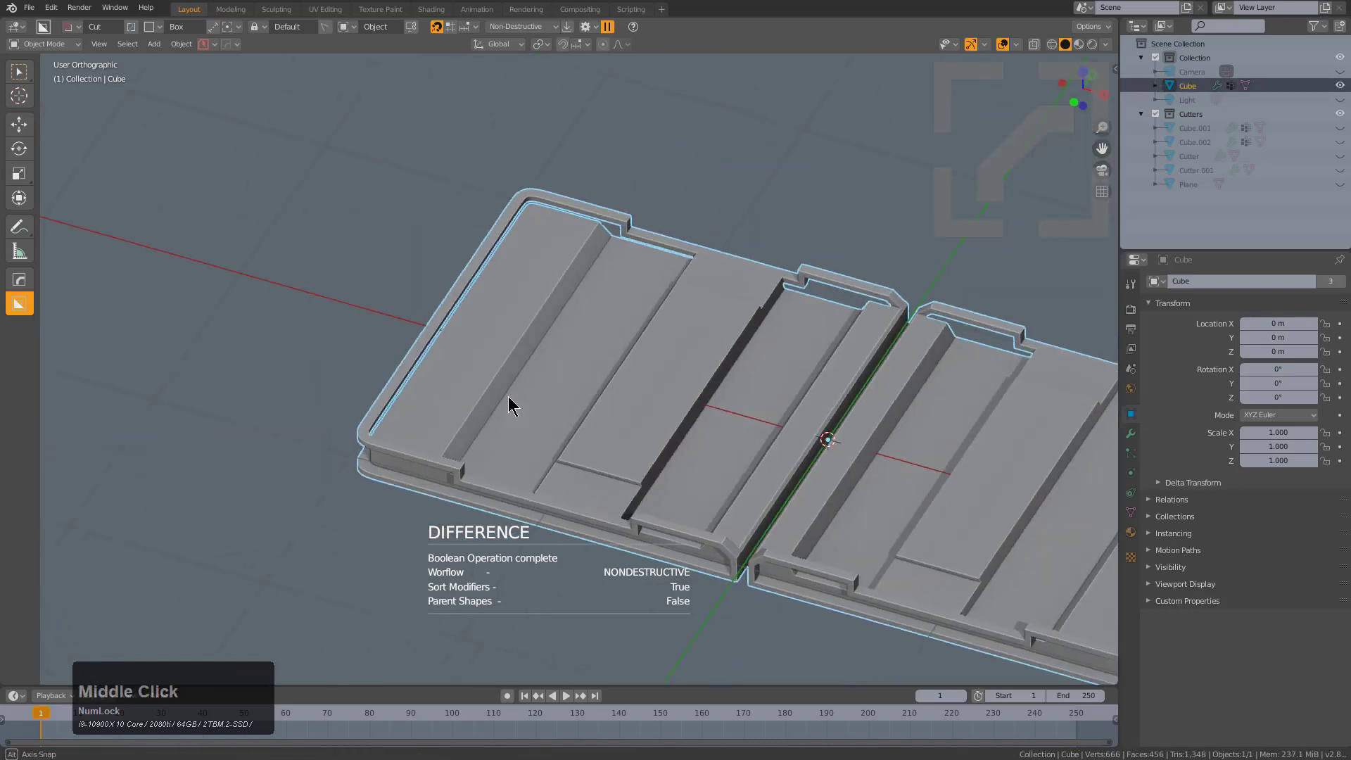
pyautogui.scroll(3)
pyautogui.press('q')
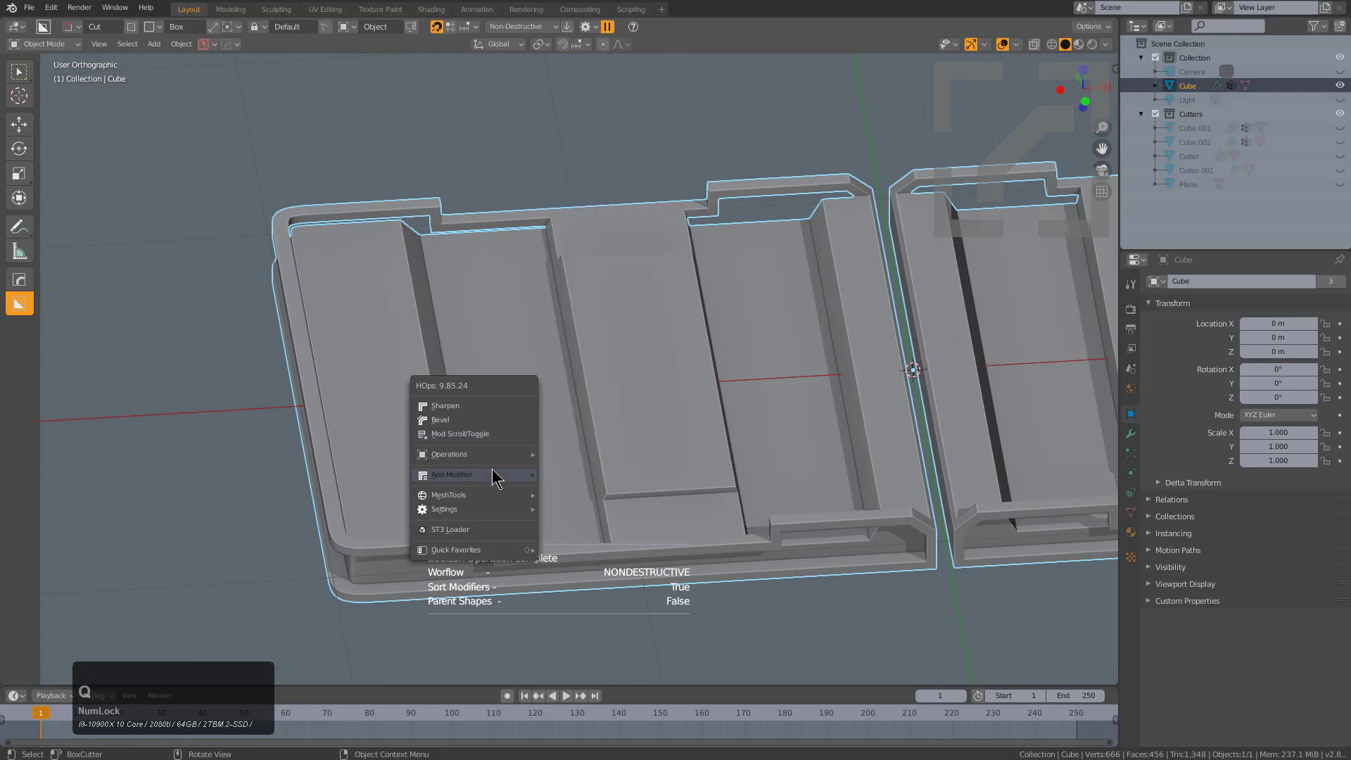
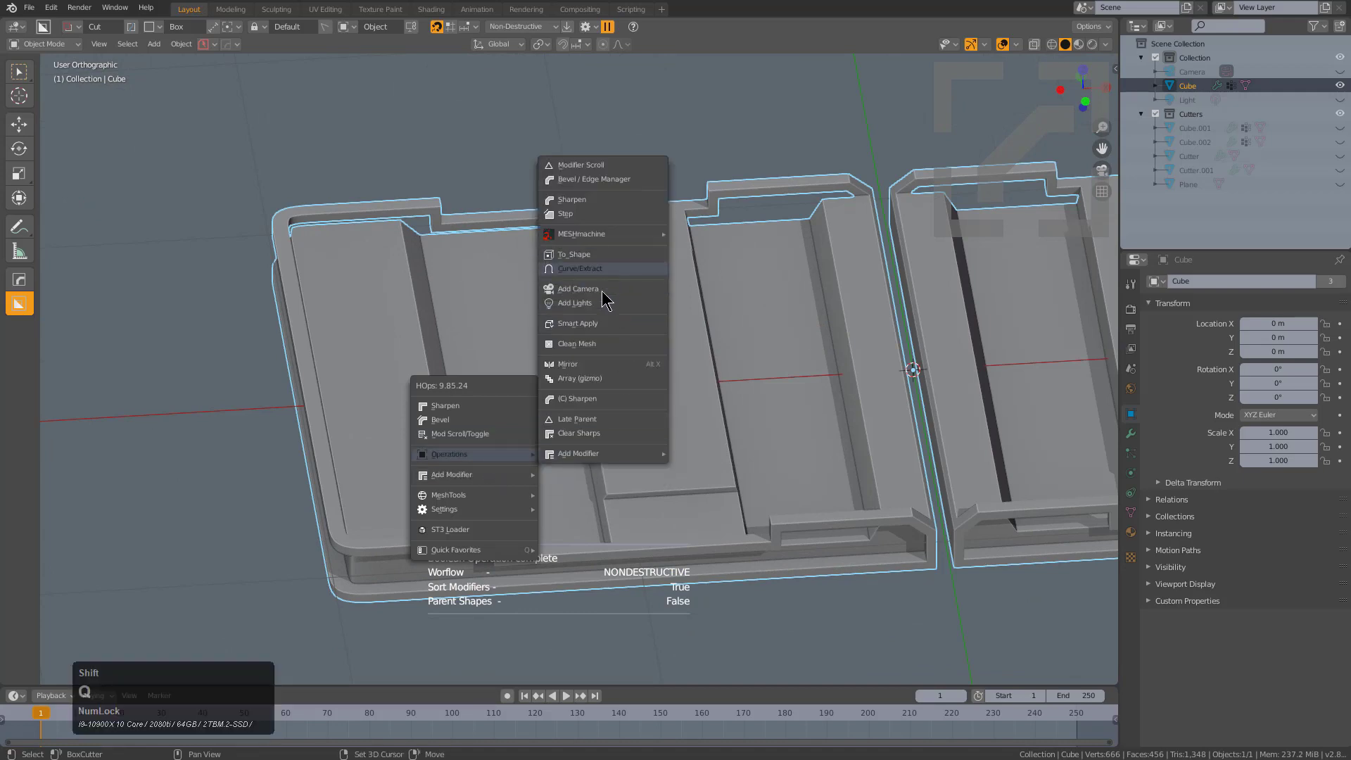
# Clone the tray with all modifiers smart-applied and enter Edit Mode on the clone.
pyautogui.click(607, 333)
pyautogui.middleClick(567, 387)
pyautogui.press('Tab')
pyautogui.middleClick(582, 472)
pyautogui.scroll(3)
# Select the edge loops running around the clone's rim.
pyautogui.press('2')
pyautogui.click(677, 537)
pyautogui.click(681, 530)
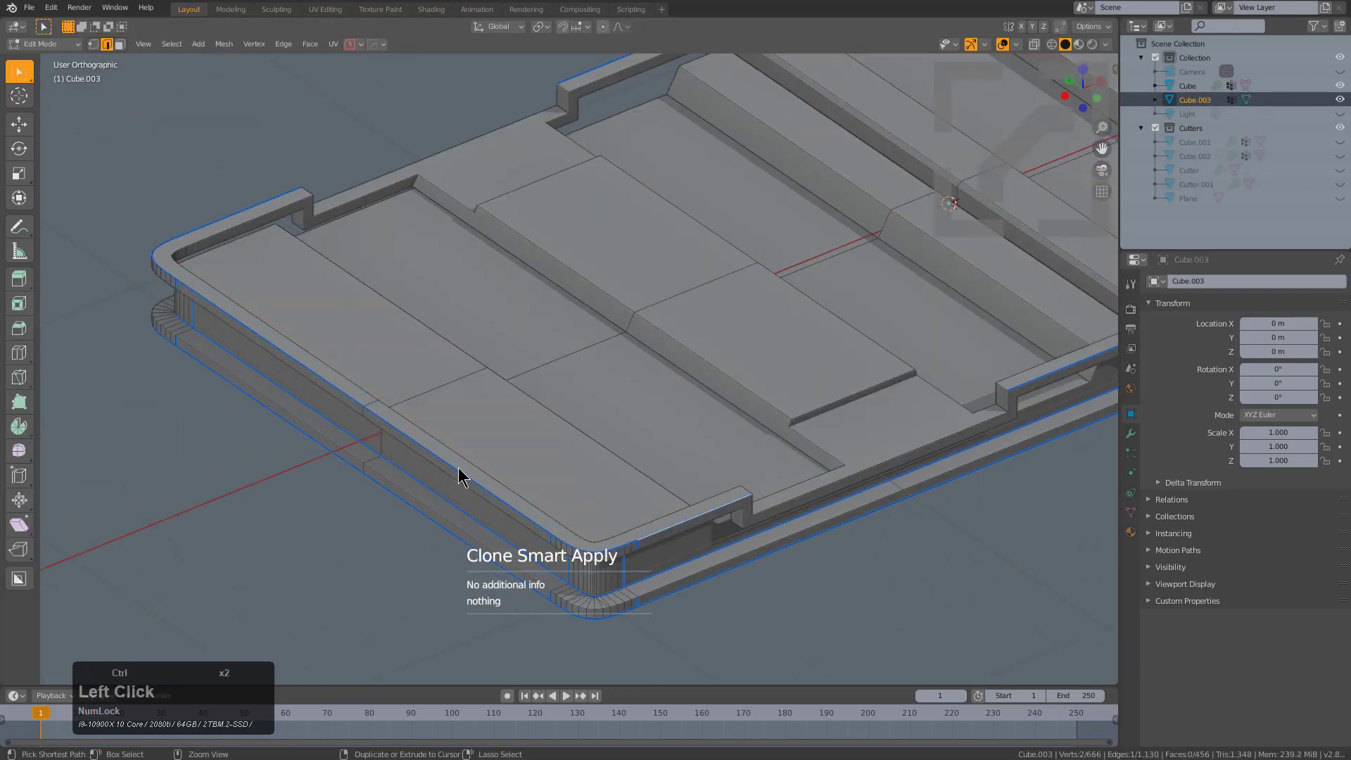
pyautogui.middleClick(458, 443)
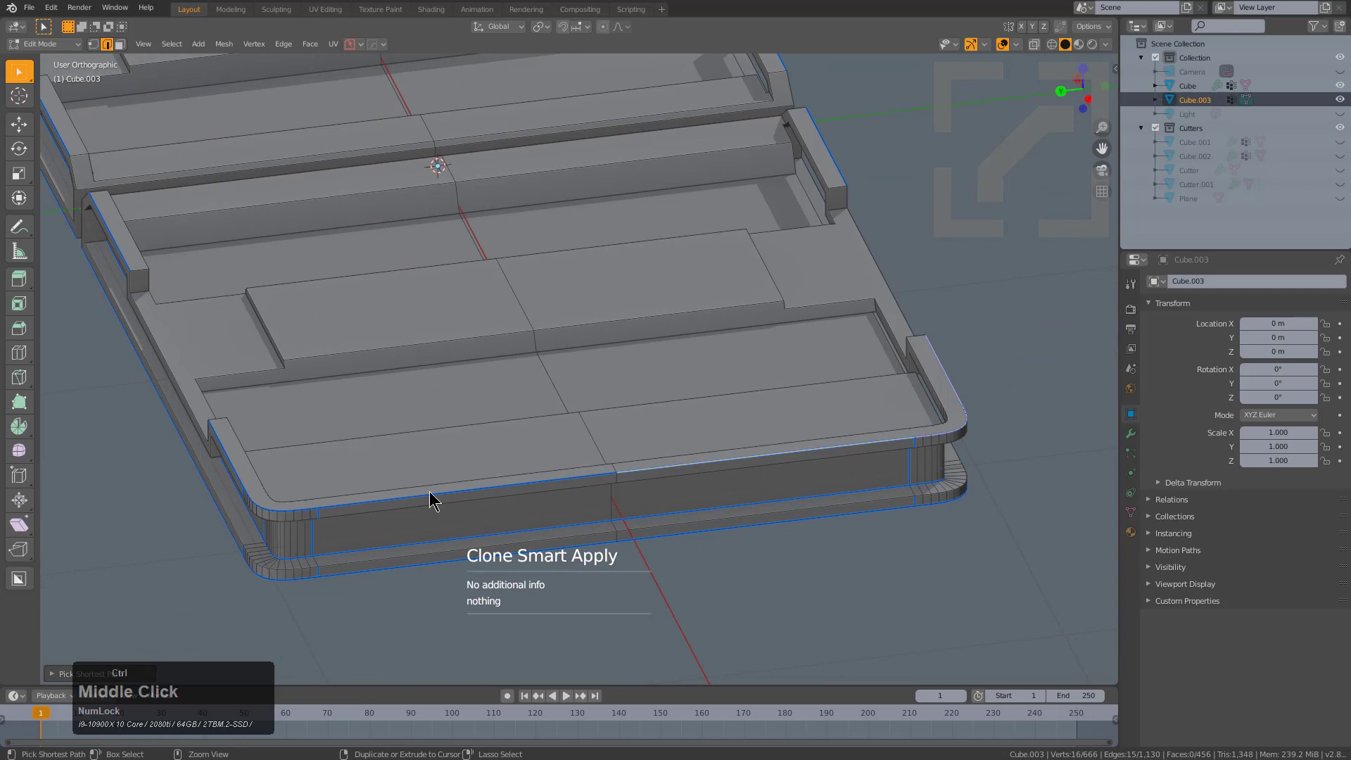
pyautogui.click(427, 491)
pyautogui.middleClick(359, 505)
pyautogui.click(344, 535)
pyautogui.middleClick(575, 488)
pyautogui.scroll(-3)
# Convert the rim edges into a tube curve with To_Curve and shade it smooth.
pyautogui.press('q')
pyautogui.click(708, 415)
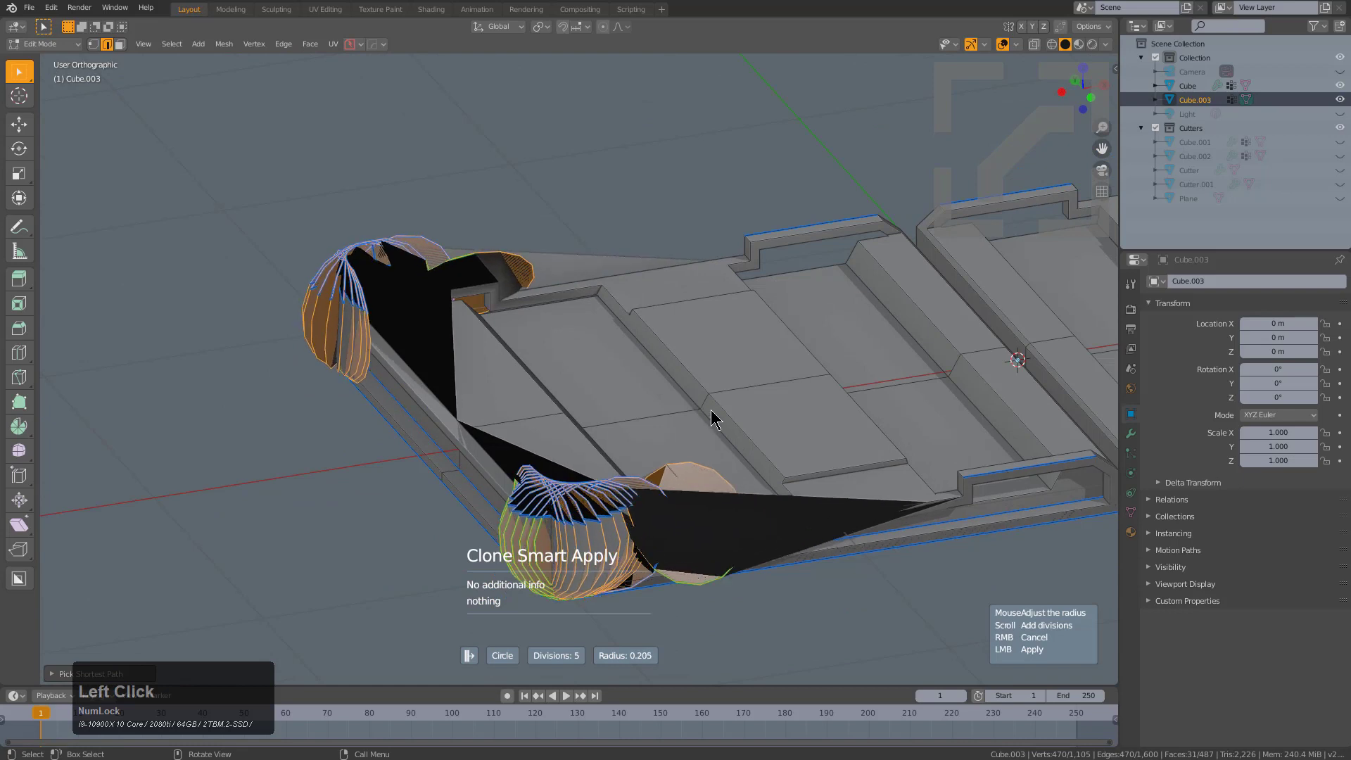
pyautogui.rightClick(709, 415)
pyautogui.press('q')
pyautogui.click(696, 395)
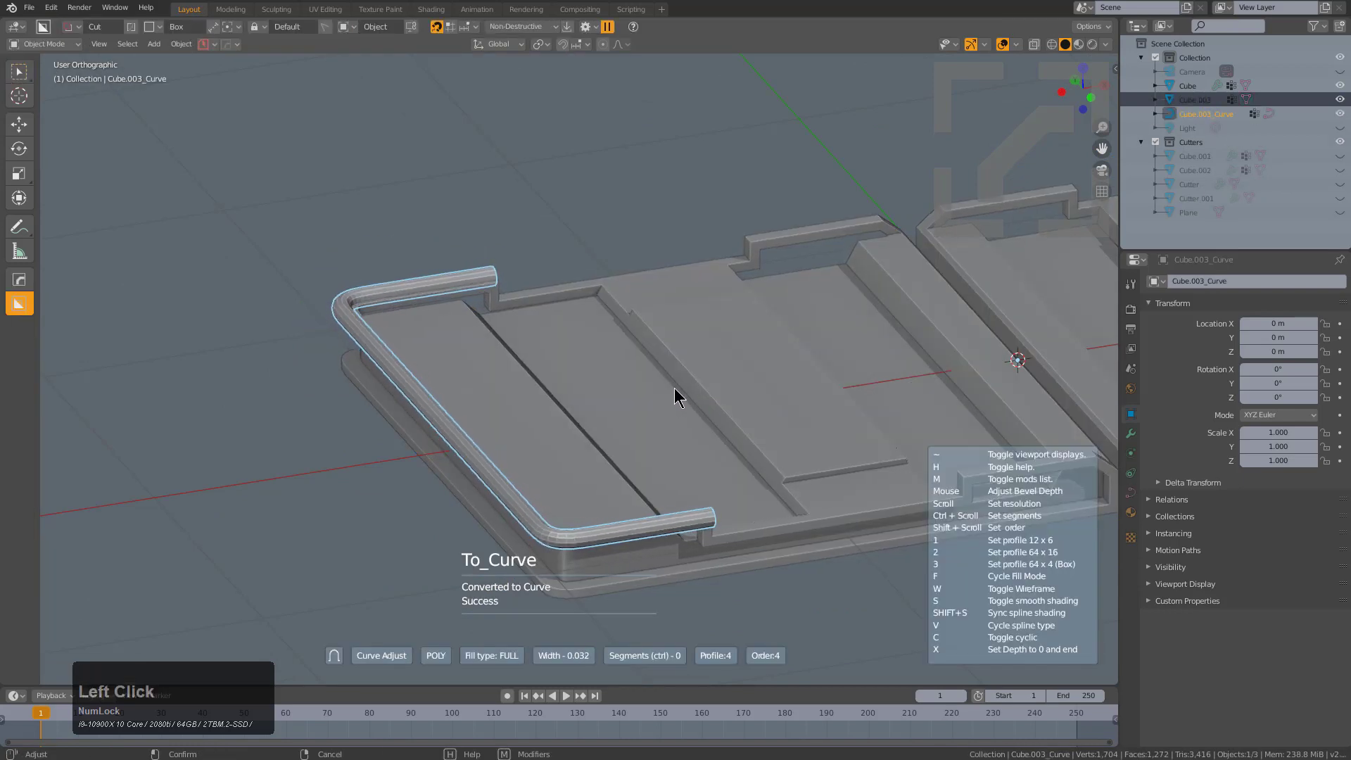
pyautogui.click(679, 389)
pyautogui.press('q')
pyautogui.click(676, 394)
pyautogui.press('s')
pyautogui.click(680, 389)
# Move the rail's end point and extrude it down in Z so the end bends downward.
pyautogui.middleClick(686, 453)
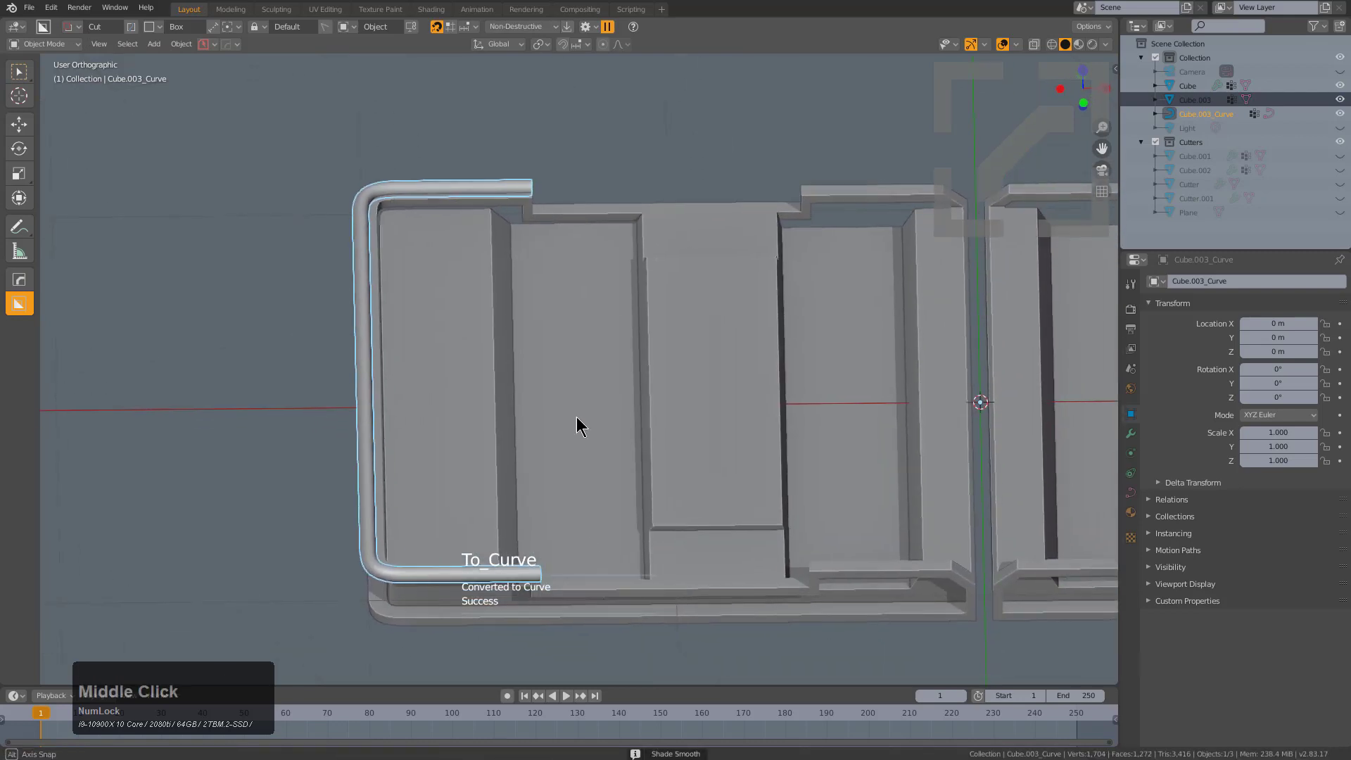
pyautogui.scroll(3)
pyautogui.click(577, 177)
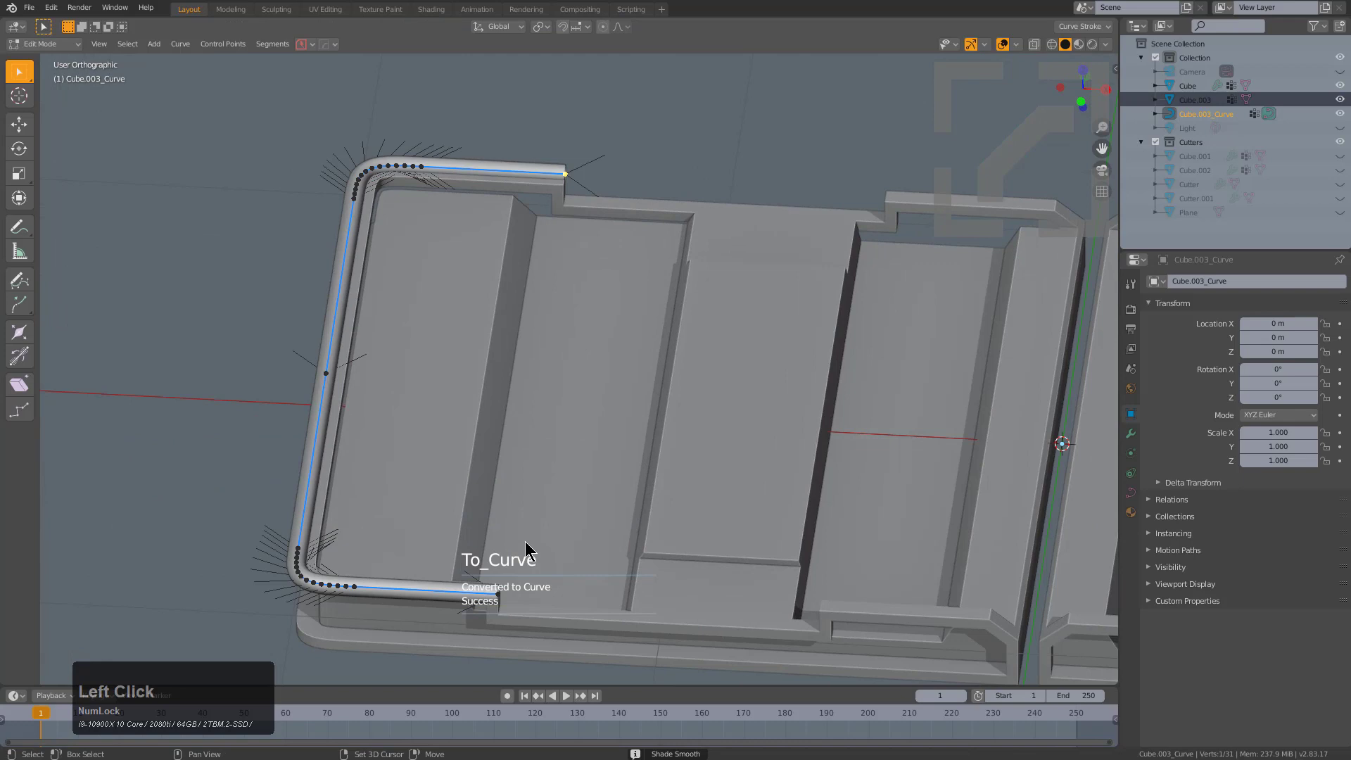
pyautogui.click(504, 585)
pyautogui.press('g')
pyautogui.press('y')
pyautogui.press('x')
pyautogui.click(590, 567)
pyautogui.press('e')
pyautogui.press('z')
pyautogui.click(690, 517)
pyautogui.middleClick(625, 346)
pyautogui.click(518, 590)
pyautogui.middleClick(549, 565)
pyautogui.scroll(3)
pyautogui.rightClick(595, 531)
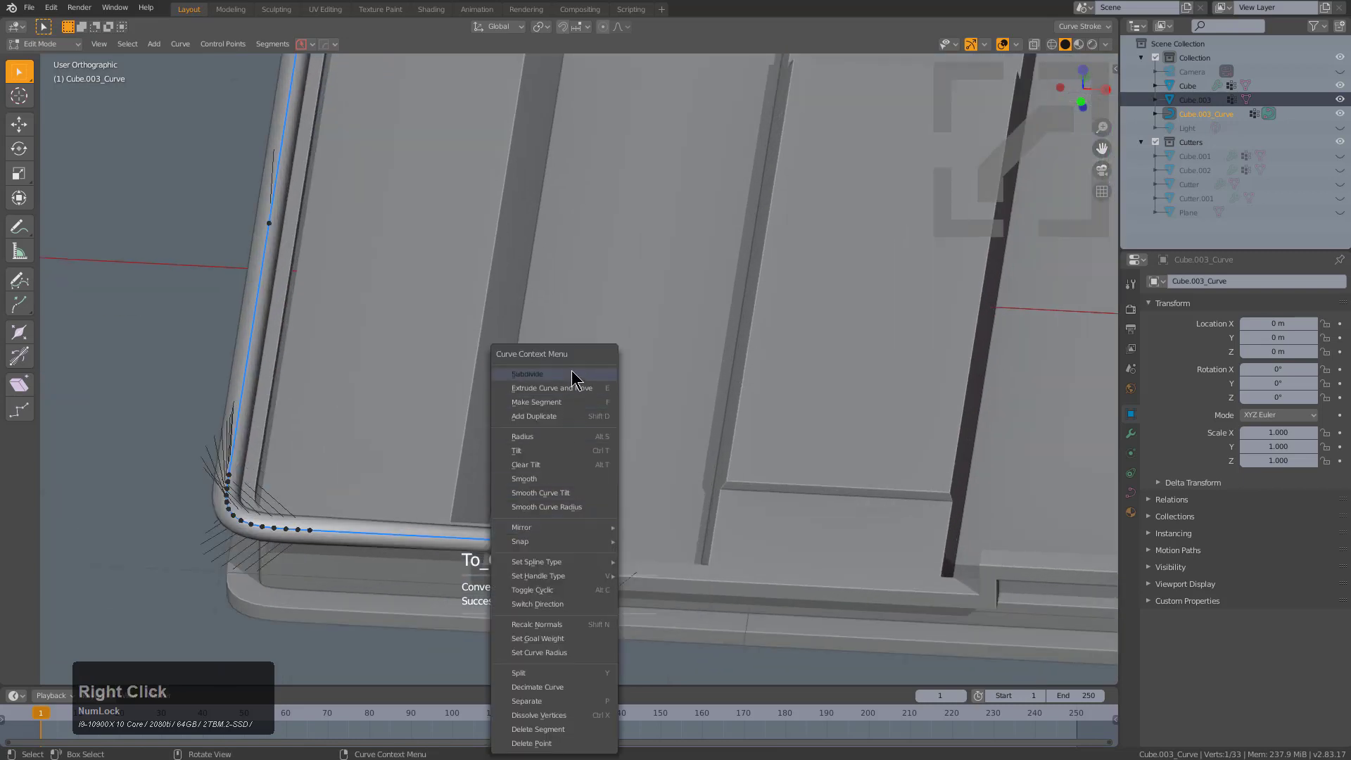
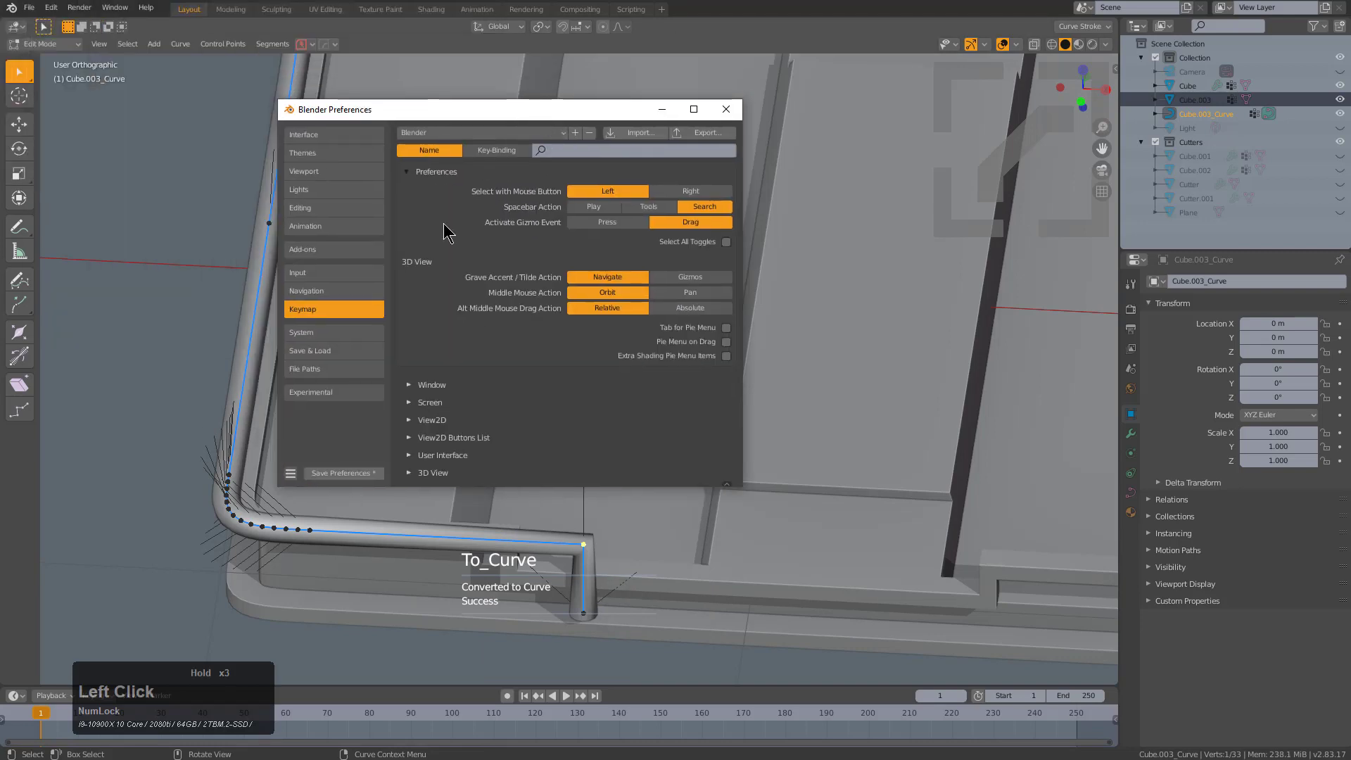
# Enable the Curve Tools add-on in Preferences by searching 'curve'.
pyautogui.click(352, 249)
pyautogui.click(653, 145)
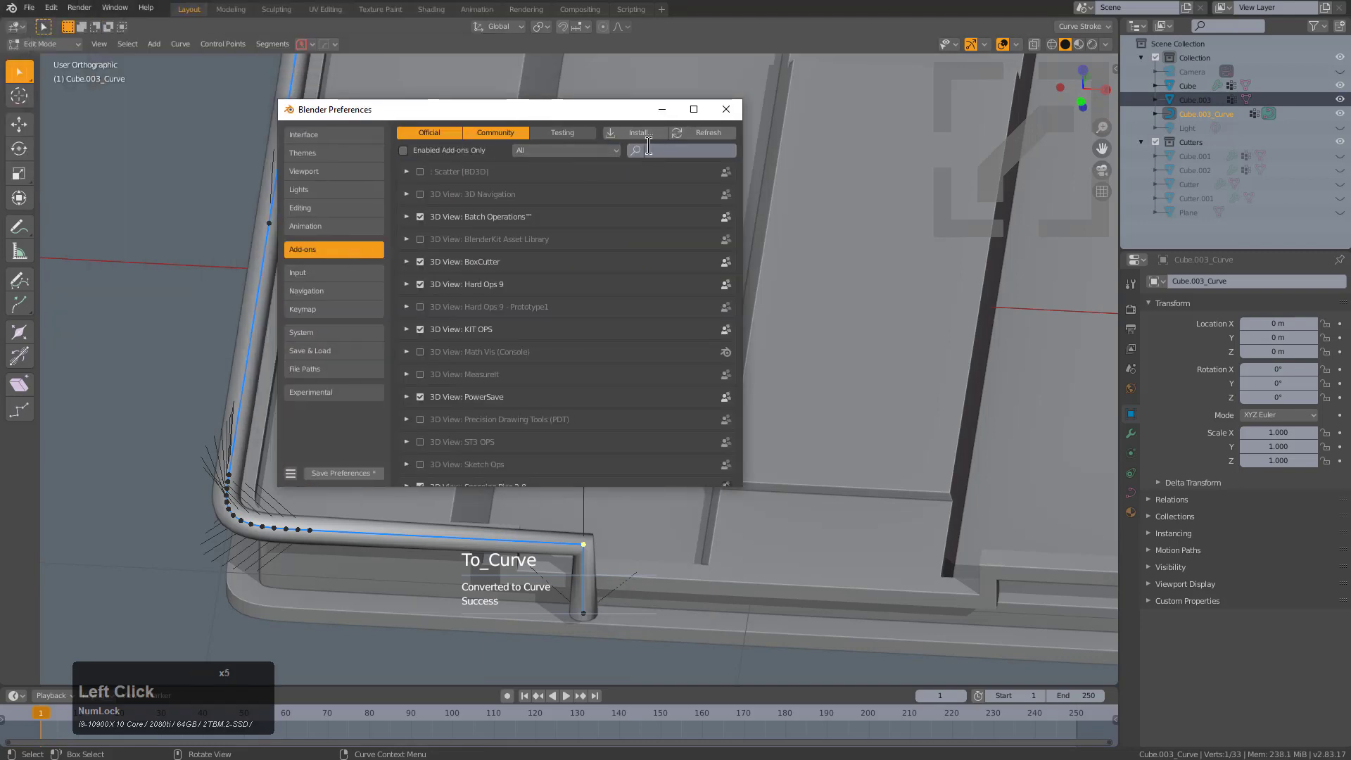
pyautogui.press('c')
pyautogui.write('curve')
pyautogui.press('Return')
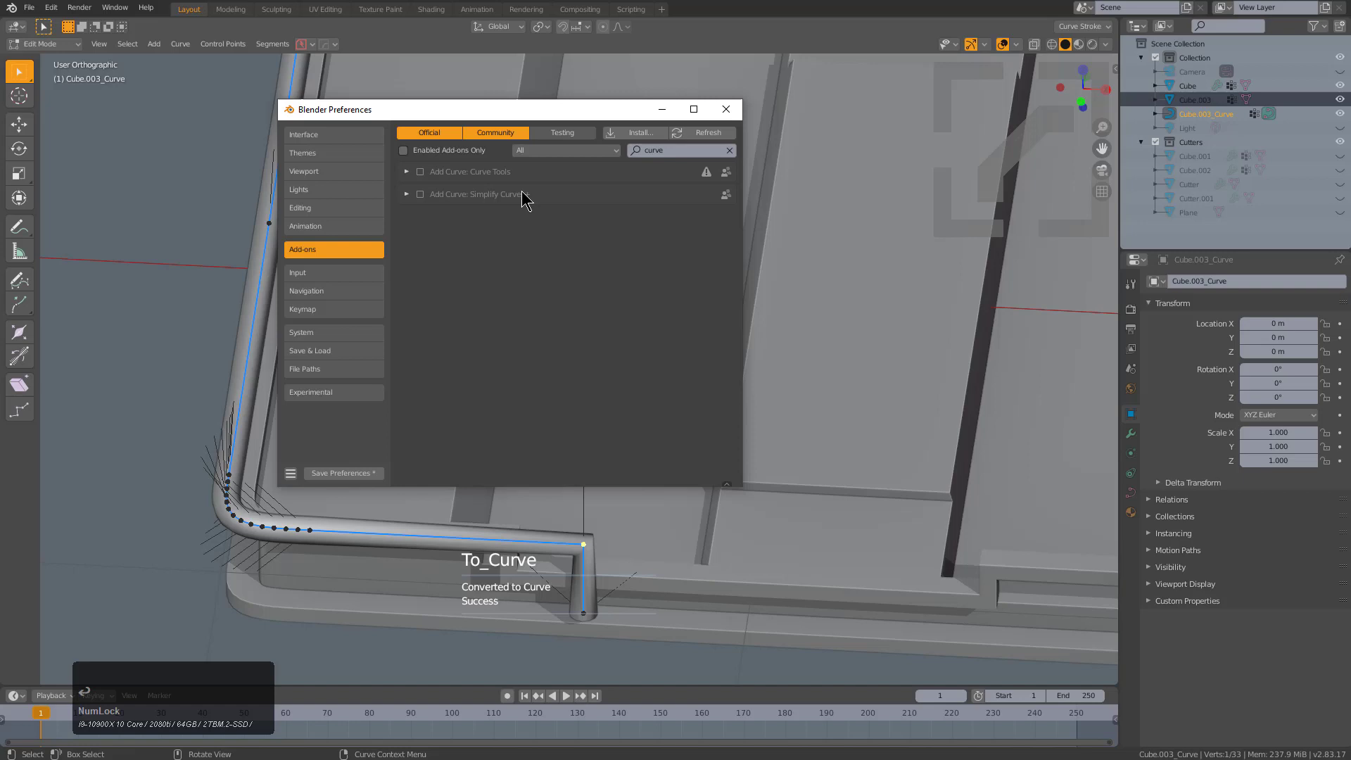
pyautogui.click(425, 173)
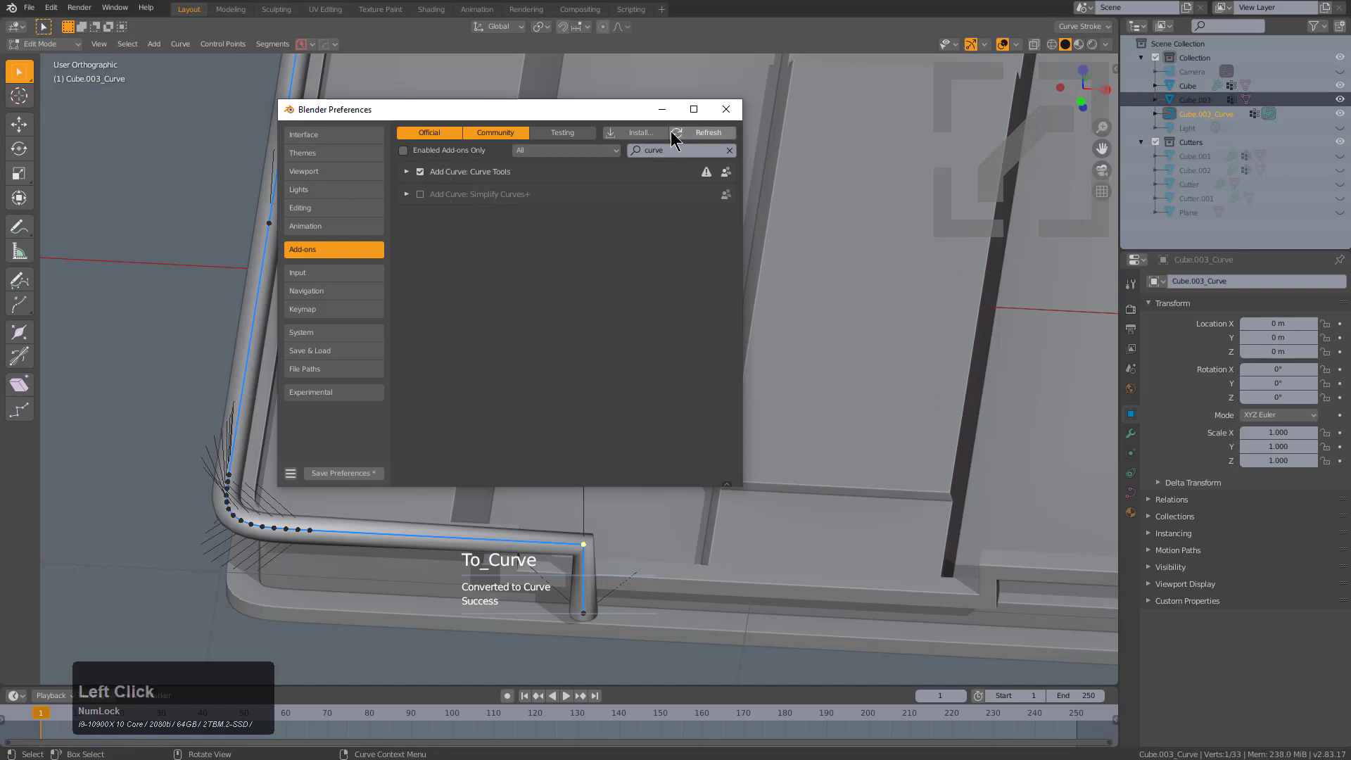
pyautogui.click(721, 114)
# Return to the rail and bring up the curve context menu.
pyautogui.scroll(-3)
pyautogui.middleClick(759, 382)
pyautogui.scroll(3)
pyautogui.rightClick(479, 500)
# Fillet the rail's Bezier corners round with a 0.25 m radius and leave point editing.
pyautogui.click(479, 295)
pyautogui.press('F9')
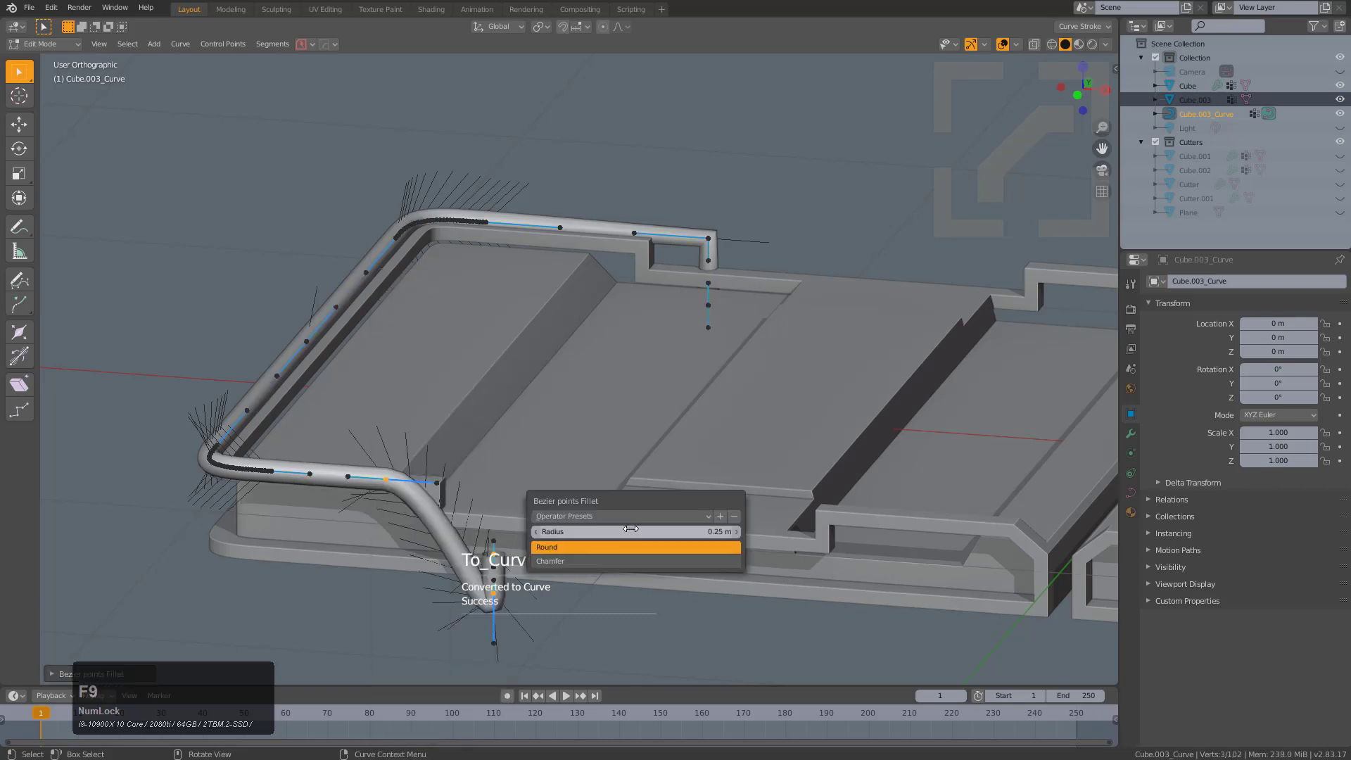
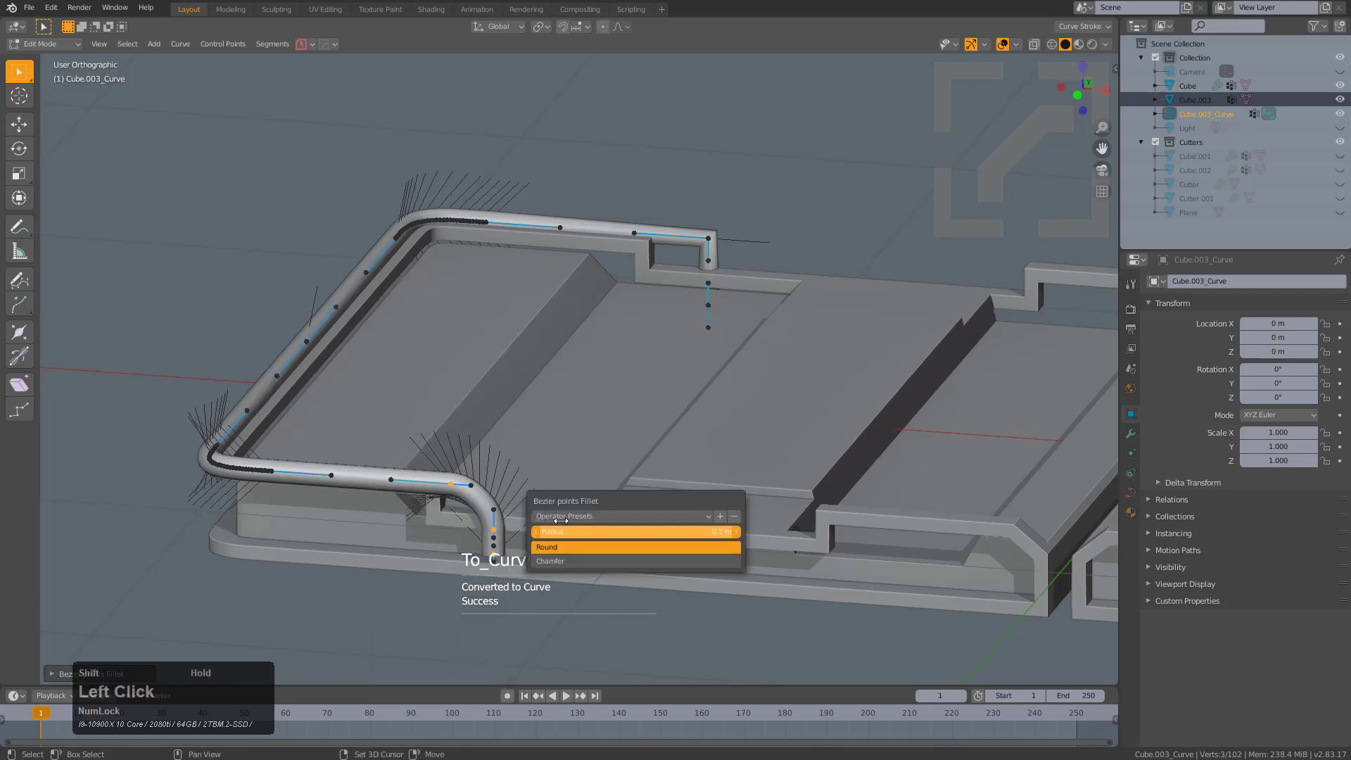
pyautogui.scroll(3)
pyautogui.click(744, 224)
pyautogui.press('shift+r')
pyautogui.scroll(3)
pyautogui.scroll(-3)
pyautogui.press('Tab')
pyautogui.press('q')
# Nudge a rail point along Z so the rail sits level on the tray edge.
pyautogui.click(725, 311)
pyautogui.click(726, 310)
pyautogui.press('Tab')
pyautogui.click(492, 556)
pyautogui.press('ctrl+z')
pyautogui.click(712, 308)
pyautogui.press('g')
pyautogui.press('z')
pyautogui.click(718, 328)
pyautogui.press('Tab')
# Check the rail's fit from below, then shrink the handle rail to about 0.948 scale.
pyautogui.middleClick(654, 437)
pyautogui.press('s')
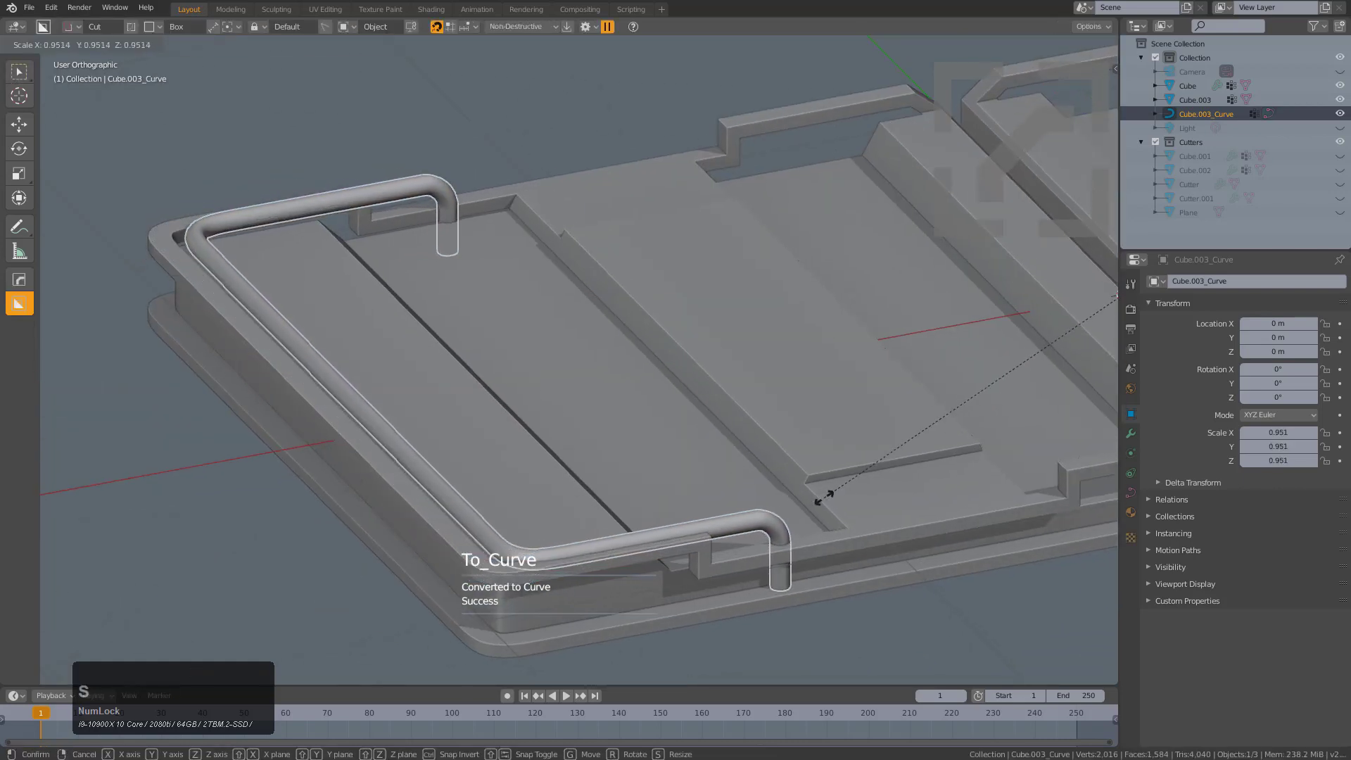
pyautogui.rightClick(808, 511)
pyautogui.press('Tab')
pyautogui.press('Tab')
pyautogui.scroll(-3)
pyautogui.middleClick(722, 521)
pyautogui.middleClick(785, 525)
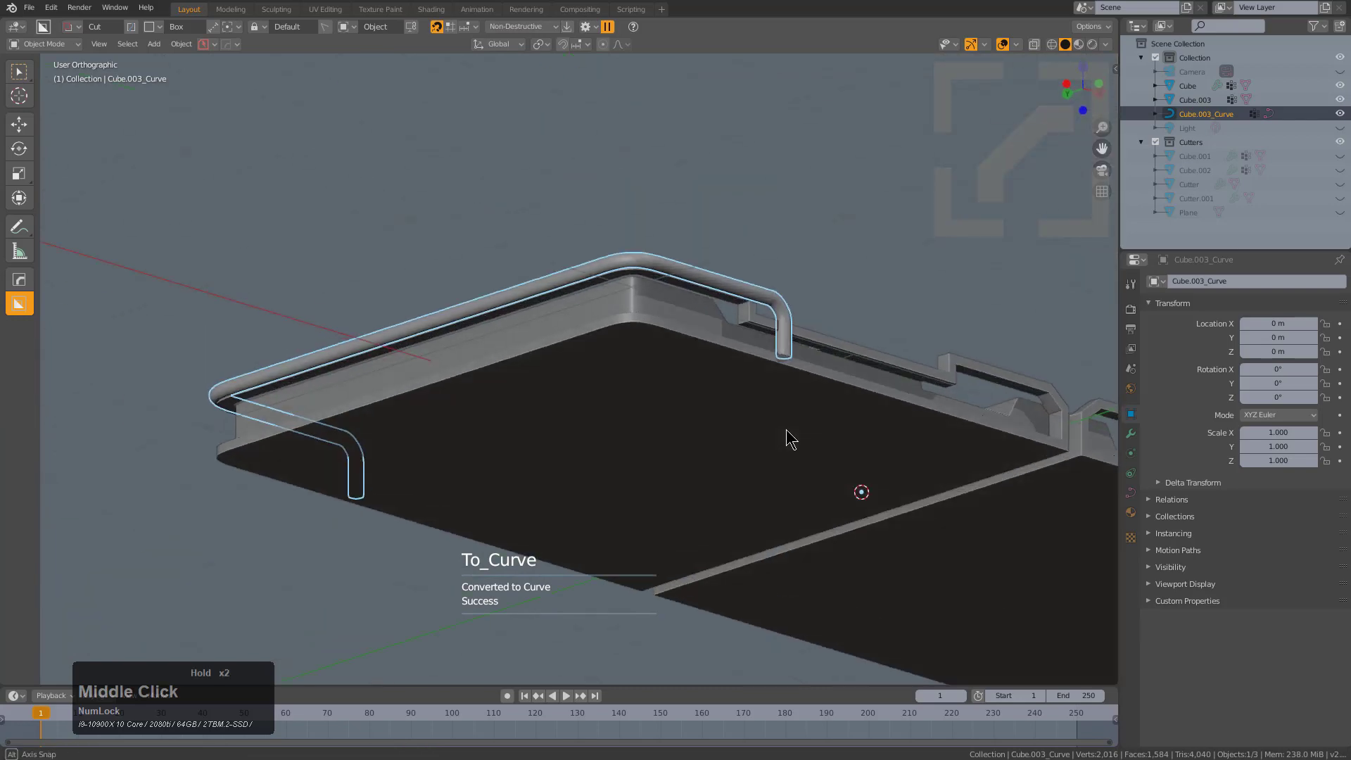
pyautogui.middleClick(834, 359)
pyautogui.middleClick(833, 351)
pyautogui.scroll(3)
pyautogui.middleClick(712, 413)
pyautogui.scroll(-3)
pyautogui.middleClick(677, 482)
pyautogui.press('s')
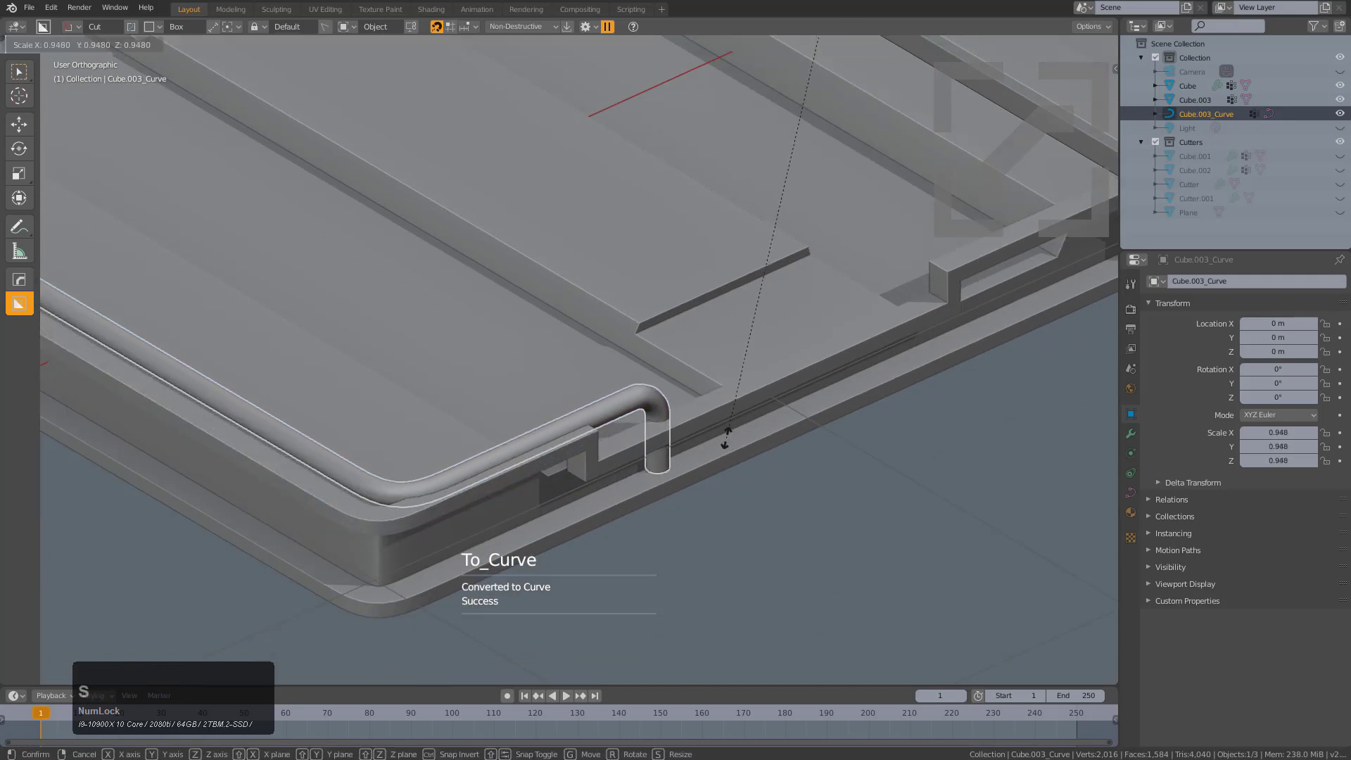
pyautogui.click(733, 441)
# From top view, slide the left-edge rail points along X to sit just inside the rim.
pyautogui.scroll(-3)
pyautogui.press('KP_7')
pyautogui.press('Tab')
pyautogui.middleClick(620, 442)
pyautogui.scroll(-3)
pyautogui.press('alt+a')
pyautogui.click(442, 69)
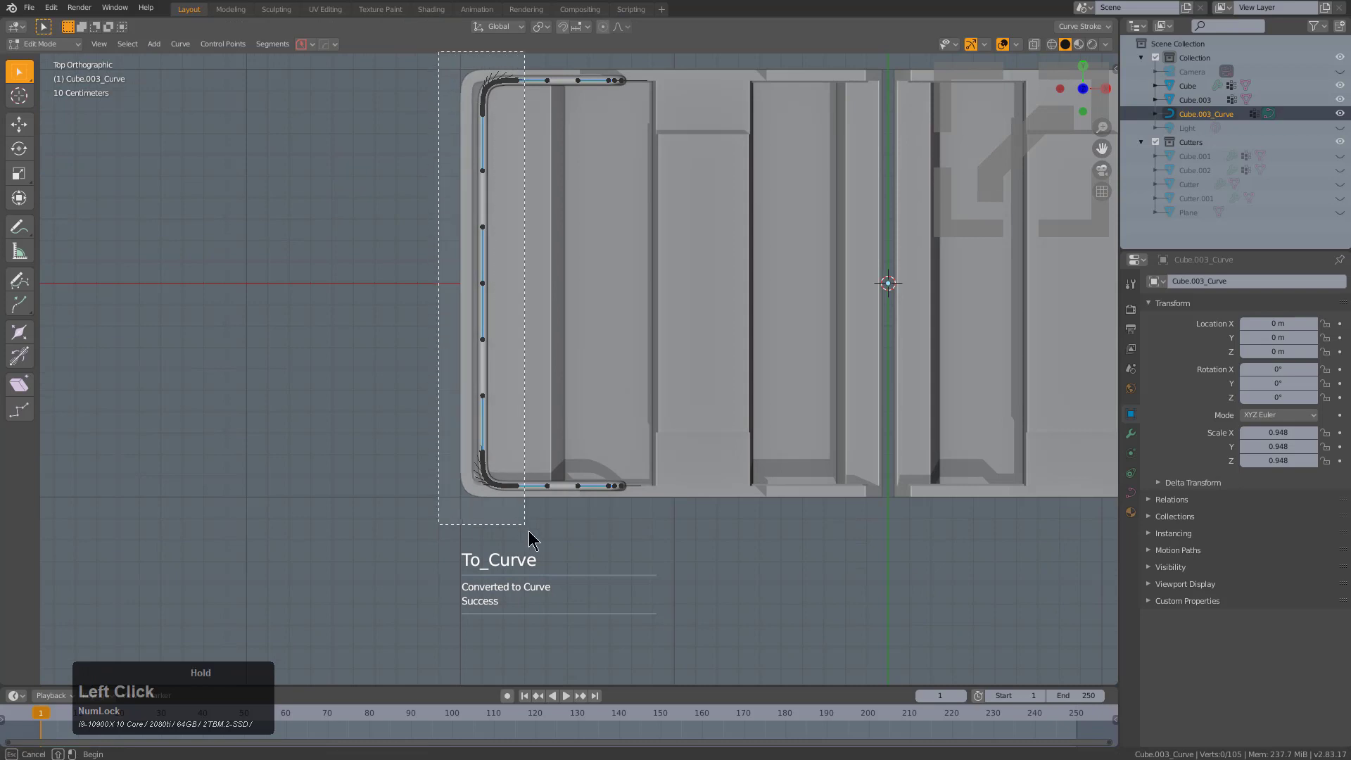
pyautogui.press('g')
pyautogui.press('x')
pyautogui.click(571, 476)
pyautogui.middleClick(699, 472)
pyautogui.scroll(3)
pyautogui.middleClick(702, 430)
pyautogui.press('alt+a')
pyautogui.middleClick(609, 434)
pyautogui.scroll(-3)
# Select the tray body Cube.003 and mirror the handle rail to the opposite tray end.
pyautogui.press('a')
pyautogui.click(471, 440)
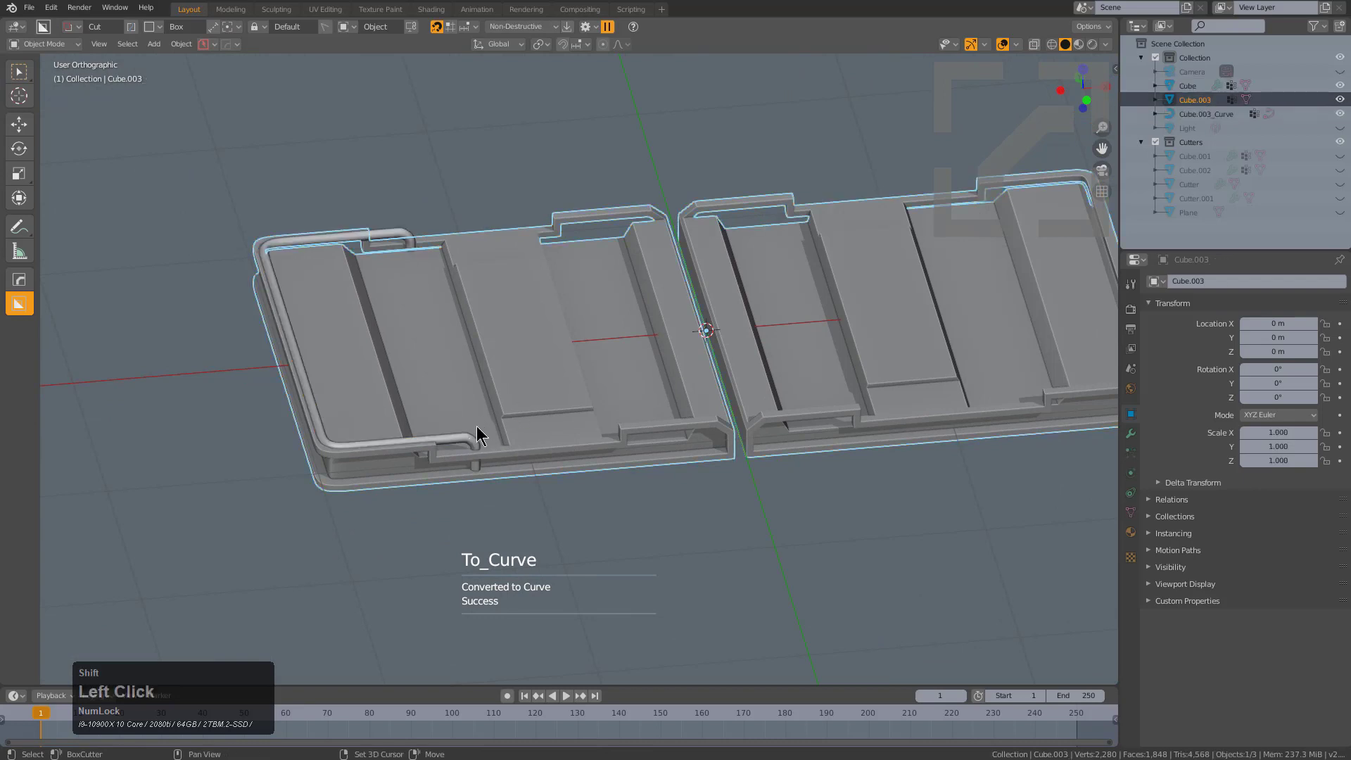
pyautogui.click(466, 438)
pyautogui.click(564, 328)
pyautogui.scroll(-3)
pyautogui.press('alt+x')
pyautogui.click(544, 353)
pyautogui.scroll(3)
pyautogui.press('alt+a')
# Orbit to confirm both rails, then view the hinge gap in front orthographic.
pyautogui.middleClick(654, 357)
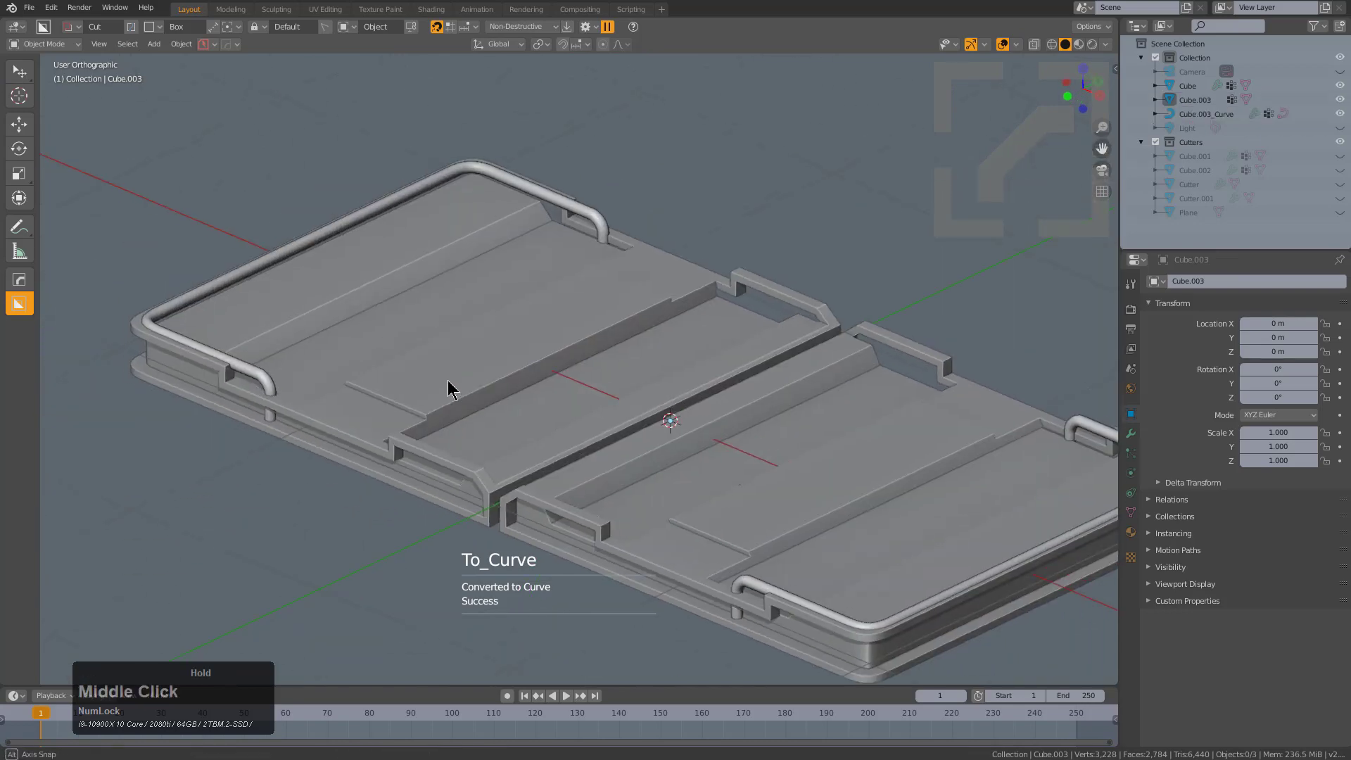
pyautogui.scroll(-3)
pyautogui.click(478, 383)
pyautogui.middleClick(517, 417)
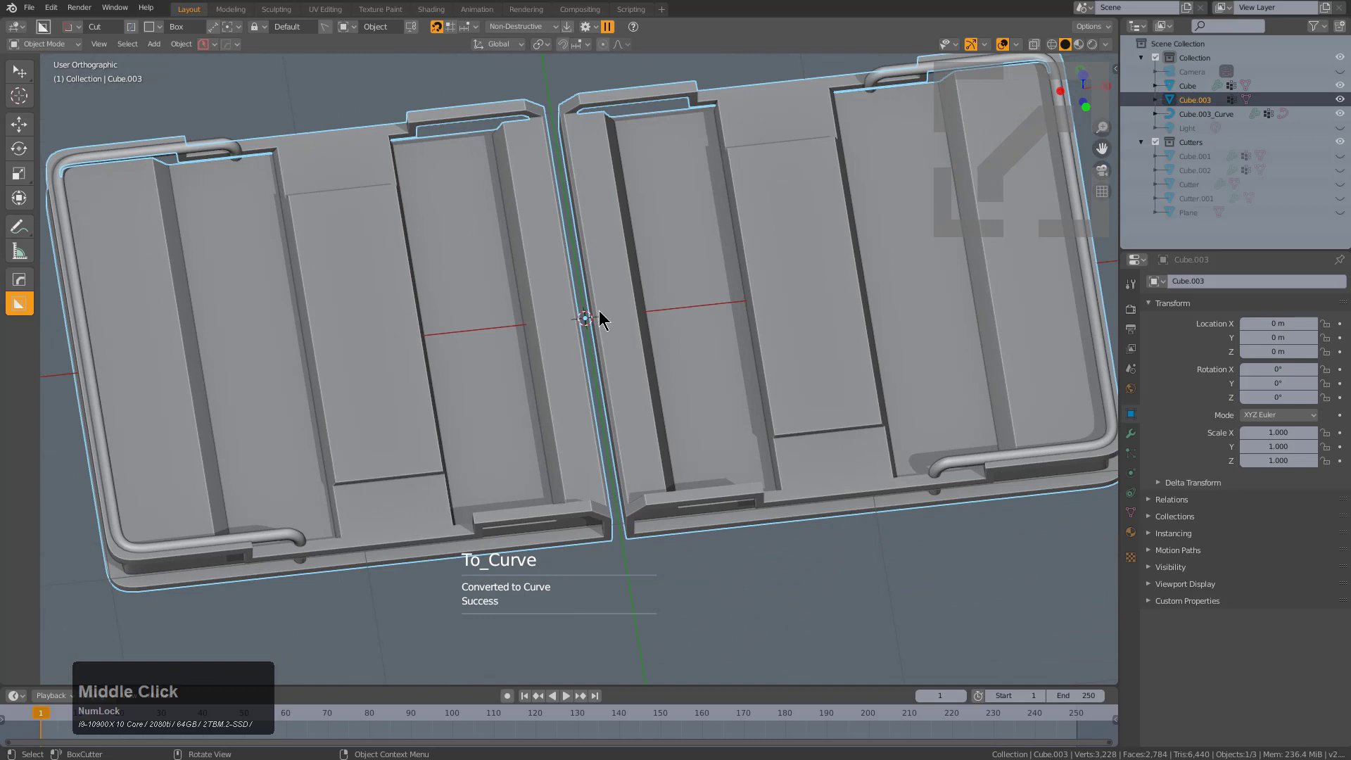
pyautogui.press('KP_1')
pyautogui.scroll(3)
# With BoxCutter in Ngon mode, draw a wedge shape at the hinge corner.
pyautogui.press('d')
pyautogui.click(653, 454)
pyautogui.middleClick(610, 427)
pyautogui.scroll(3)
pyautogui.click(454, 365)
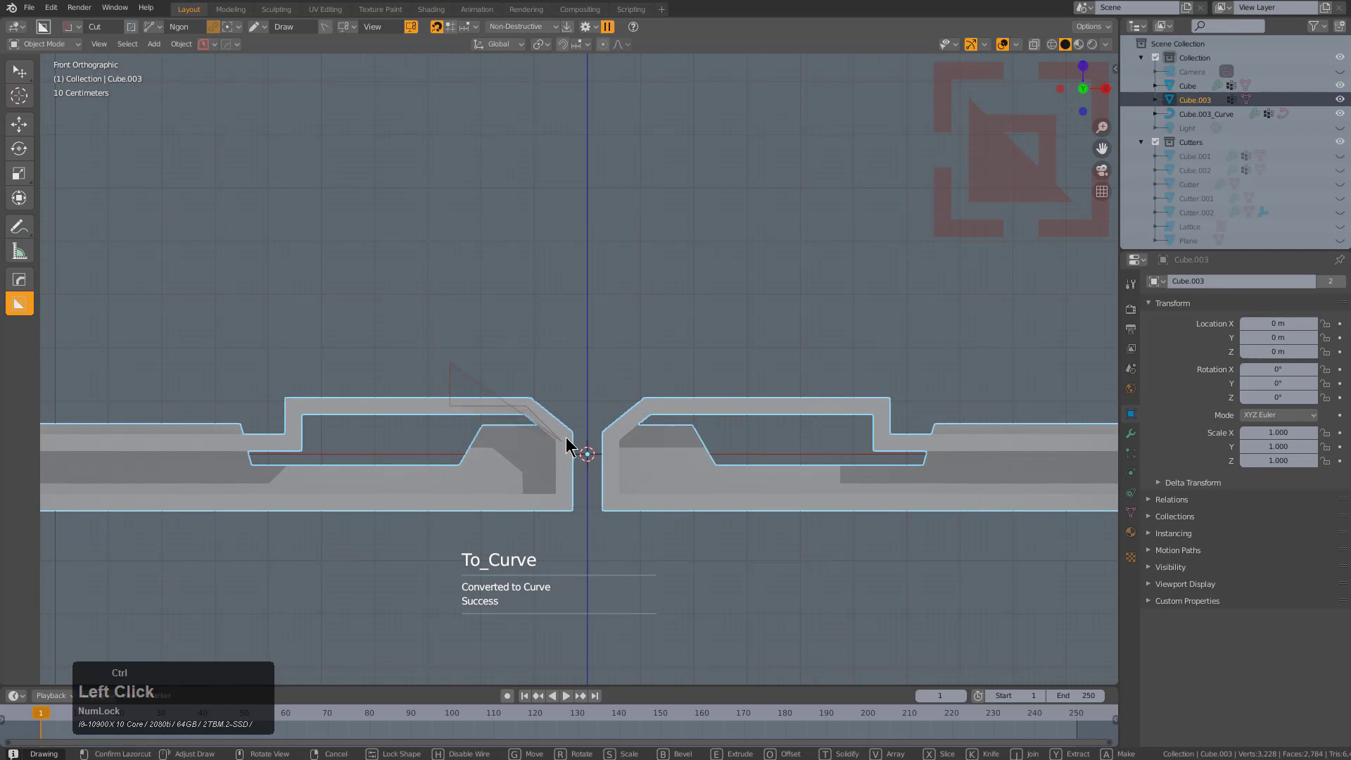
pyautogui.doubleClick(570, 437)
pyautogui.click(565, 502)
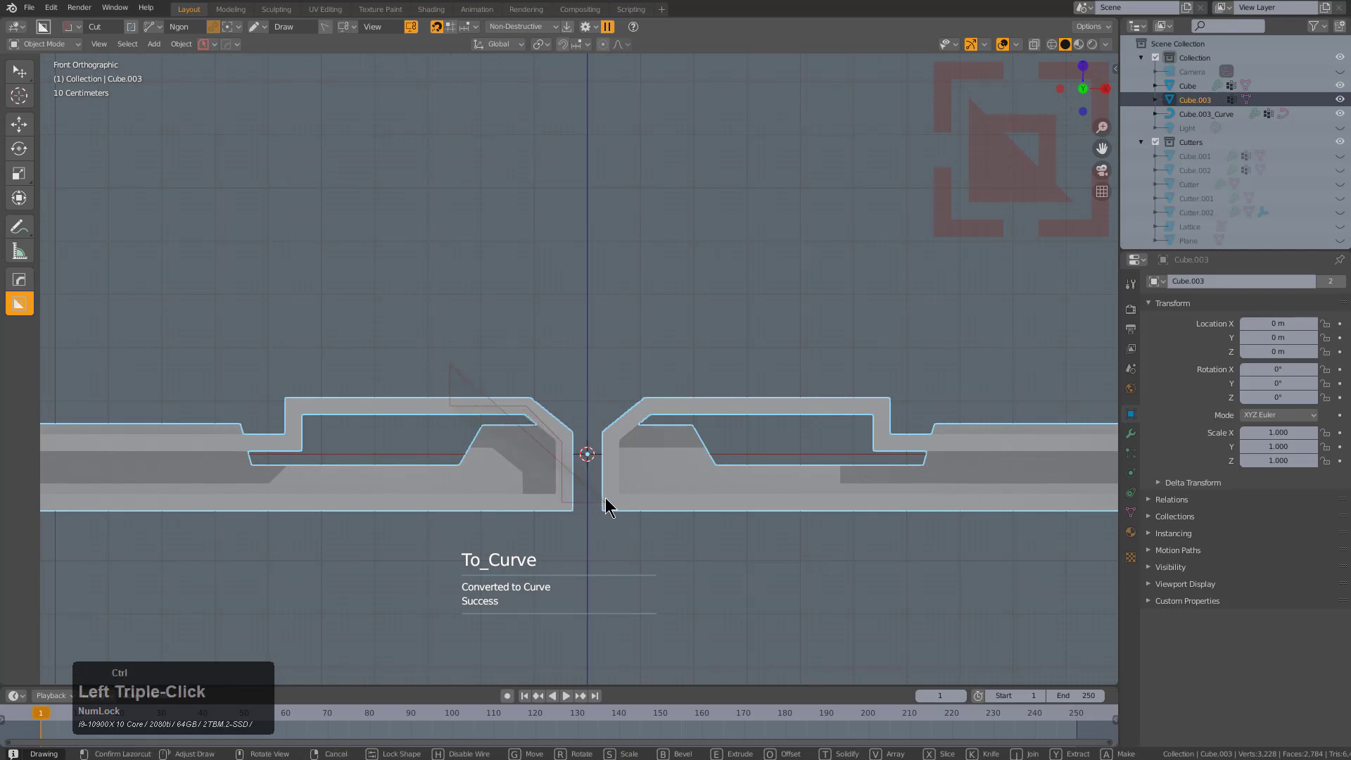
pyautogui.click(612, 497)
# Switch the wedge to a knife cut, complete it and orbit to inspect the chamfered seam edge.
pyautogui.press('ctrl+x')
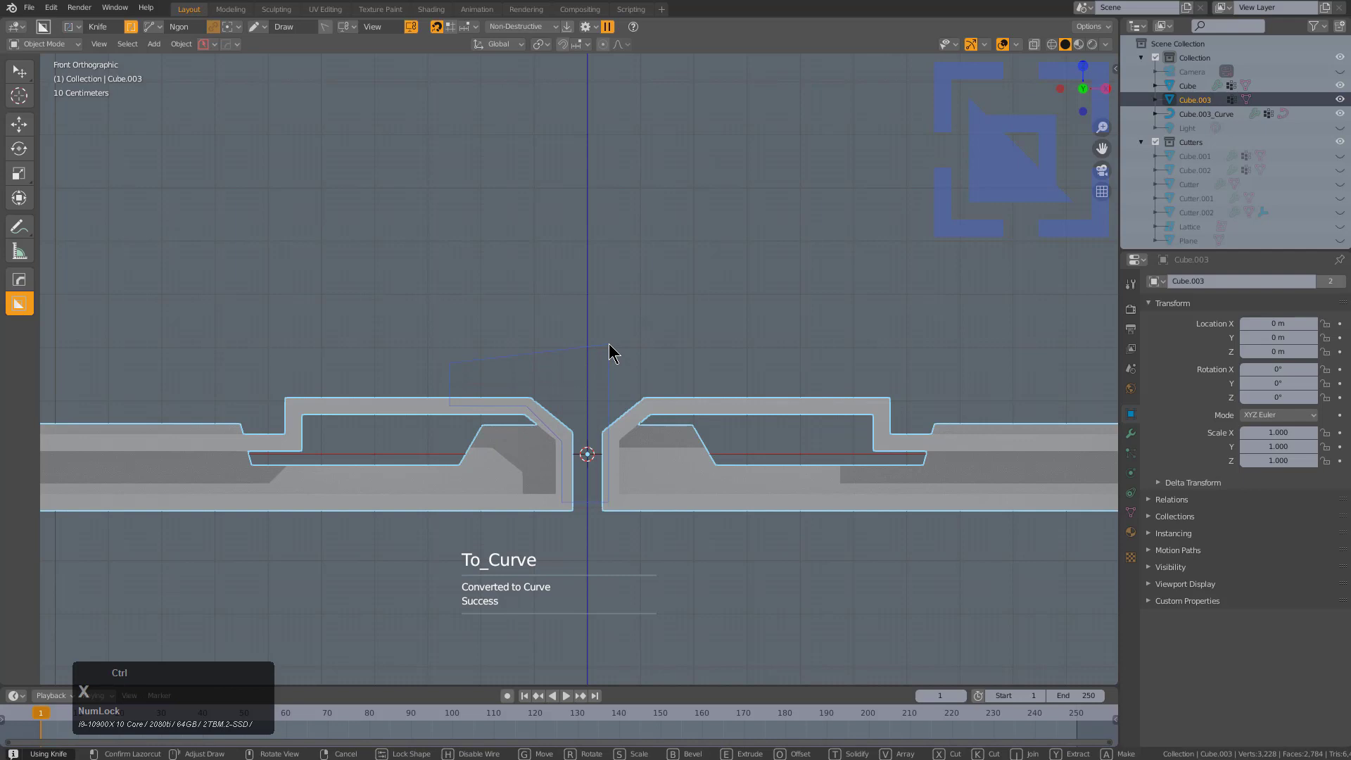
pyautogui.press('x')
pyautogui.click(613, 343)
pyautogui.doubleClick(612, 344)
pyautogui.middleClick(636, 363)
pyautogui.scroll(-3)
pyautogui.middleClick(682, 381)
pyautogui.press('ctrl+x')
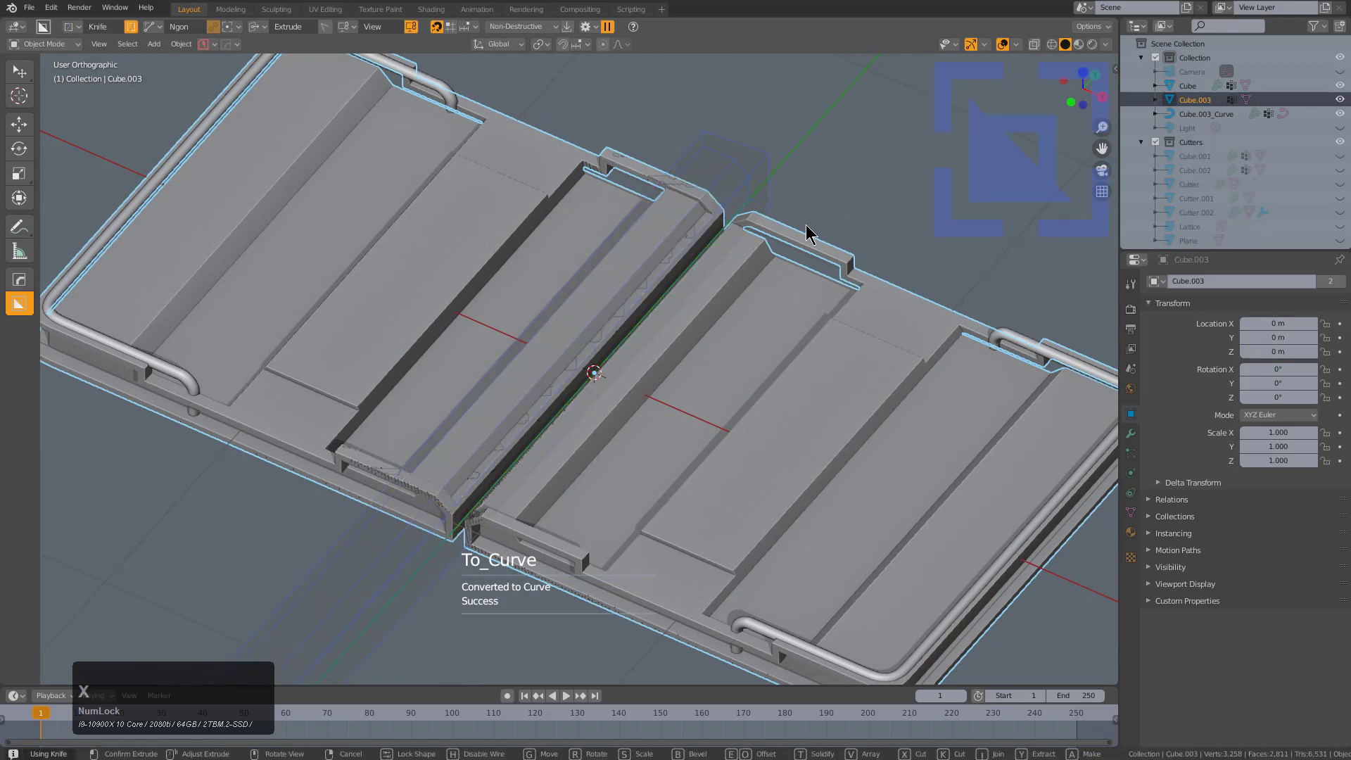
# Cycle the seam cut through inset to Slice mode and lock the cutter along the hinge strip.
pyautogui.press('x')
pyautogui.press('ctrl+x')
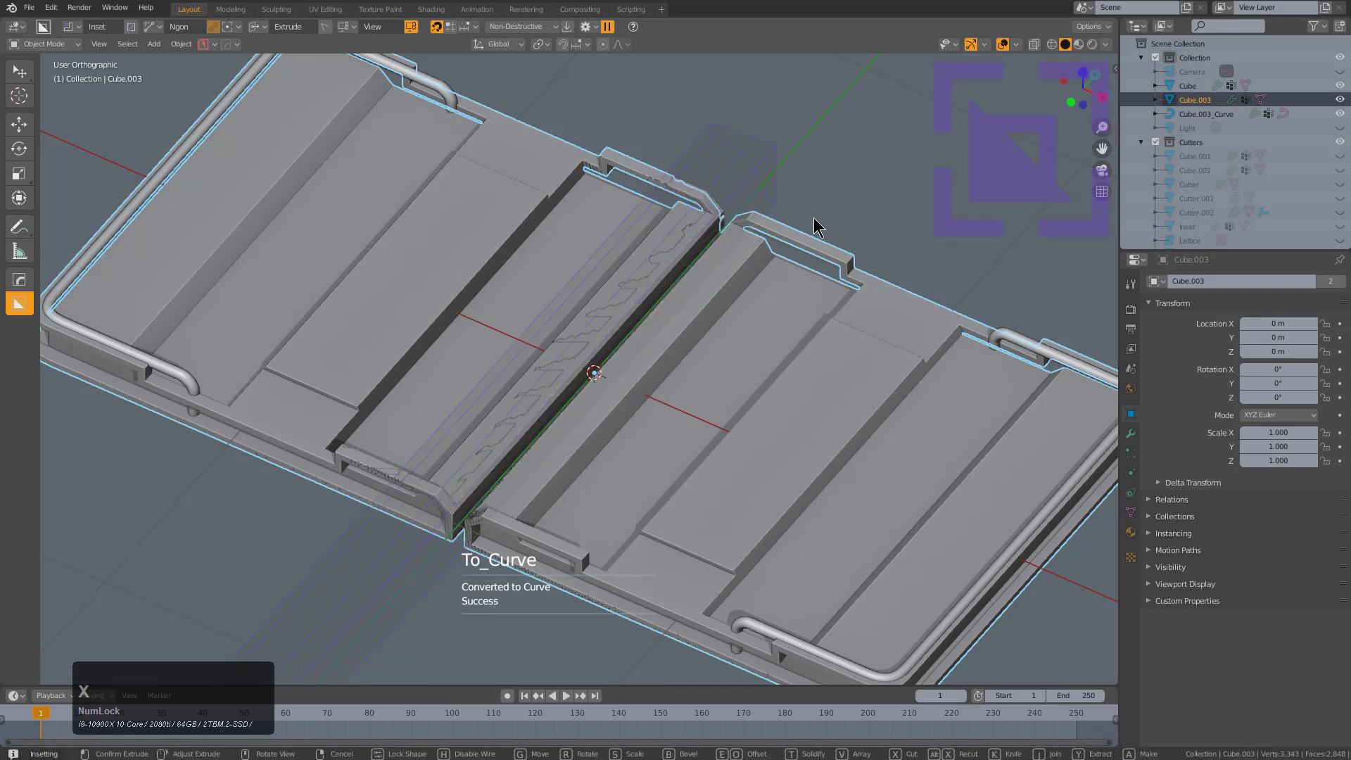
pyautogui.press('x')
pyautogui.press('x')
pyautogui.press('x')
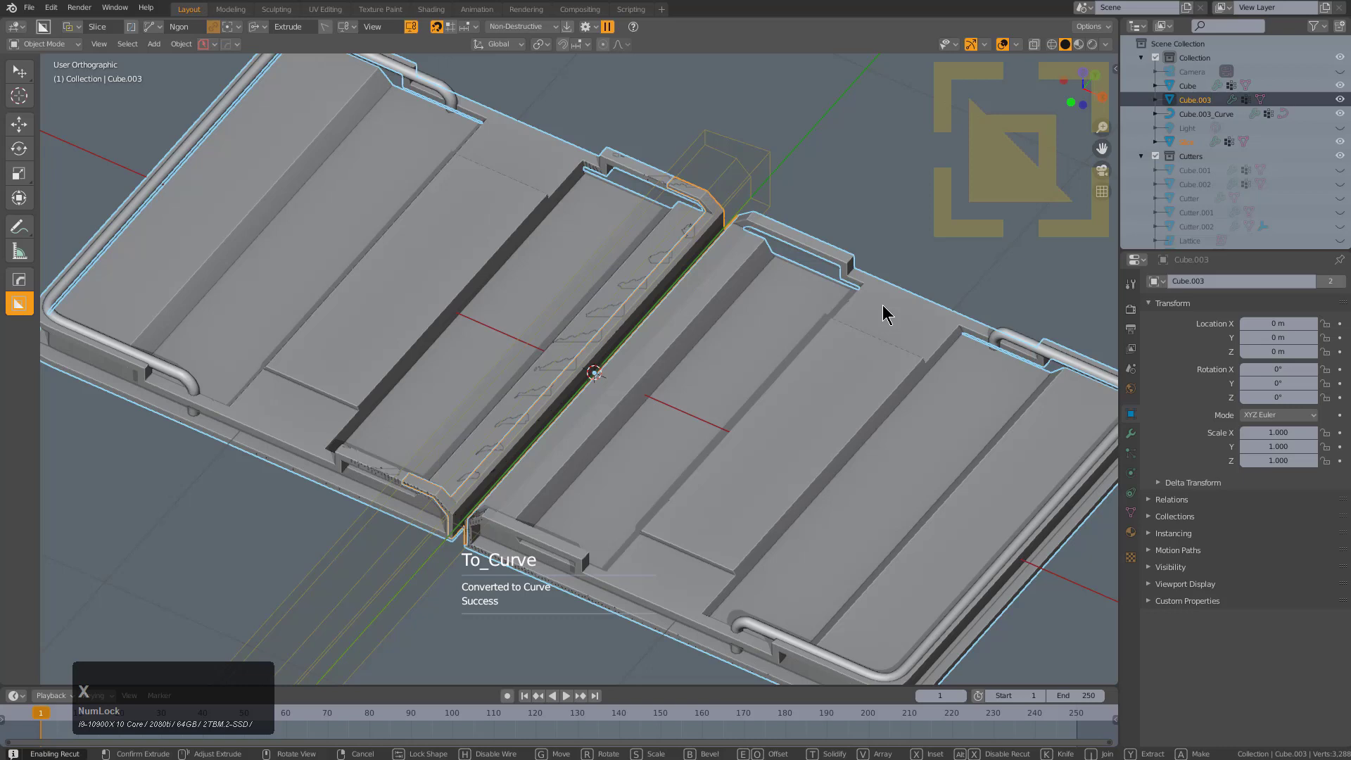
pyautogui.press('Tab')
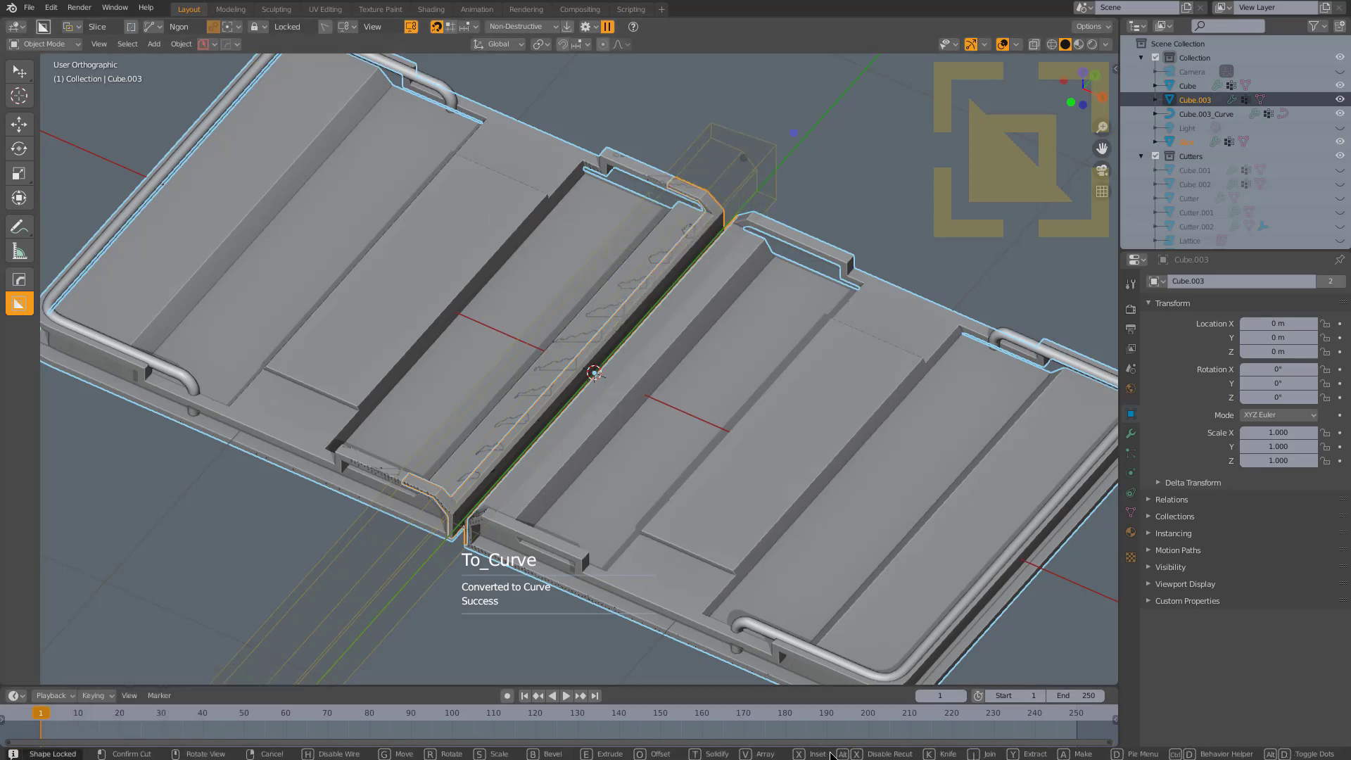
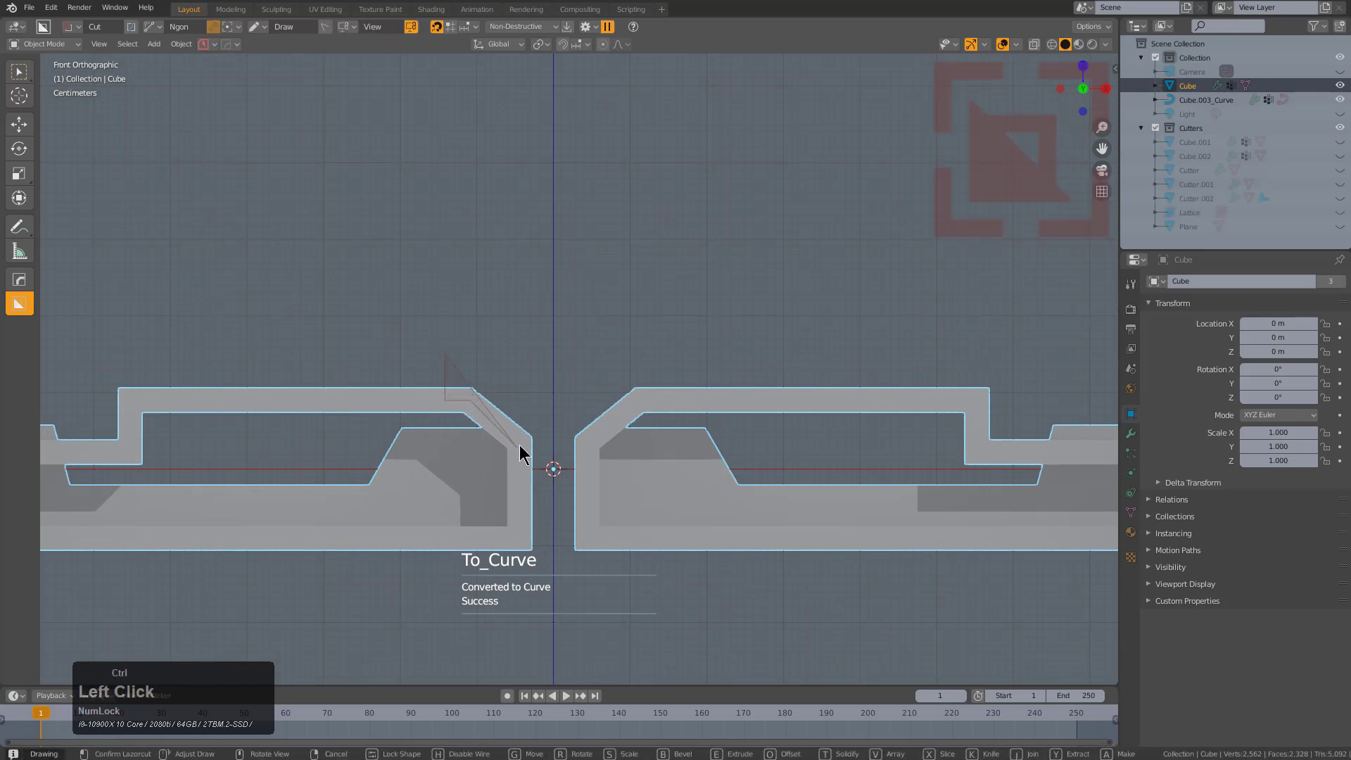
# Draw a wedge ngon beside the hinge and slice it off as a separate Slice object.
pyautogui.doubleClick(522, 446)
pyautogui.click(527, 533)
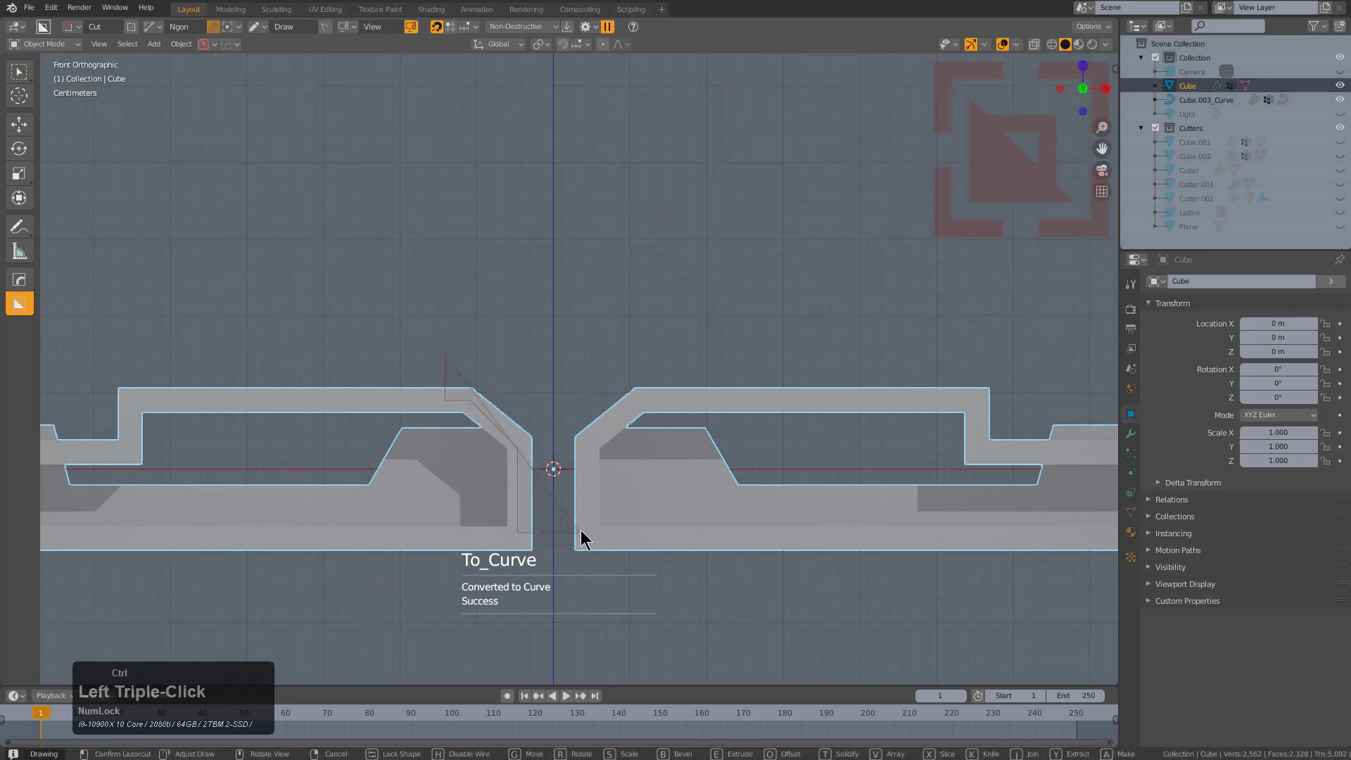
pyautogui.doubleClick(591, 340)
pyautogui.click(592, 339)
pyautogui.middleClick(596, 341)
pyautogui.scroll(-3)
pyautogui.press('x')
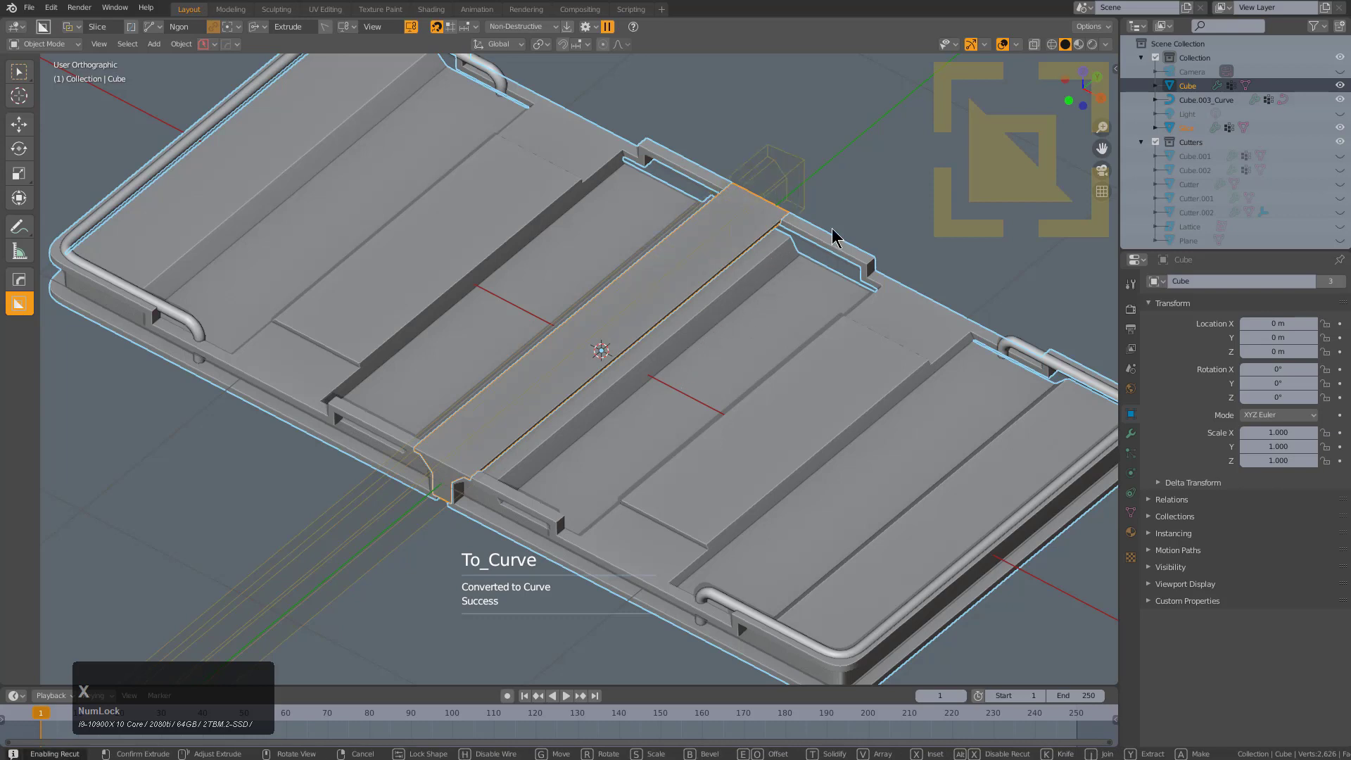
pyautogui.press('x')
pyautogui.press('Tab')
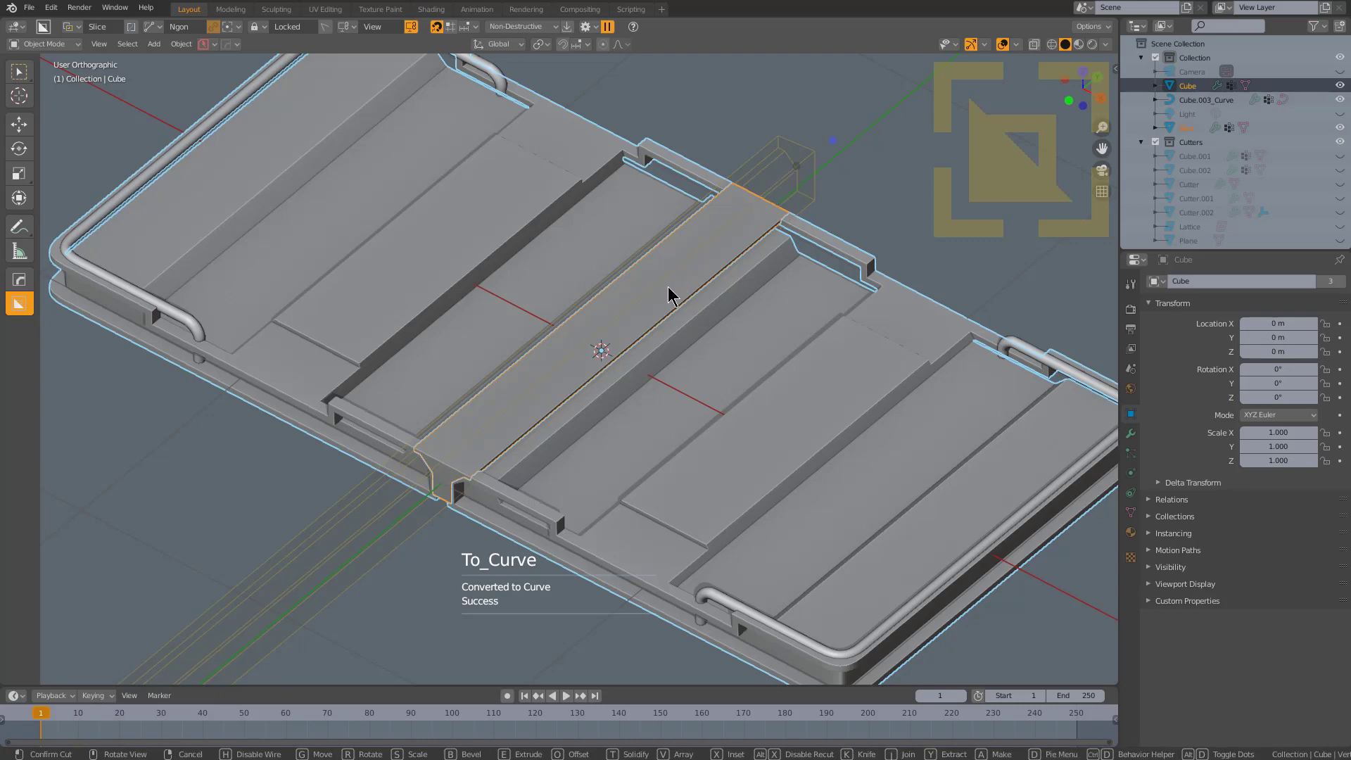
# Orbit in on the separated center strip and select it.
pyautogui.middleClick(657, 290)
pyautogui.click(645, 313)
pyautogui.middleClick(657, 320)
pyautogui.scroll(3)
pyautogui.press('alt+a')
pyautogui.click(531, 438)
pyautogui.middleClick(580, 453)
# Box-cut a stepped notch outline into the strip's edge.
pyautogui.press('d')
pyautogui.press('d')
pyautogui.click(475, 458)
pyautogui.click(493, 351)
pyautogui.click(596, 619)
pyautogui.click(510, 376)
pyautogui.click(545, 476)
pyautogui.click(215, 26)
pyautogui.click(570, 400)
pyautogui.click(639, 523)
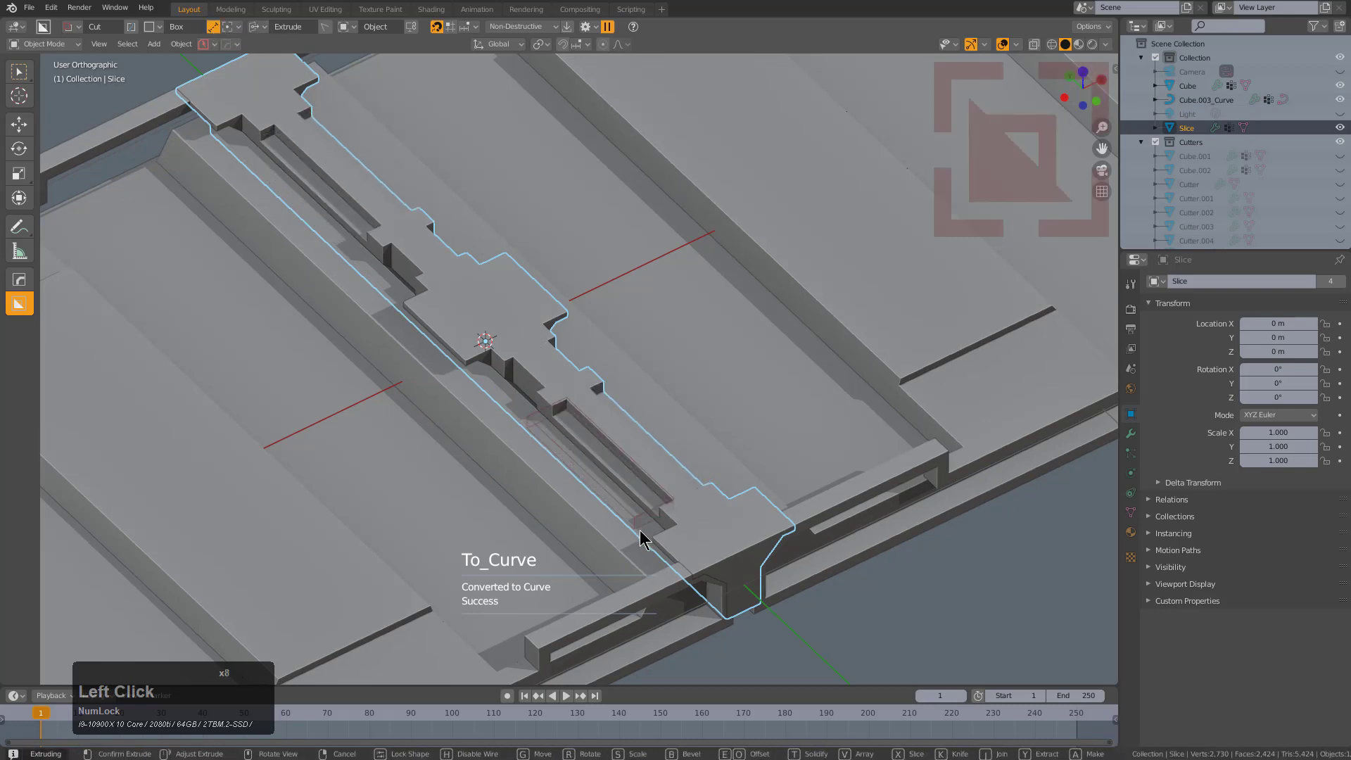
# Cut further notches into the center strip to complete the interlocking pattern.
pyautogui.press('w')
pyautogui.click(642, 550)
pyautogui.click(453, 337)
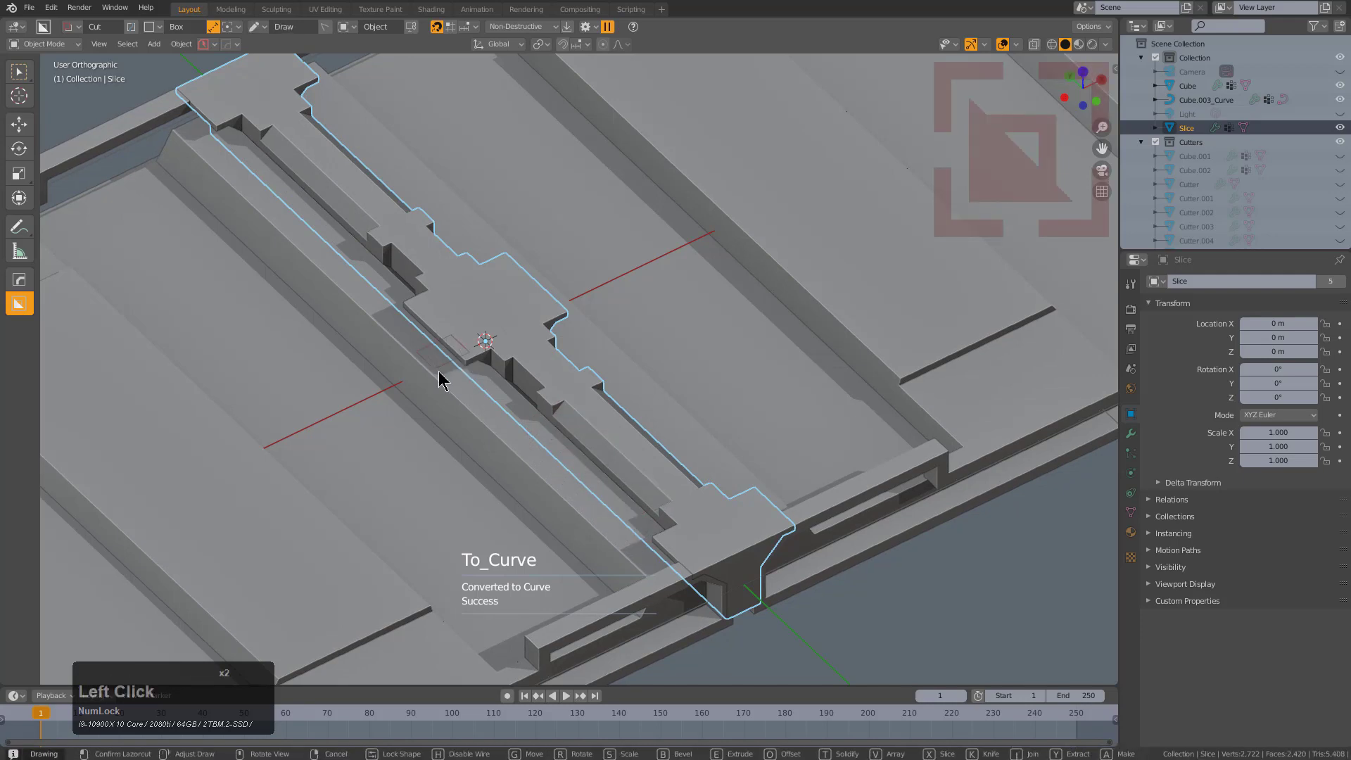
pyautogui.click(440, 372)
pyautogui.scroll(-3)
# Orbit out over the whole tray and select the main tray body Cube.
pyautogui.middleClick(568, 444)
pyautogui.press('alt+a')
pyautogui.scroll(-3)
pyautogui.middleClick(526, 393)
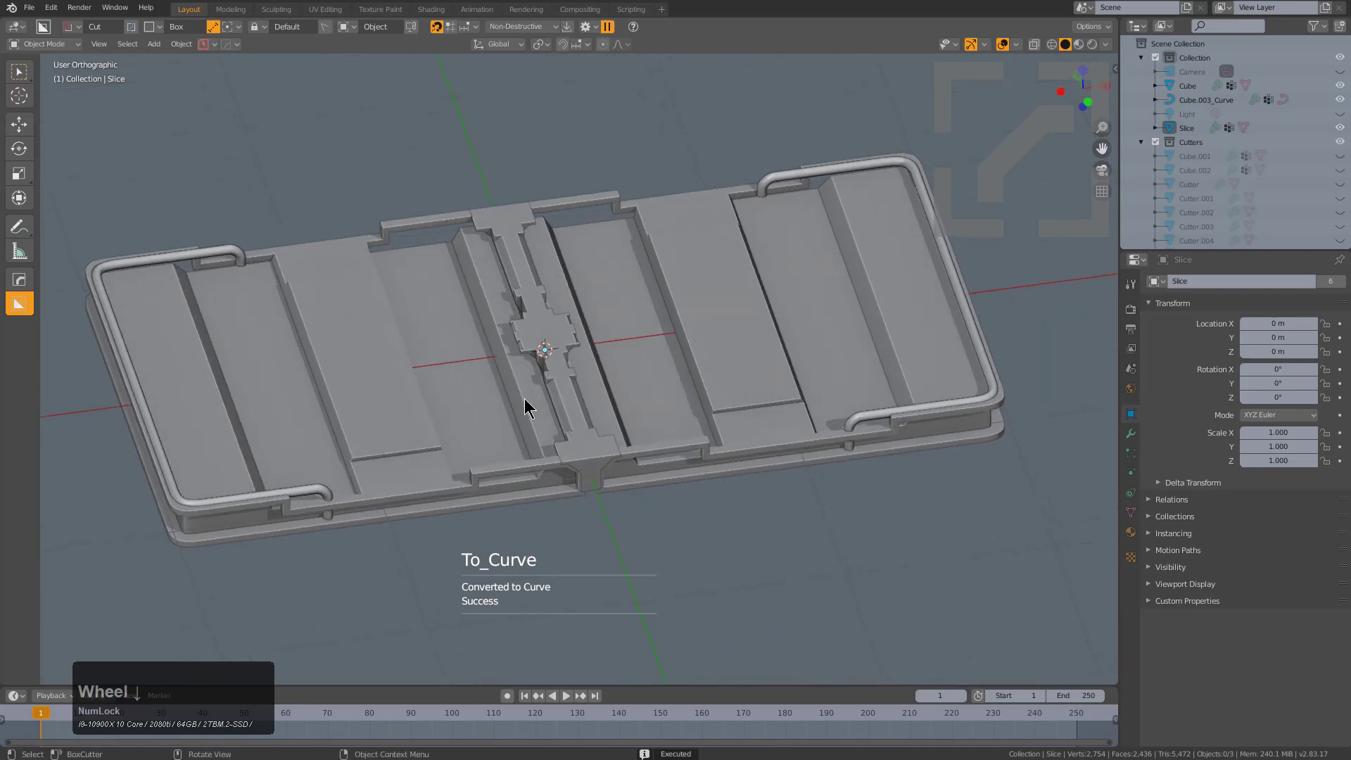
pyautogui.scroll(-3)
pyautogui.middleClick(538, 408)
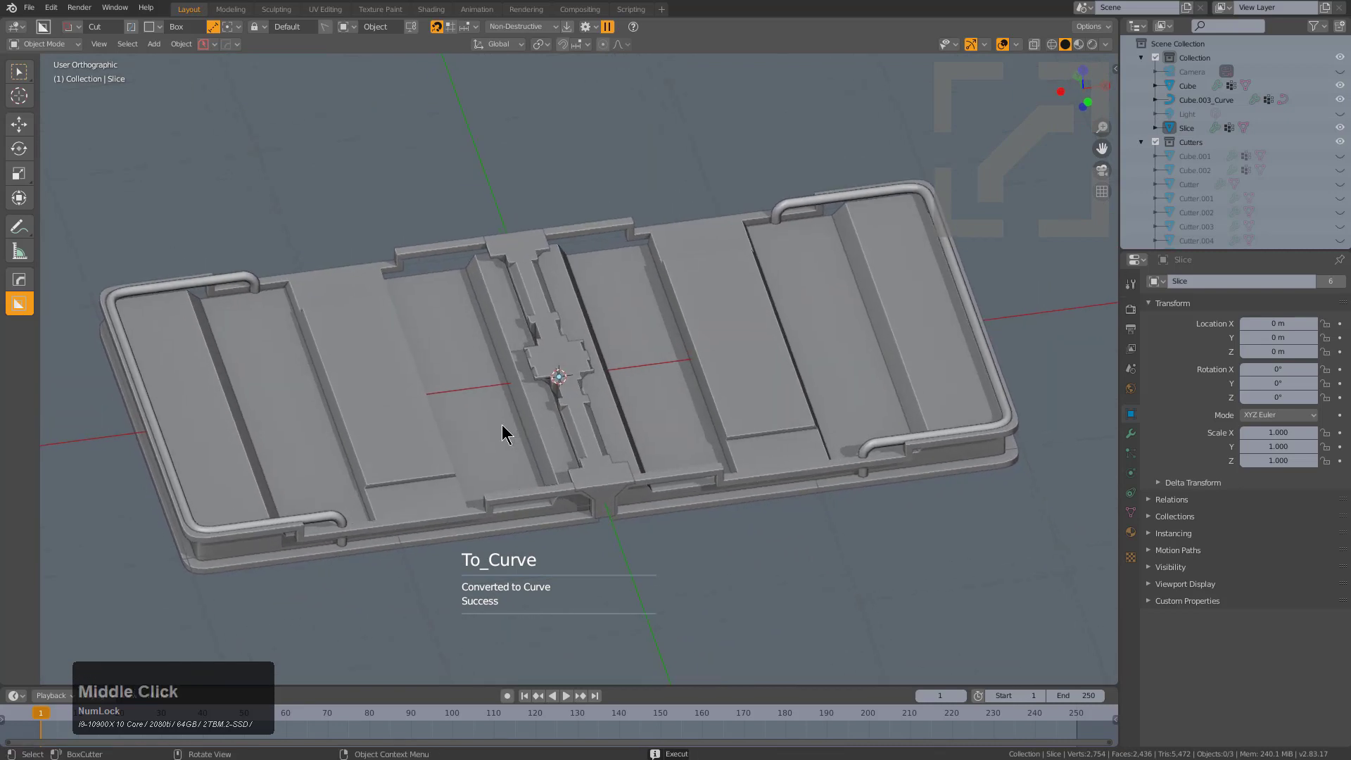
pyautogui.click(503, 426)
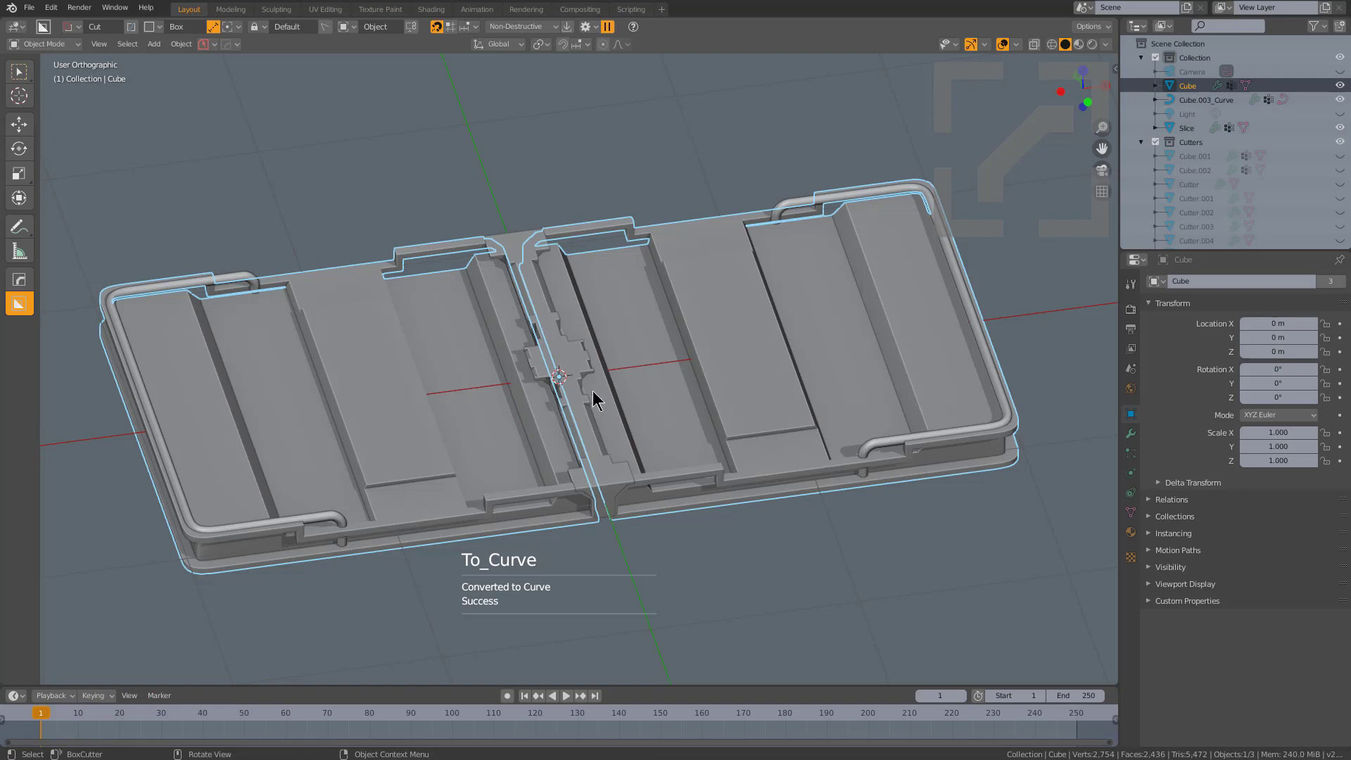
# Run HardOps Smart Apply on the tray body, then undo it and cancel a test move.
pyautogui.press('Tab')
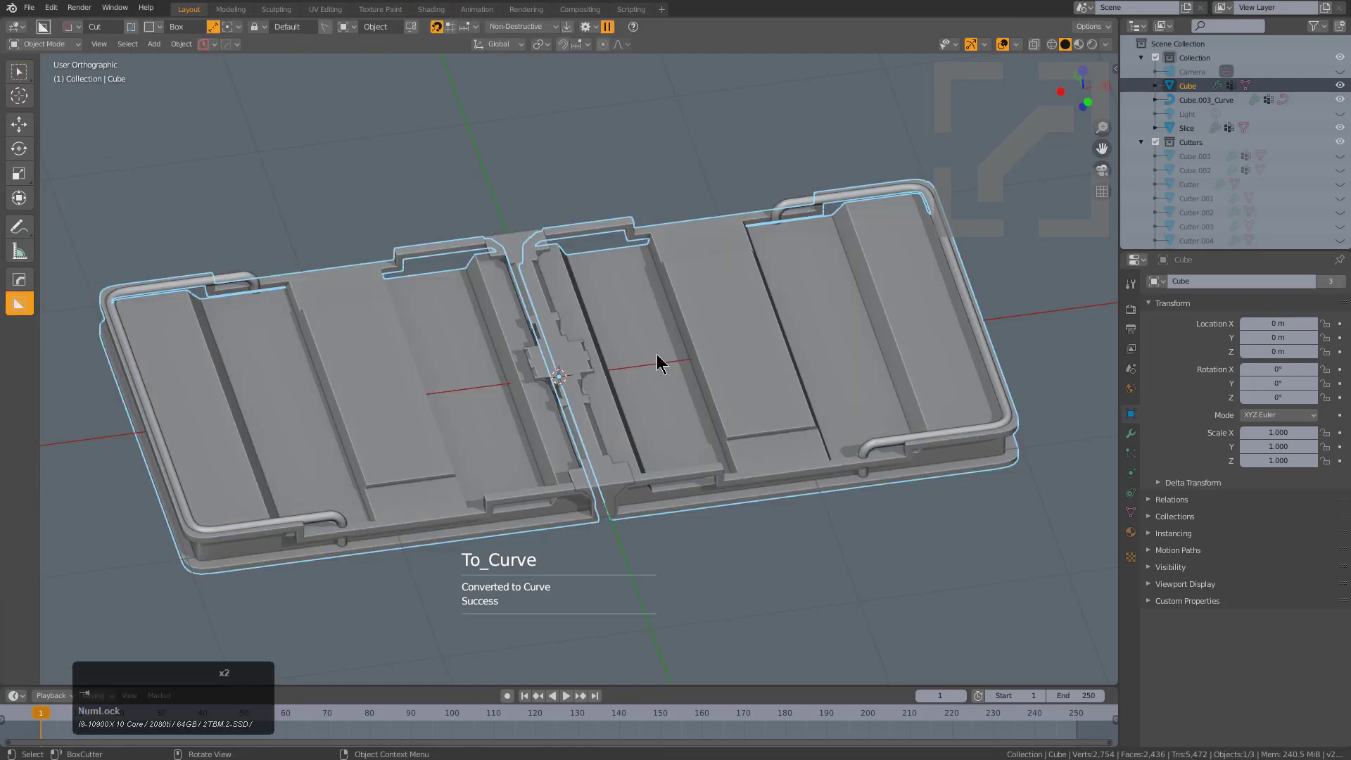
pyautogui.press('q')
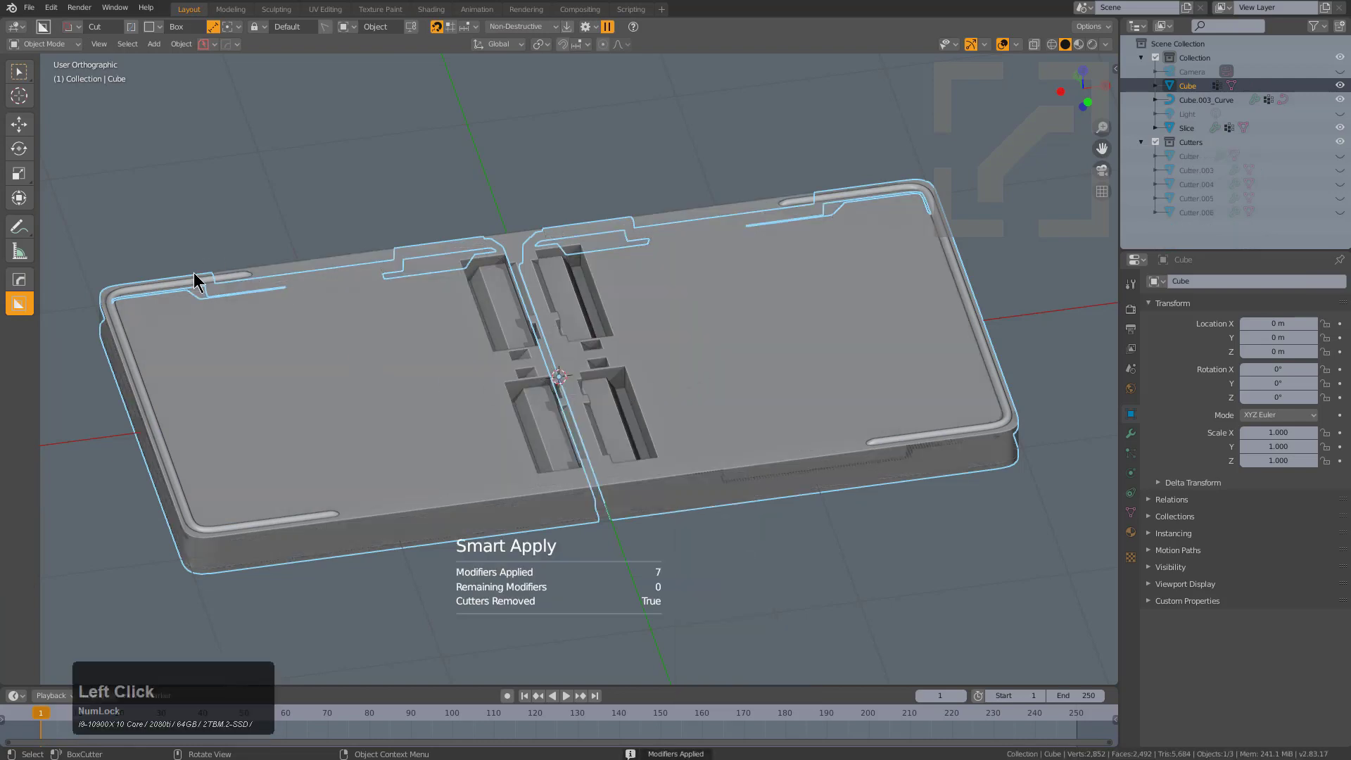
pyautogui.click(660, 430)
pyautogui.click(648, 424)
pyautogui.press('ctrl+z')
pyautogui.press('alt+a')
pyautogui.click(387, 399)
pyautogui.press('g')
pyautogui.rightClick(441, 420)
# Revert the Smart Apply again and bring up the modifier helper listing bevel, booleans and mirror.
pyautogui.press('q')
pyautogui.click(620, 510)
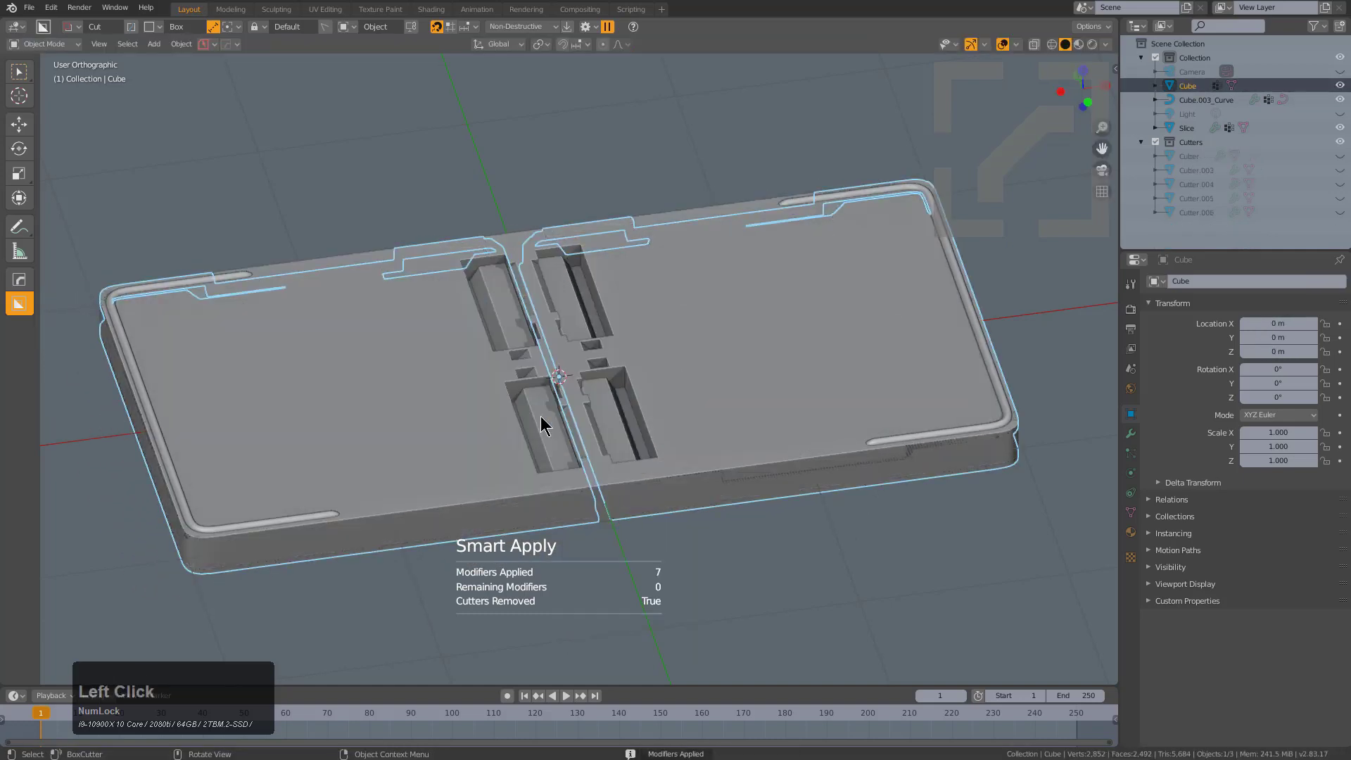
pyautogui.scroll(3)
pyautogui.press('ctrl+z')
pyautogui.click(552, 457)
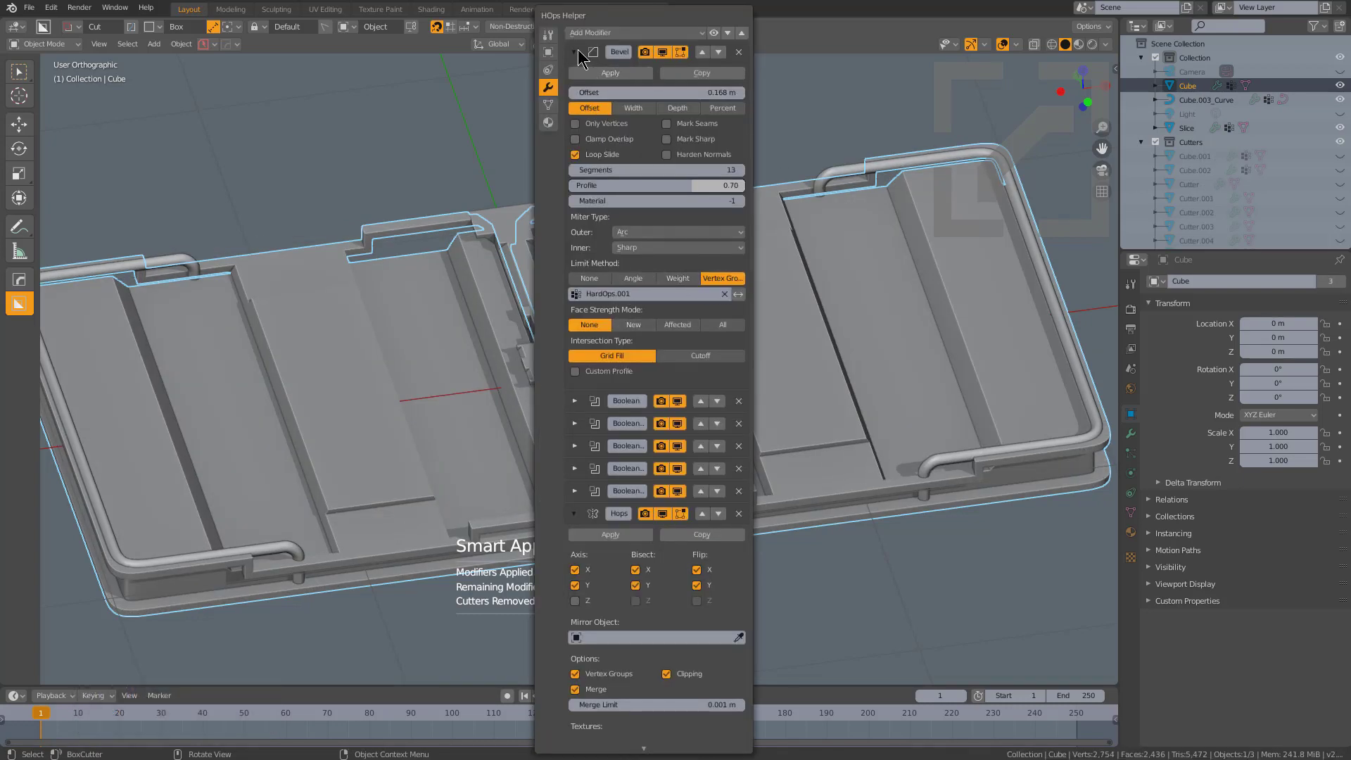
# Add Bevel.001 to the tray via HardOps Adjust Bevel with 3 segments and an angle limit, and confirm the width.
pyautogui.click(582, 50)
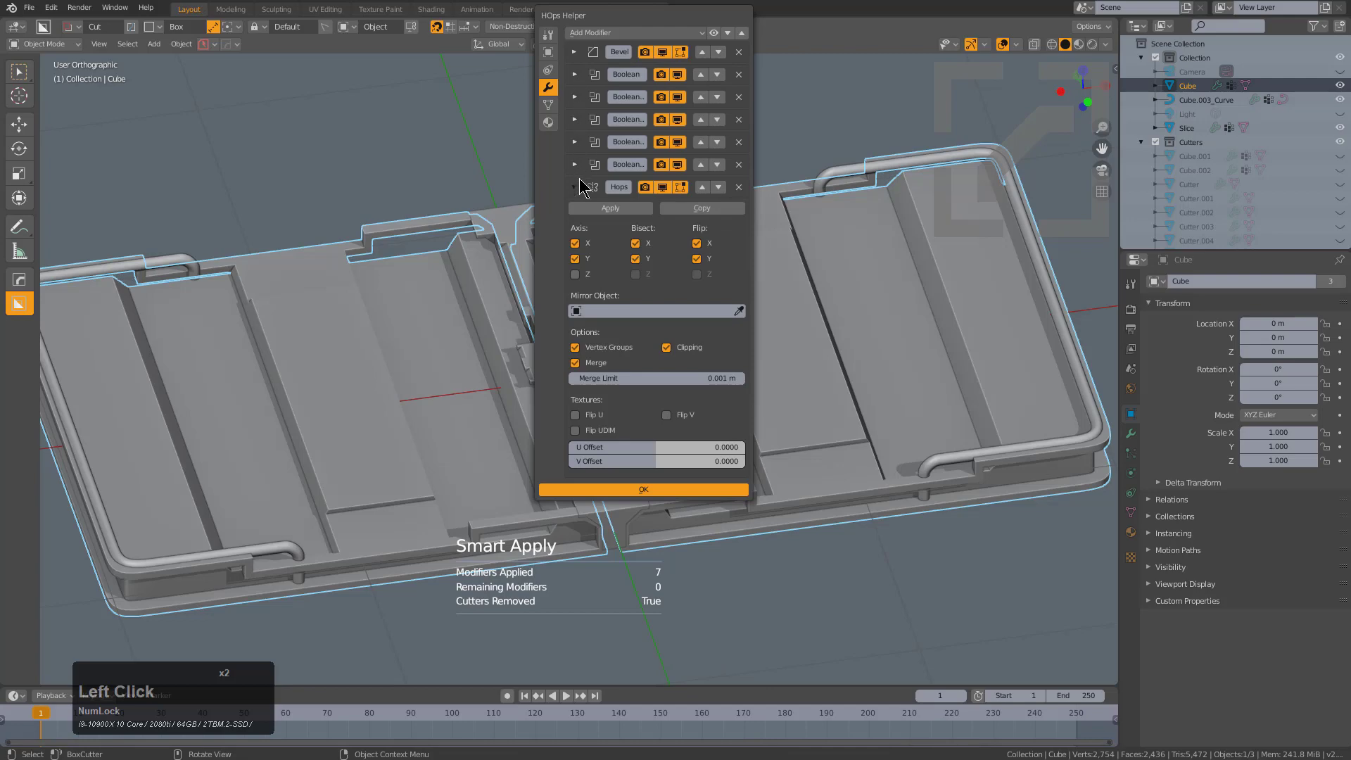
pyautogui.middleClick(604, 399)
pyautogui.scroll(3)
pyautogui.middleClick(719, 403)
pyautogui.press('q')
pyautogui.click(634, 370)
pyautogui.press('1')
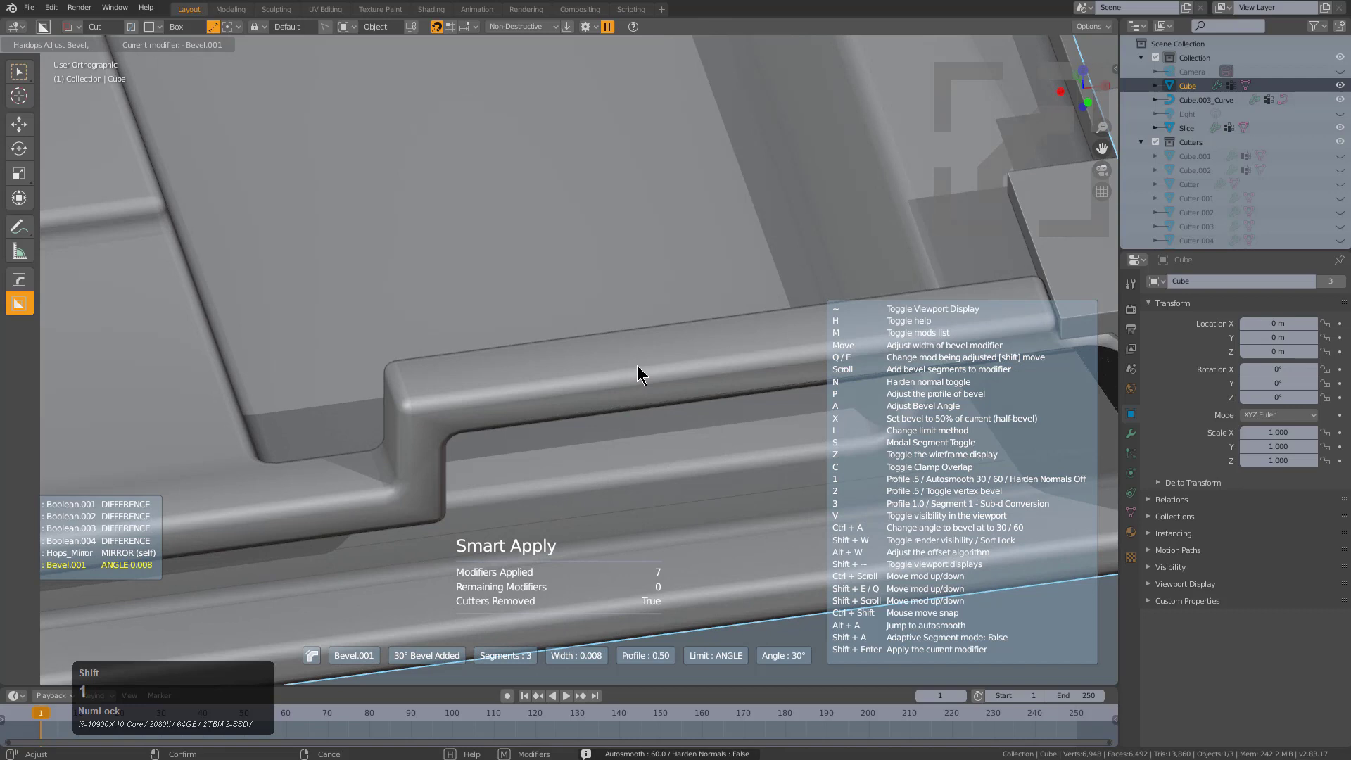
pyautogui.click(667, 360)
pyautogui.scroll(-3)
pyautogui.press('q')
pyautogui.click(714, 325)
# Add a Weighted Normal modifier with Keep Sharp to the tray.
pyautogui.scroll(-3)
pyautogui.middleClick(637, 379)
pyautogui.press('a')
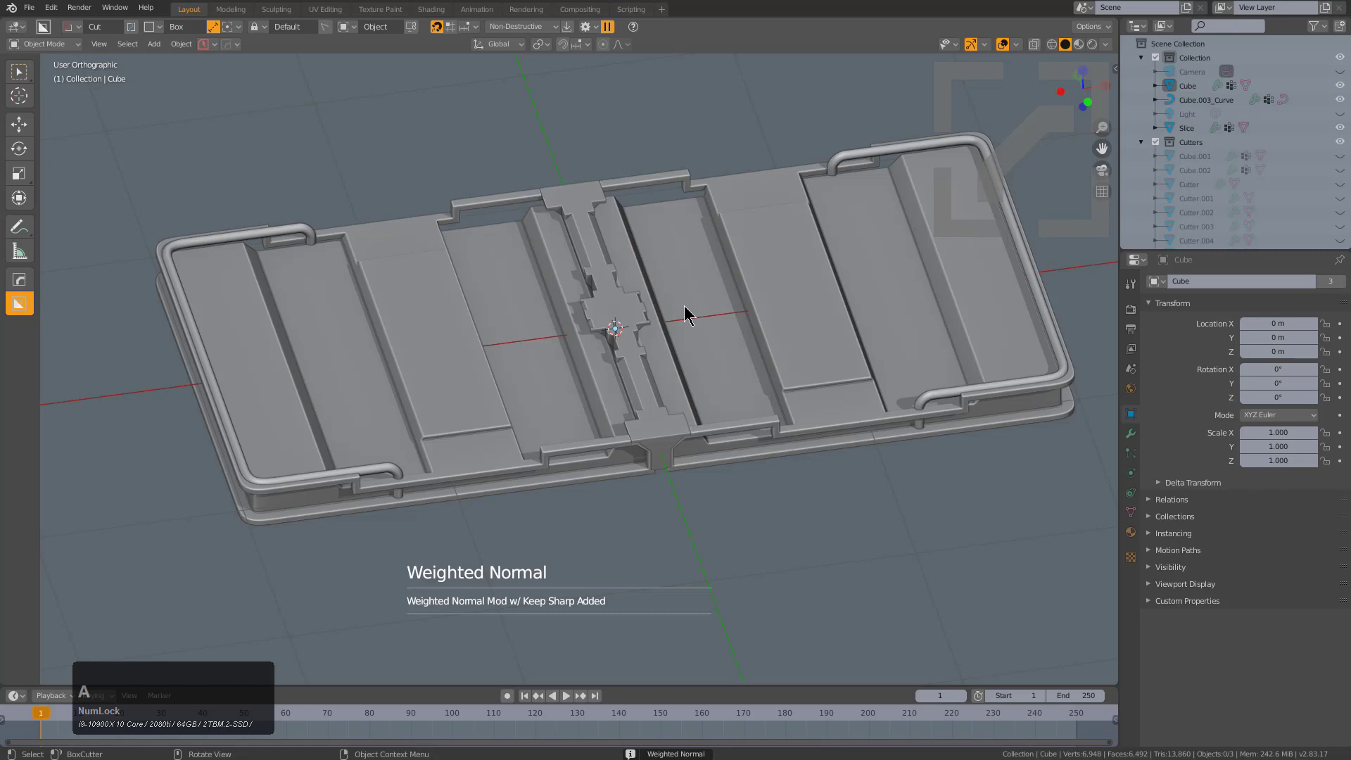
# Bring up the tray's Ctrl+A apply options and dismiss them without applying.
pyautogui.click(639, 333)
pyautogui.press('a')
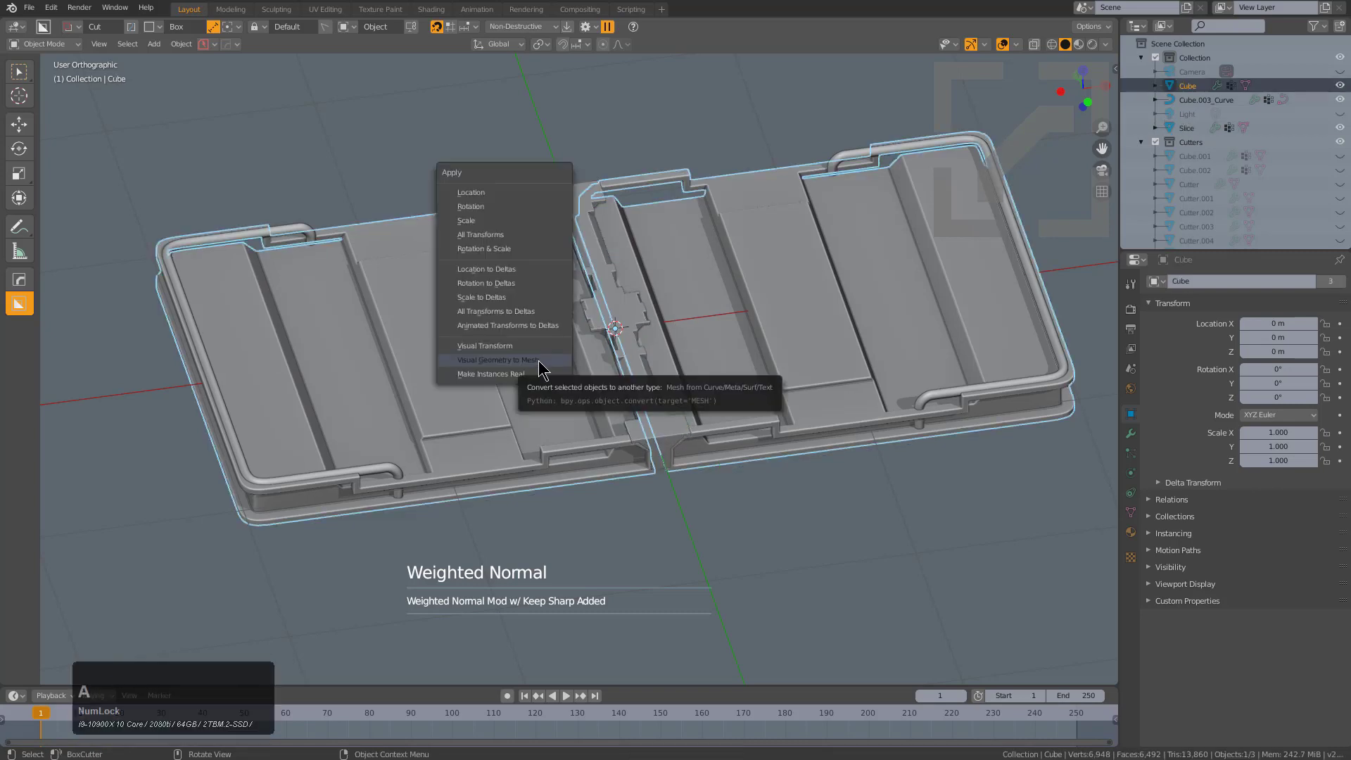
pyautogui.click(584, 440)
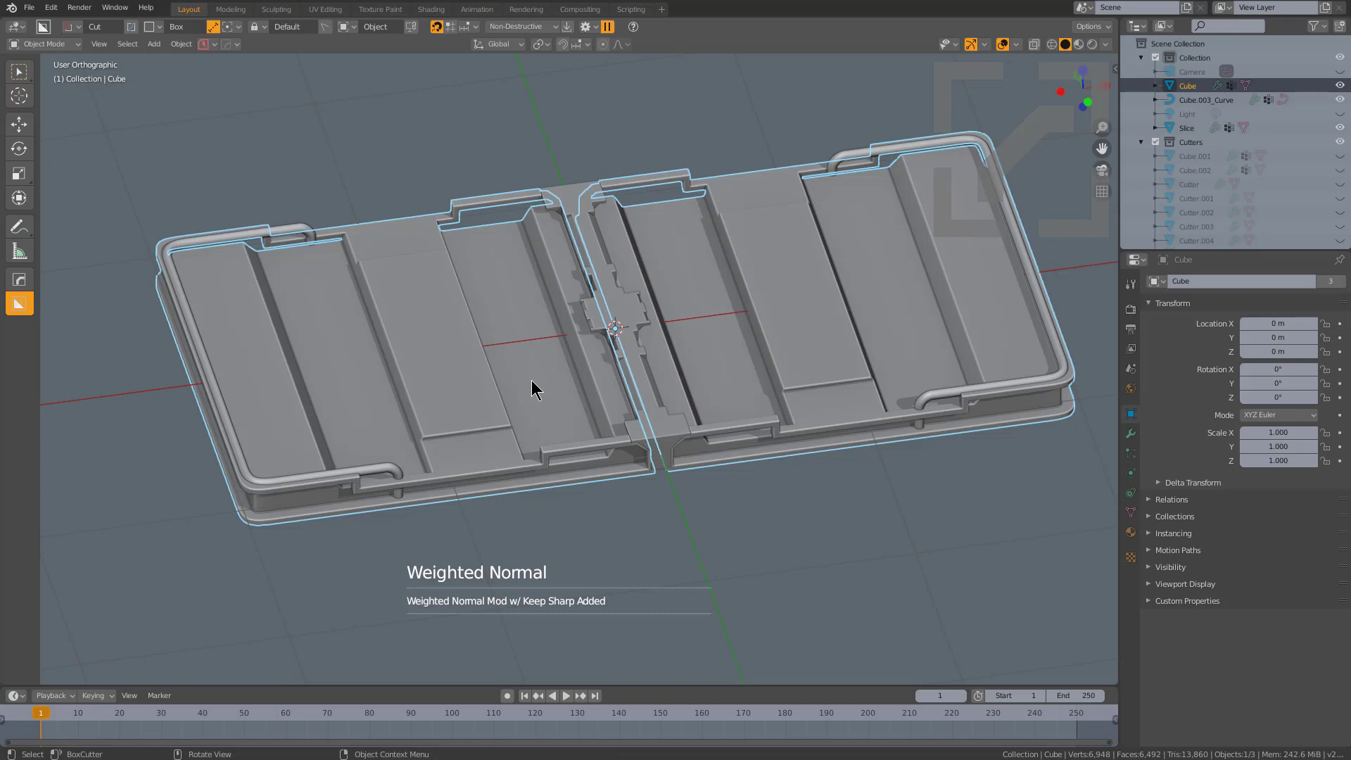
# Run HardOps Smart Apply on the tray, undo it, and show the HOps Helper modifier stack ending with the 30° bevel.
pyautogui.click(584, 407)
pyautogui.middleClick(595, 404)
pyautogui.press('q')
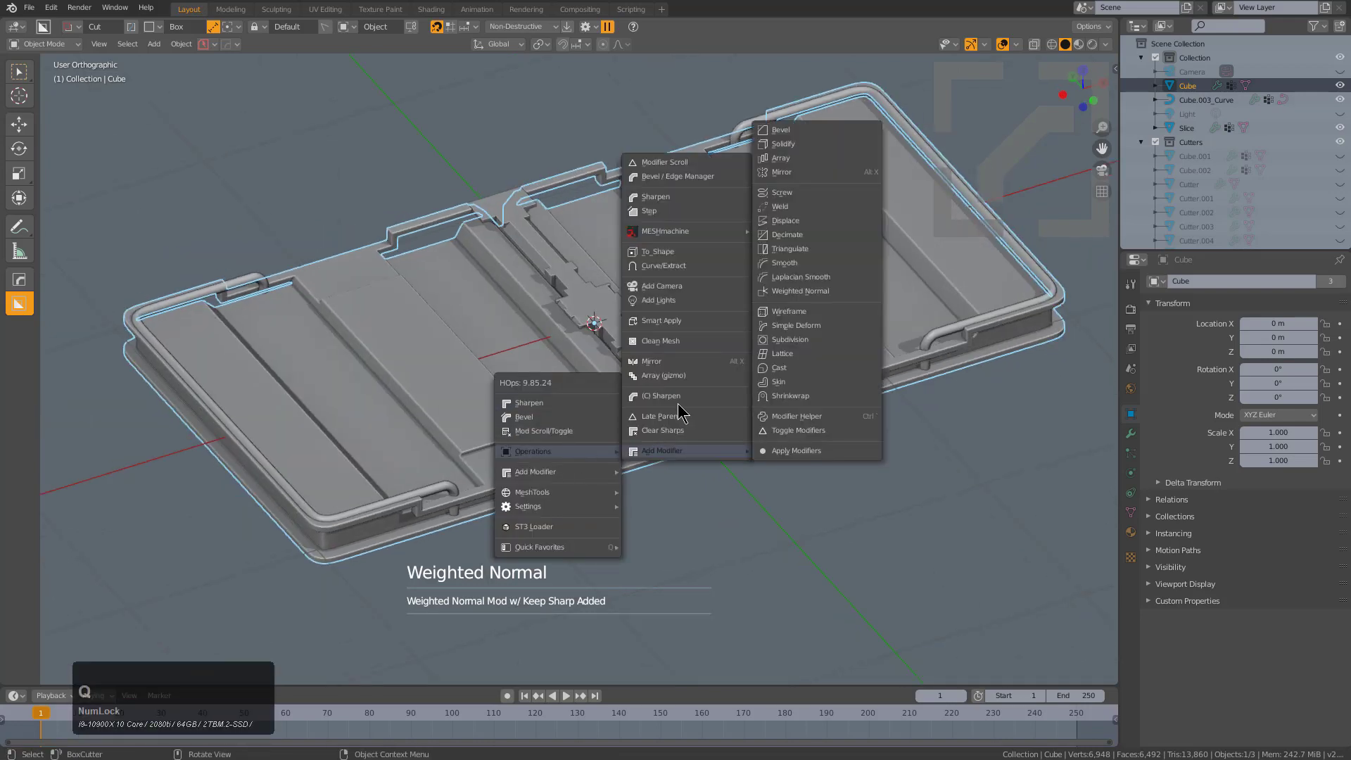
pyautogui.middleClick(631, 337)
pyautogui.scroll(3)
pyautogui.middleClick(625, 338)
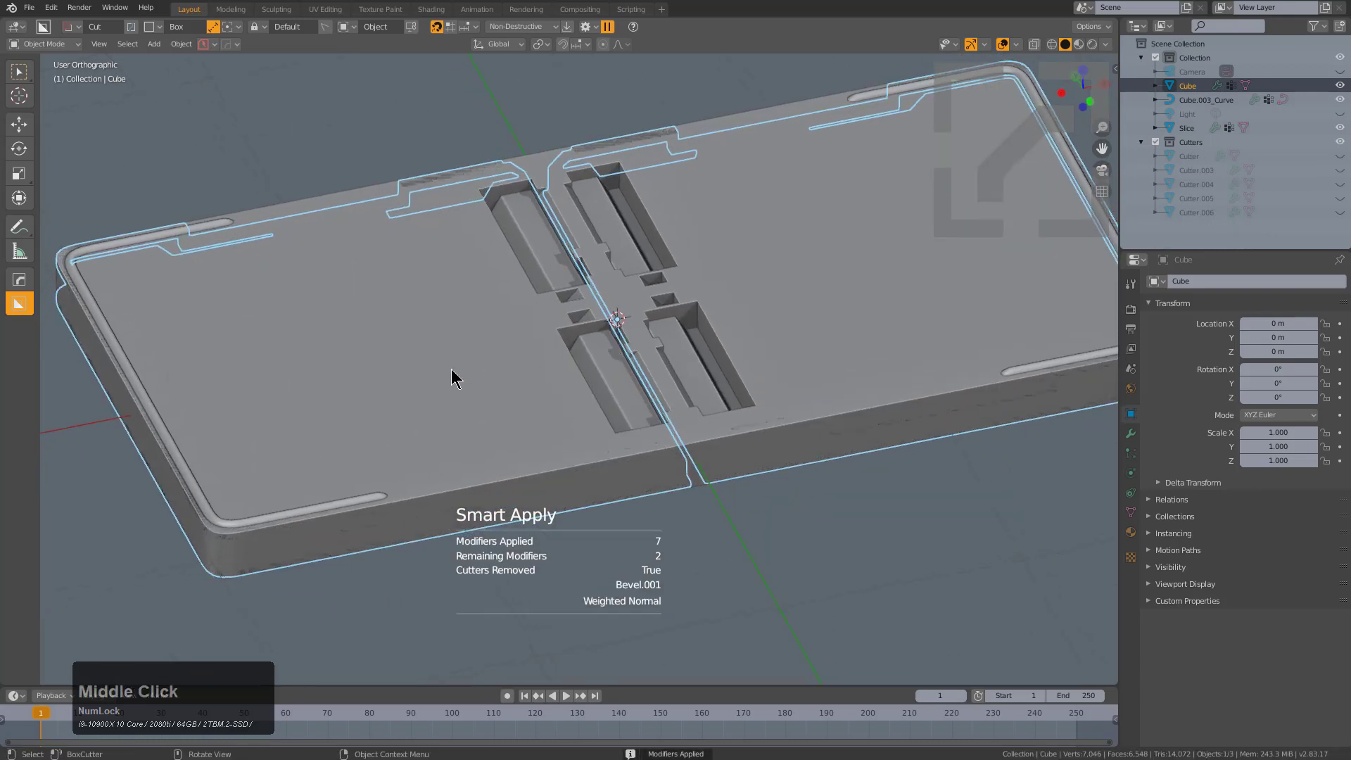
pyautogui.press('ctrl+z')
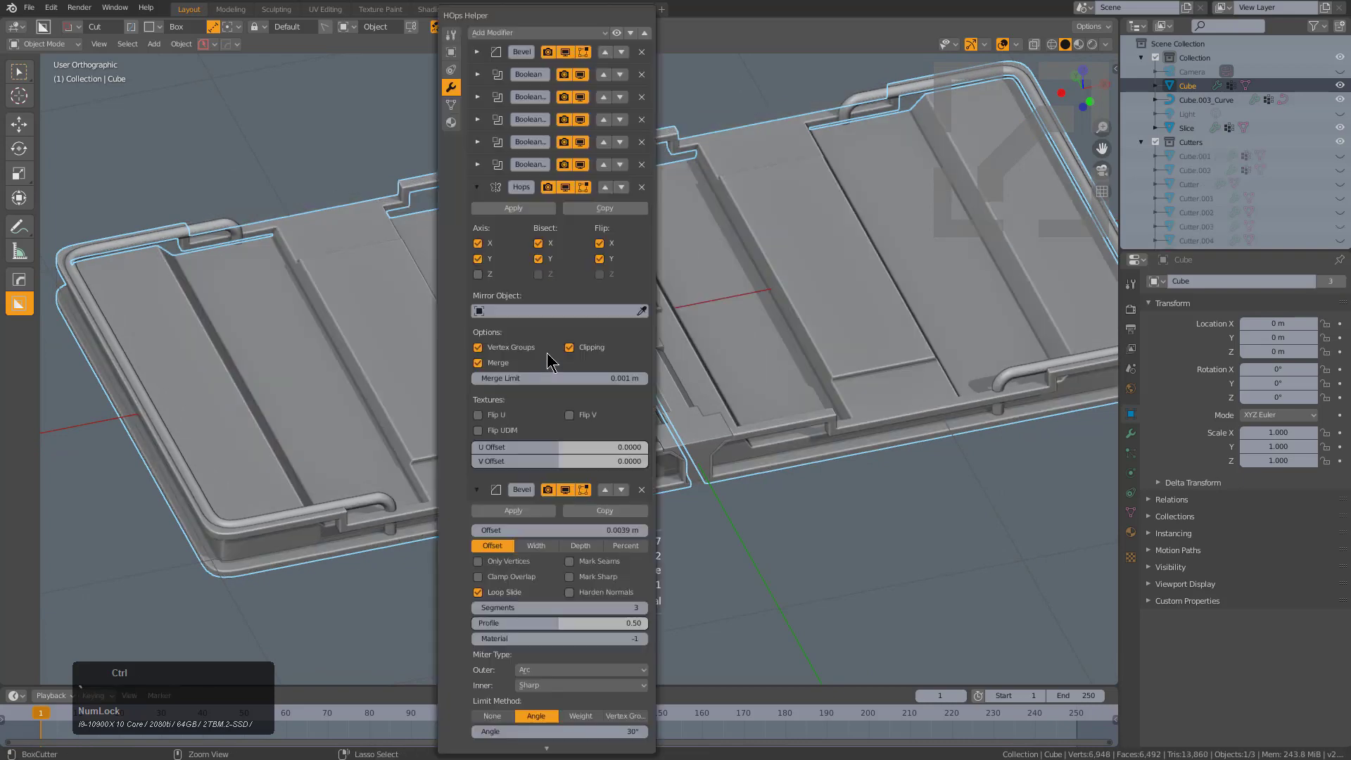
# In HOps Helper options expand Bool Options and leave Remove Cutters unchecked.
pyautogui.click(457, 28)
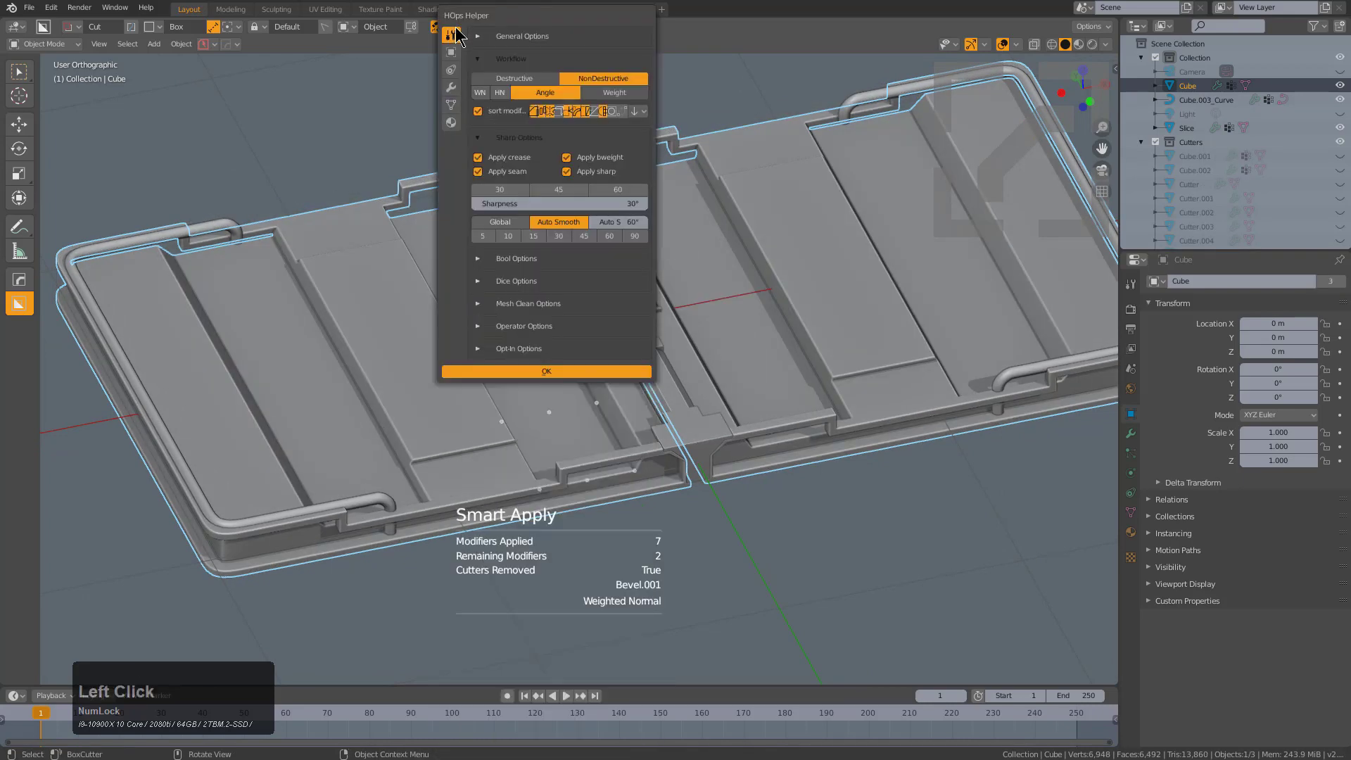
pyautogui.click(491, 260)
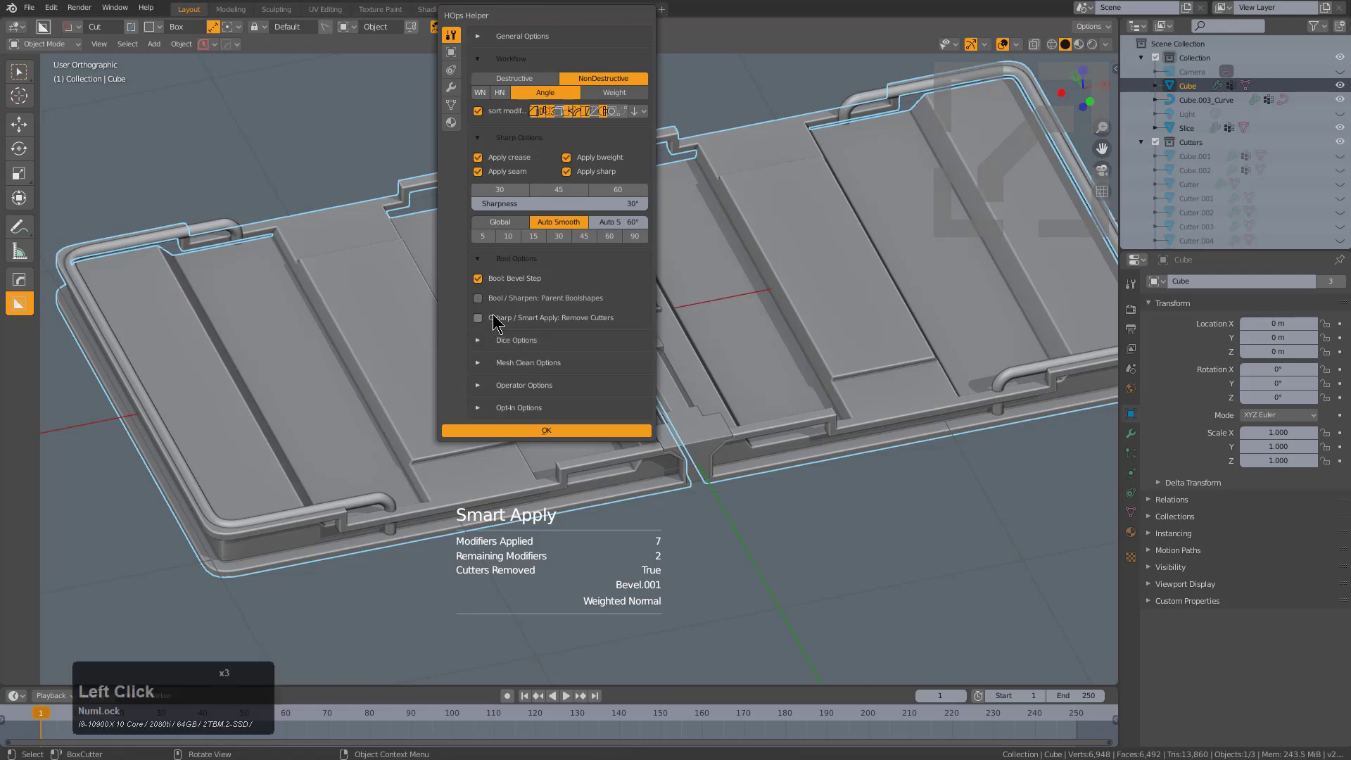
pyautogui.click(495, 320)
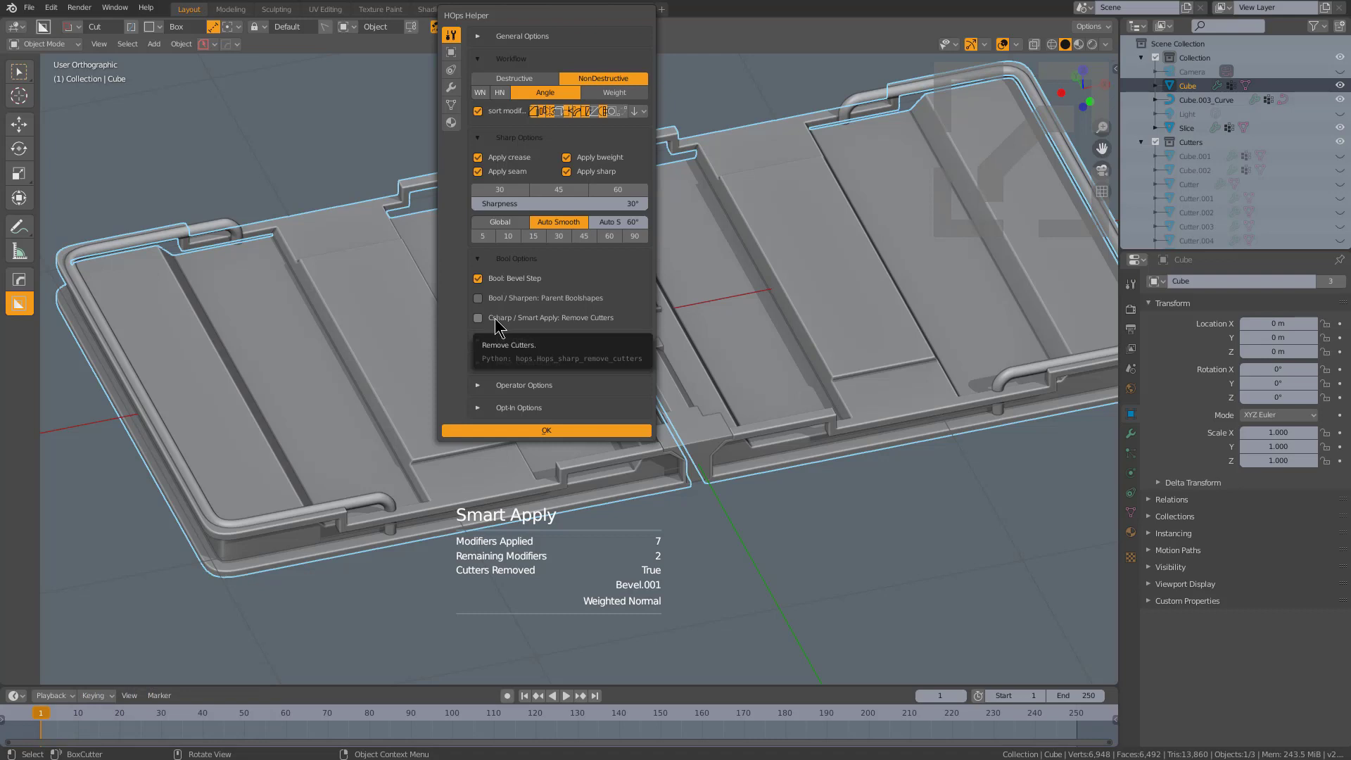
pyautogui.click(355, 371)
# Smart Apply the tray's booleans and mirror, keeping bevel and weighted normal live, and check the mesh in Edit Mode.
pyautogui.press('q')
pyautogui.click(537, 527)
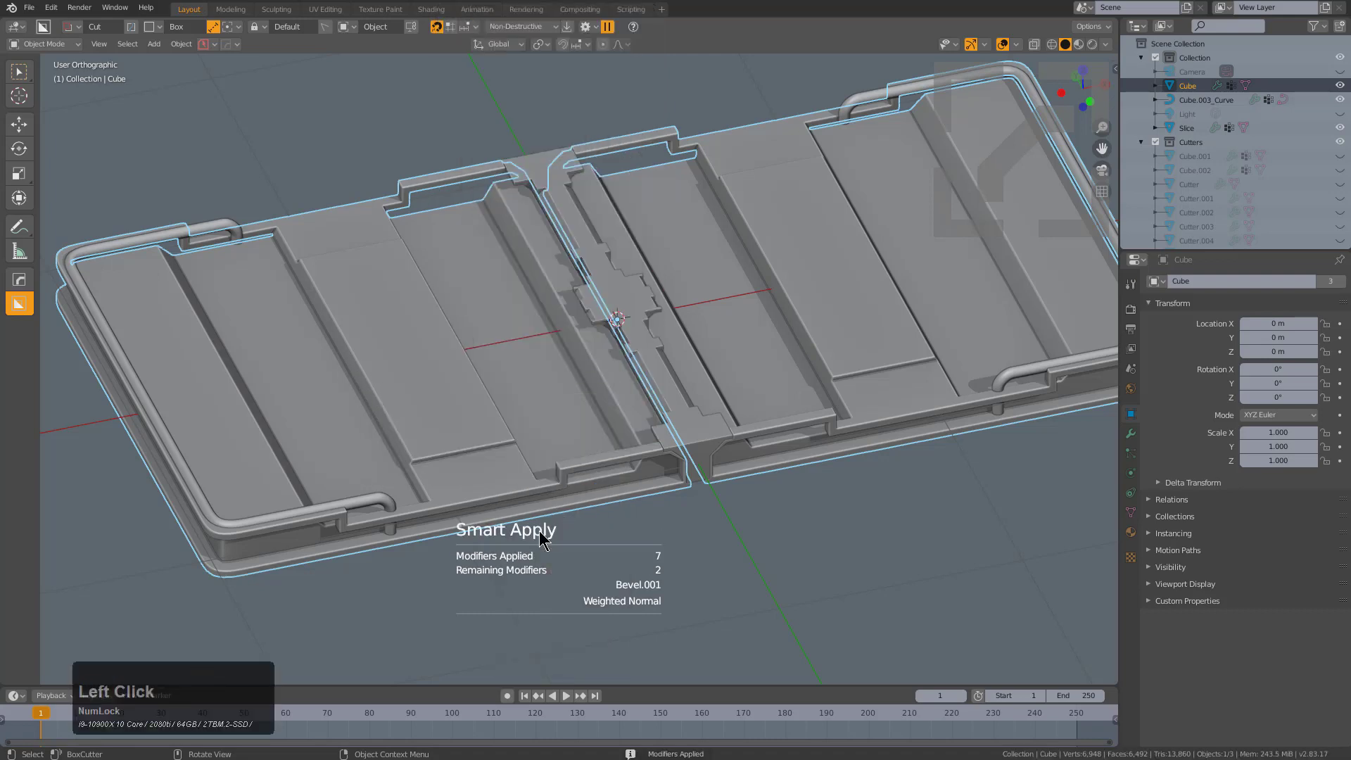
pyautogui.press('Tab')
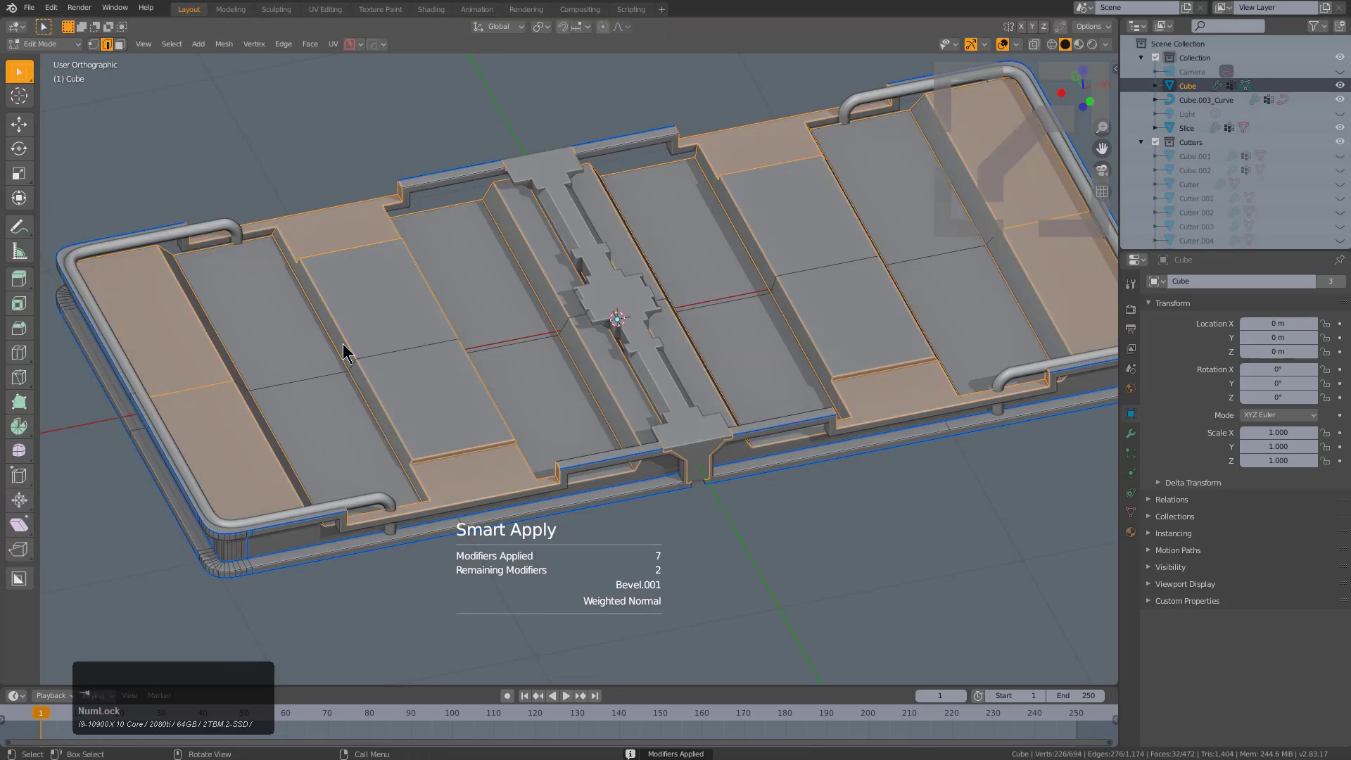
pyautogui.press('Tab')
pyautogui.middleClick(546, 430)
# Step back through undos, leave Edit Mode, and reopen the HOps Helper options.
pyautogui.press('ctrl+z')
pyautogui.press('ctrl+z')
pyautogui.press('ctrl+z')
pyautogui.press('ctrl+z')
pyautogui.press('Tab')
pyautogui.middleClick(477, 416)
pyautogui.scroll(-3)
pyautogui.middleClick(681, 351)
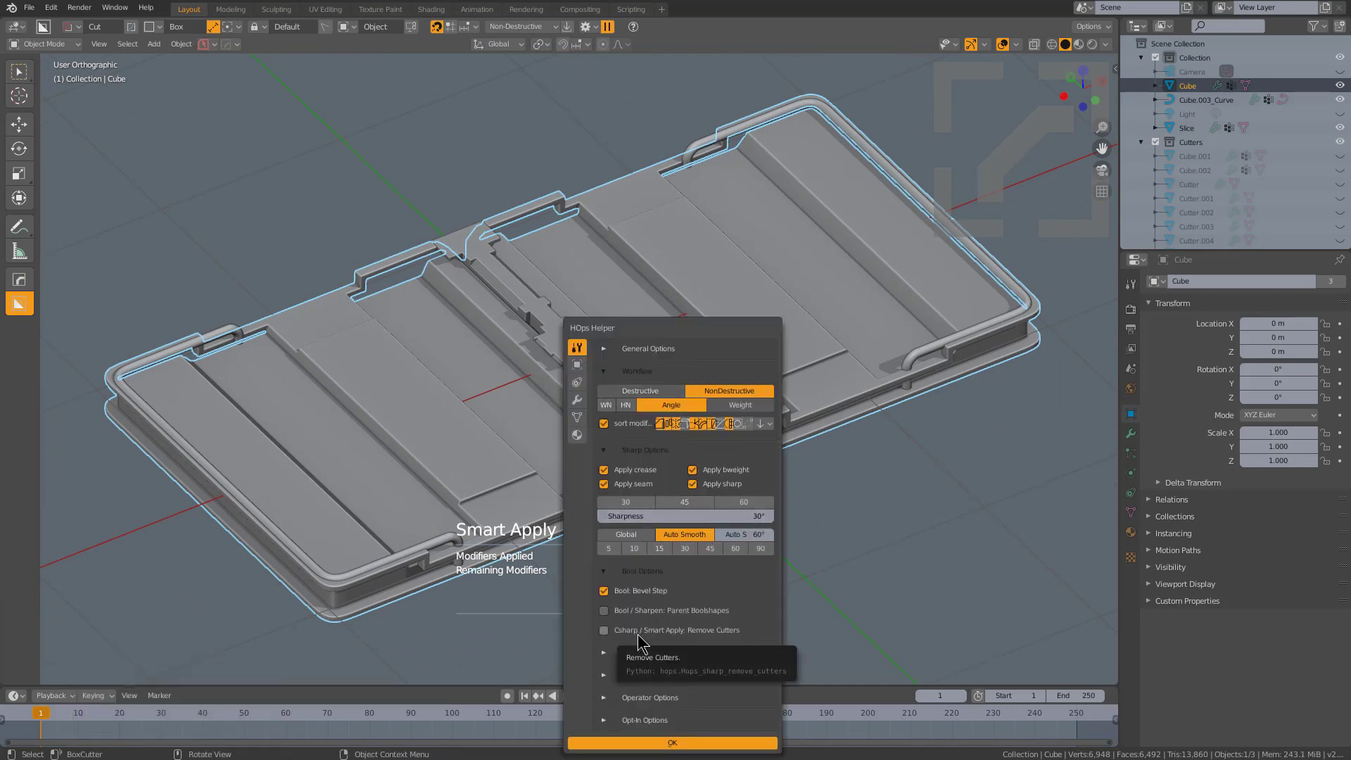
# Enable 'Csharp / Smart Apply: Remove Cutters' in HOps Helper and close the panel.
pyautogui.click(636, 634)
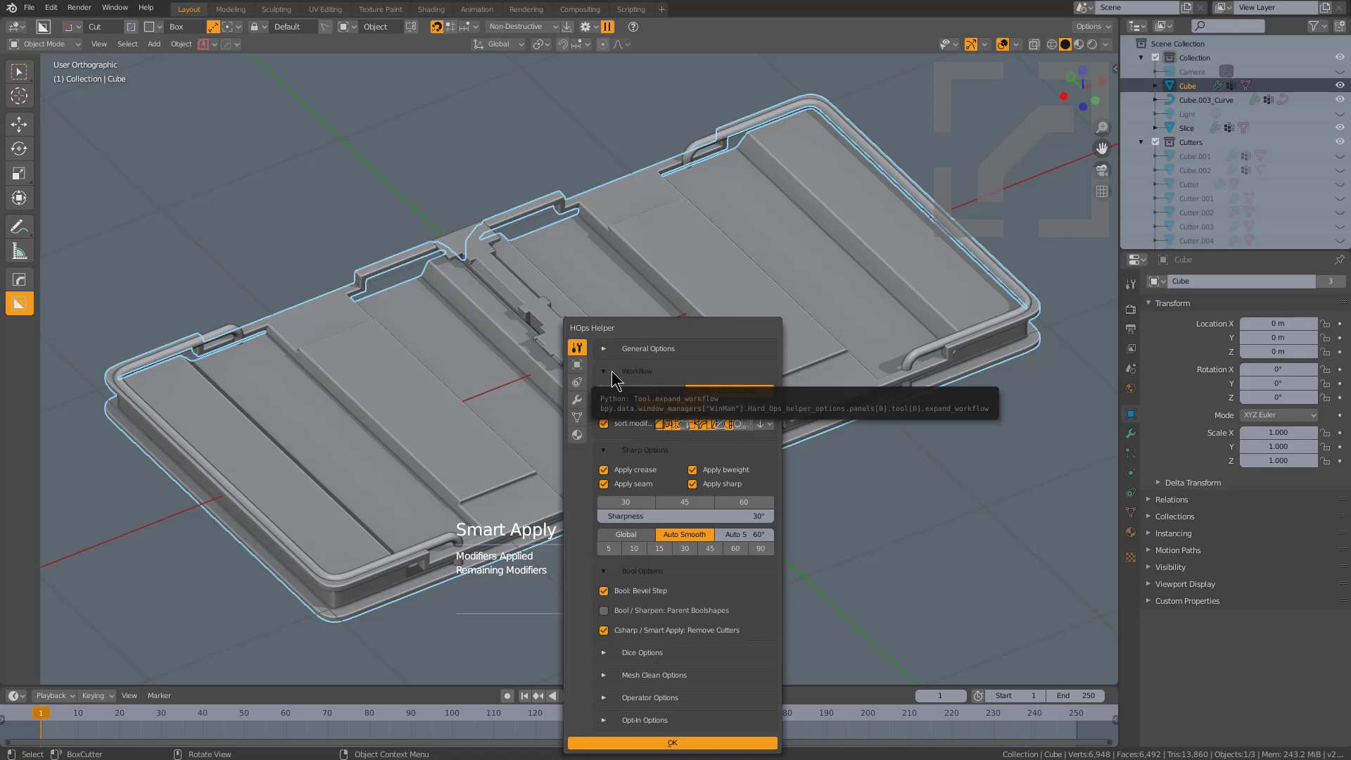
pyautogui.click(609, 371)
pyautogui.click(611, 392)
# Run Smart Apply with cutter removal on the tray, then undo back to the detailed tray.
pyautogui.press('q')
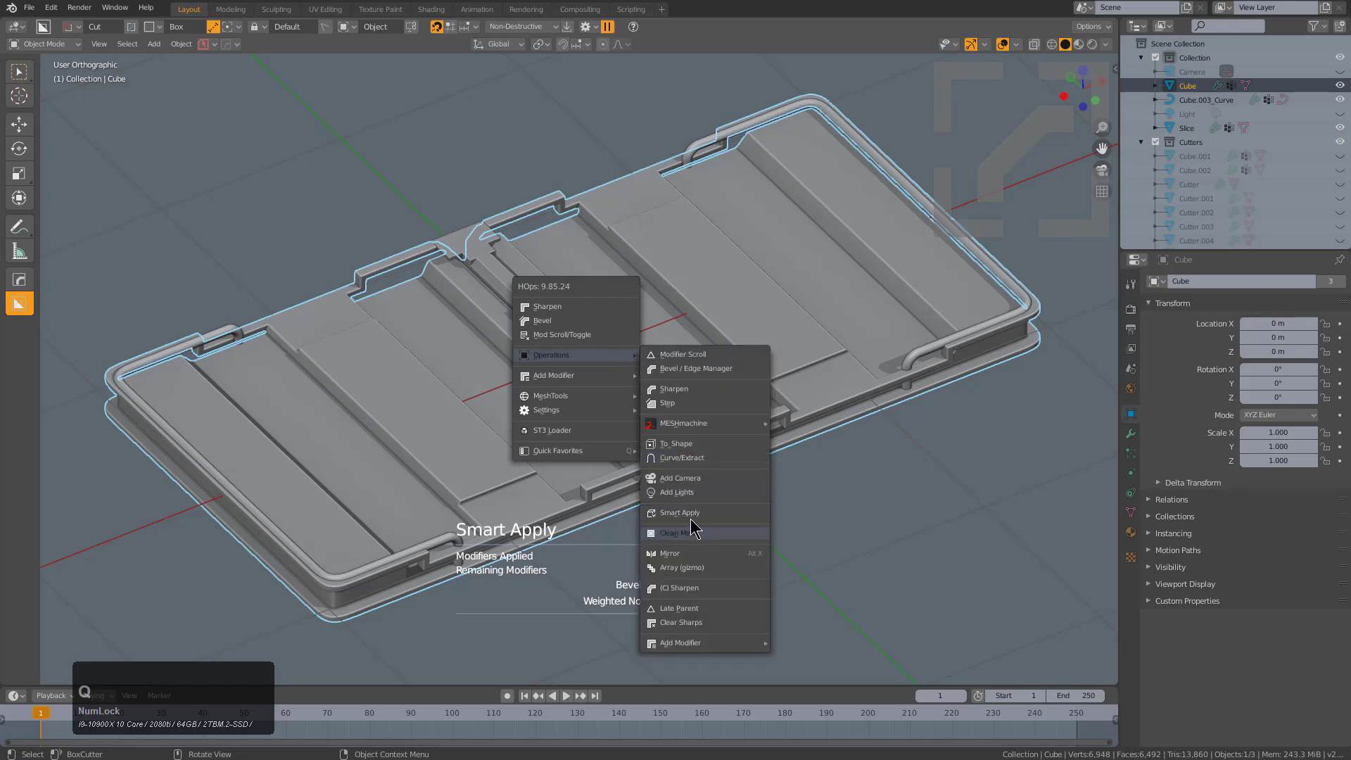
pyautogui.click(690, 512)
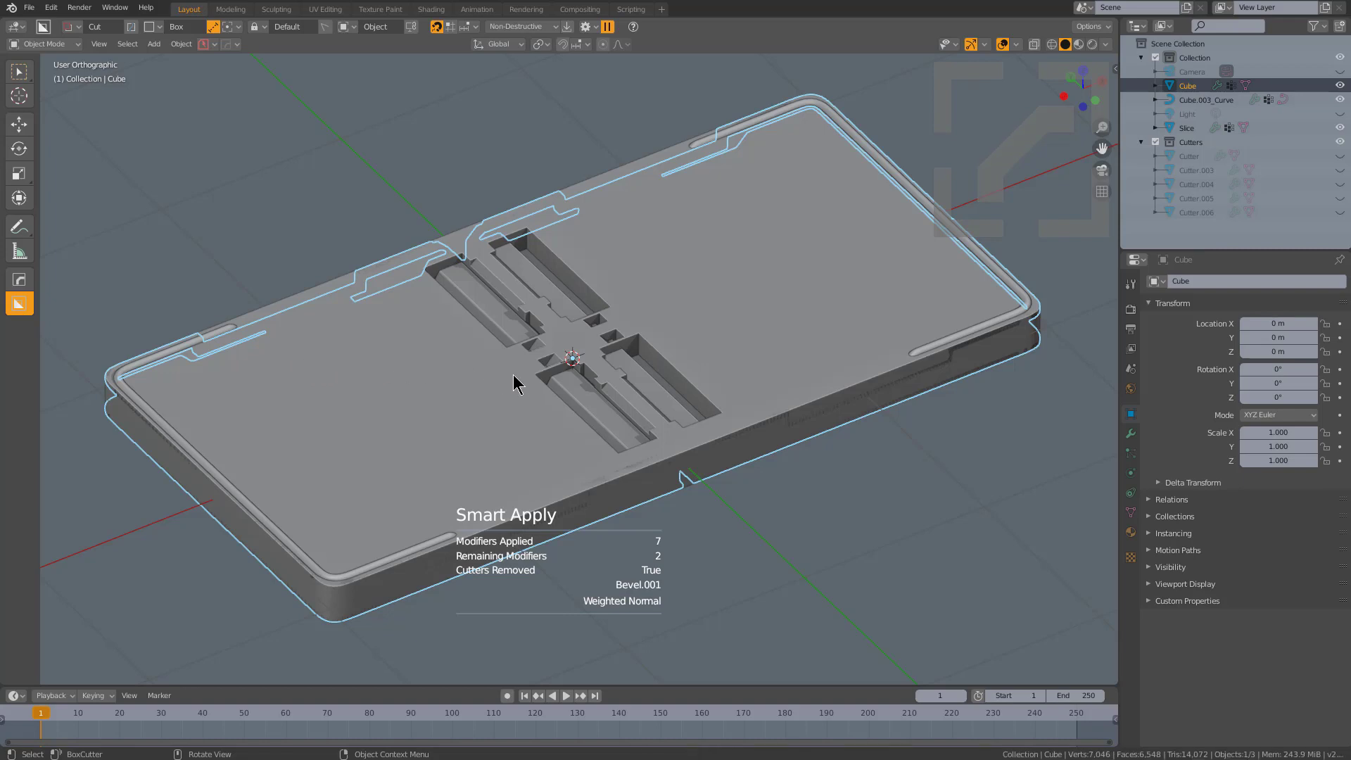
pyautogui.click(527, 372)
pyautogui.press('ctrl+z')
pyautogui.press('ctrl+z')
# Re-smart-apply the tray with cutter removal off so the cutters remain, and close the helper.
pyautogui.press('ctrl+`')
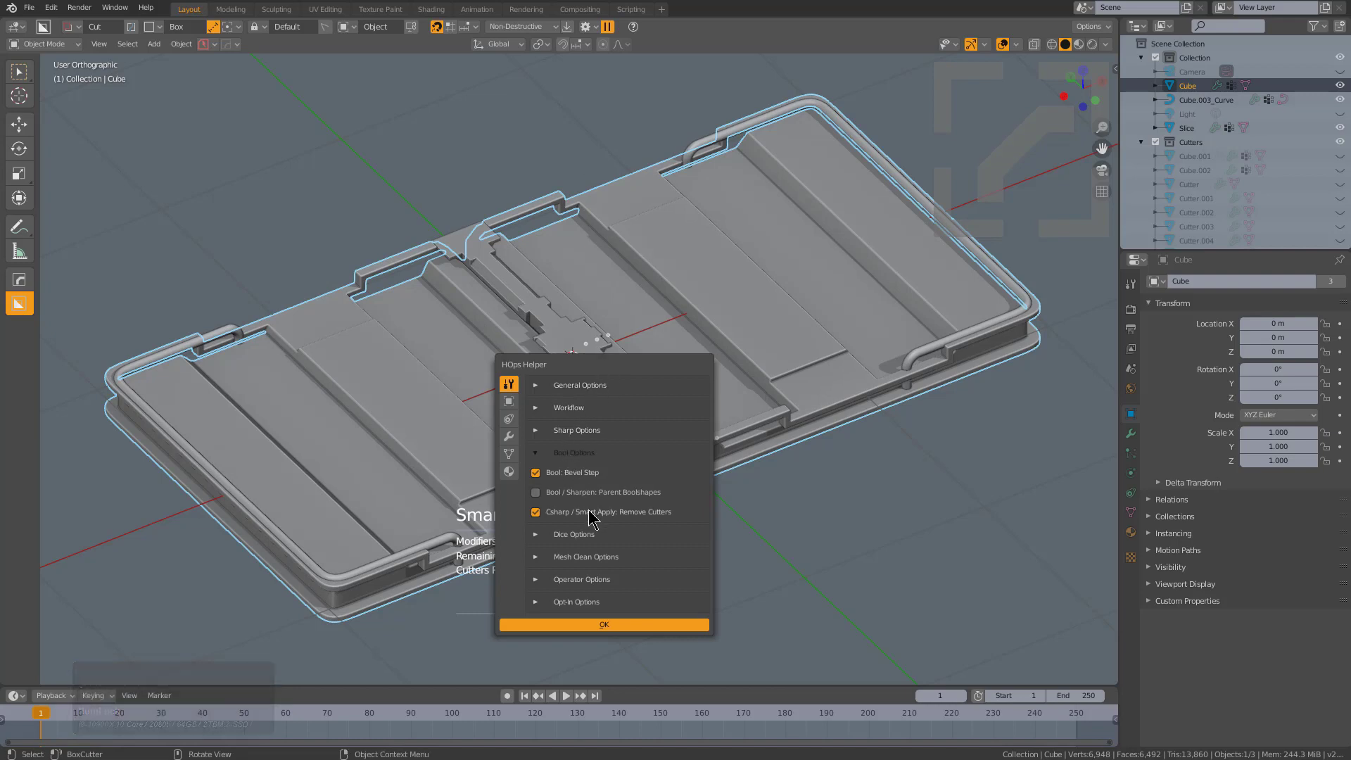
pyautogui.click(587, 511)
pyautogui.press('q')
pyautogui.click(760, 546)
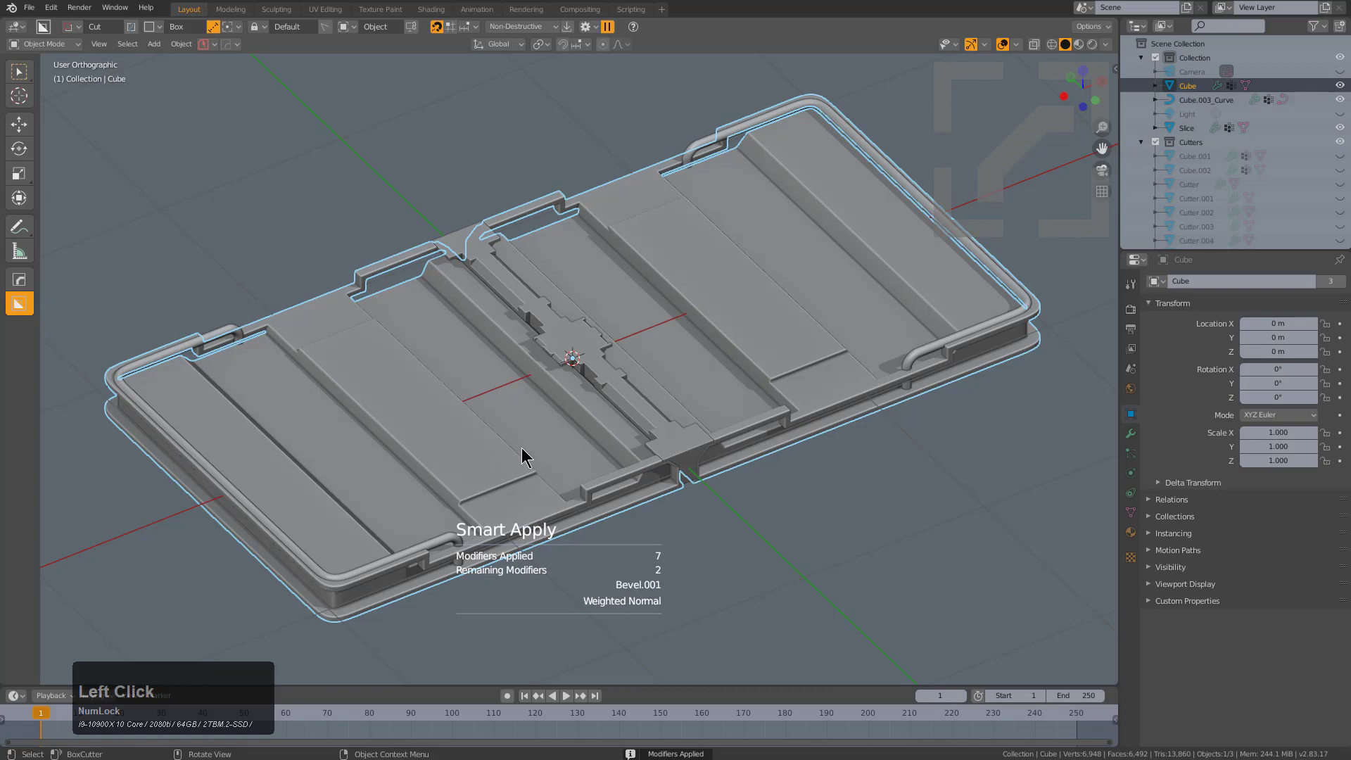
# Narrow Bevel.001 to a 0.005 width with HardOps Adjust Bevel and confirm.
pyautogui.scroll(3)
pyautogui.middleClick(661, 504)
pyautogui.scroll(3)
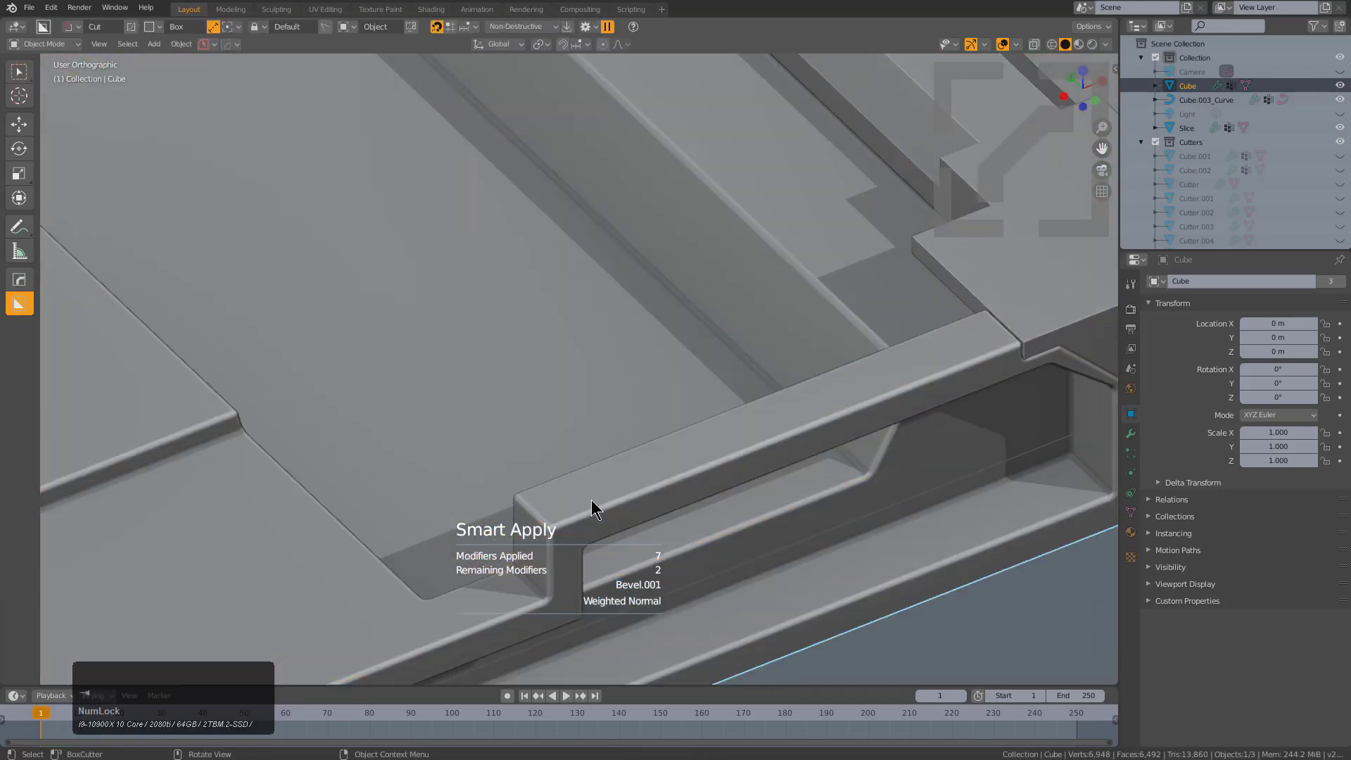
pyautogui.press('q')
pyautogui.click(776, 340)
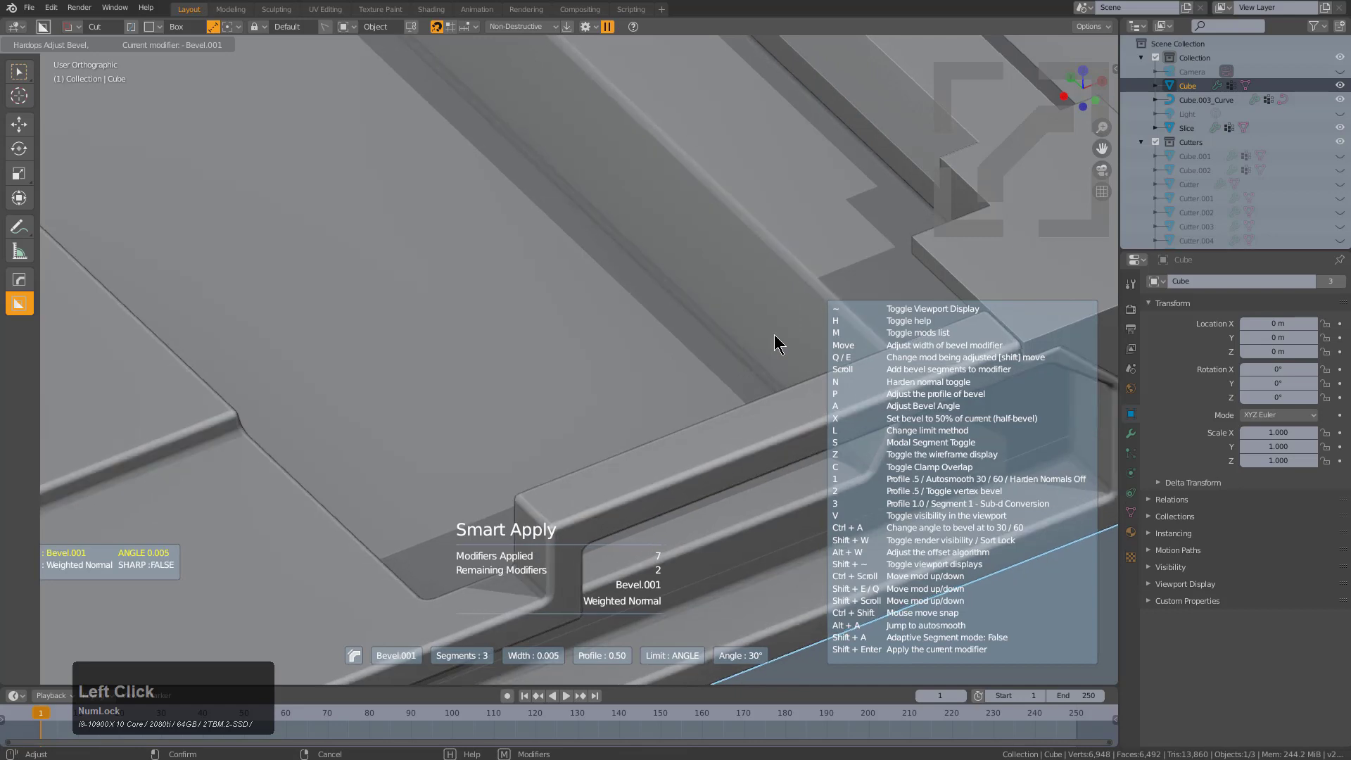
pyautogui.click(775, 339)
# Zoom out to the hinge area, reselect the tray body and bring up its Ctrl+A apply options.
pyautogui.scroll(-3)
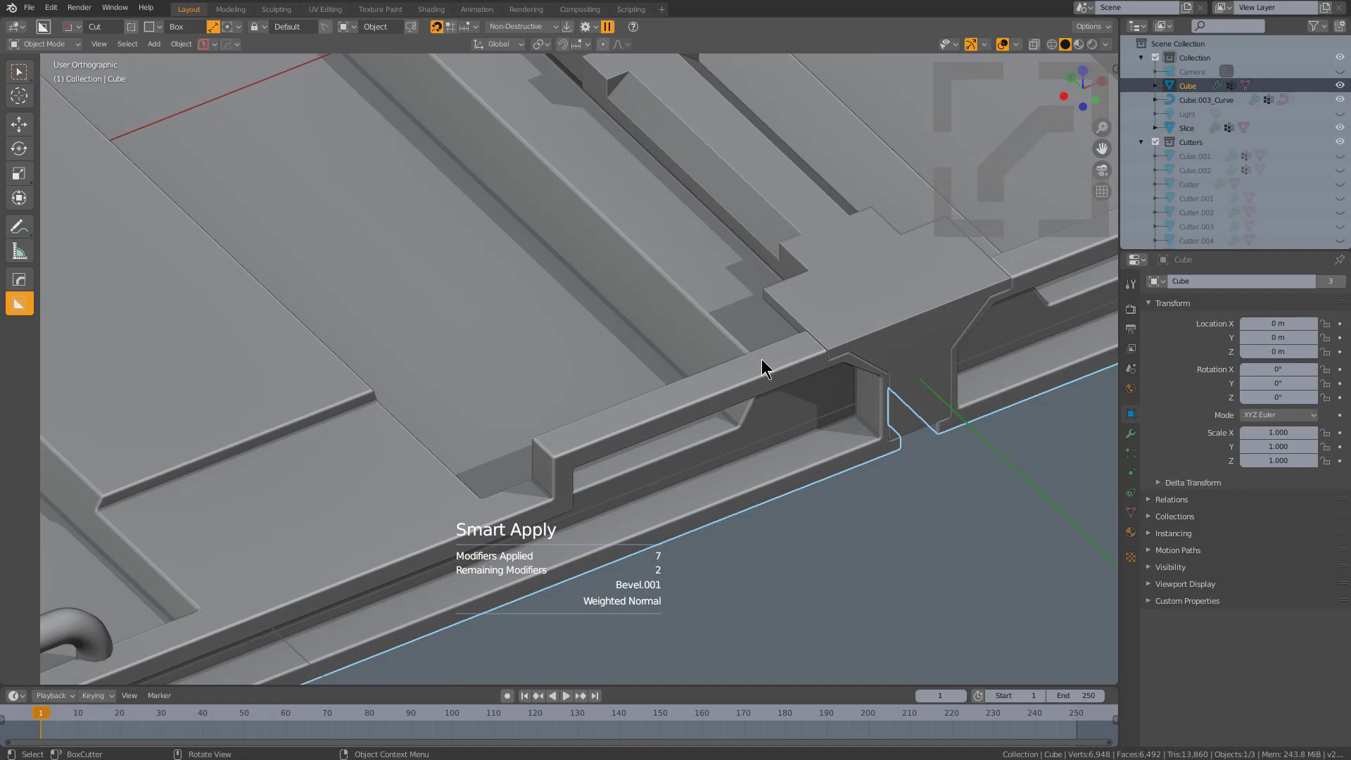
pyautogui.scroll(-3)
pyautogui.scroll(-3)
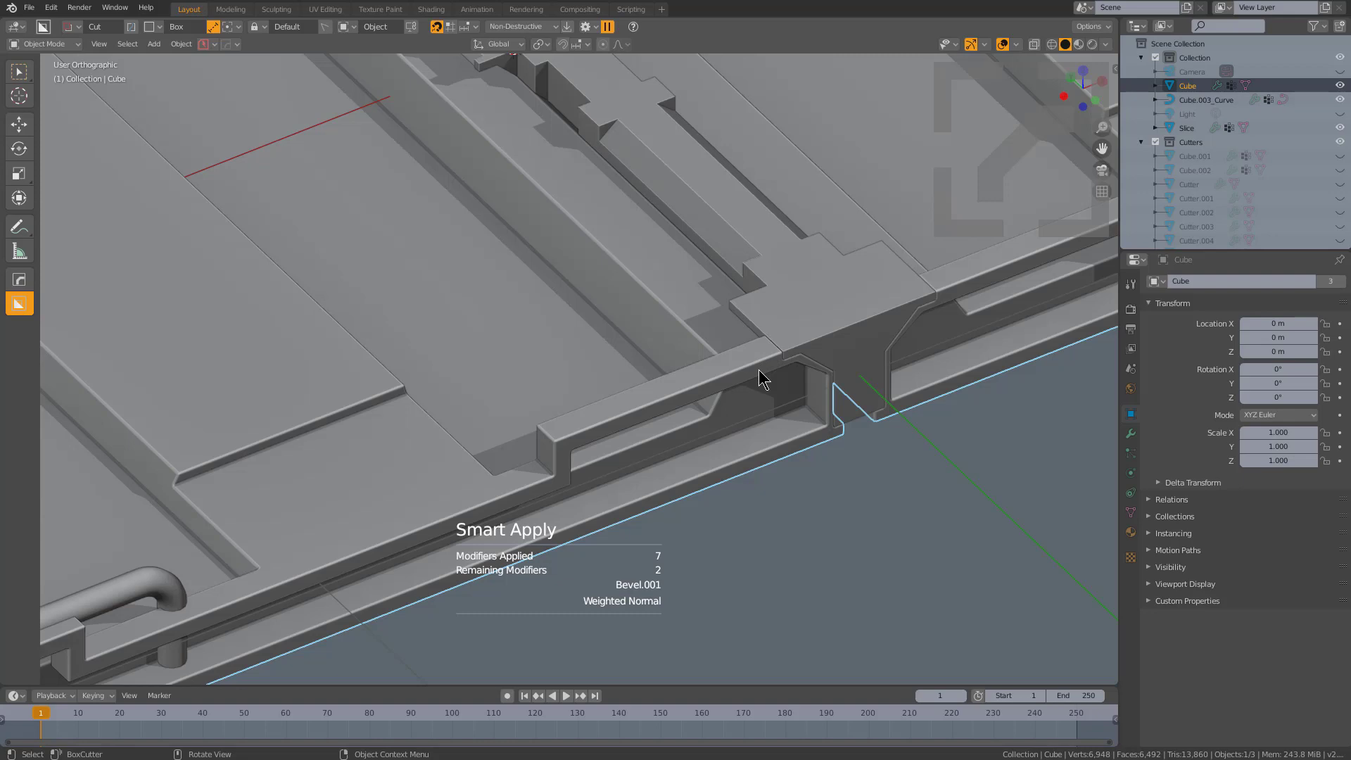
pyautogui.scroll(-3)
pyautogui.middleClick(641, 437)
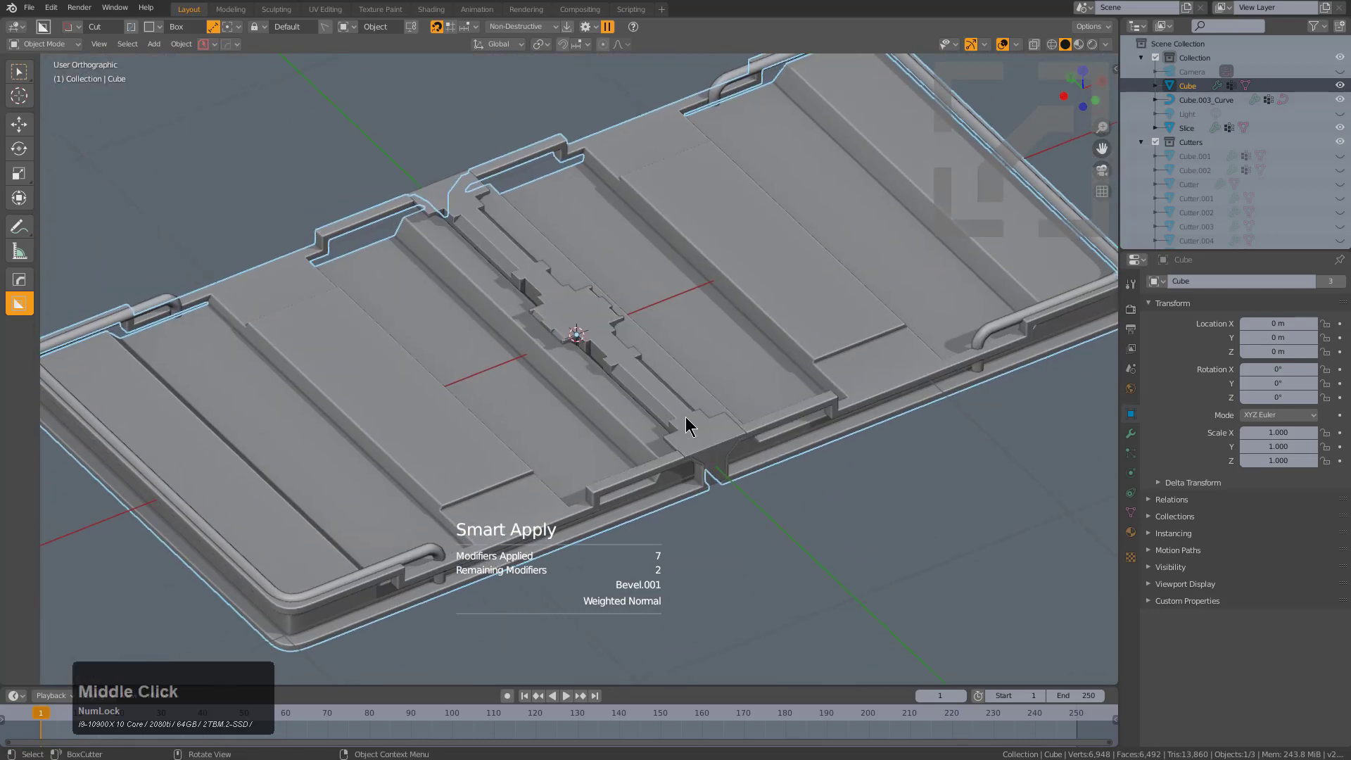
pyautogui.click(601, 353)
pyautogui.click(577, 367)
pyautogui.press('ctrl+a')
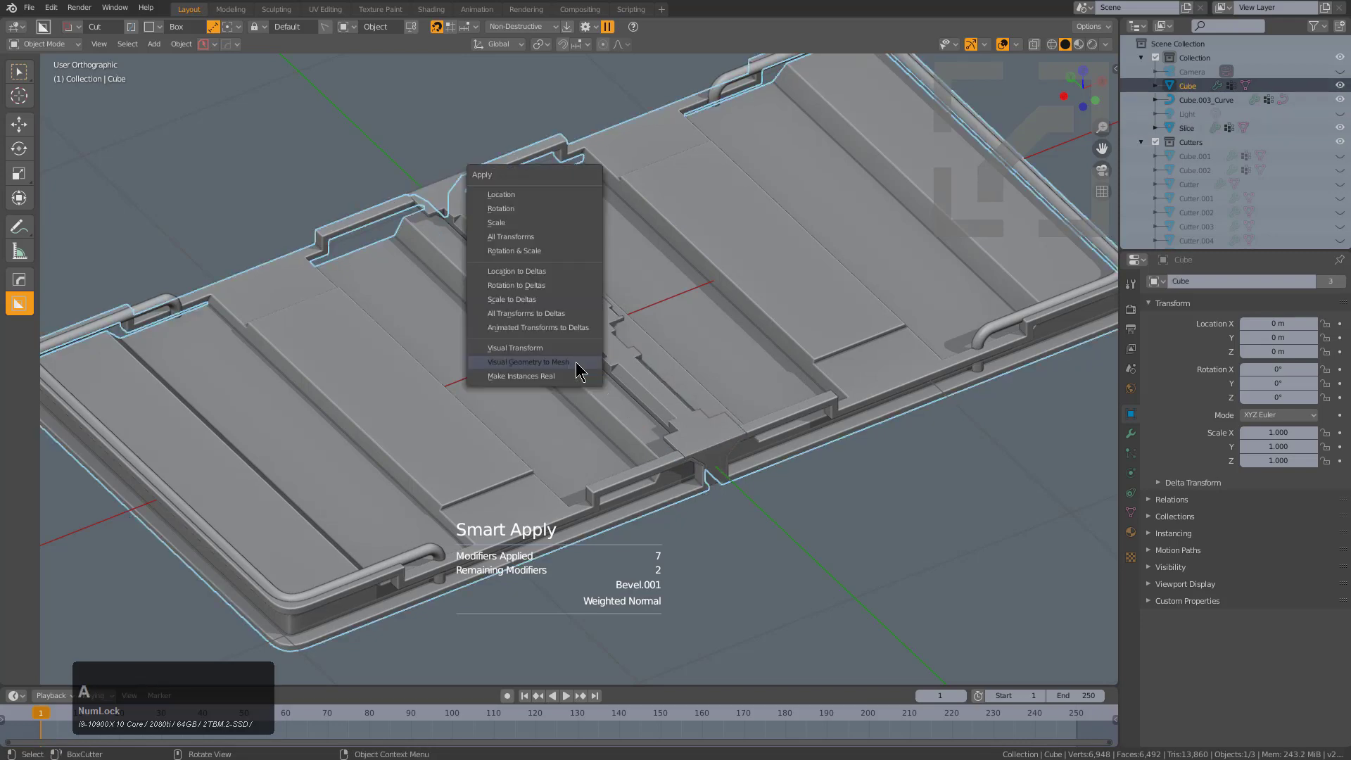